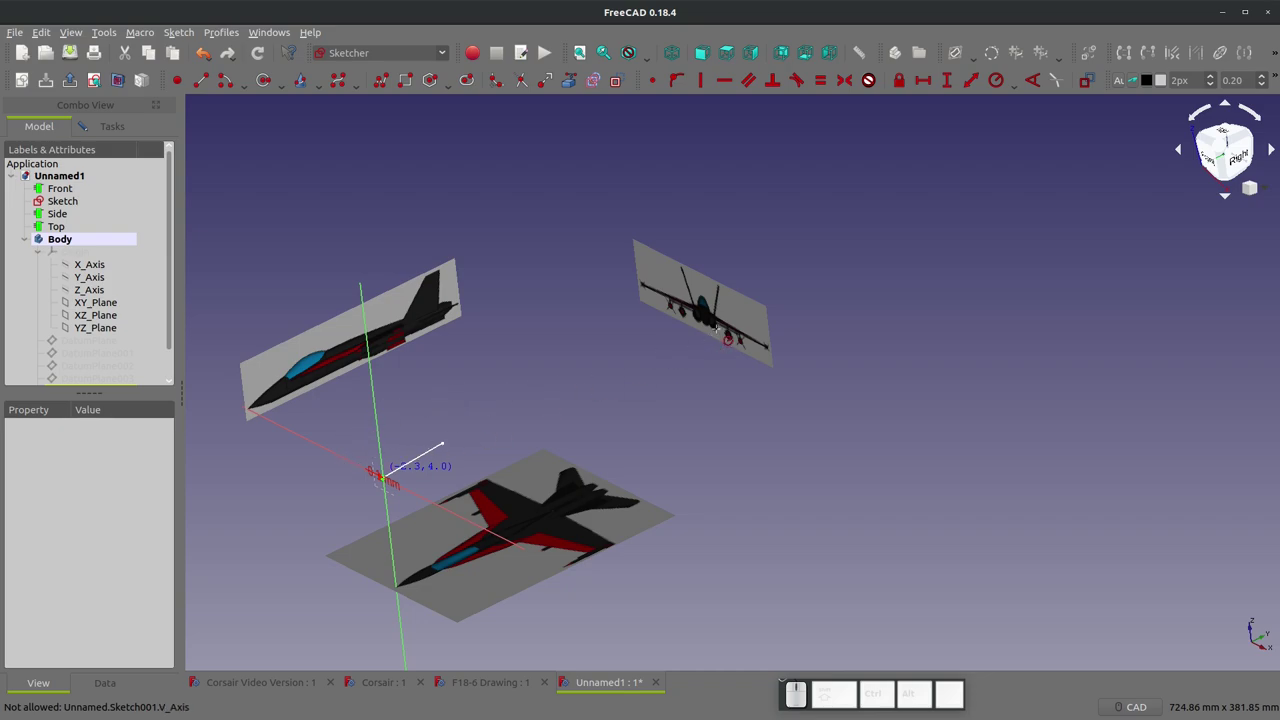
- Select DatumPlane in the Body and create a new sketch, Sketch002, on it
scroll("up", 3)
scroll("down", 3)
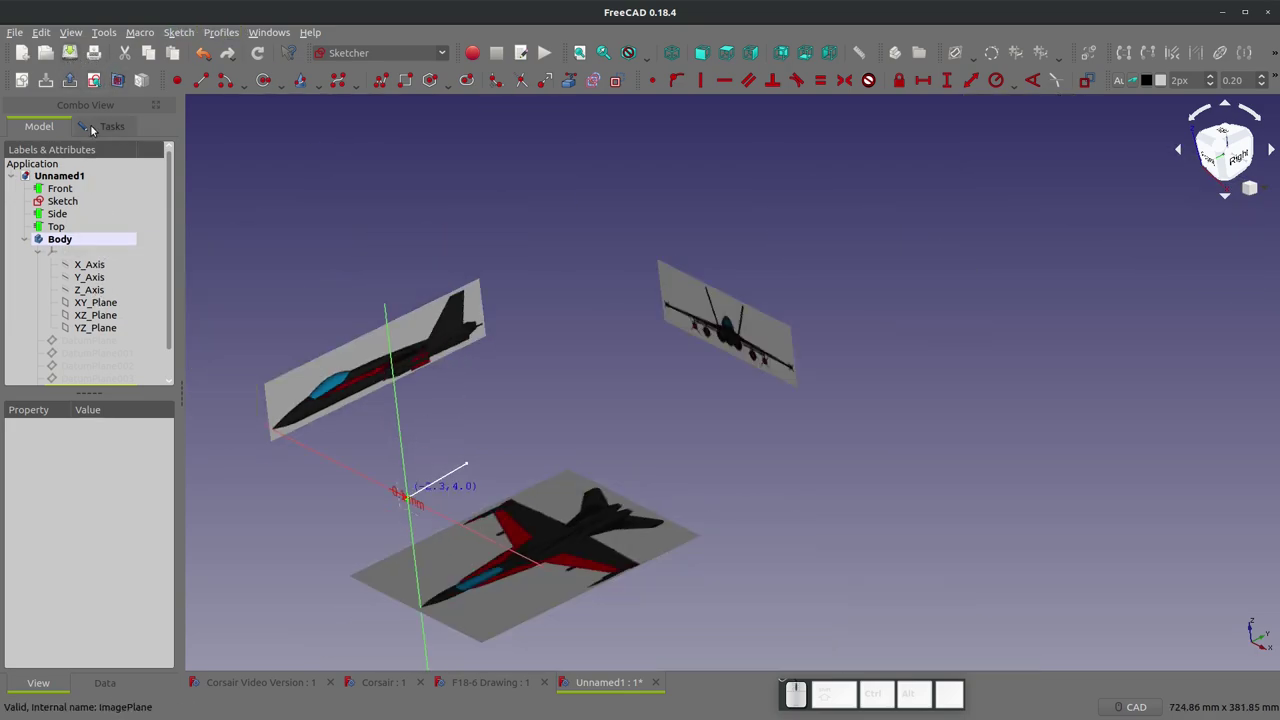
left_click(98, 118)
left_click(108, 170)
scroll("up", 3)
left_click(121, 341)
key("space")
left_click(373, 267)
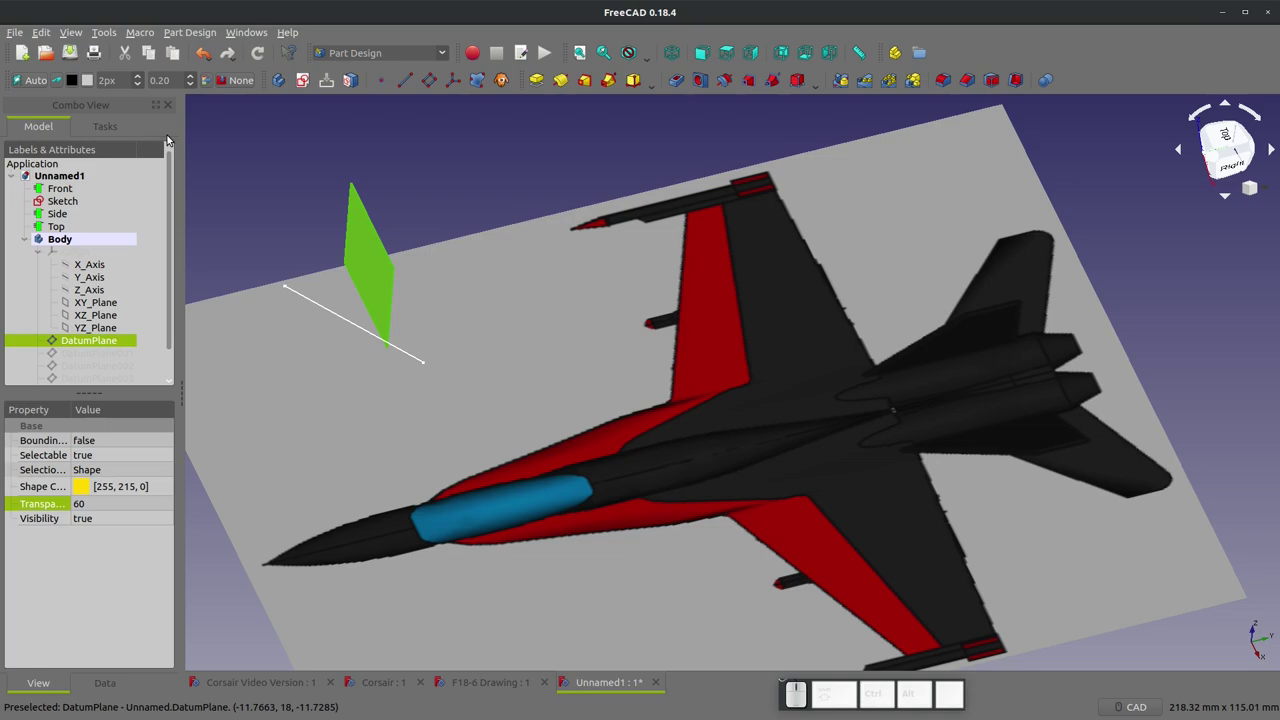
left_click(301, 80)
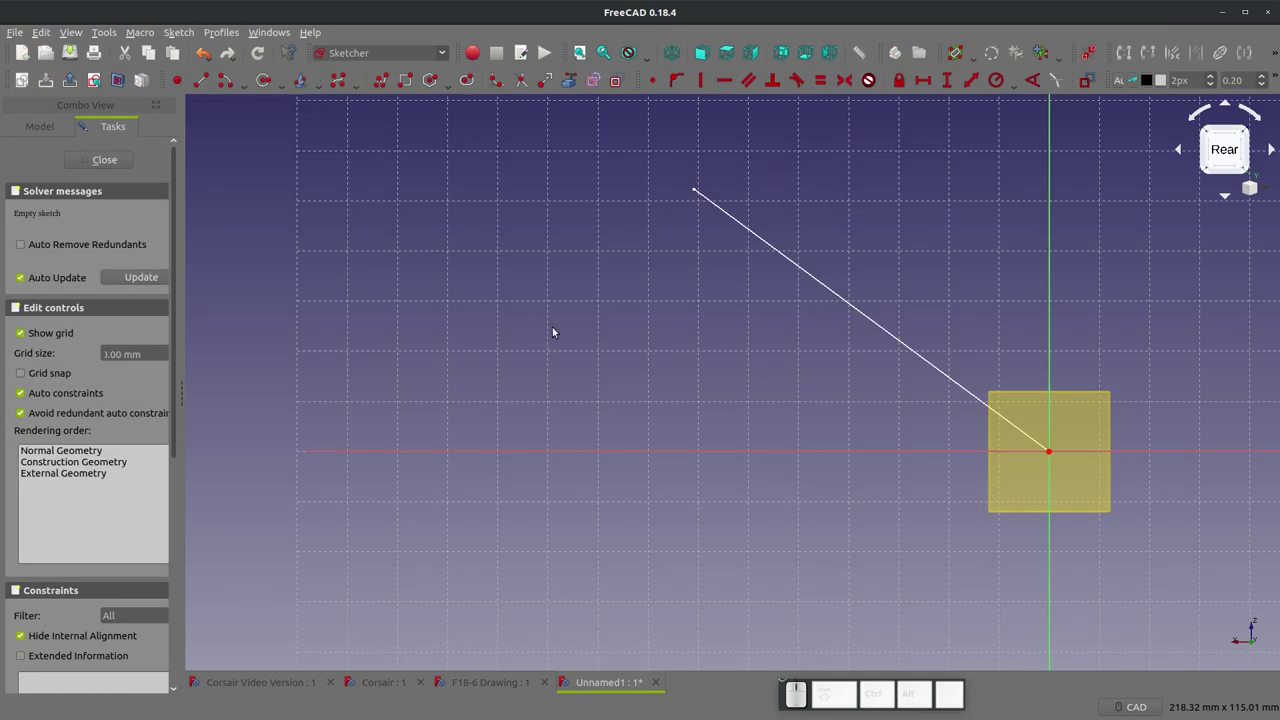
- Leave the sketch, view it from the rear and select Sketch002 to reverse its Map Reversed attachment
scroll("down", 3)
scroll("up", 3)
scroll("down", 3)
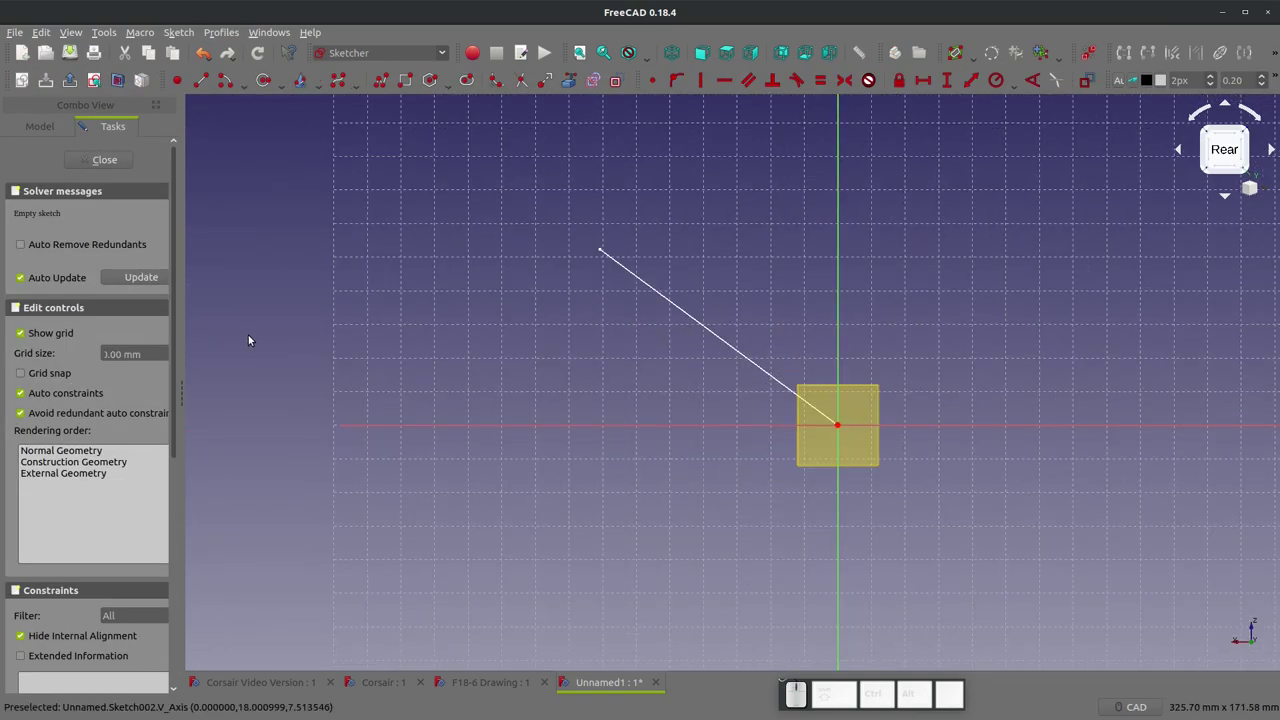
left_click(43, 133)
scroll("down", 3)
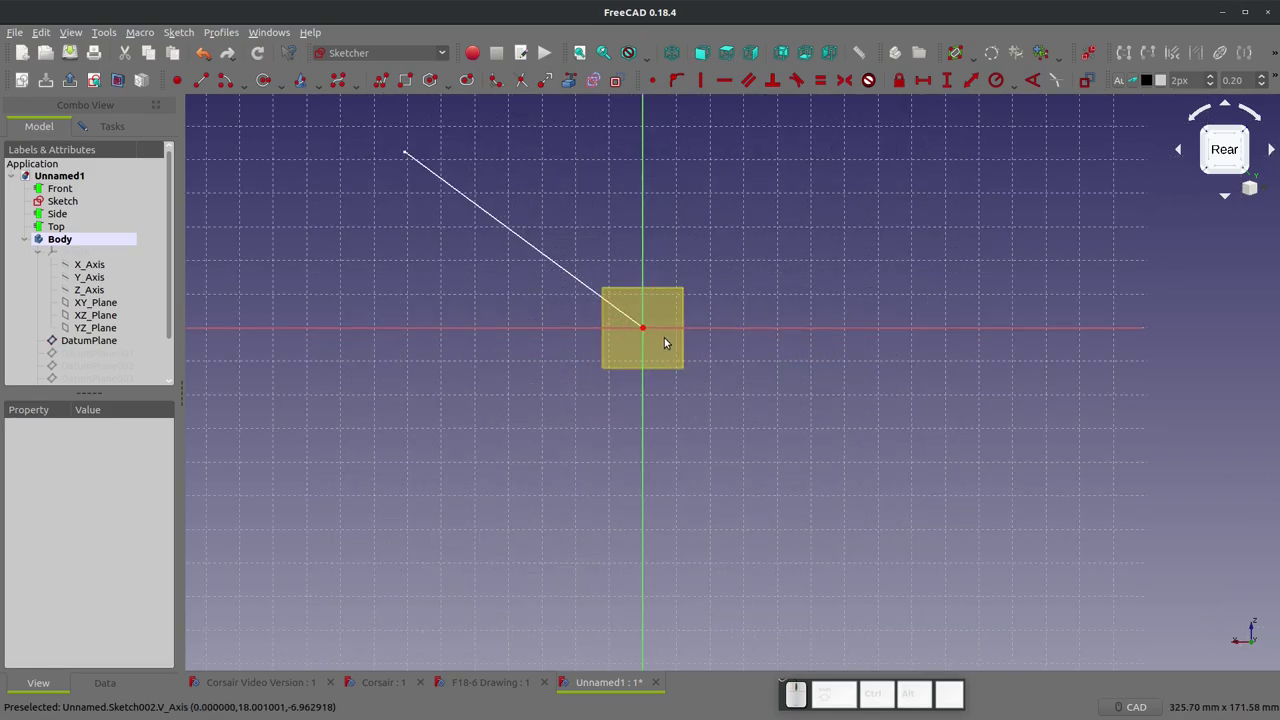
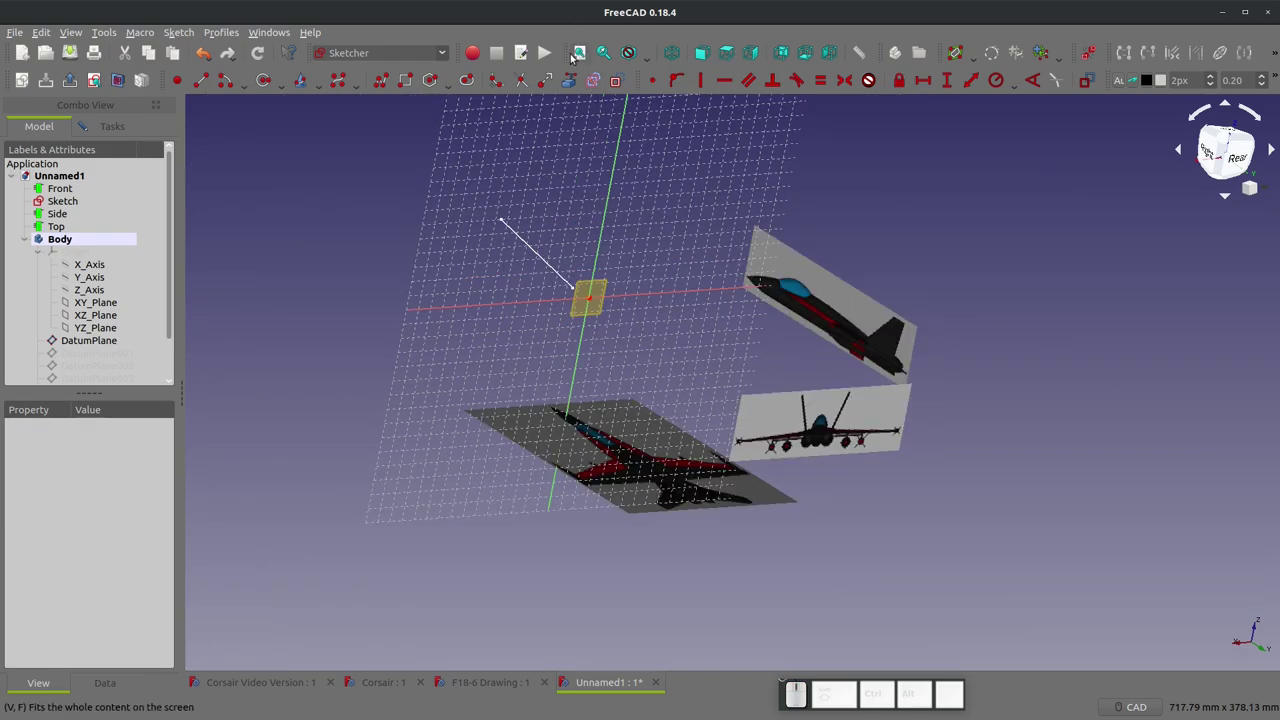
left_click(585, 56)
left_click(100, 83)
scroll("up", 3)
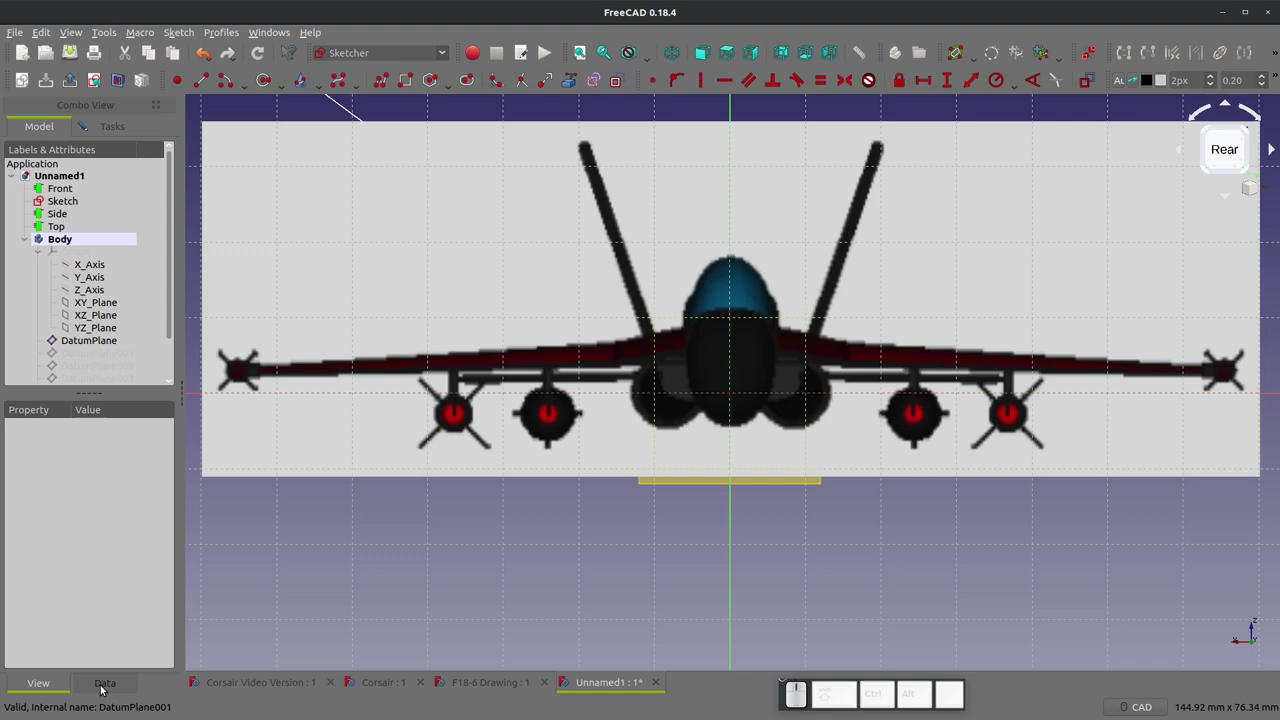
left_click(103, 686)
scroll("down", 3)
left_click(79, 365)
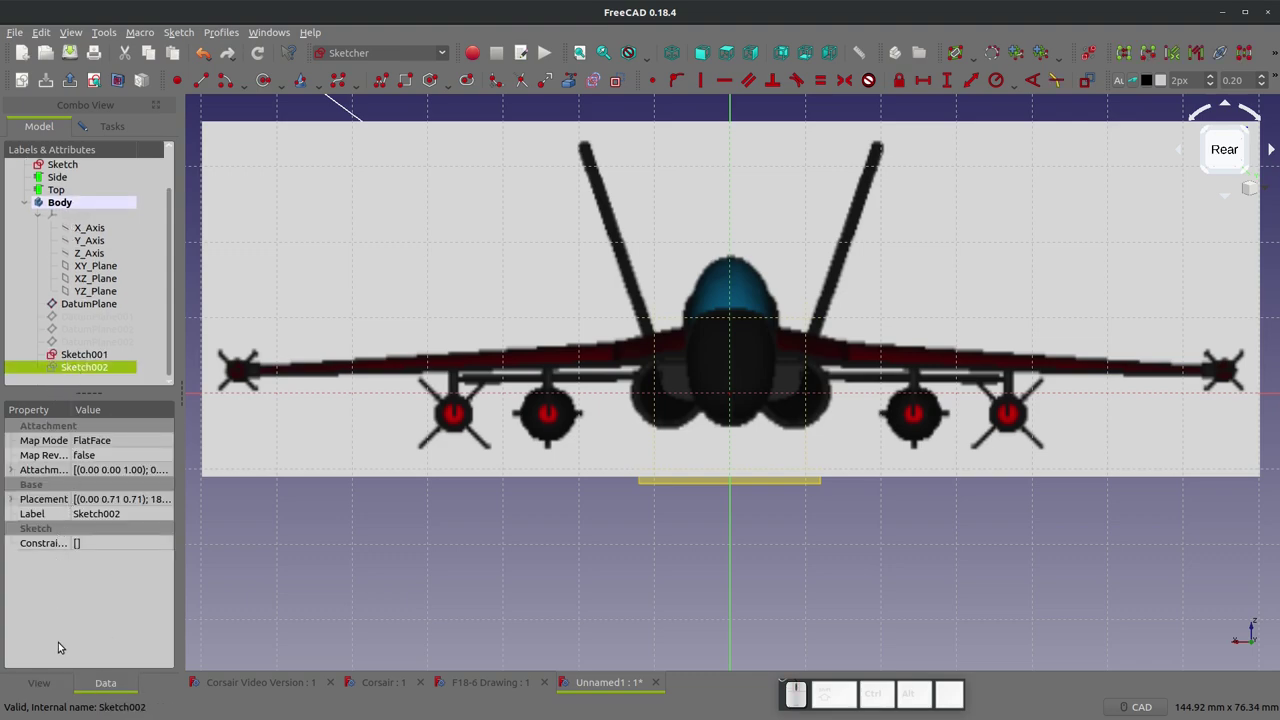
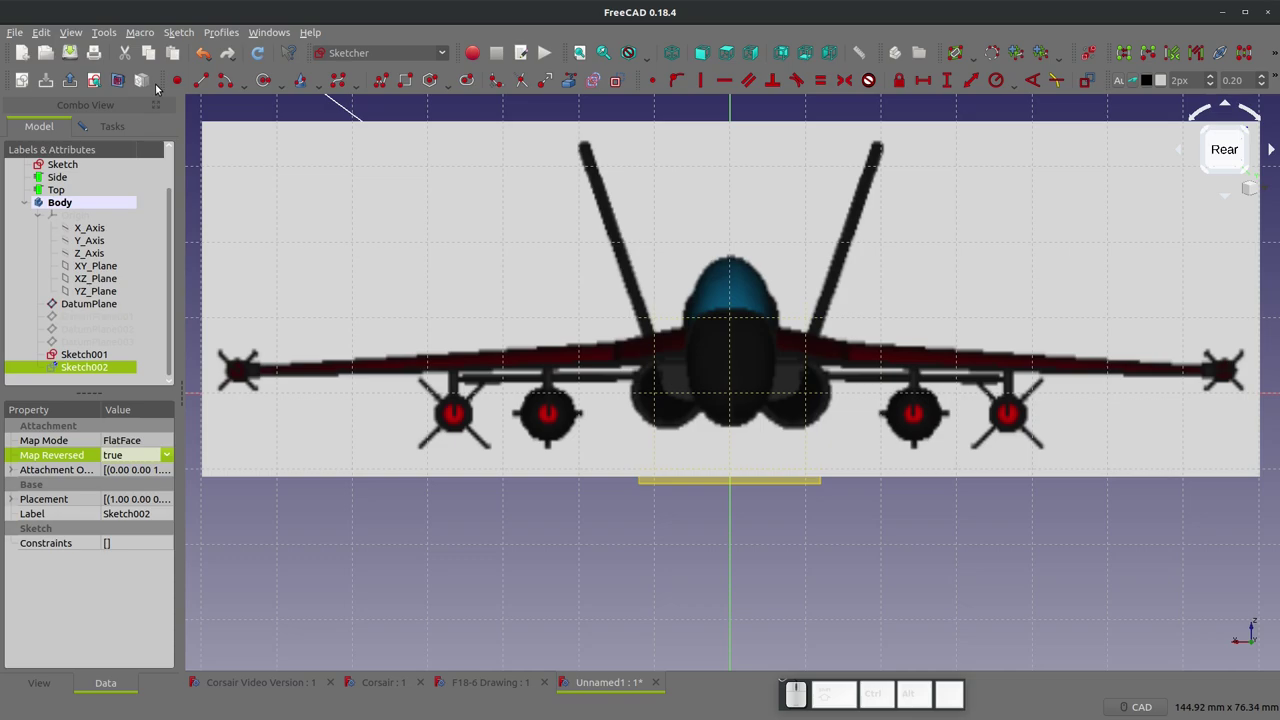
- Switch to the front view and hide the datum plane so the nose-on reference image shows
left_click(93, 83)
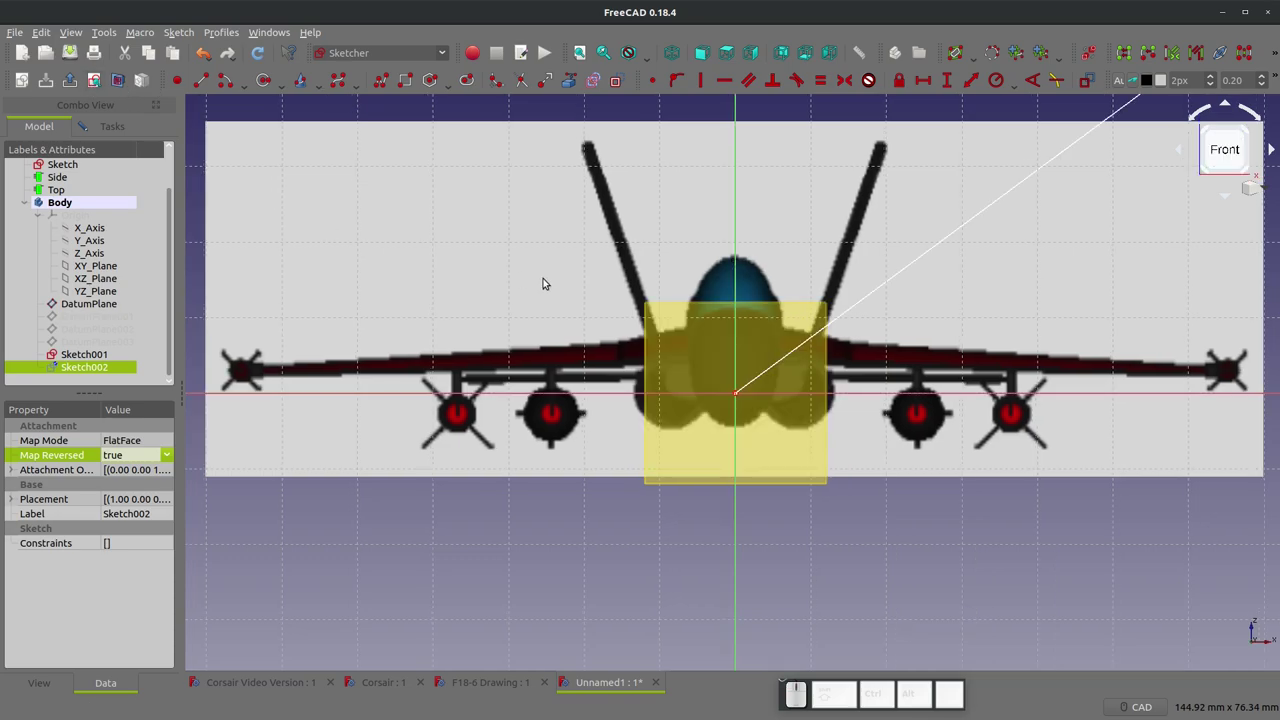
scroll("down", 3)
scroll("up", 3)
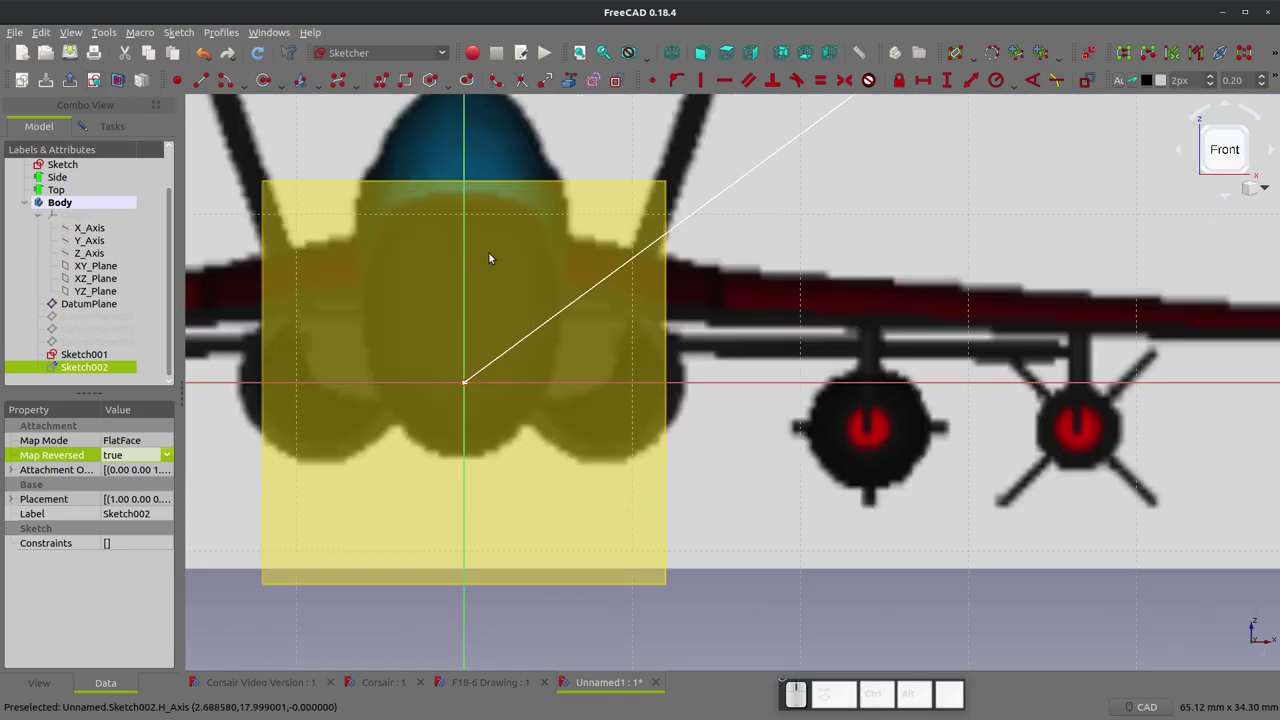
scroll("down", 3)
scroll("down", 3)
scroll("up", 3)
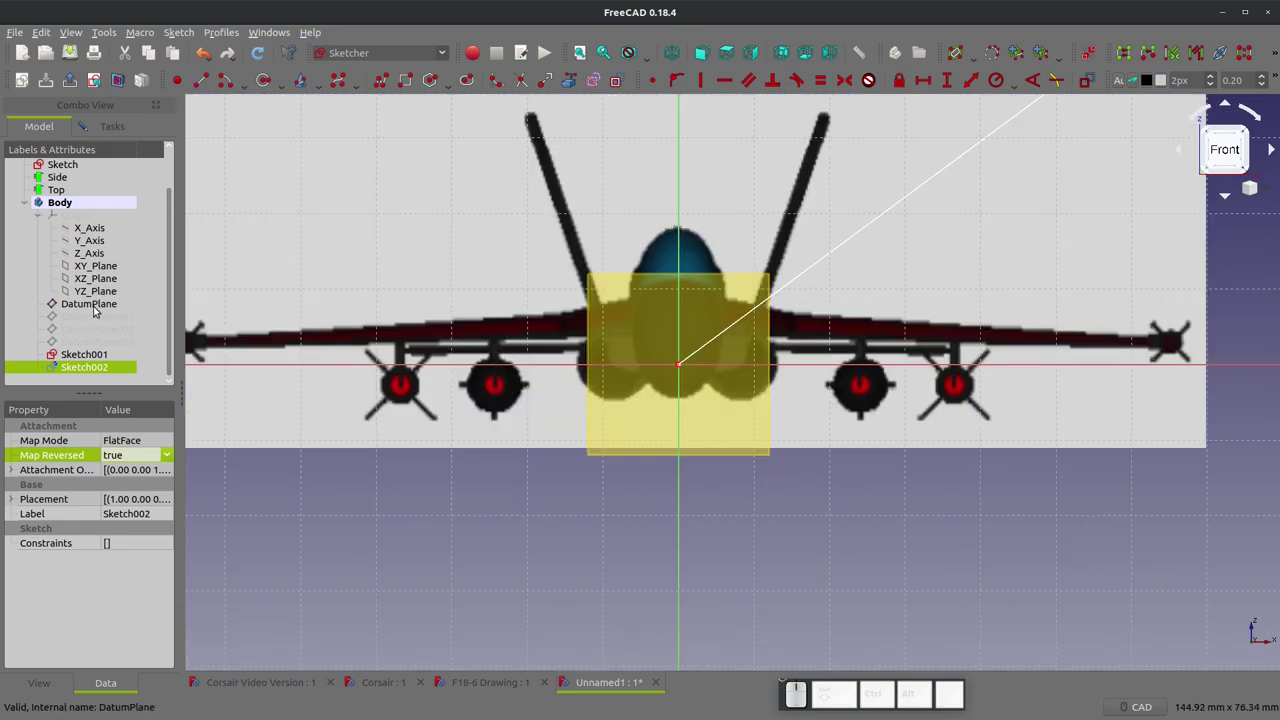
left_click(100, 307)
key("space")
scroll("up", 3)
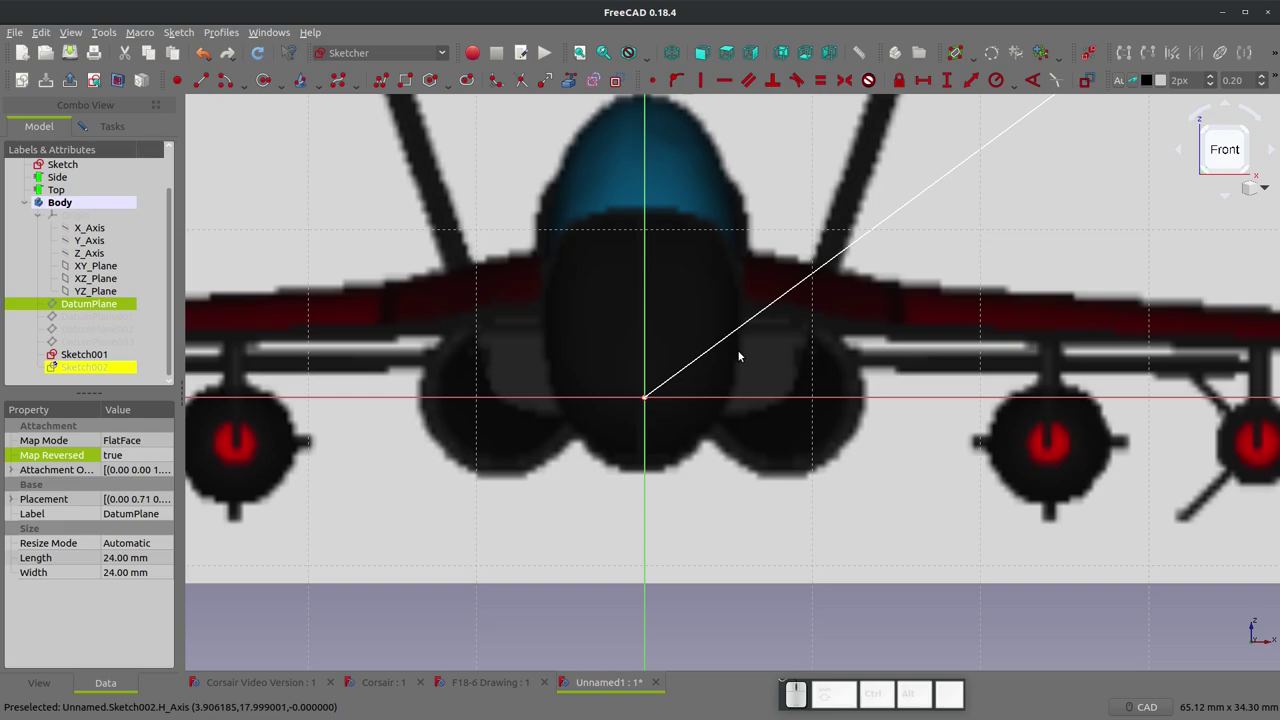
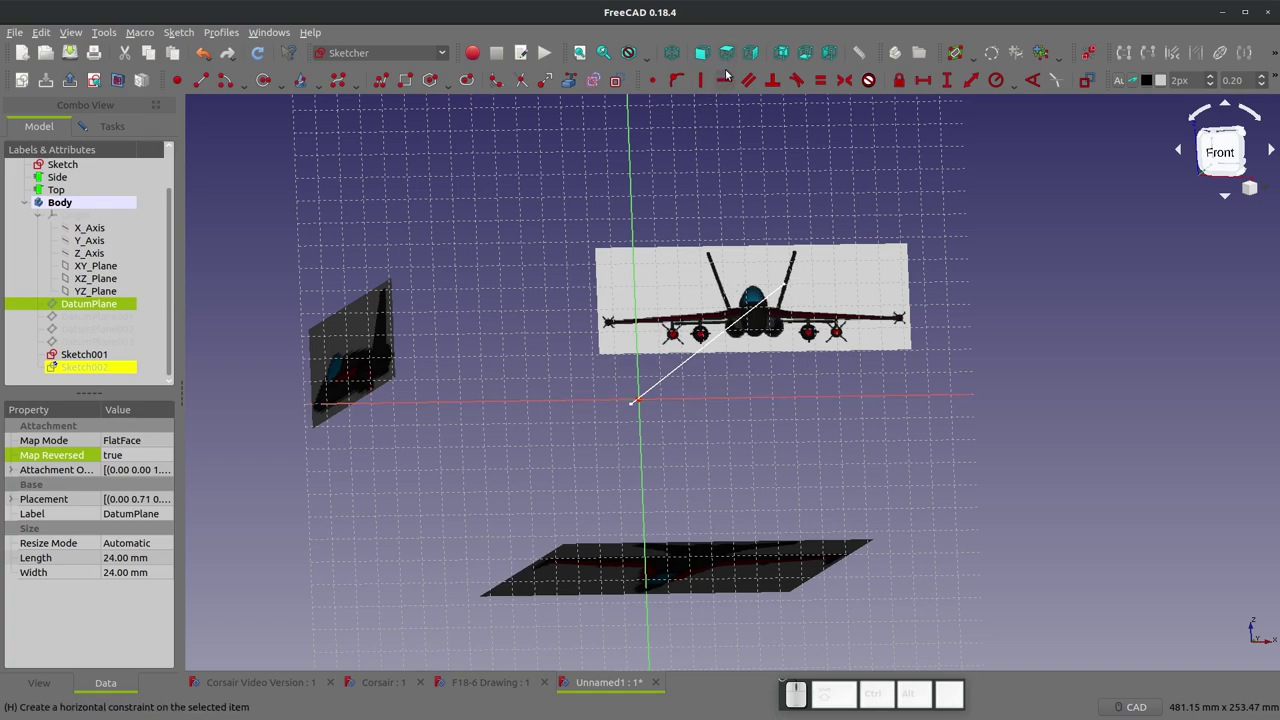
- Check the nose from the side, then start a vertical polyline at the sketch origin along the V axis
left_click(756, 60)
middle_click(742, 103)
scroll("up", 3)
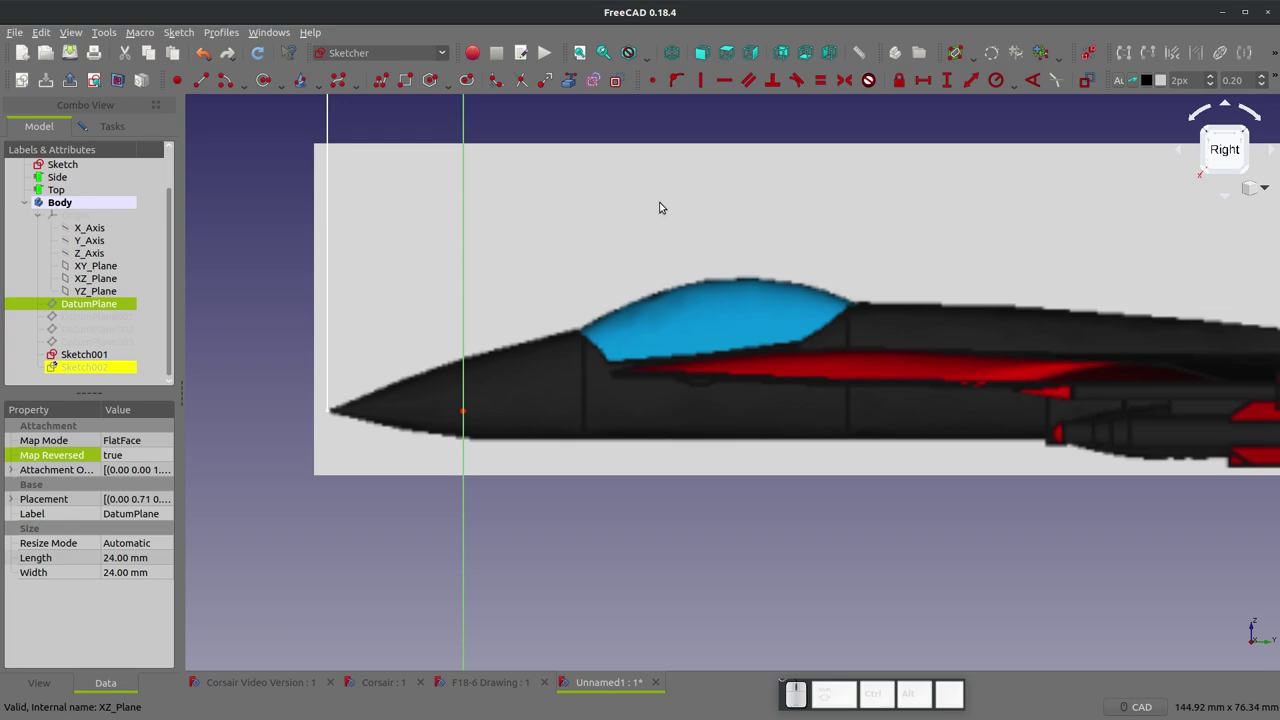
left_click(706, 57)
scroll("up", 3)
scroll("down", 3)
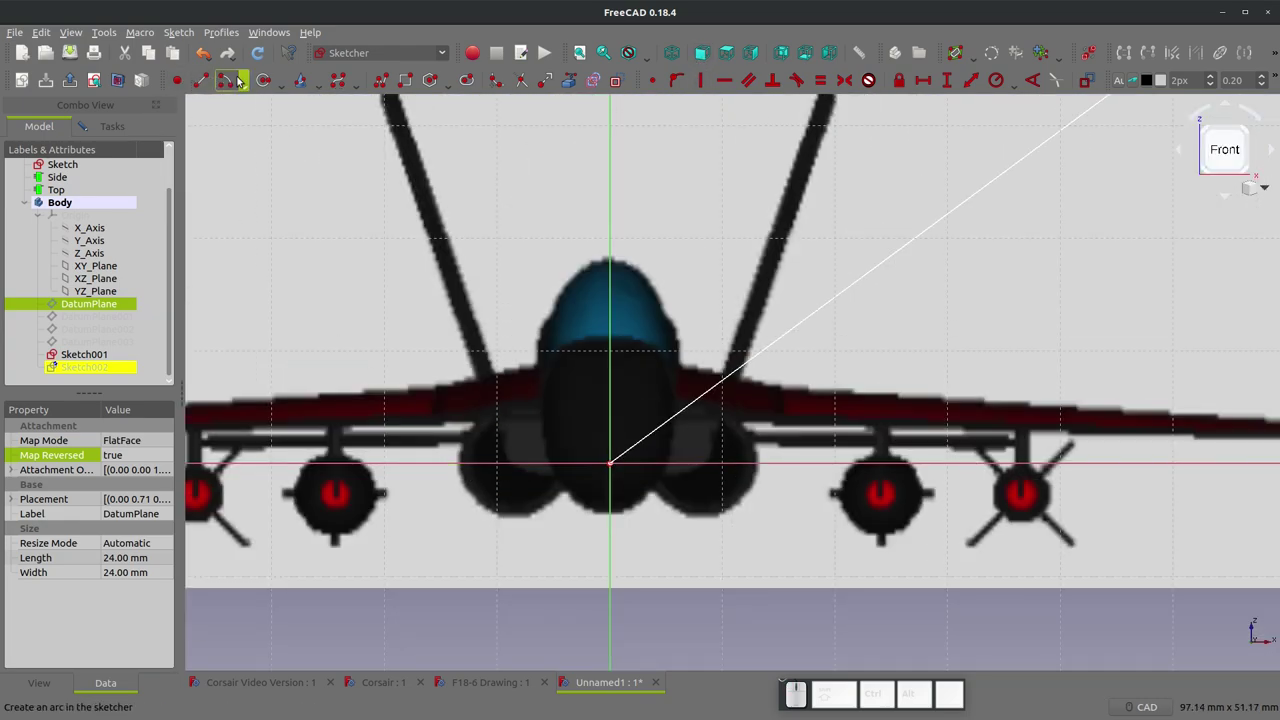
left_click_drag(342, 45, 206, 83)
left_click(206, 83)
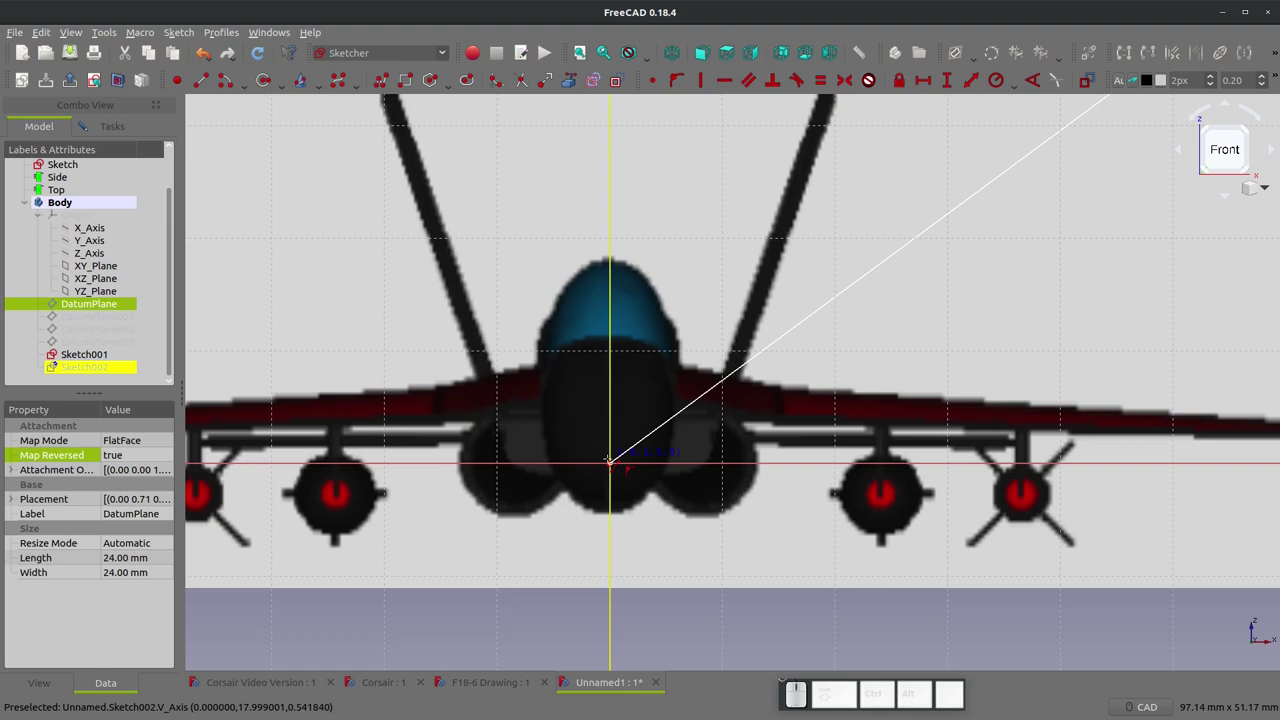
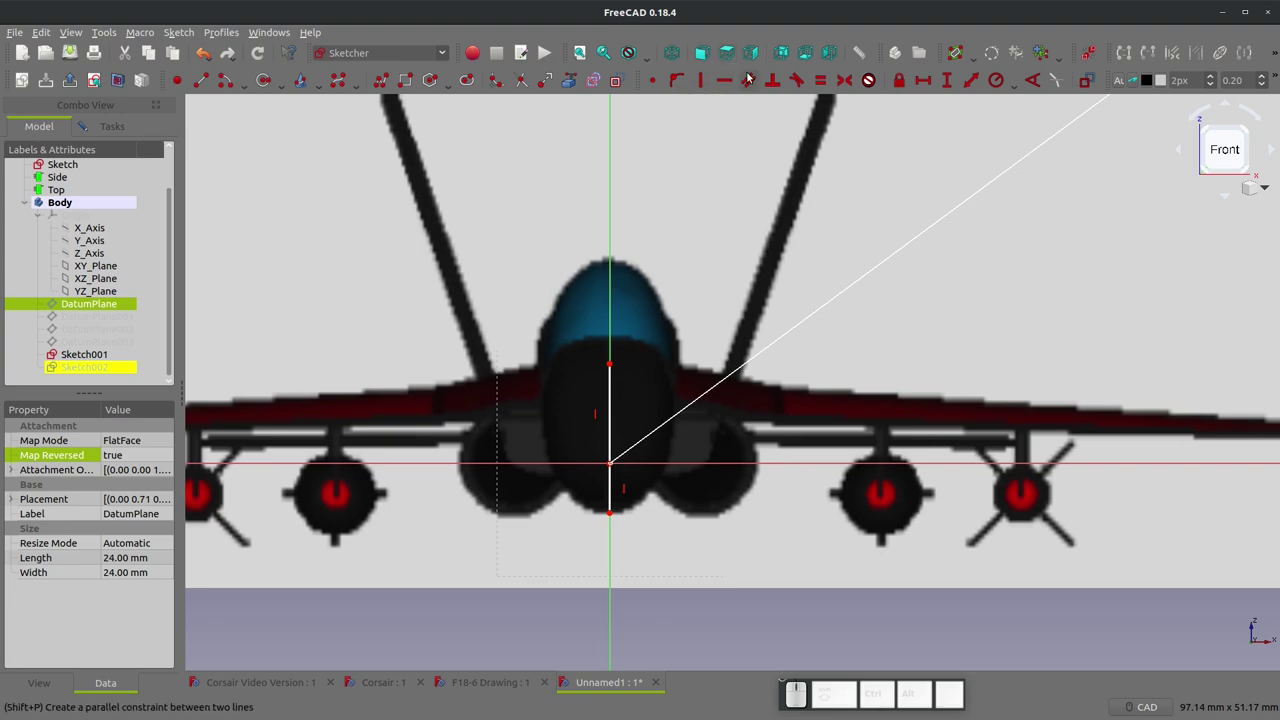
- In the right view drag the centreline's lower end onto the nose underside, then return to the front view
left_click(760, 51)
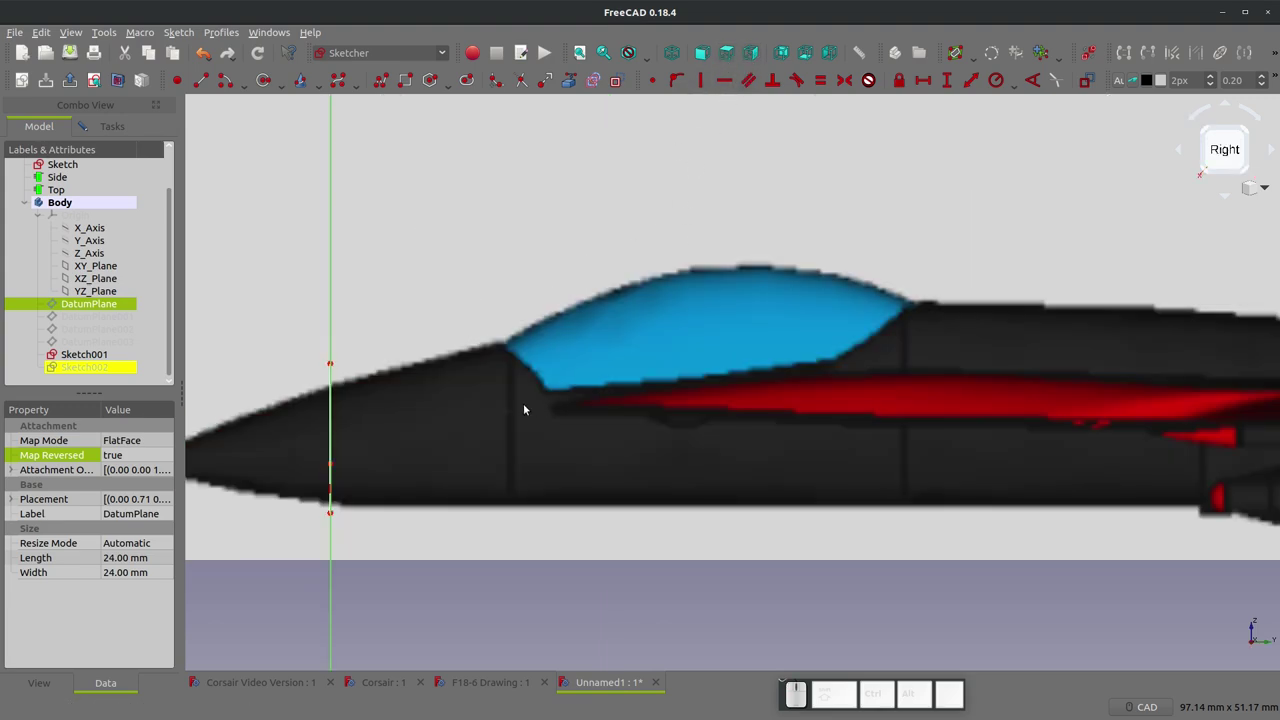
scroll("down", 3)
scroll("up", 3)
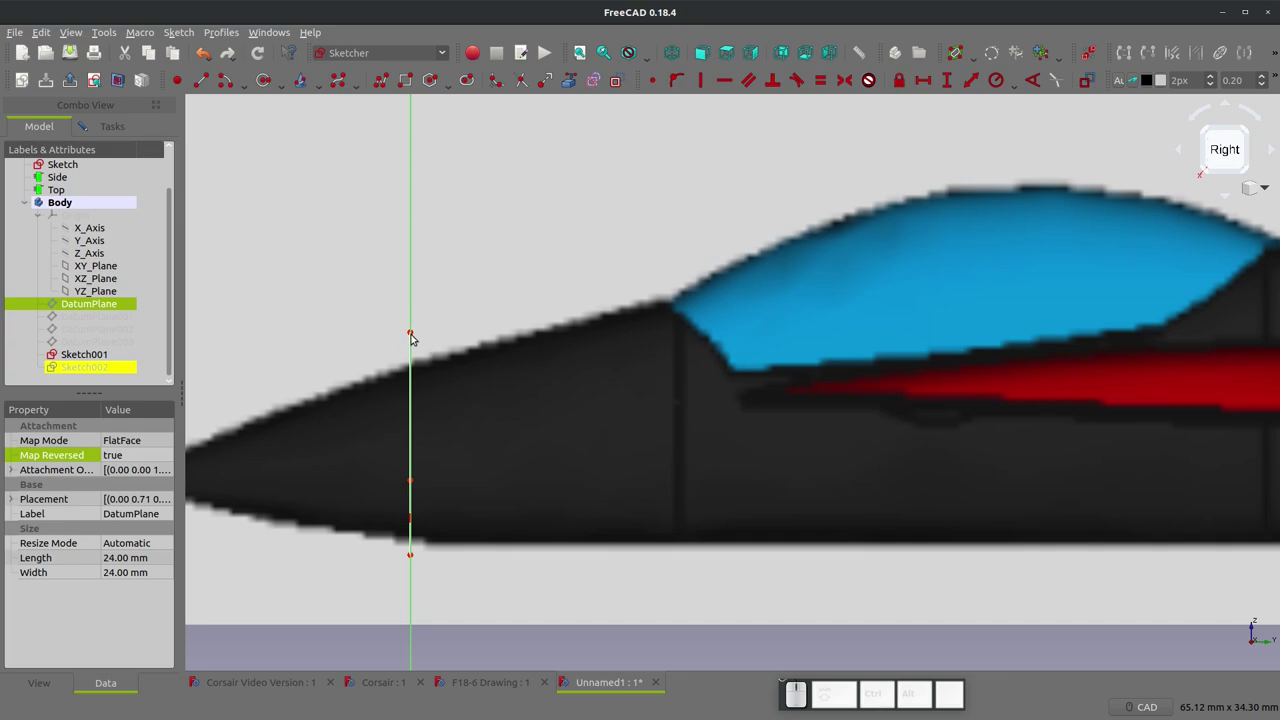
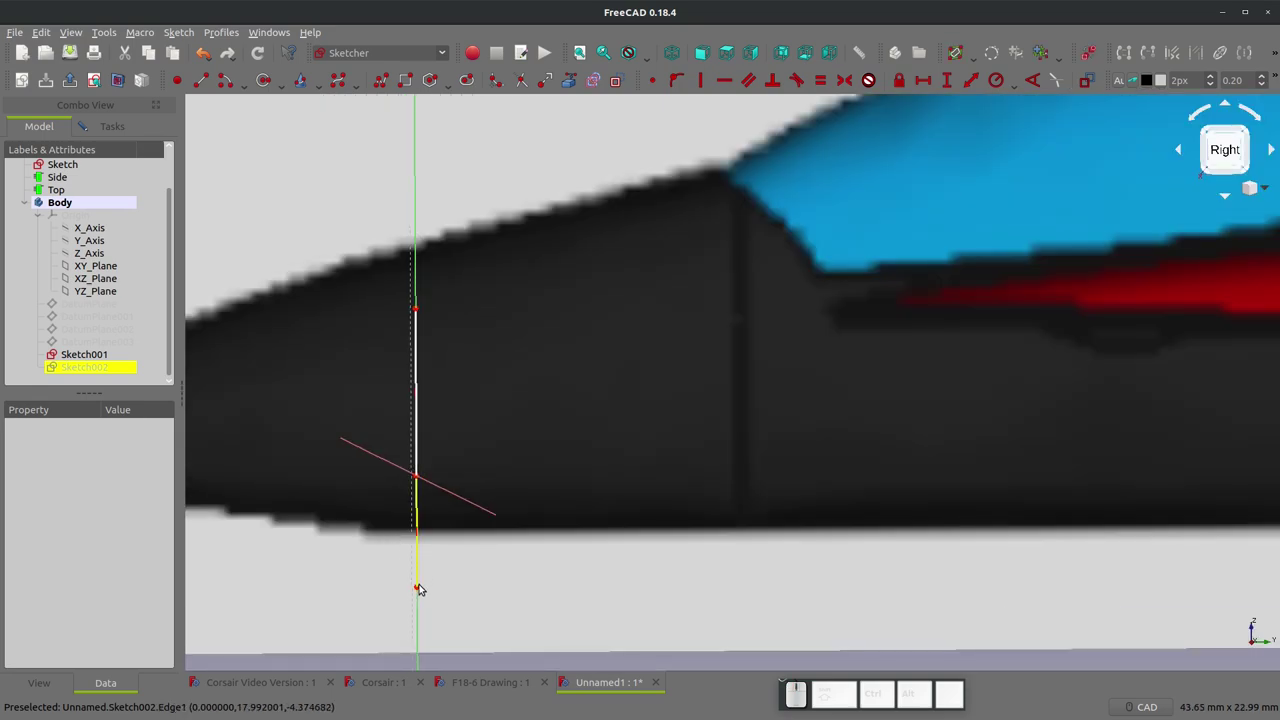
left_click_drag(424, 590, 407, 255)
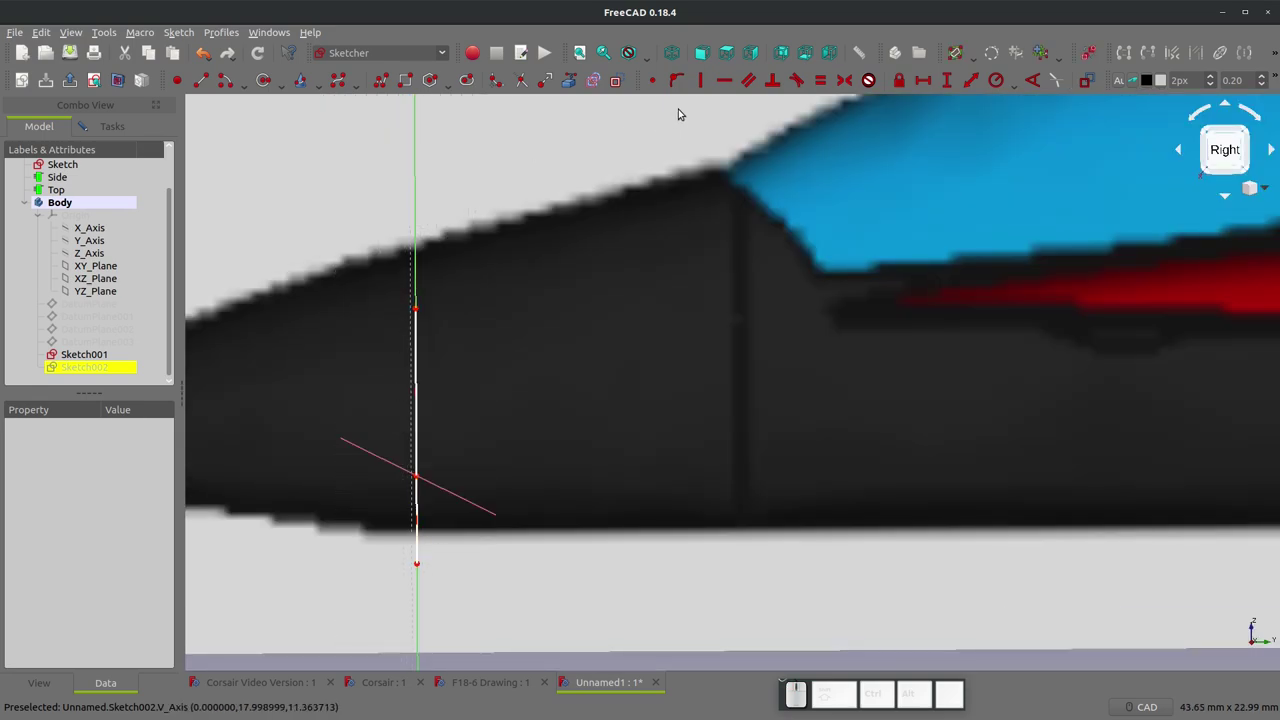
left_click(757, 49)
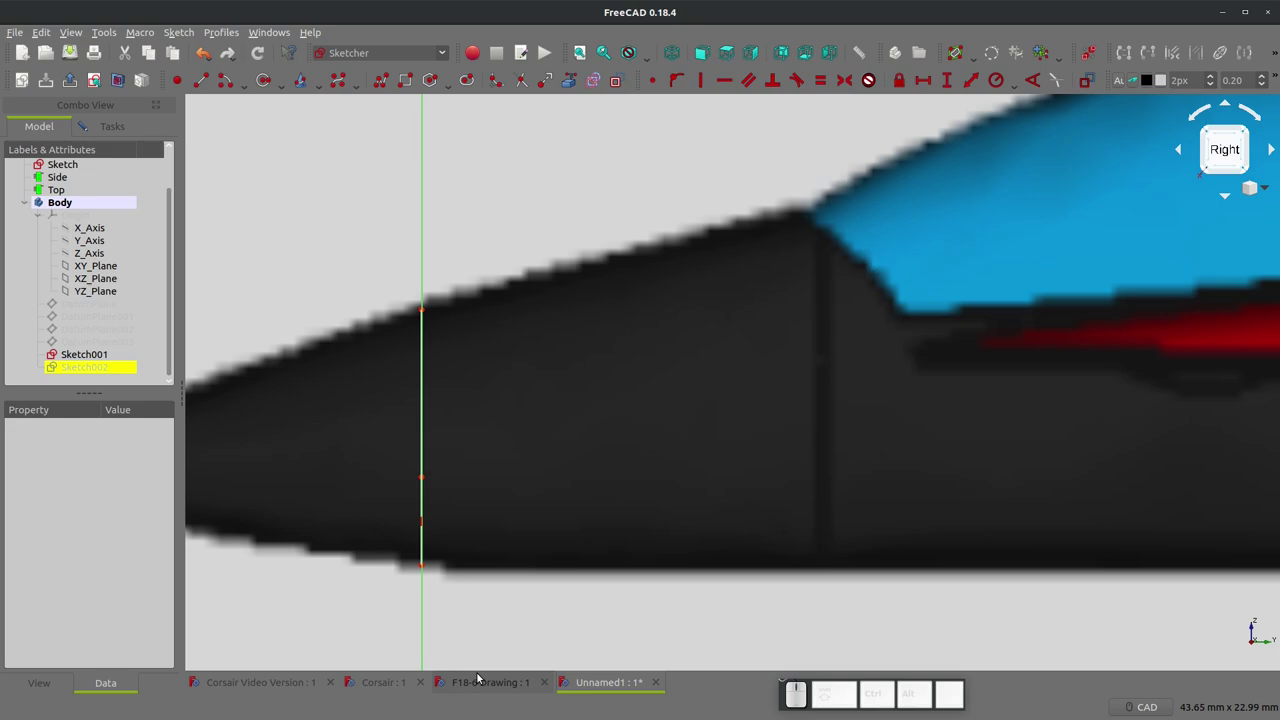
left_click(704, 53)
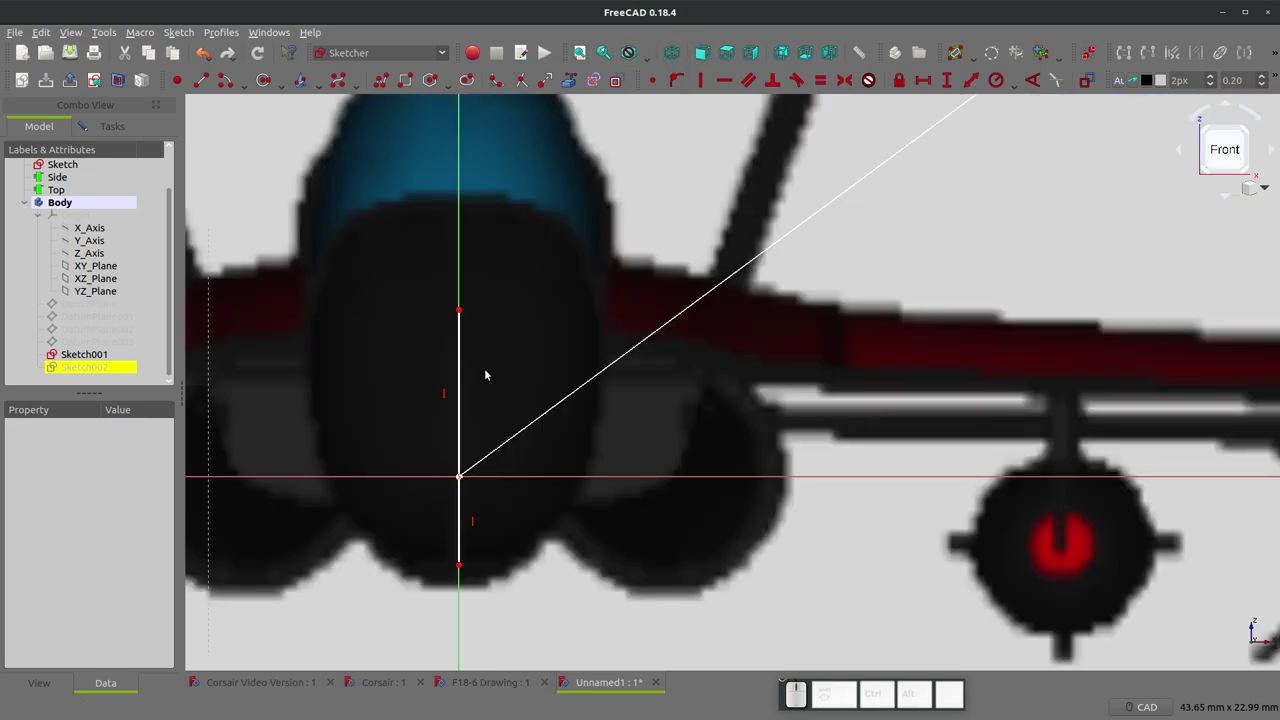
- Dimension the upper and lower centreline segments at 6.66 mm and 3.51 mm
left_click(466, 379)
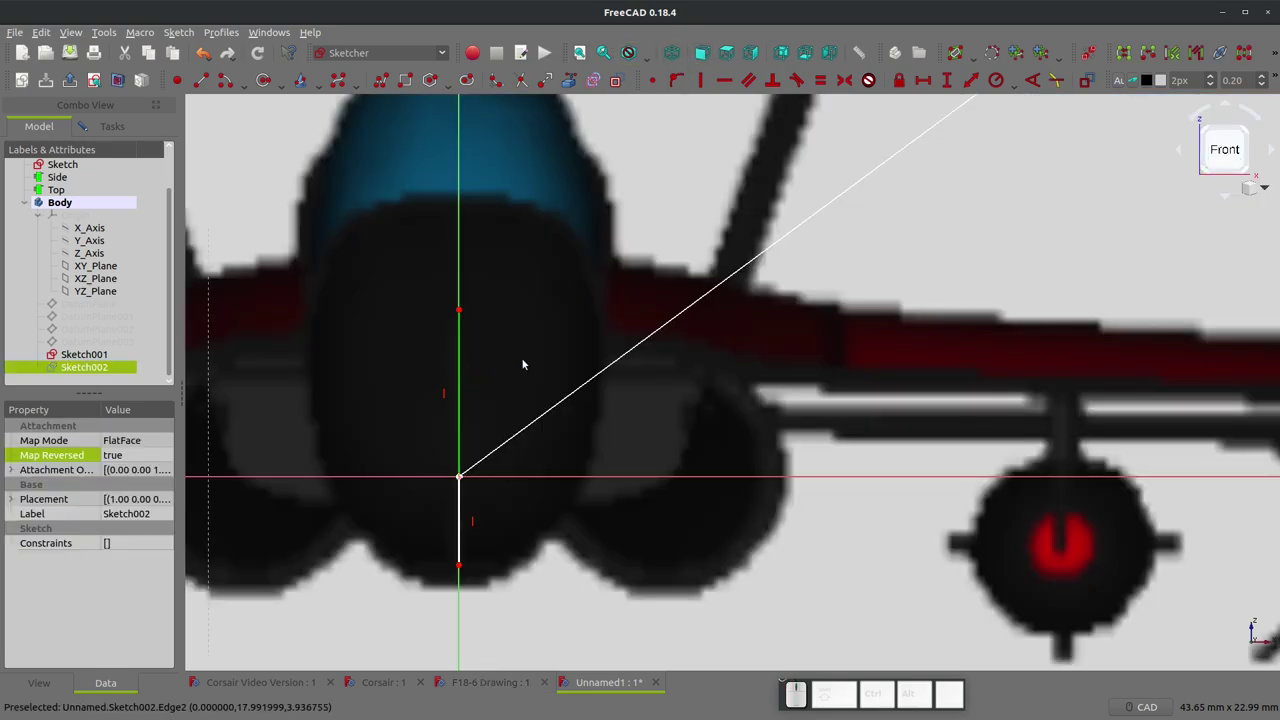
key("shift+v")
left_click(710, 391)
left_click(465, 526)
key("shift+v")
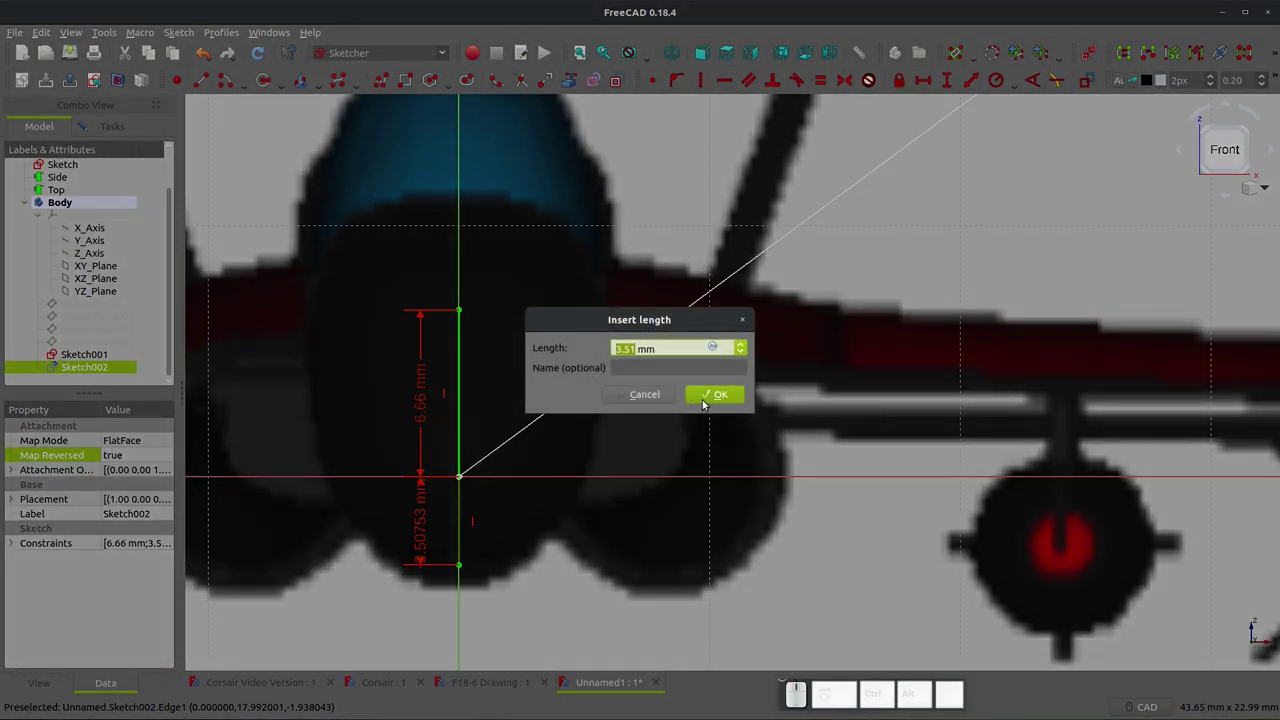
left_click(711, 394)
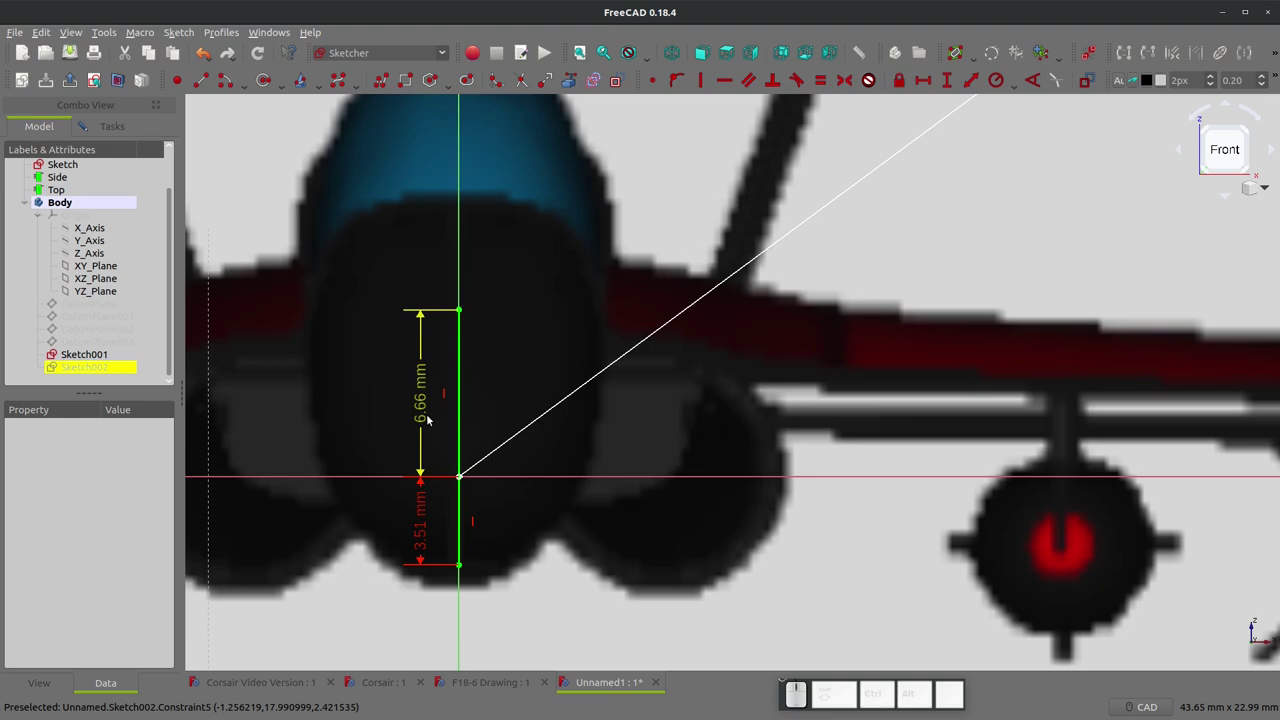
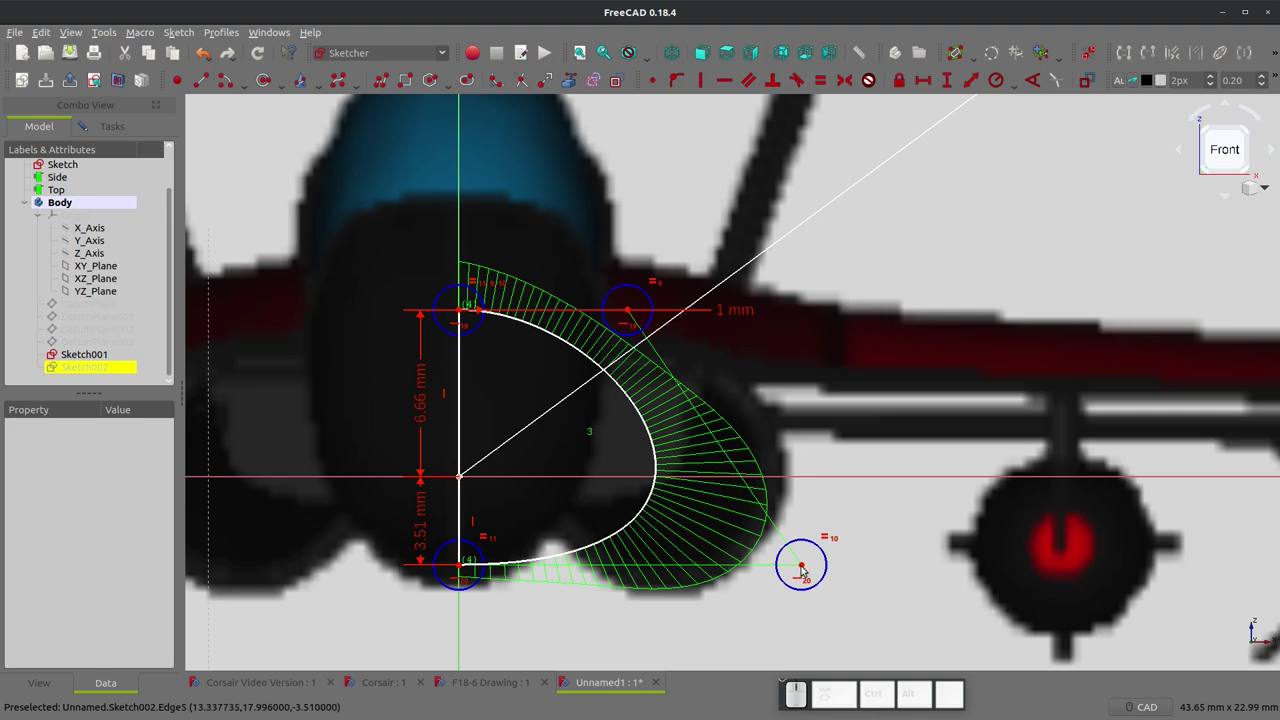
- Reshape the curved half-profile arc to the nose outline with a 1 mm dimension and check it from above
left_click_drag(810, 566, 655, 332)
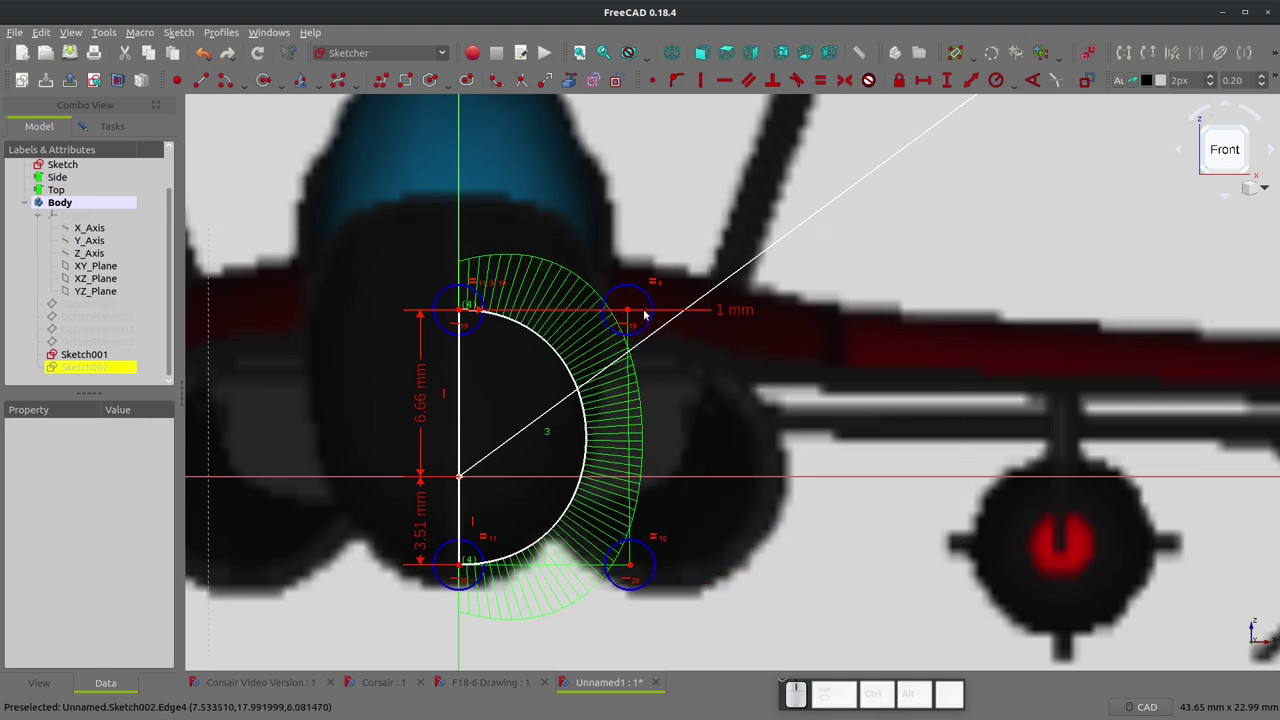
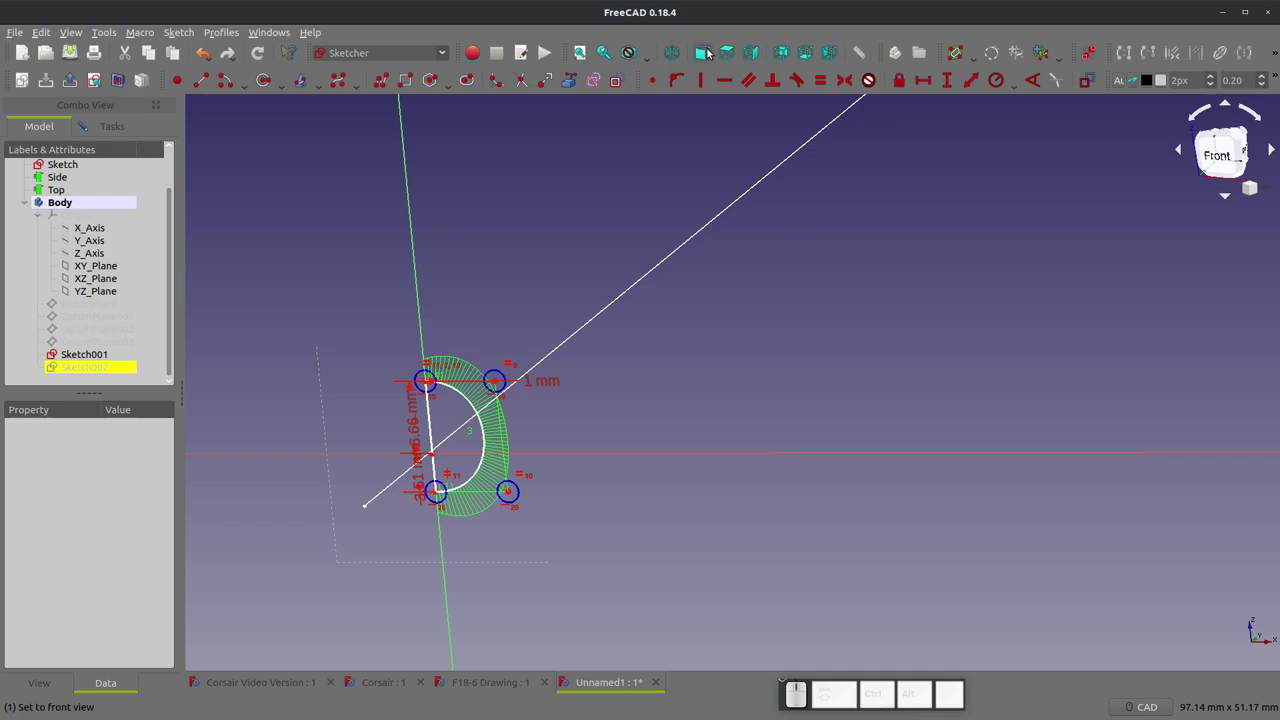
left_click(731, 54)
scroll("up", 3)
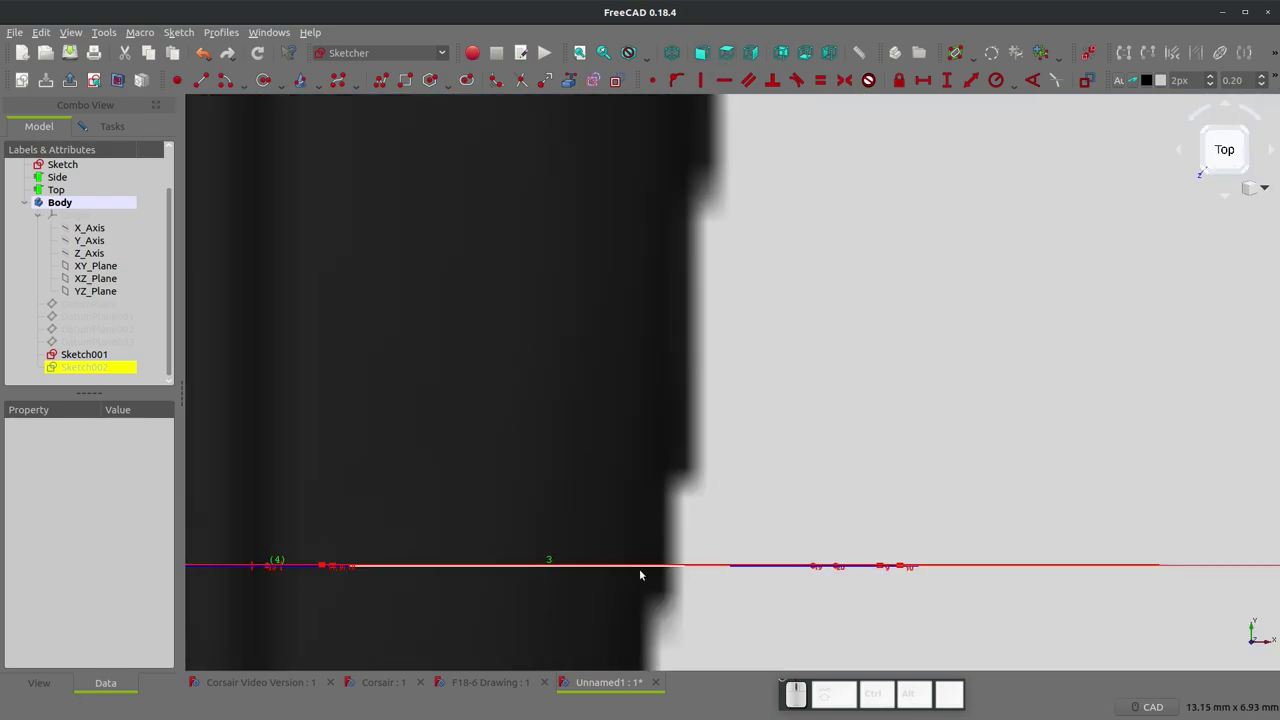
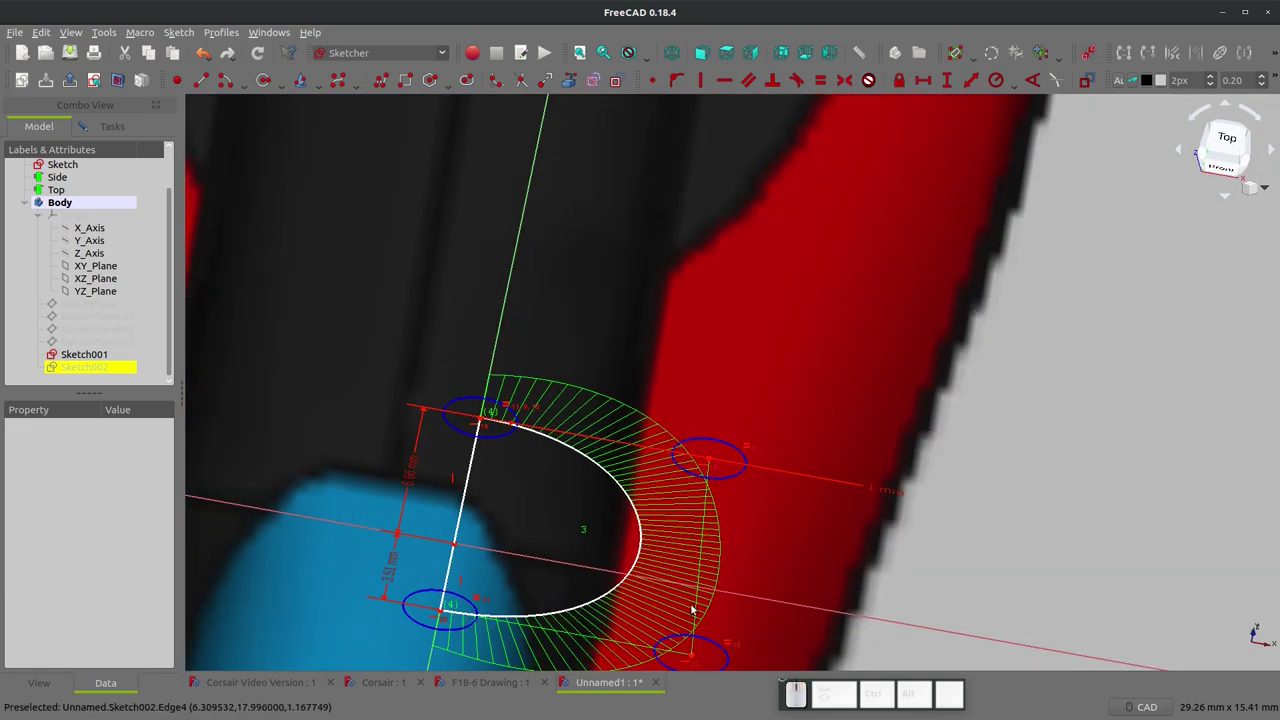
left_click(695, 657)
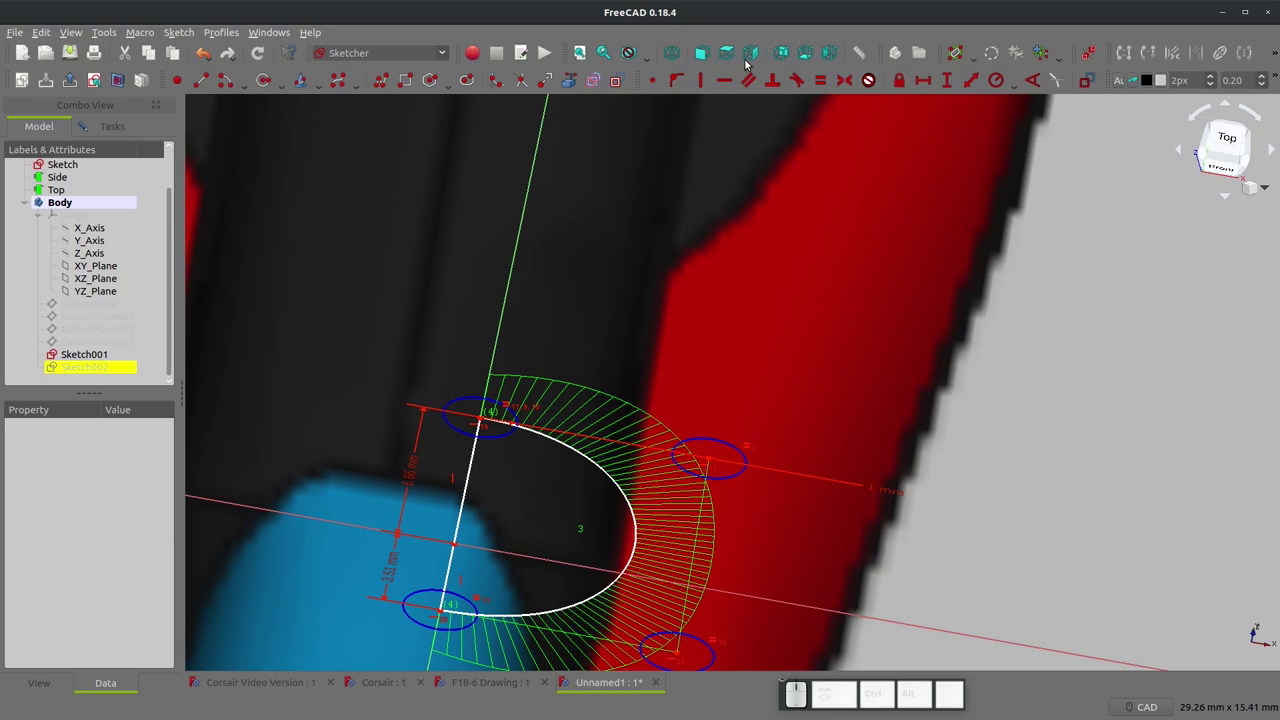
left_click(735, 55)
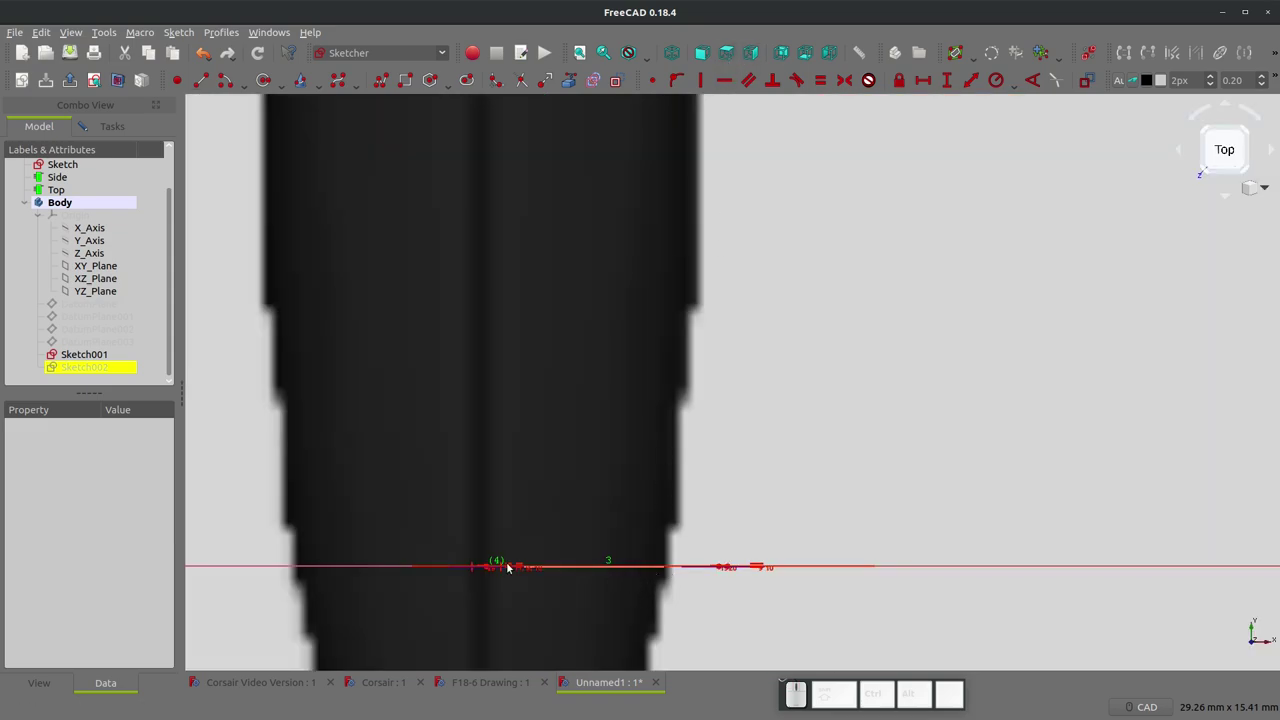
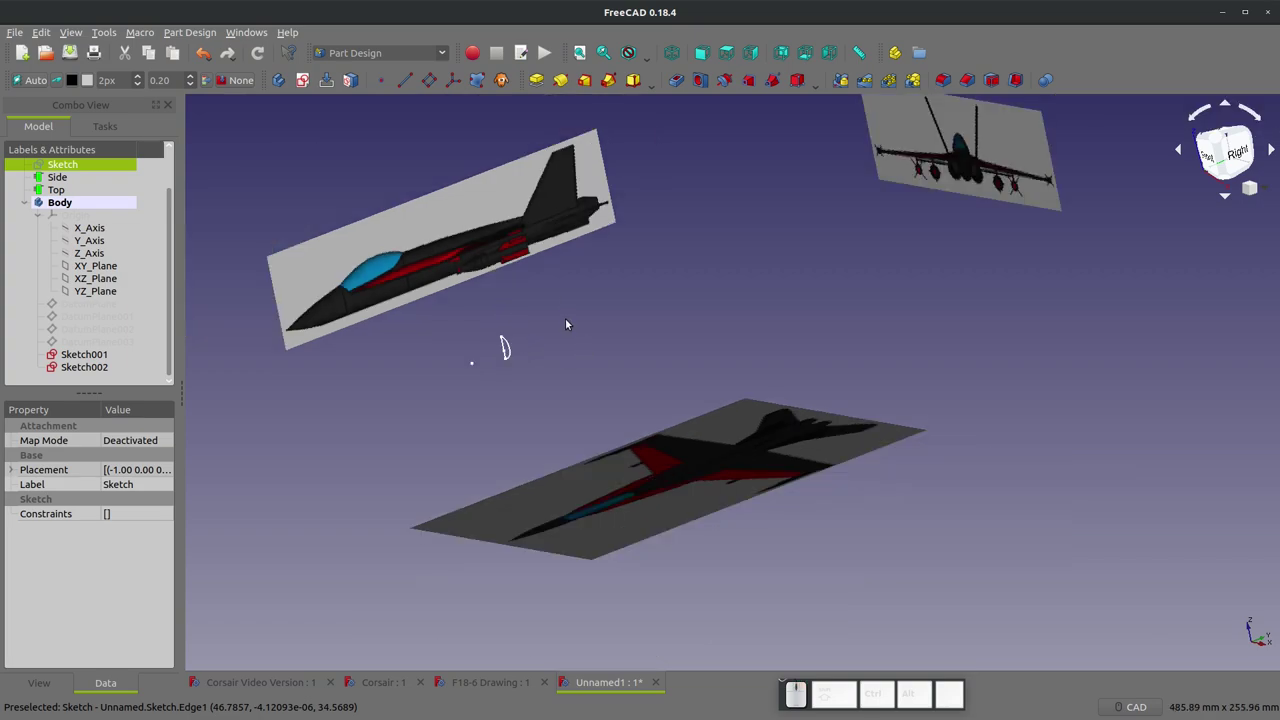
- Show DatumPlane001 and check its position ahead of the canopy from the right view
scroll("up", 3)
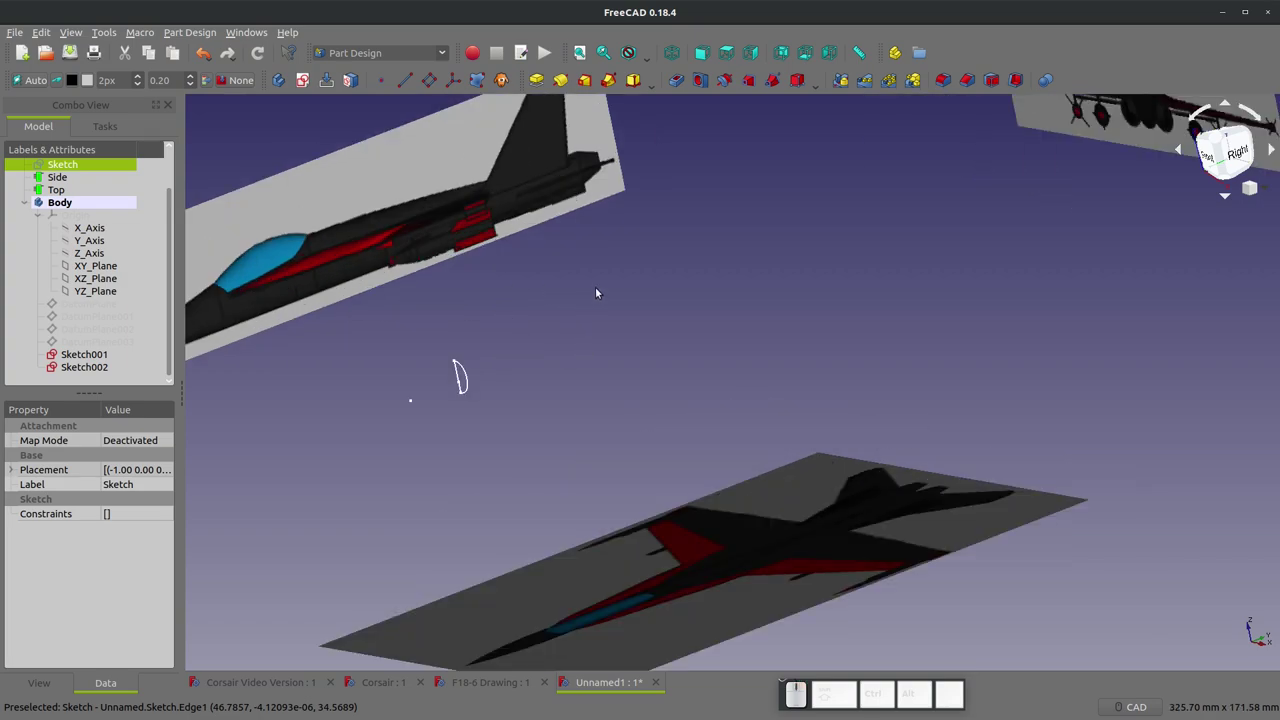
scroll("down", 3)
middle_click(611, 362)
scroll("down", 3)
left_click(85, 317)
key("space")
scroll("up", 3)
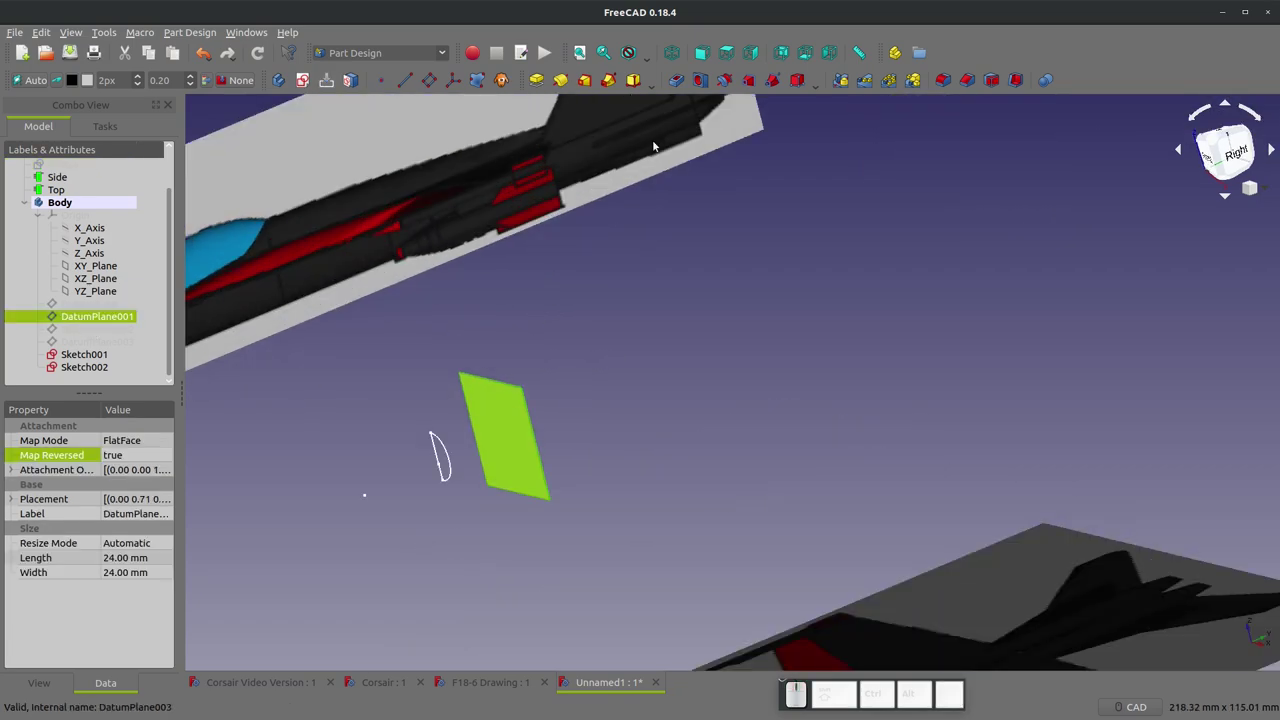
scroll("down", 3)
left_click(758, 57)
scroll("up", 3)
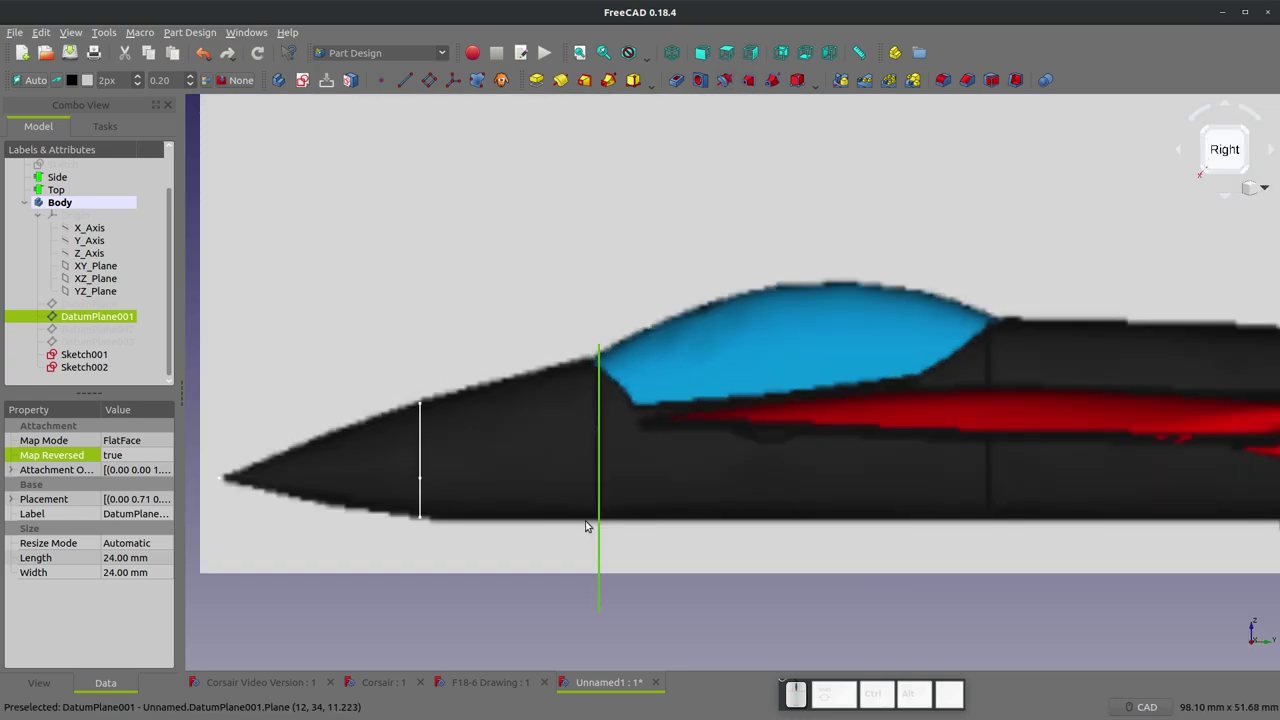
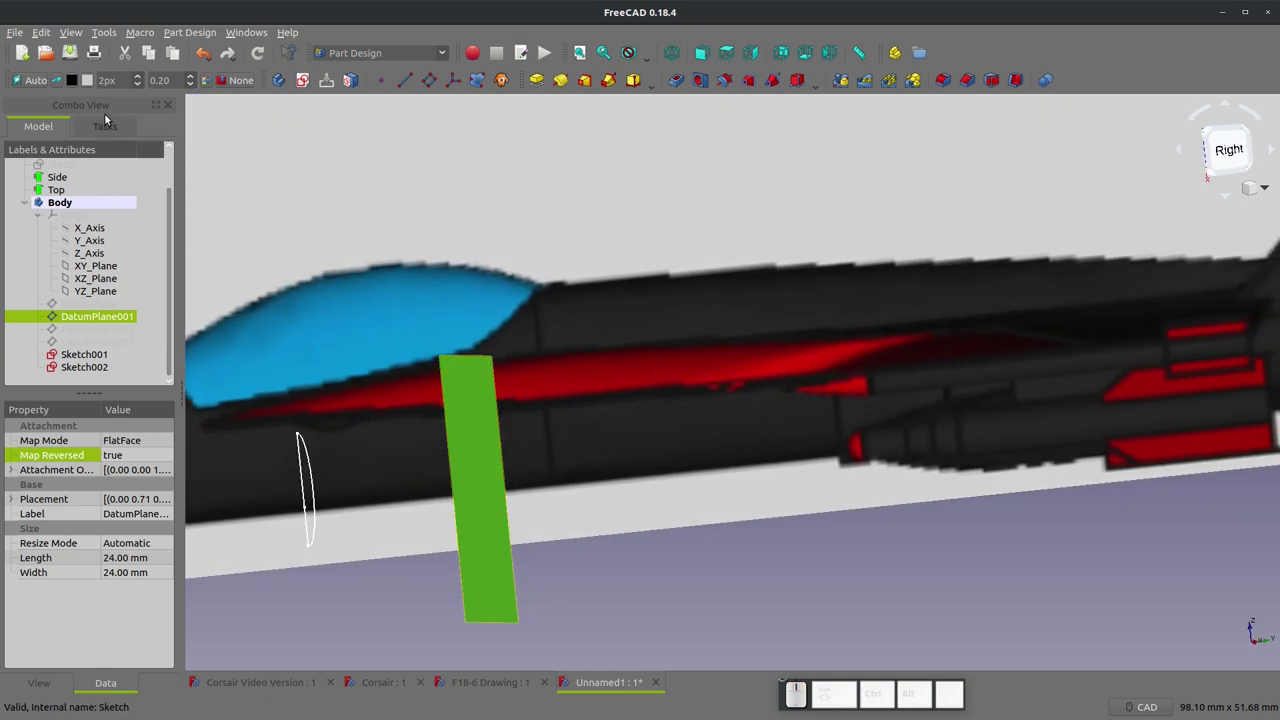
- Create a new empty sketch, Sketch003, on DatumPlane001
left_click(310, 86)
scroll("down", 3)
scroll("up", 3)
scroll("up", 3)
scroll("down", 3)
scroll("up", 3)
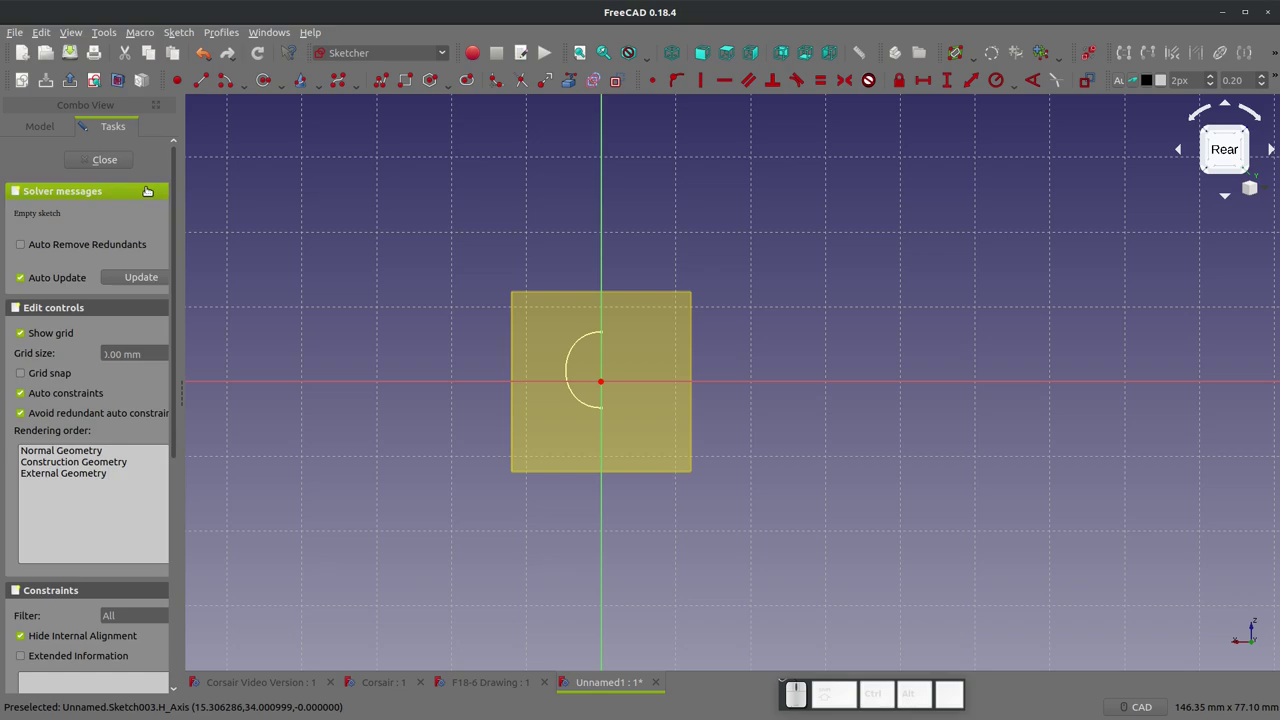
- Hide the datum plane and turn on section view so nothing obscures Sketch003's plane
left_click(44, 132)
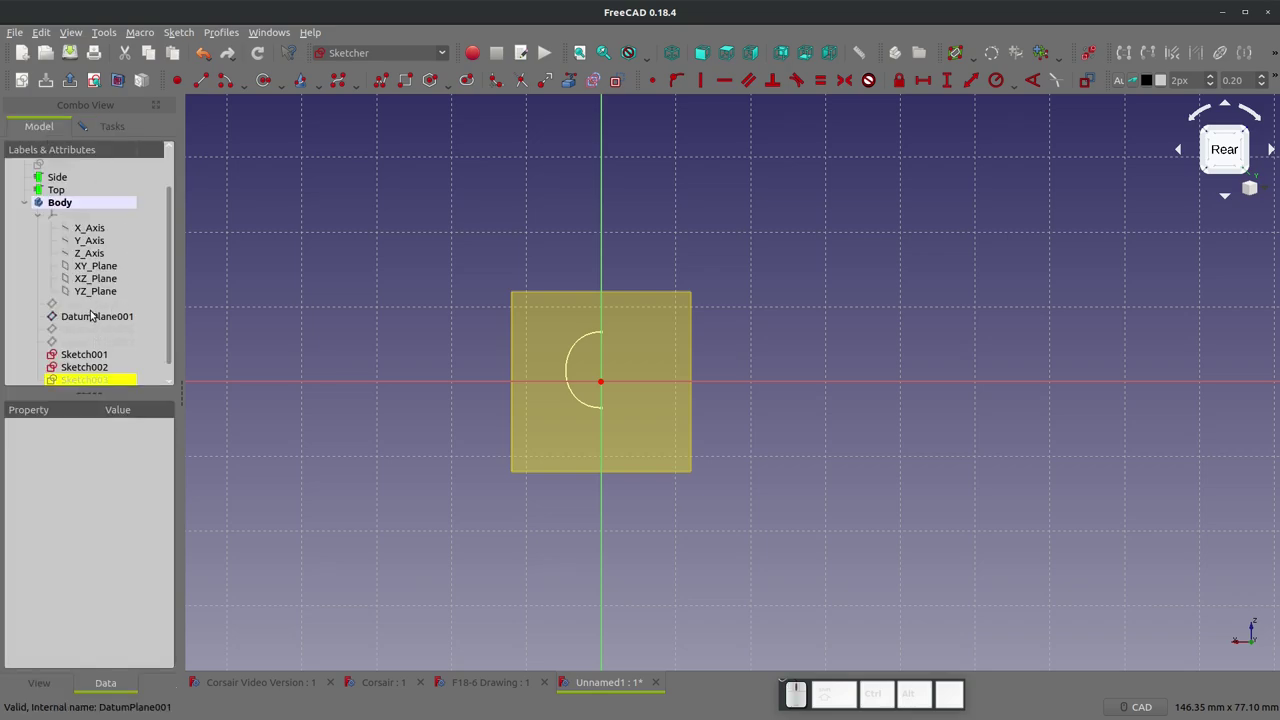
left_click(96, 321)
key("space")
scroll("down", 3)
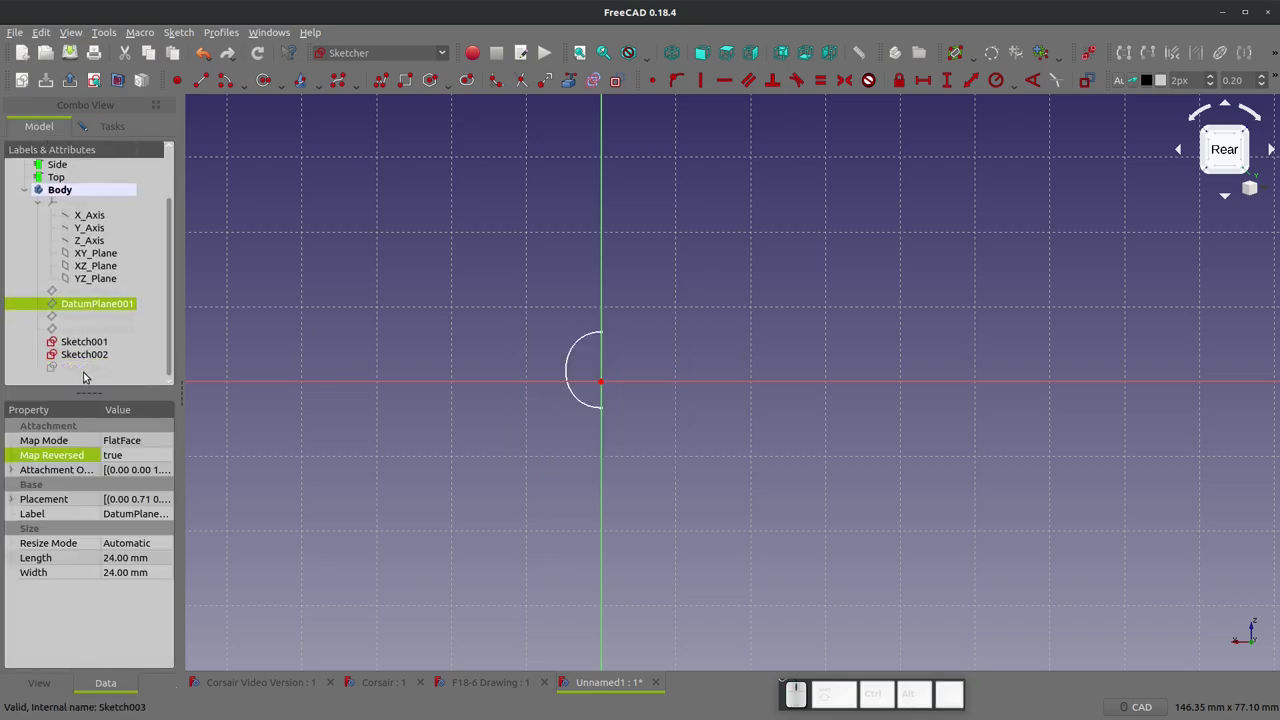
left_click(89, 368)
left_click(137, 457)
left_click(138, 457)
left_click(132, 474)
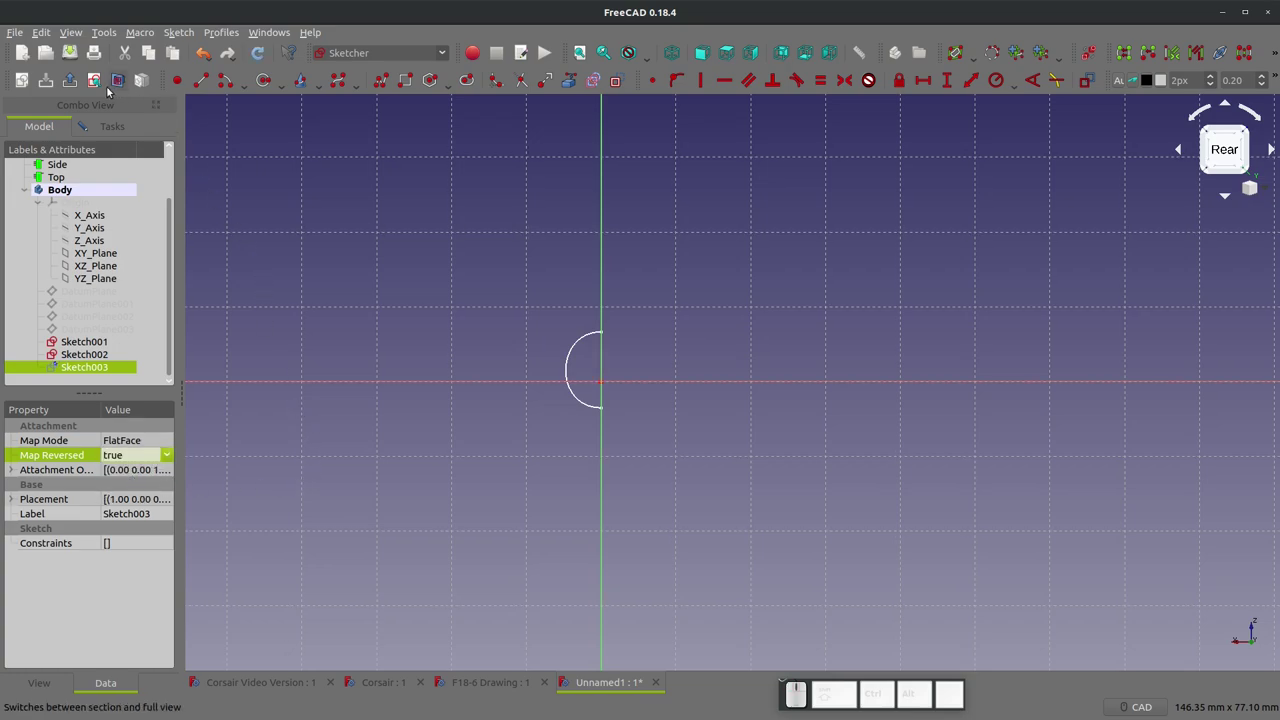
left_click(95, 89)
scroll("up", 3)
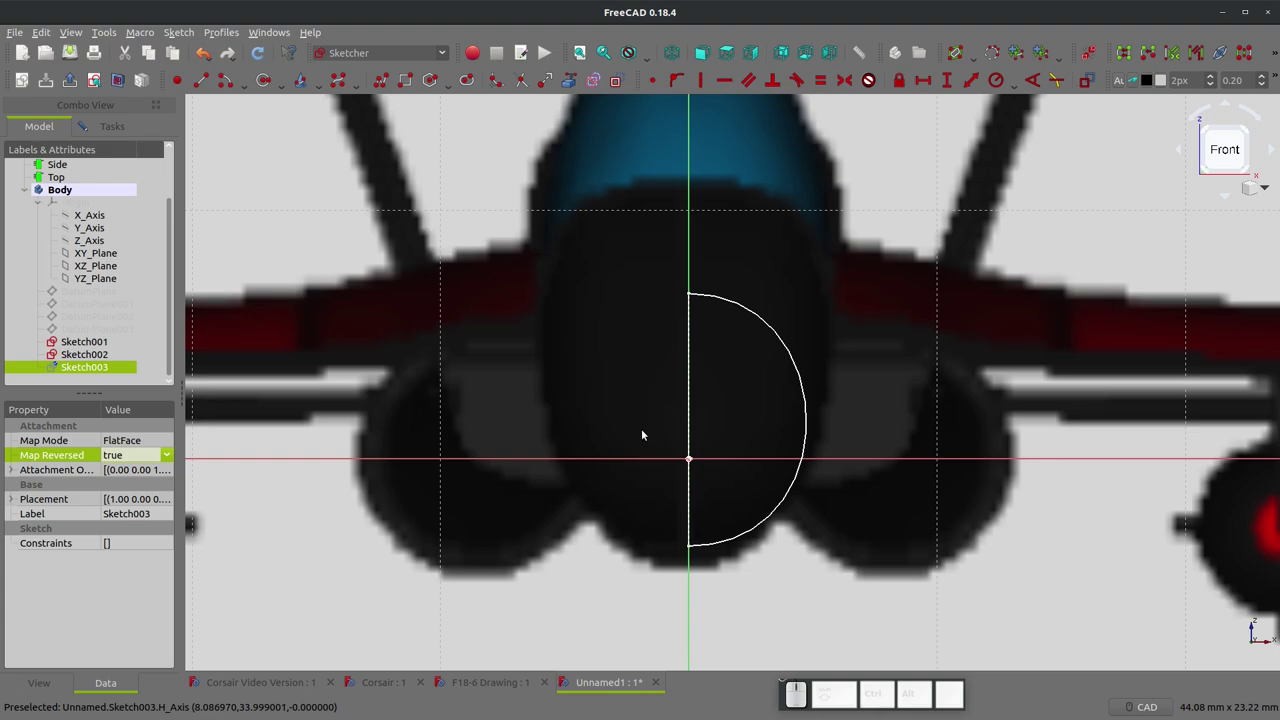
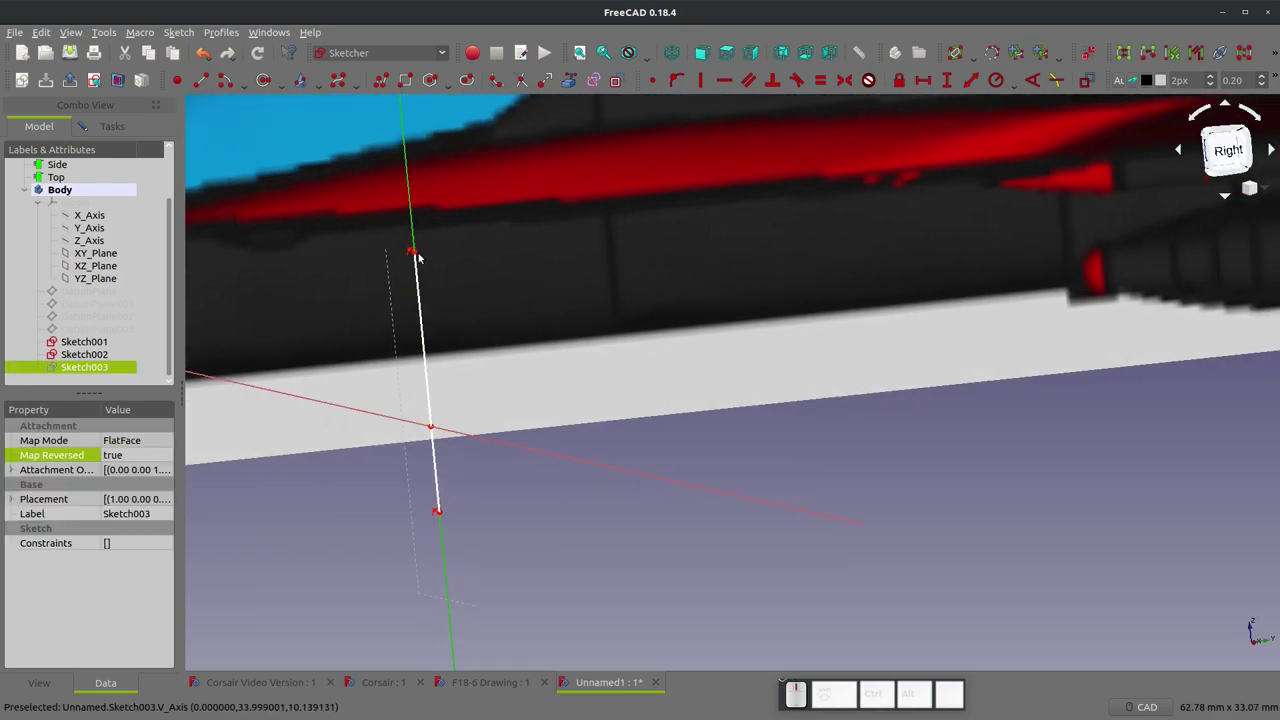
- Draw the vertical centre line to the fuselage outline and dimension its top 10.8 mm above the axis
left_click(422, 254)
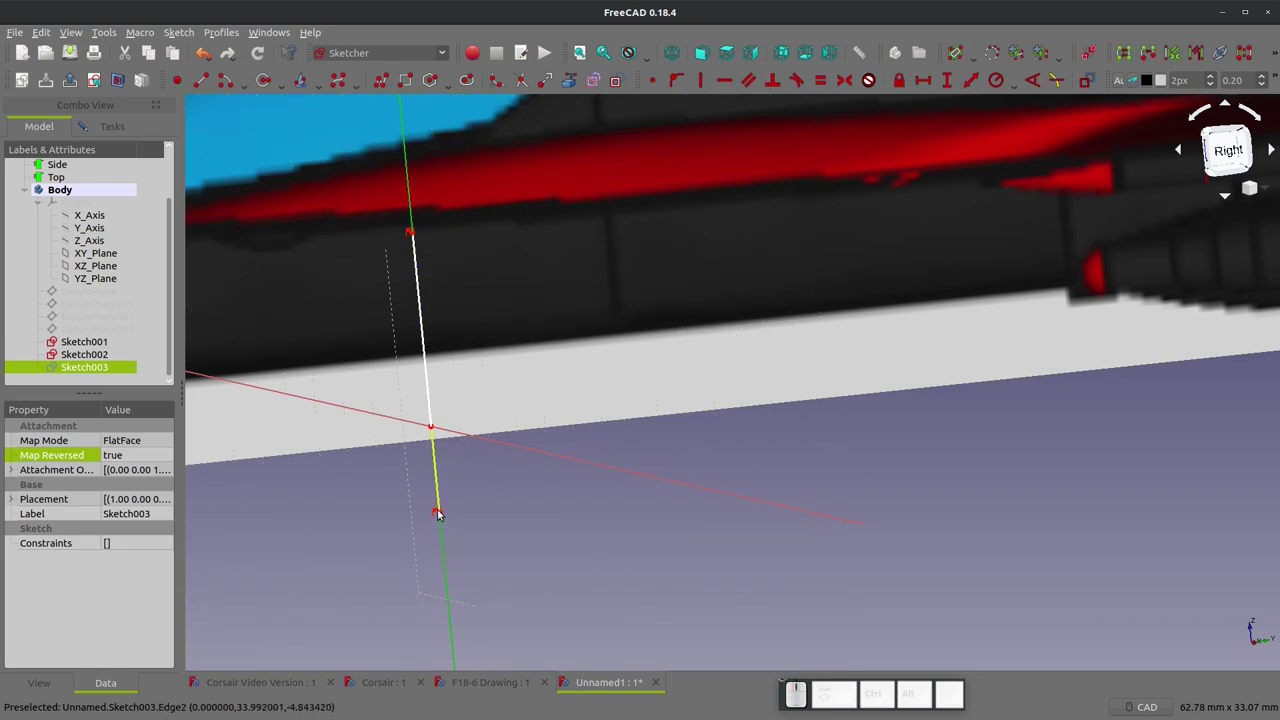
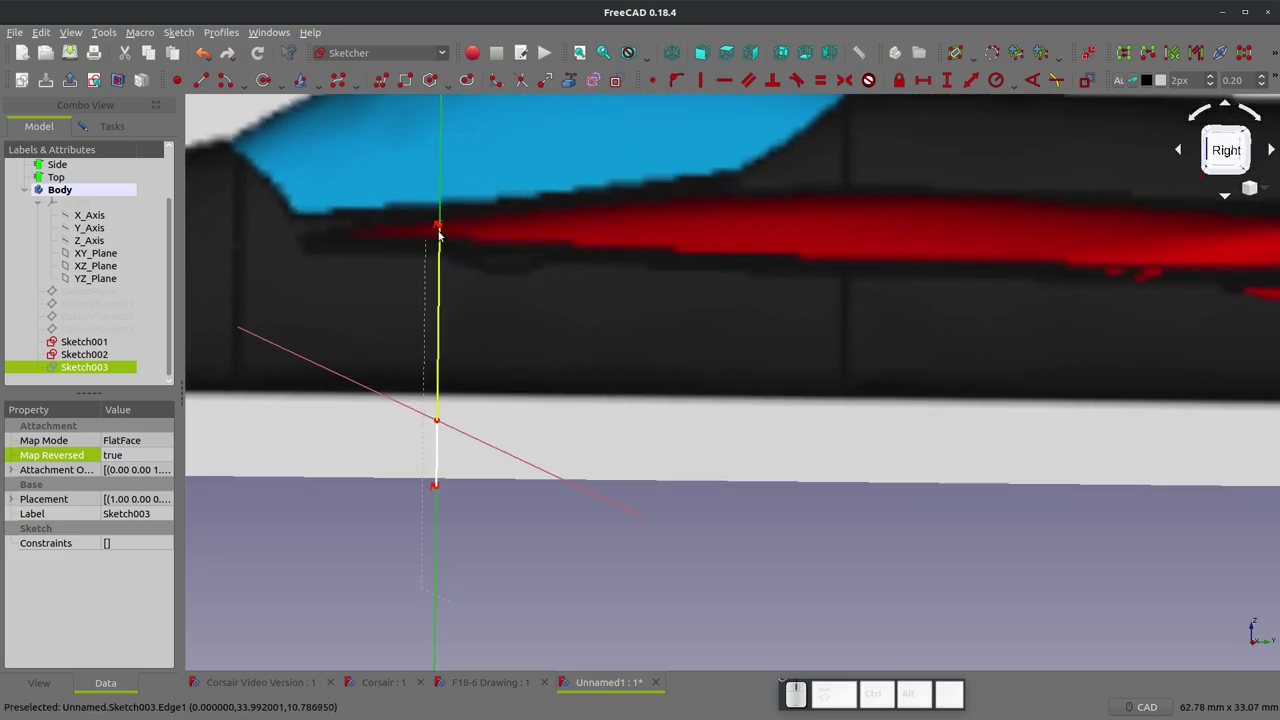
left_click_drag(442, 223, 662, 124)
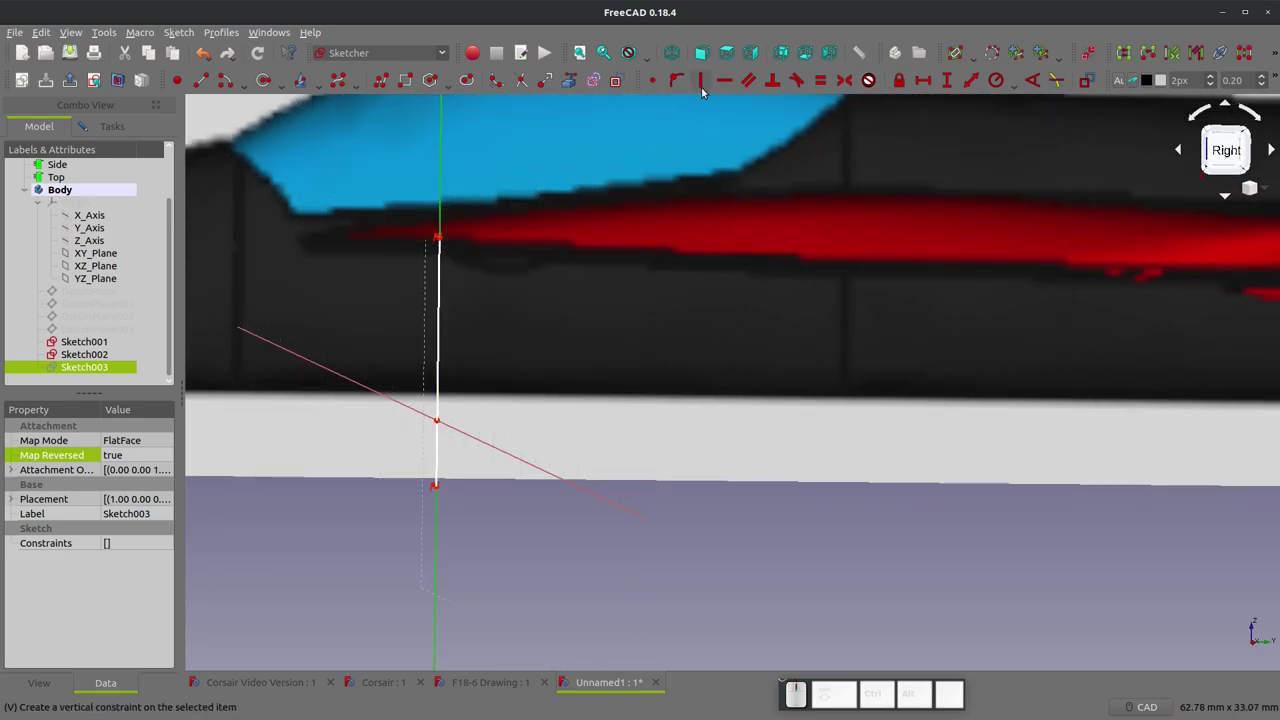
left_click(759, 51)
scroll("up", 3)
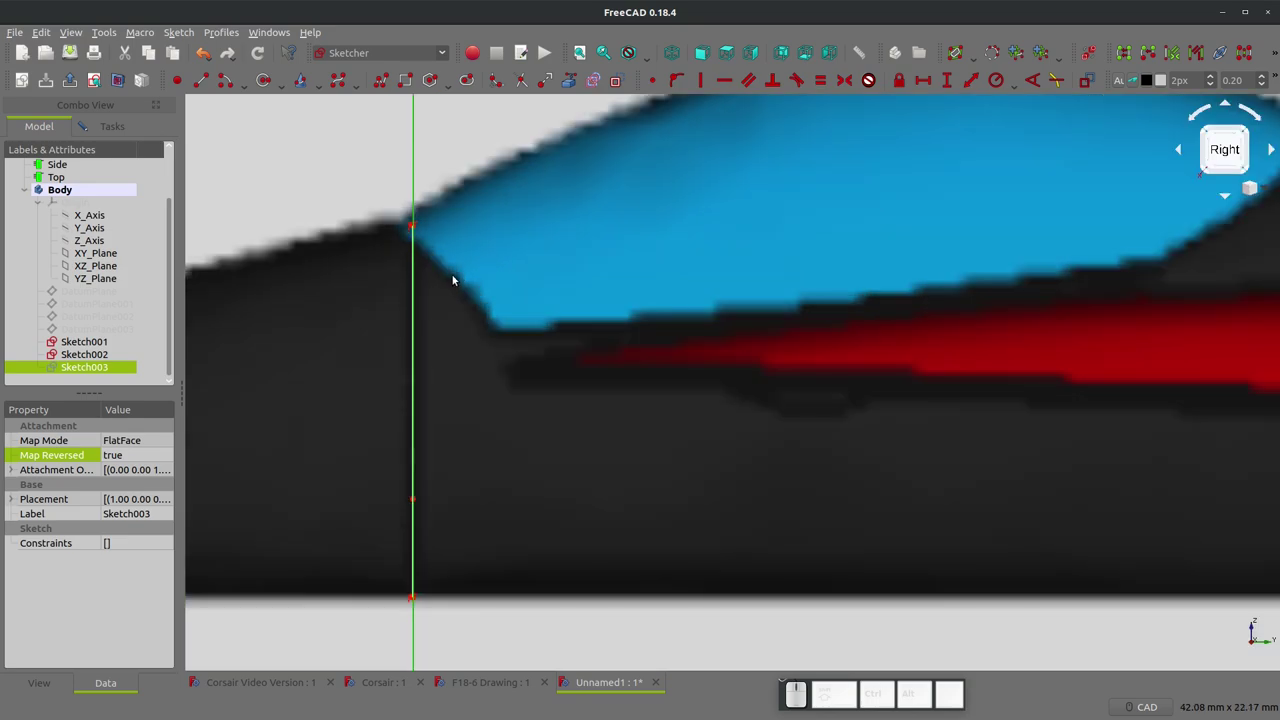
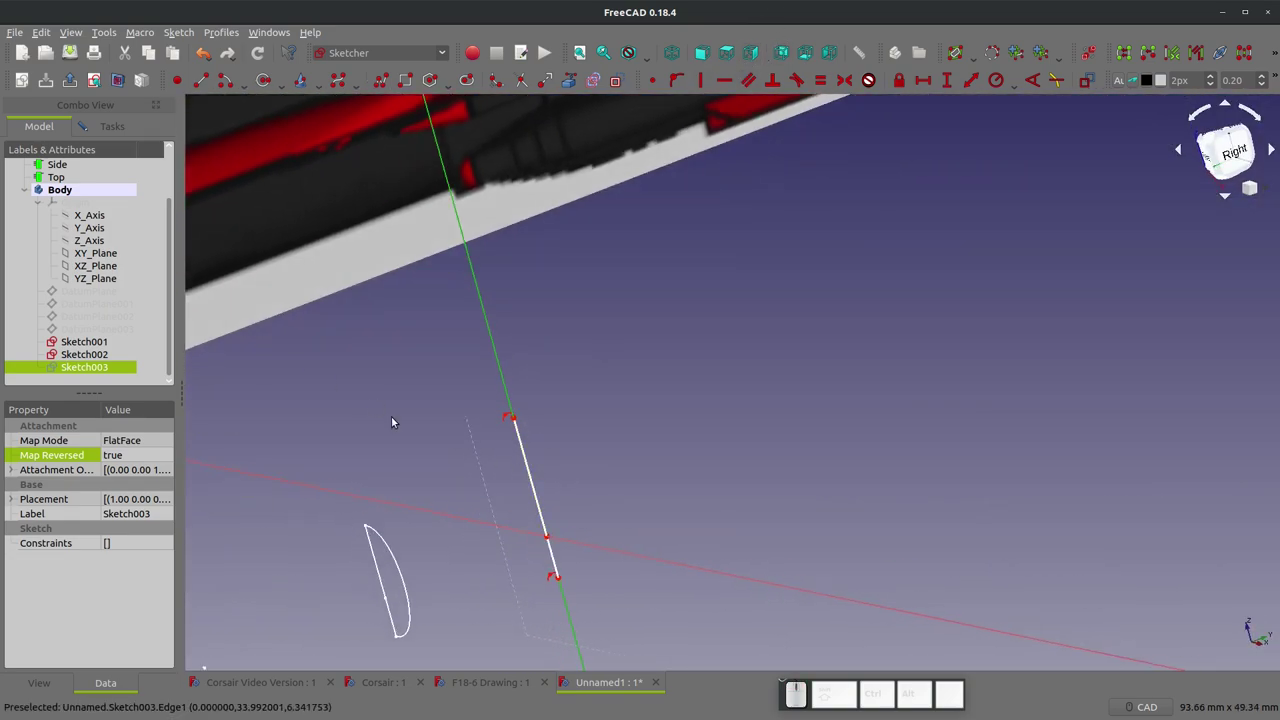
left_click(531, 475)
key("shift+v")
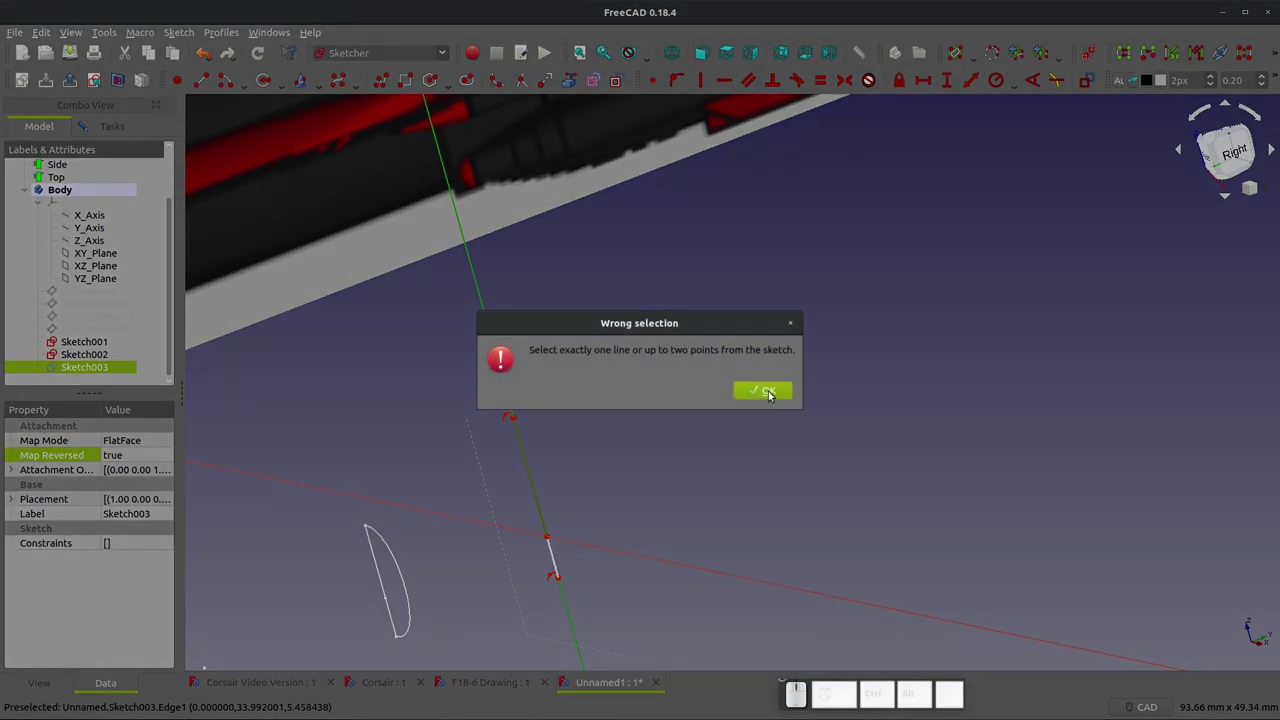
left_click(774, 387)
left_click(631, 451)
left_click(533, 471)
key("shift+v")
left_click(716, 397)
- Dimension the lower centreline segment 3.79 mm below the horizontal axis
middle_click(568, 595)
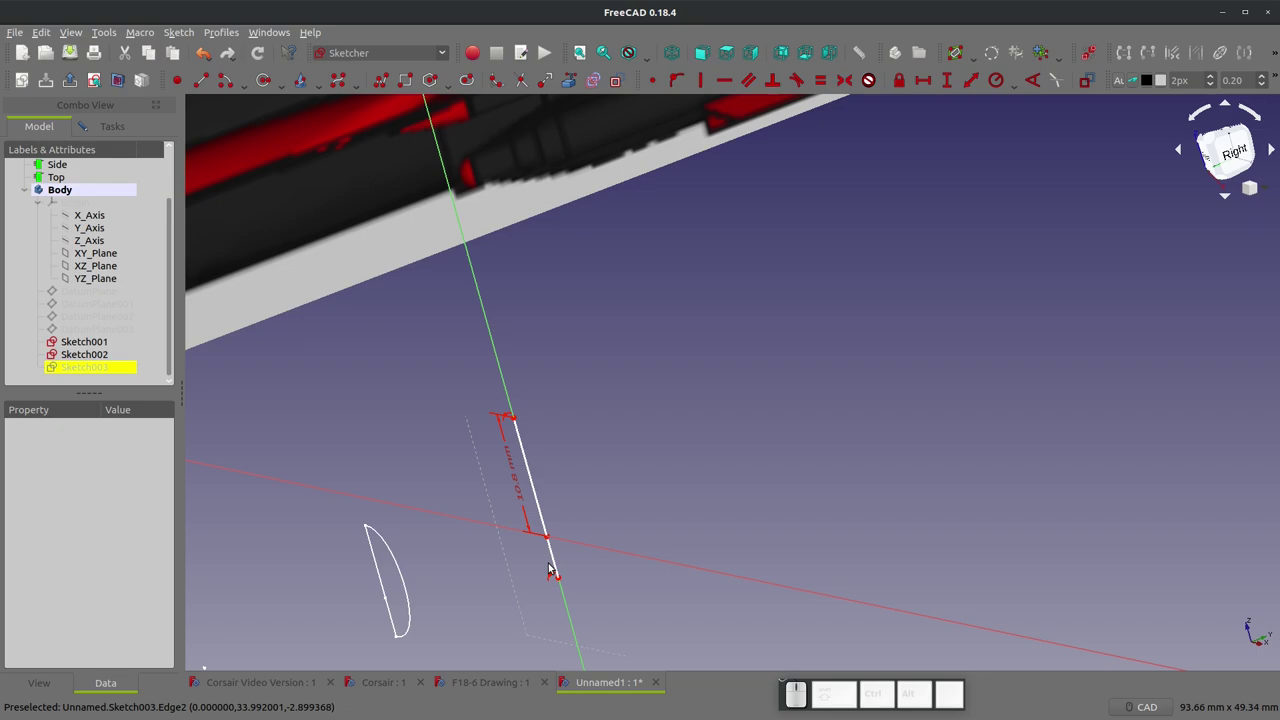
left_click(560, 558)
key("shift+v")
left_click(713, 399)
left_click(614, 475)
left_click(710, 56)
scroll("up", 3)
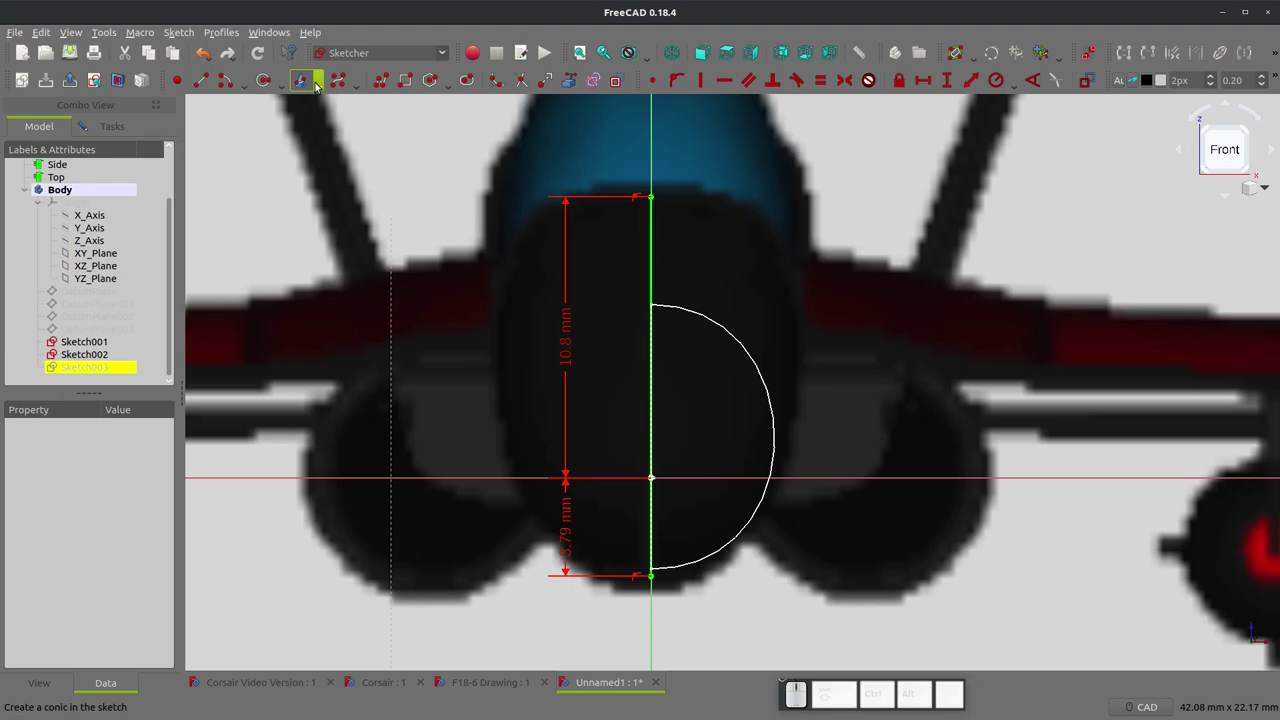
- Draw the B-spline half-profile hugging the cockpit outline with a 0.8 mm dimension and close Sketch003
left_click(345, 77)
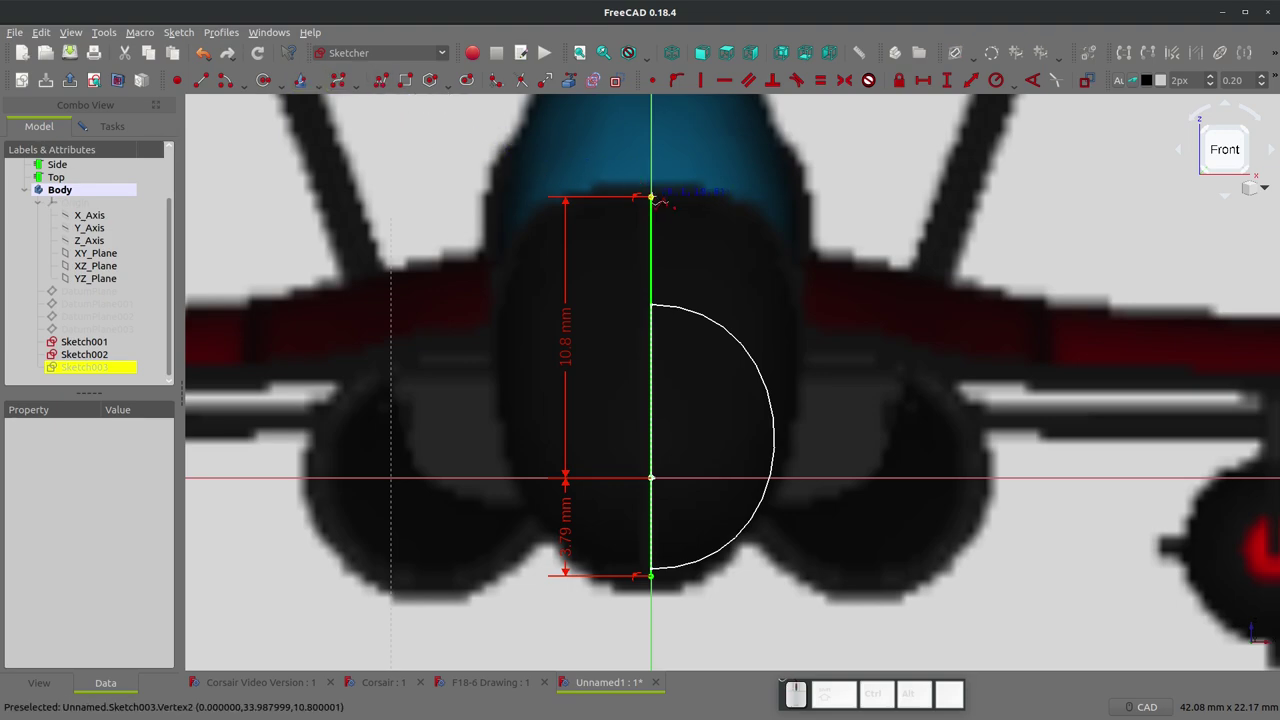
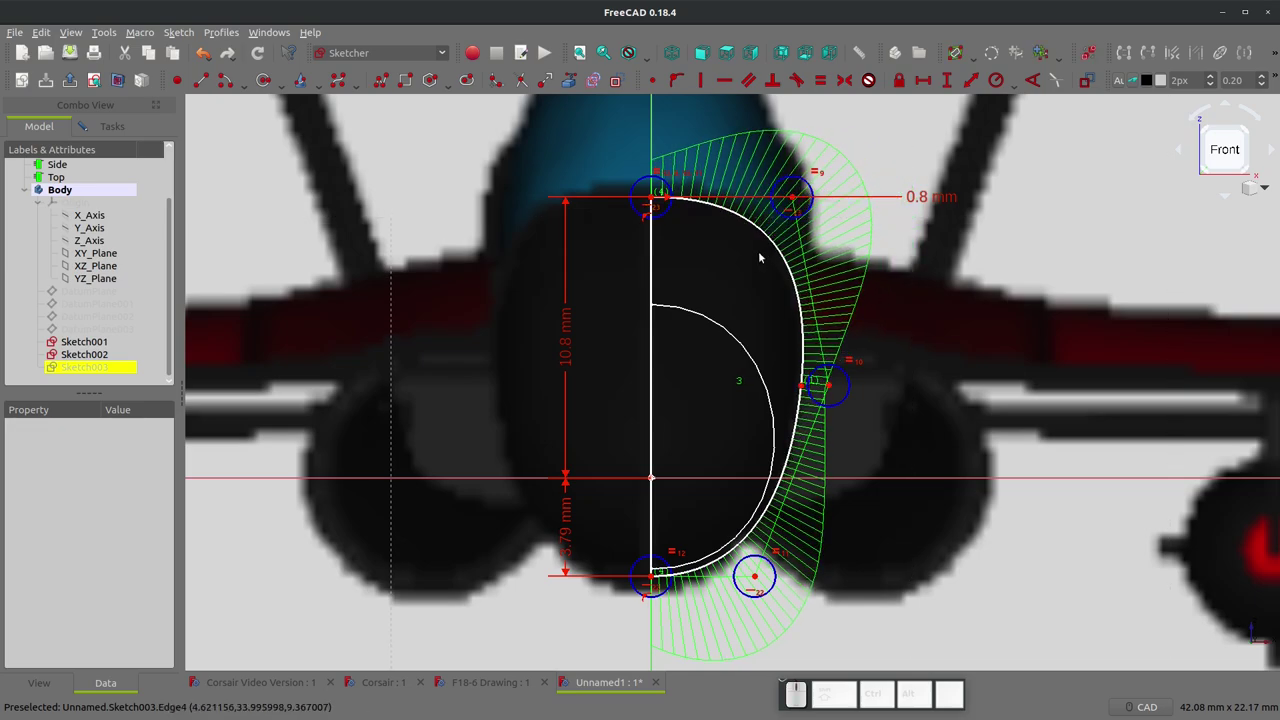
scroll("down", 3)
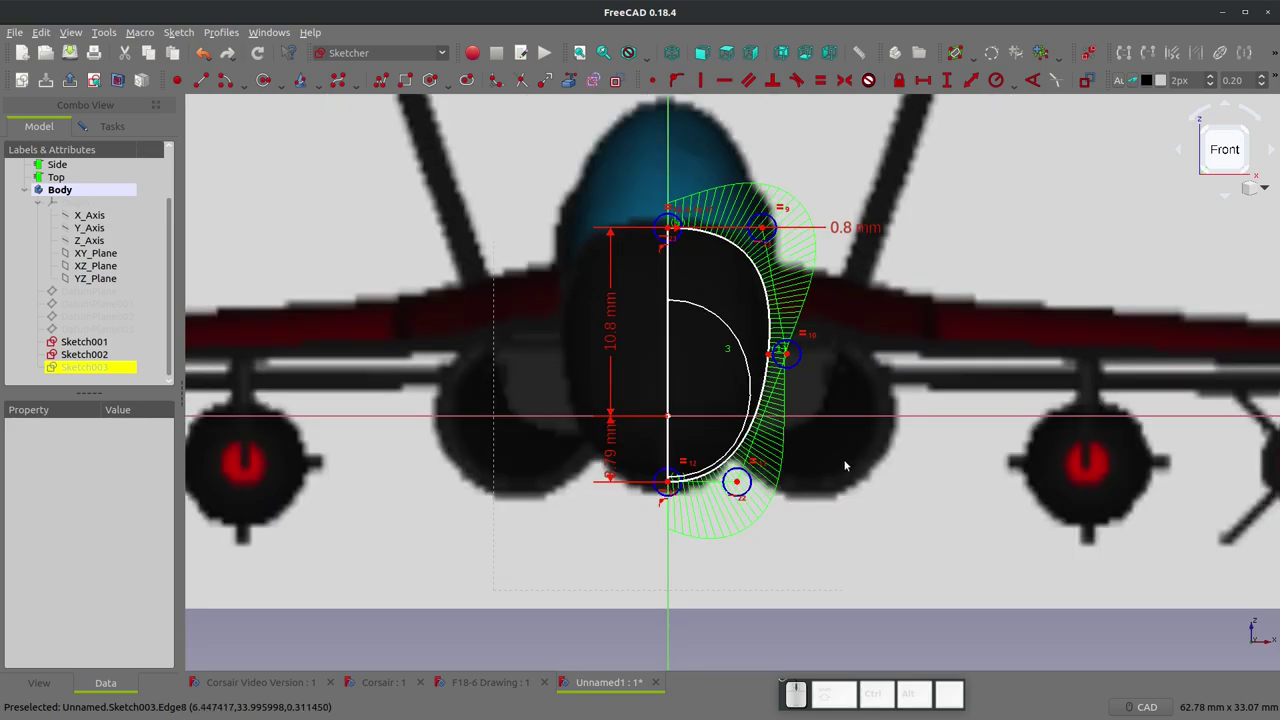
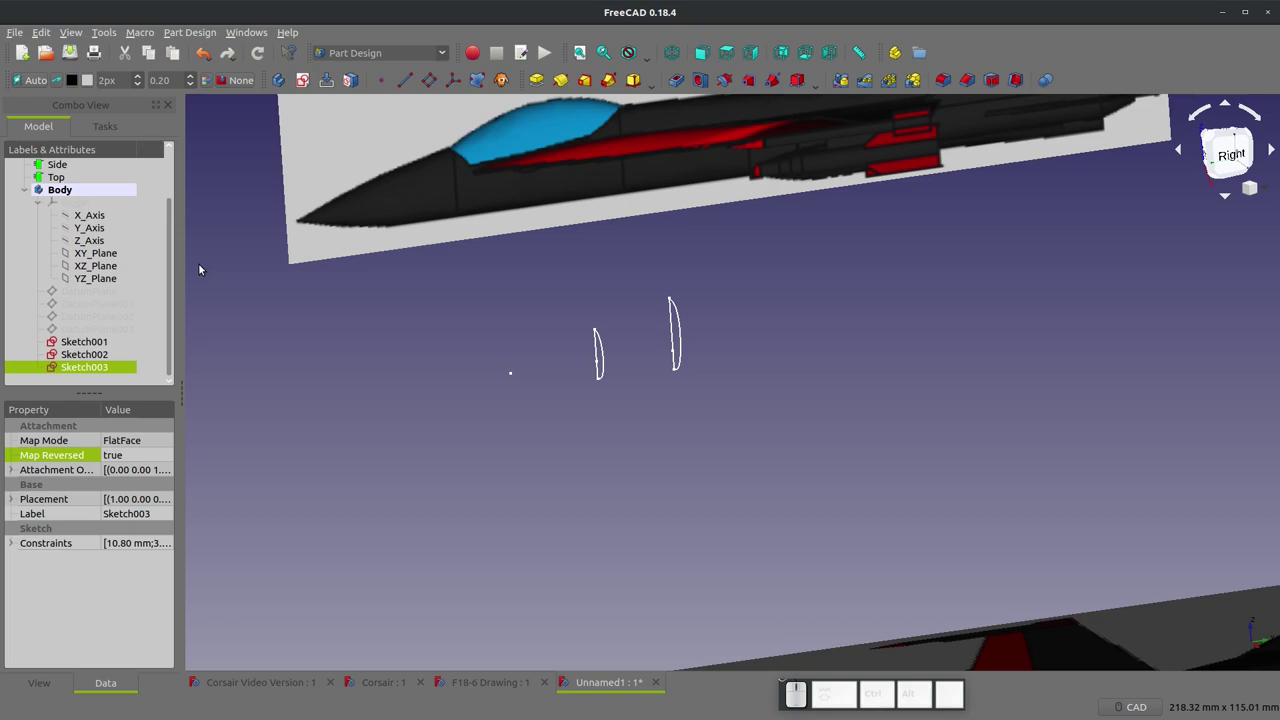
- Select DatumPlane002 behind the canopy and make it visible, inspecting both half-sections along the fuselage
left_click(92, 324)
left_click(91, 323)
key("space")
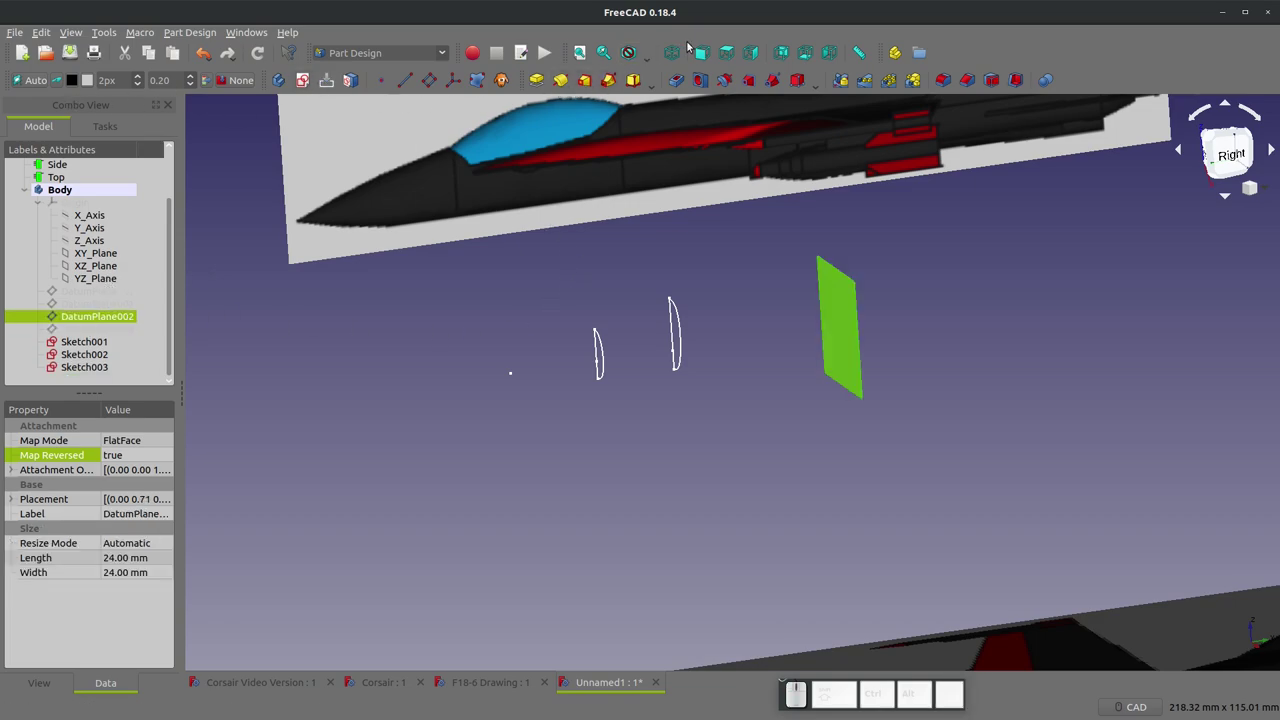
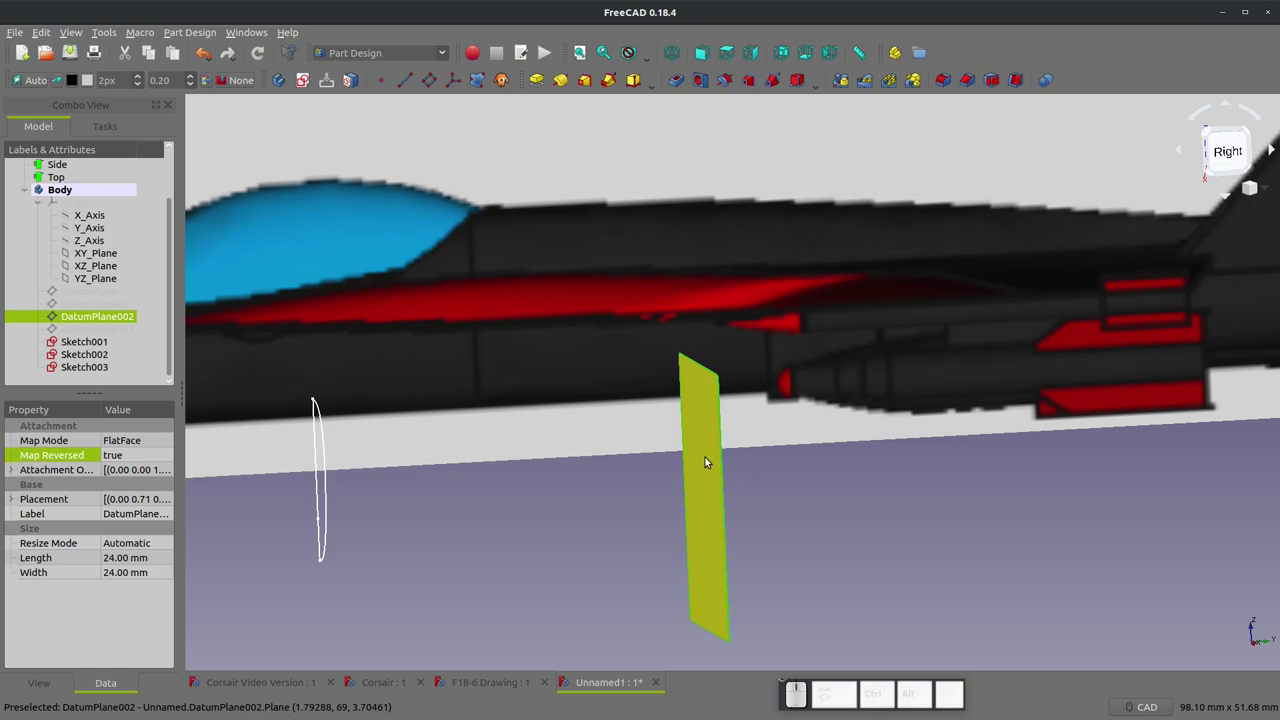
scroll("down", 3)
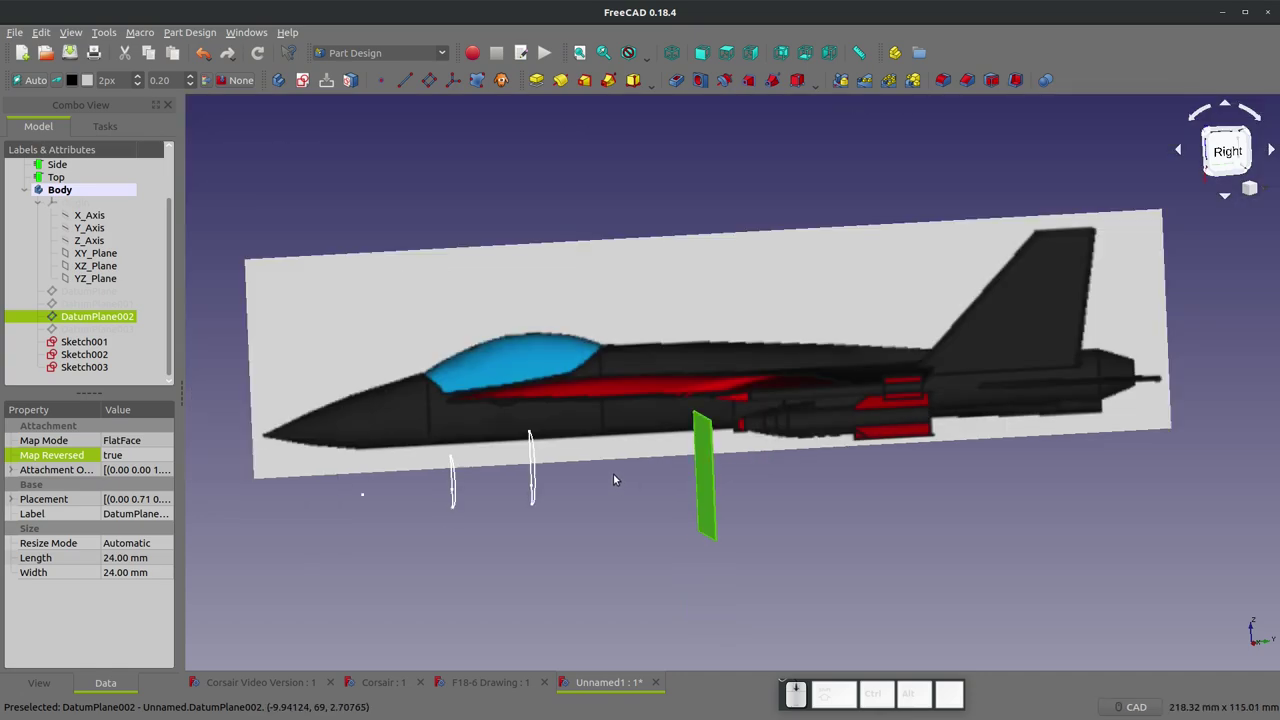
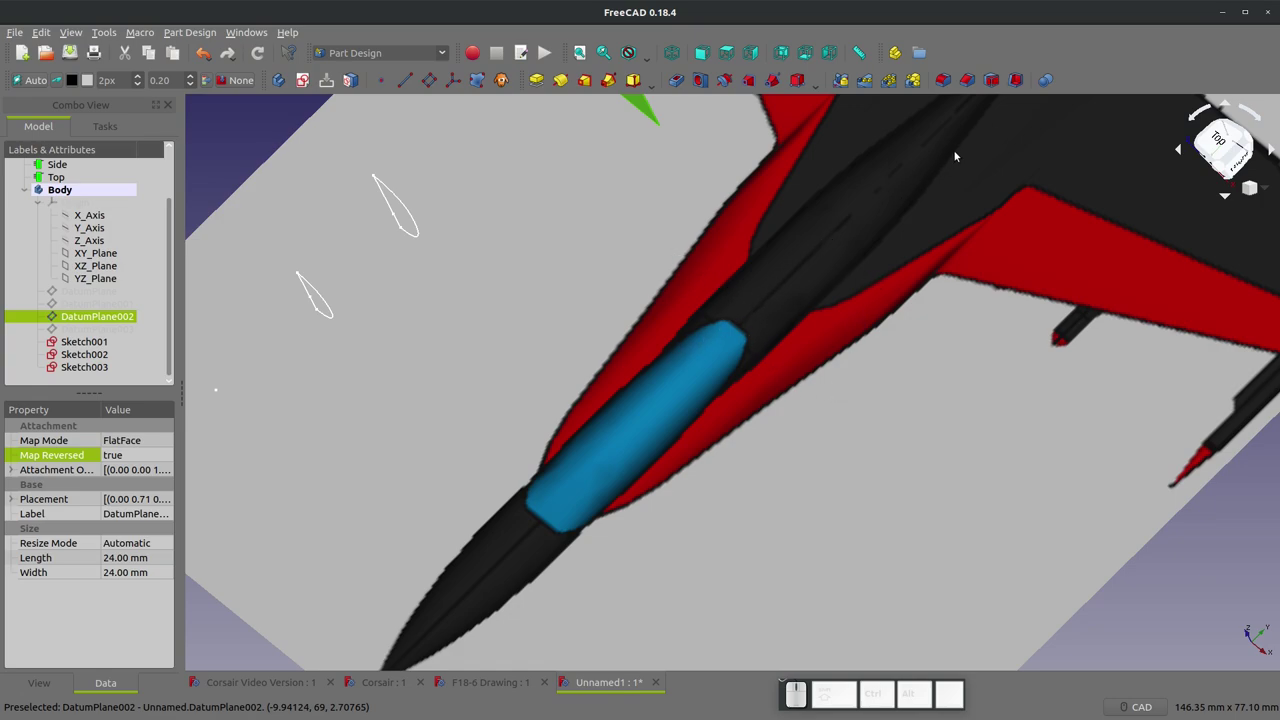
scroll("down", 3)
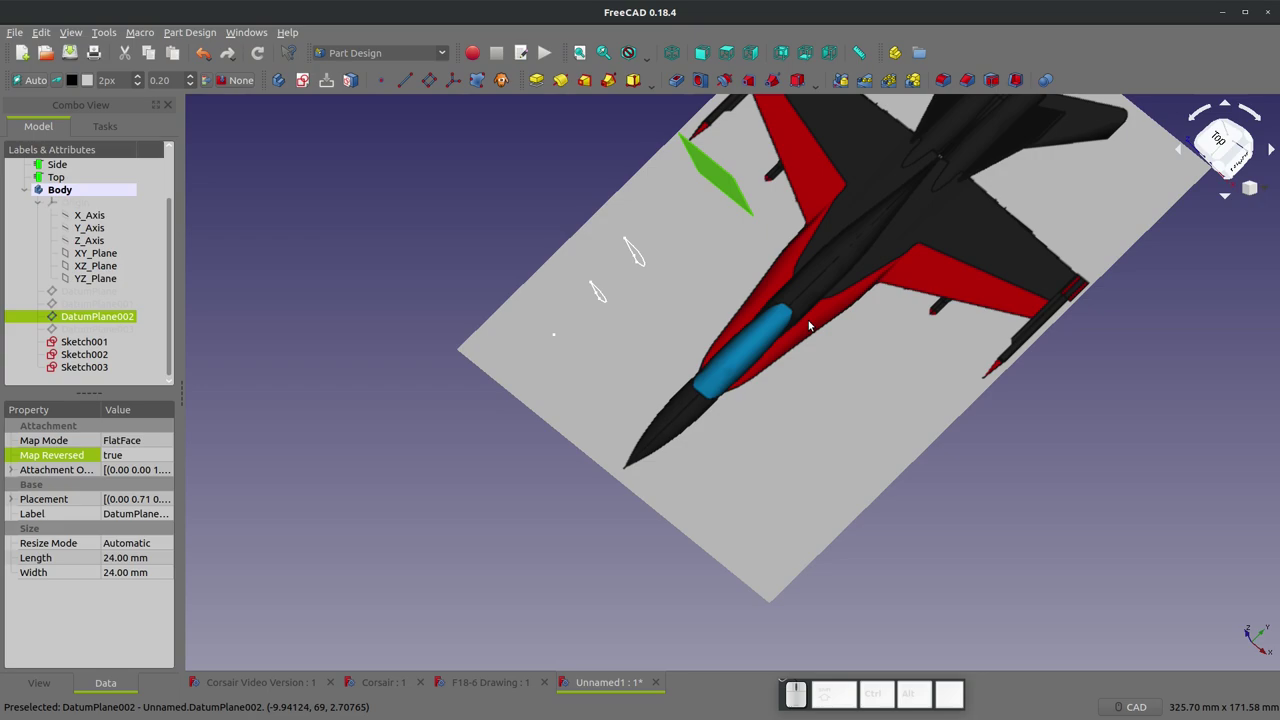
scroll("up", 3)
scroll("down", 3)
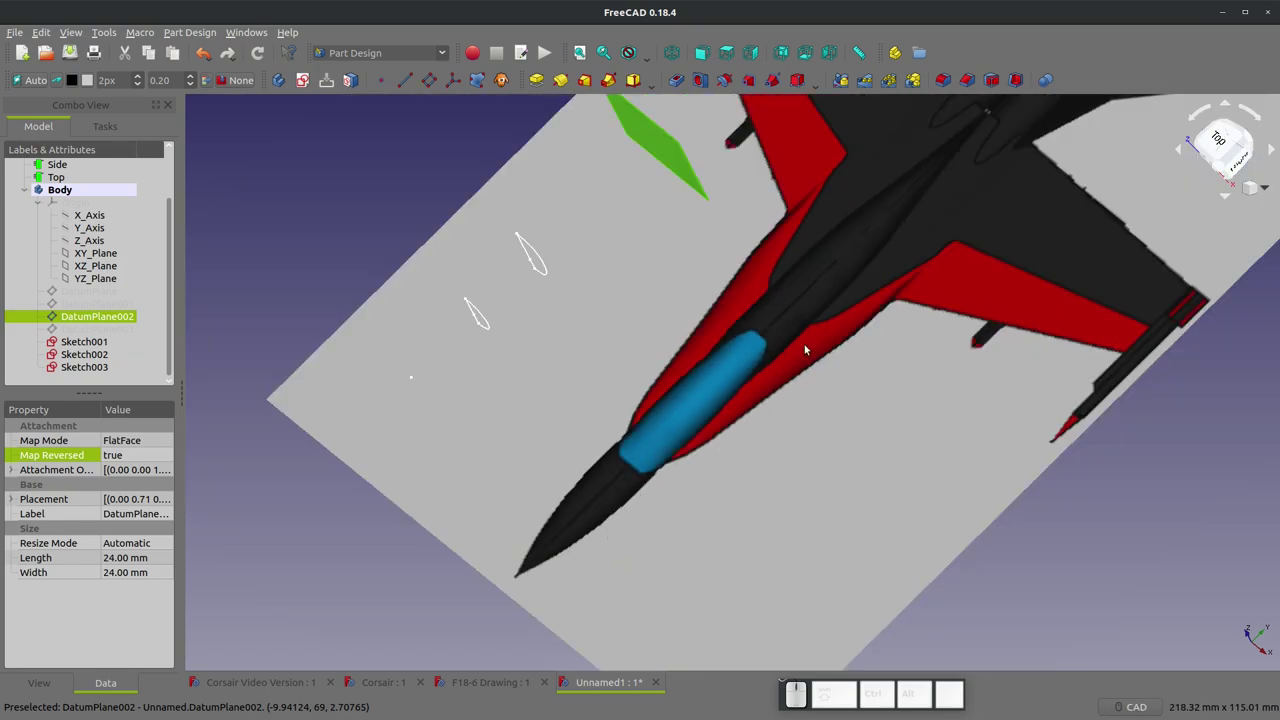
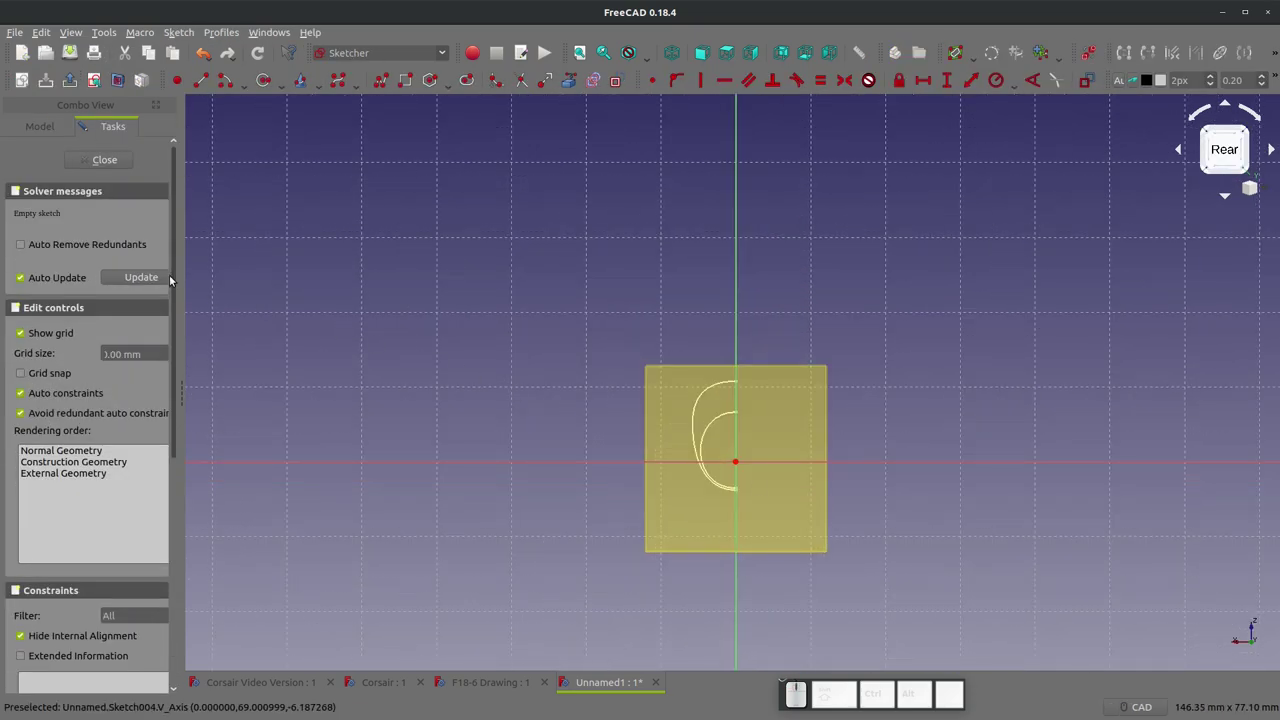
- Open Sketch004 on DatumPlane002 and show the reference images again while sketching
left_click(38, 127)
left_click(87, 376)
left_click(120, 459)
left_click(120, 459)
left_click(119, 473)
left_click(102, 85)
scroll("up", 3)
scroll("down", 3)
left_click(92, 306)
key("space")
scroll("up", 3)
scroll("up", 3)
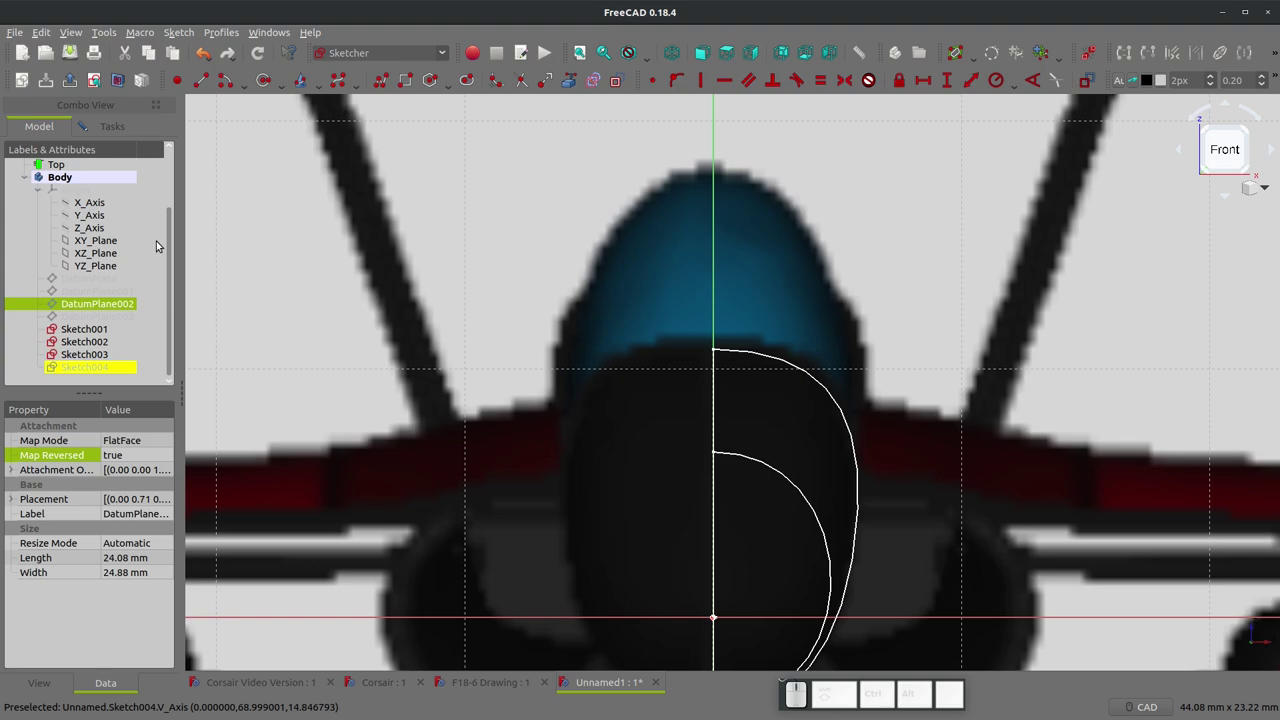
- Draw a vertical centre line through the origin and drag its top end onto the canopy outline
left_click(210, 81)
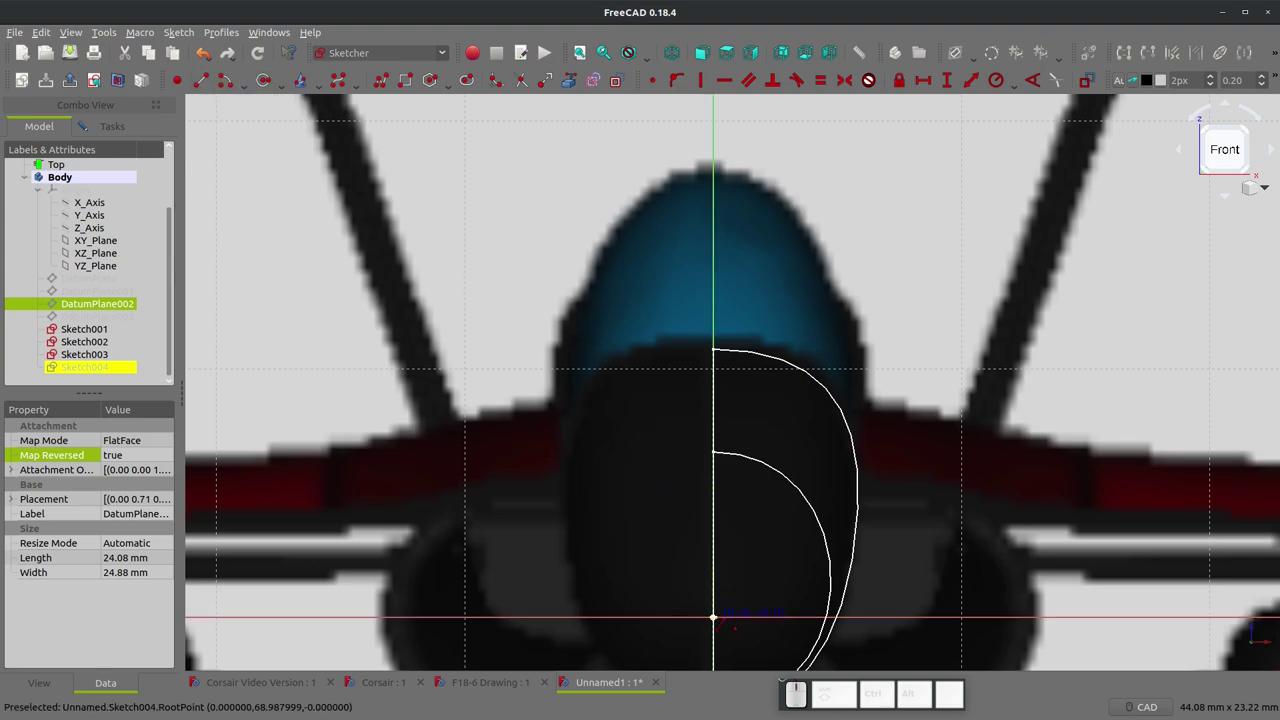
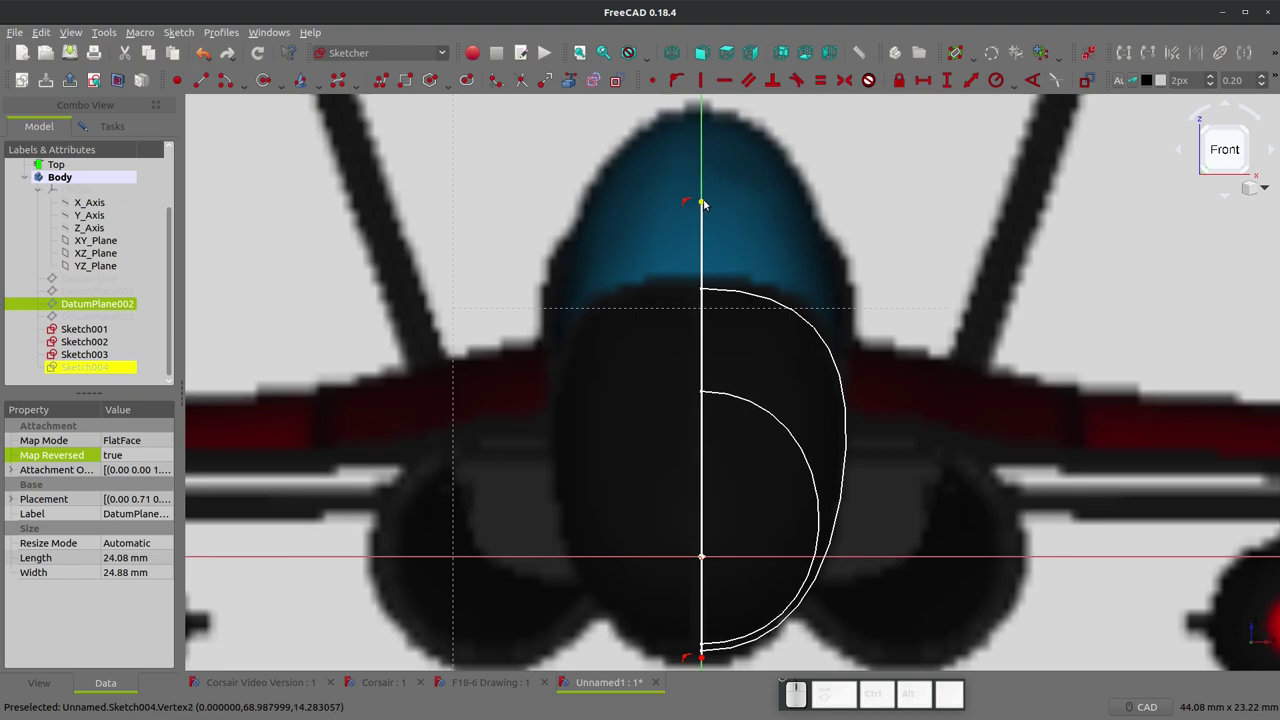
left_click_drag(711, 200, 846, 319)
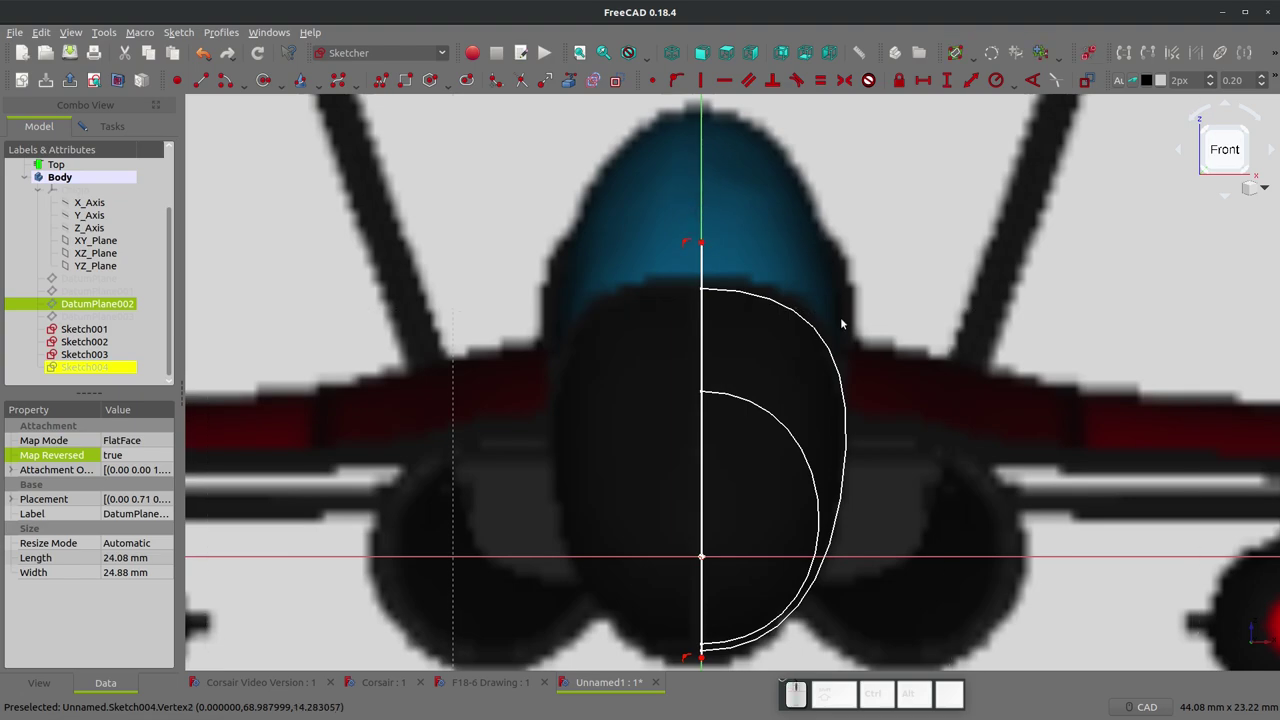
left_click(759, 57)
scroll("down", 3)
scroll("up", 3)
scroll("down", 3)
scroll("up", 3)
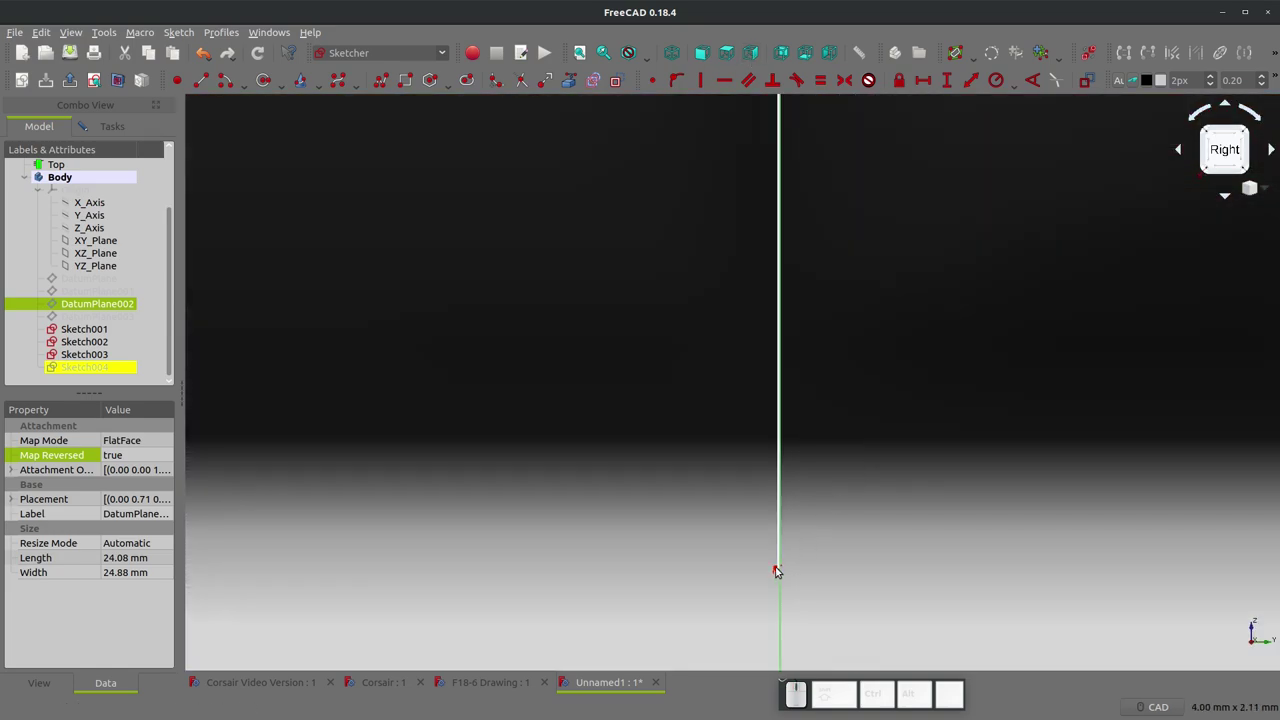
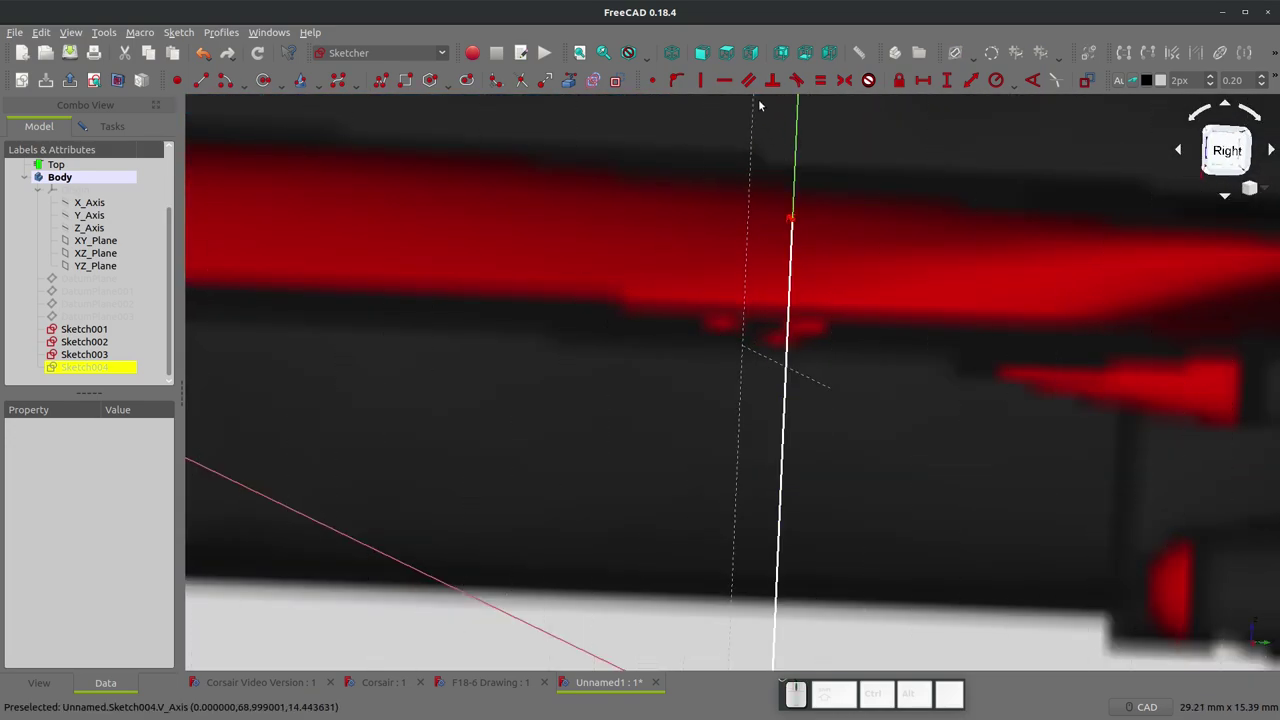
- Dimension the centre line's endpoints 13.96 mm above and 3.81 mm below the horizontal axis
left_click(759, 56)
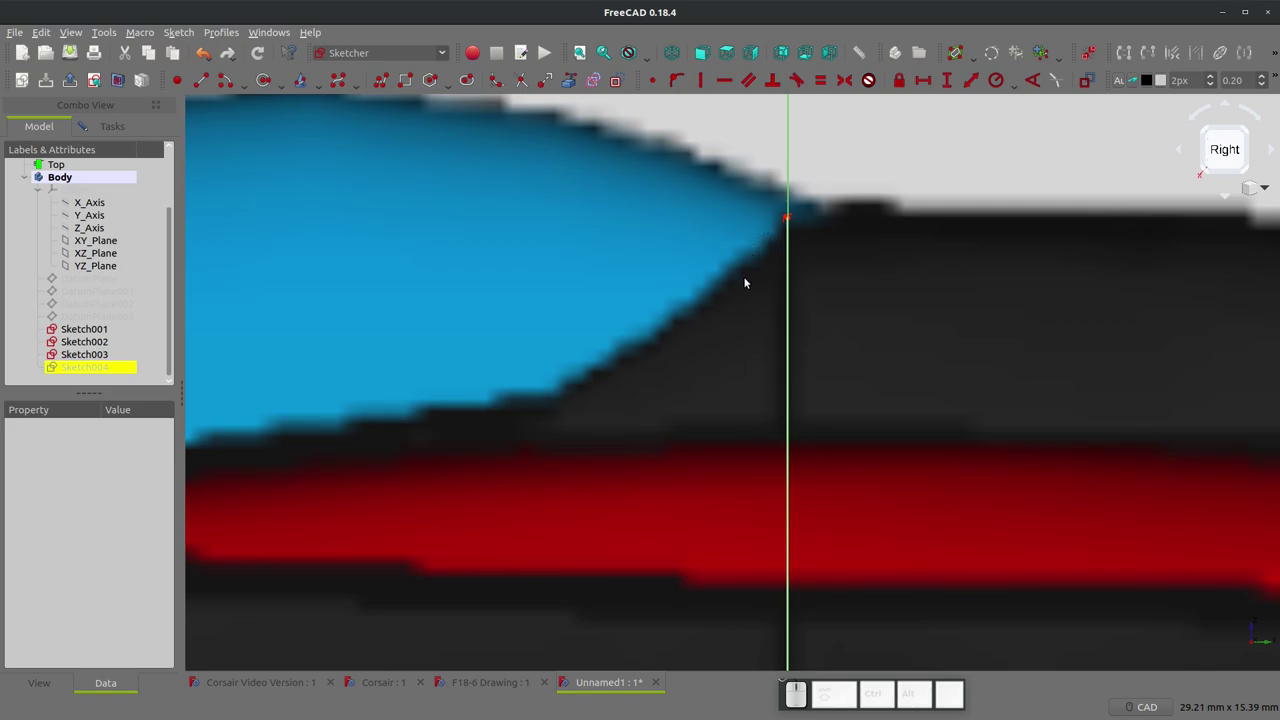
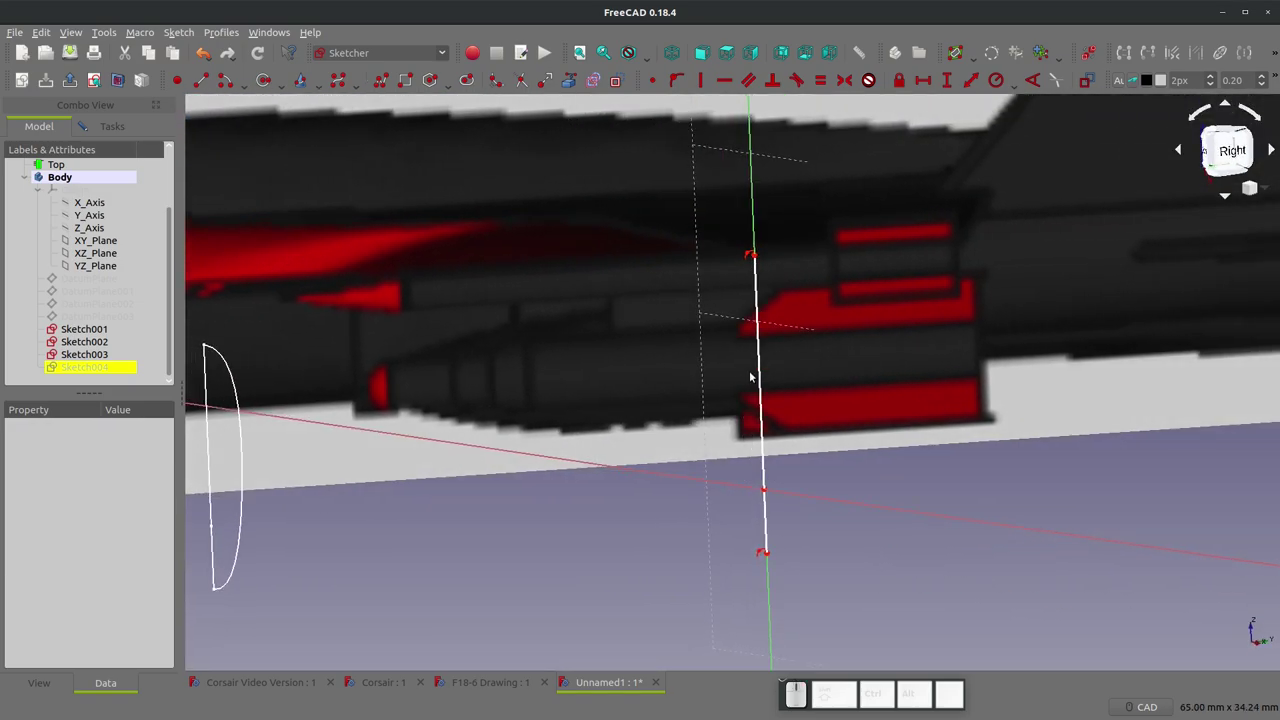
left_click(760, 369)
key("shift+v")
left_click(724, 387)
left_click(773, 525)
key("shift+v")
left_click(725, 394)
left_click(704, 54)
scroll("down", 3)
scroll("up", 3)
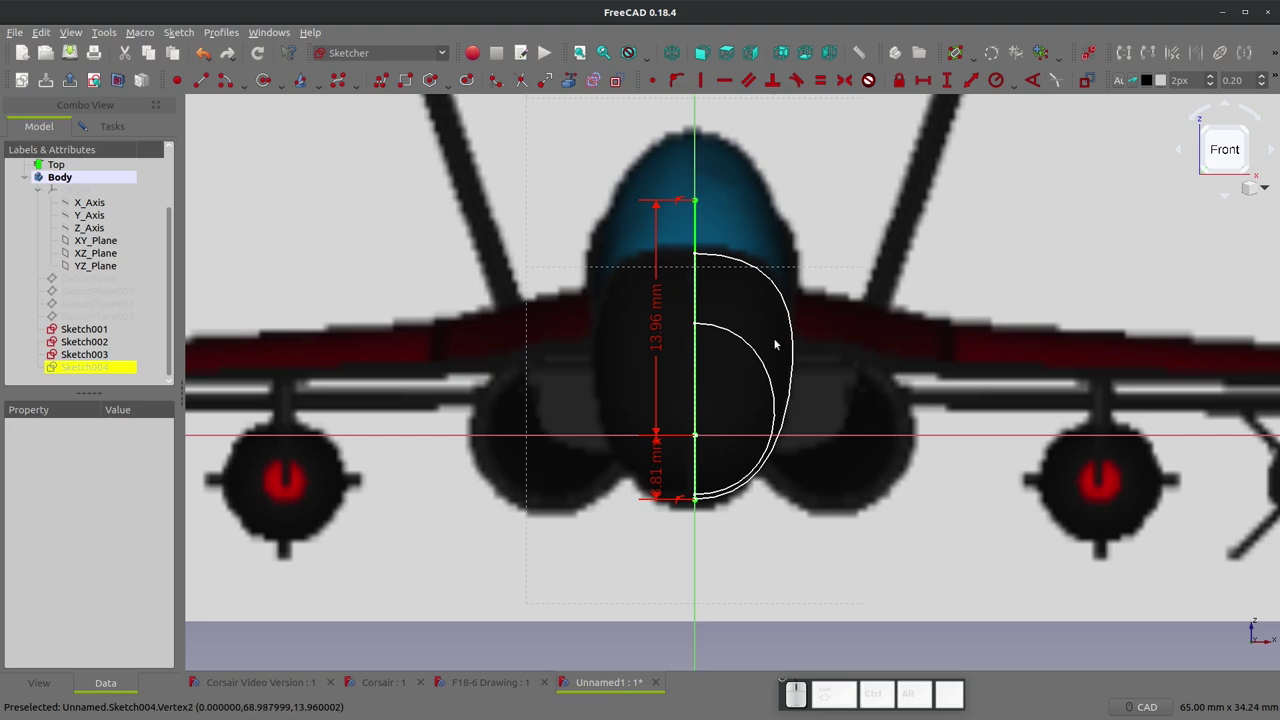
scroll("up", 3)
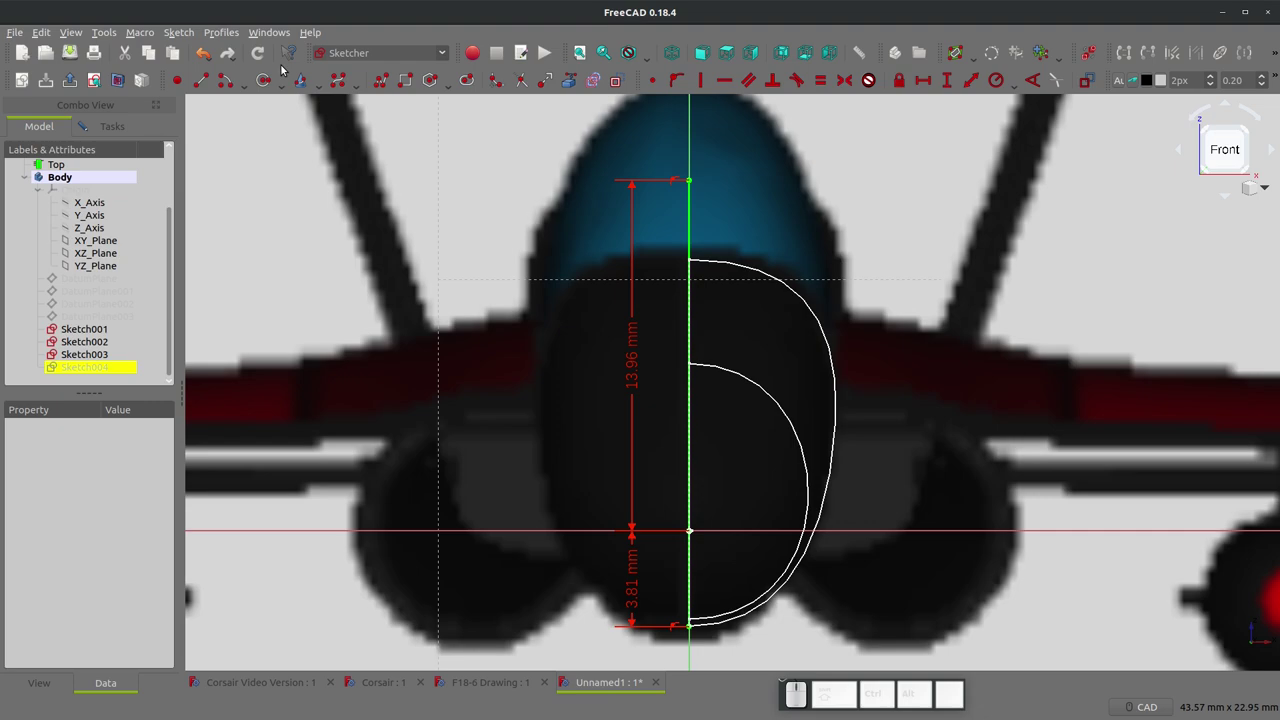
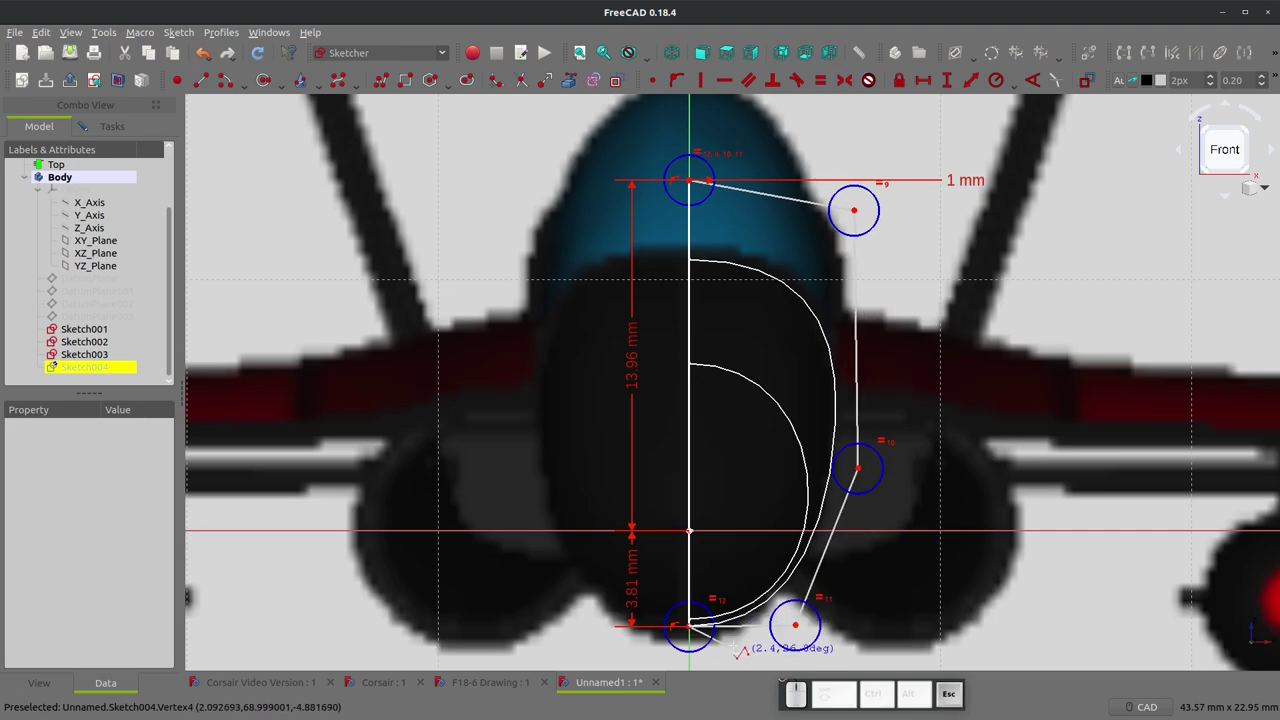
- Finish the B-spline outer curve with control points down to the underside endpoint
key("Escape")
left_click(806, 624)
left_click(802, 626)
left_click(696, 627)
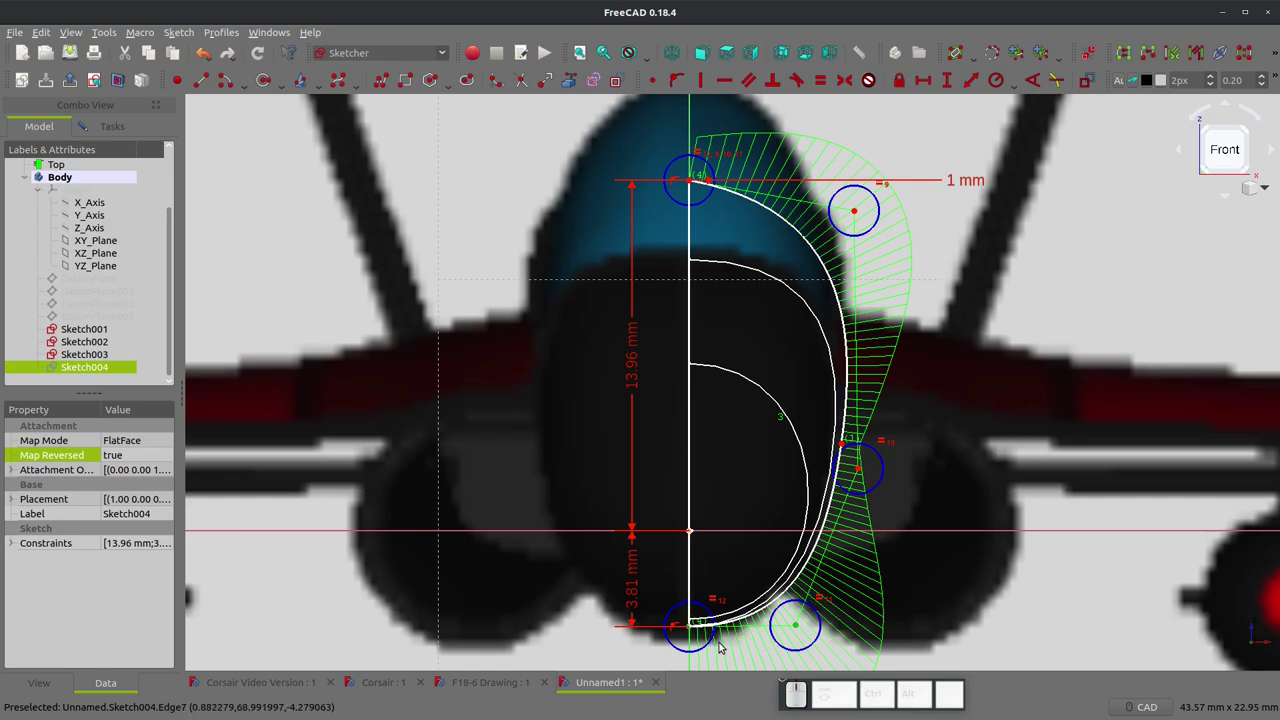
key("h")
- Constrain the upper control point onto the 1 mm reference line and reshape the curve to the fuselage outline
left_click(693, 177)
left_click(861, 211)
key("h")
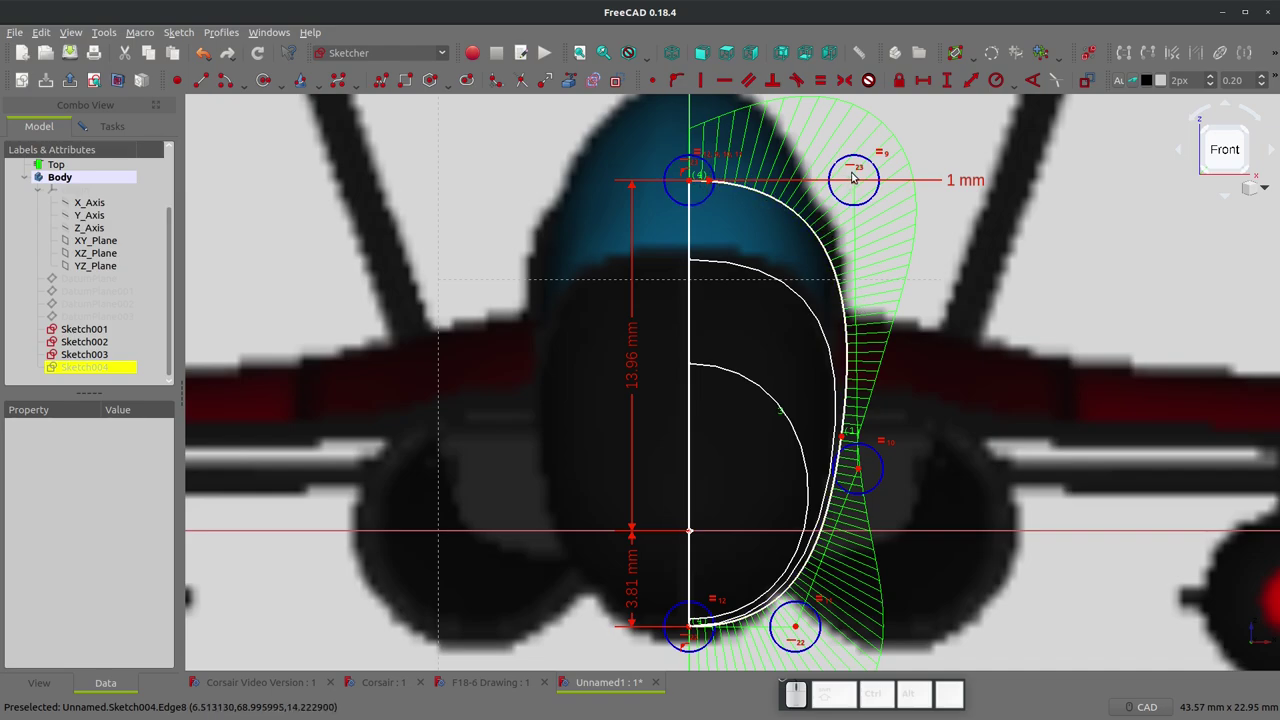
left_click_drag(860, 182, 822, 170)
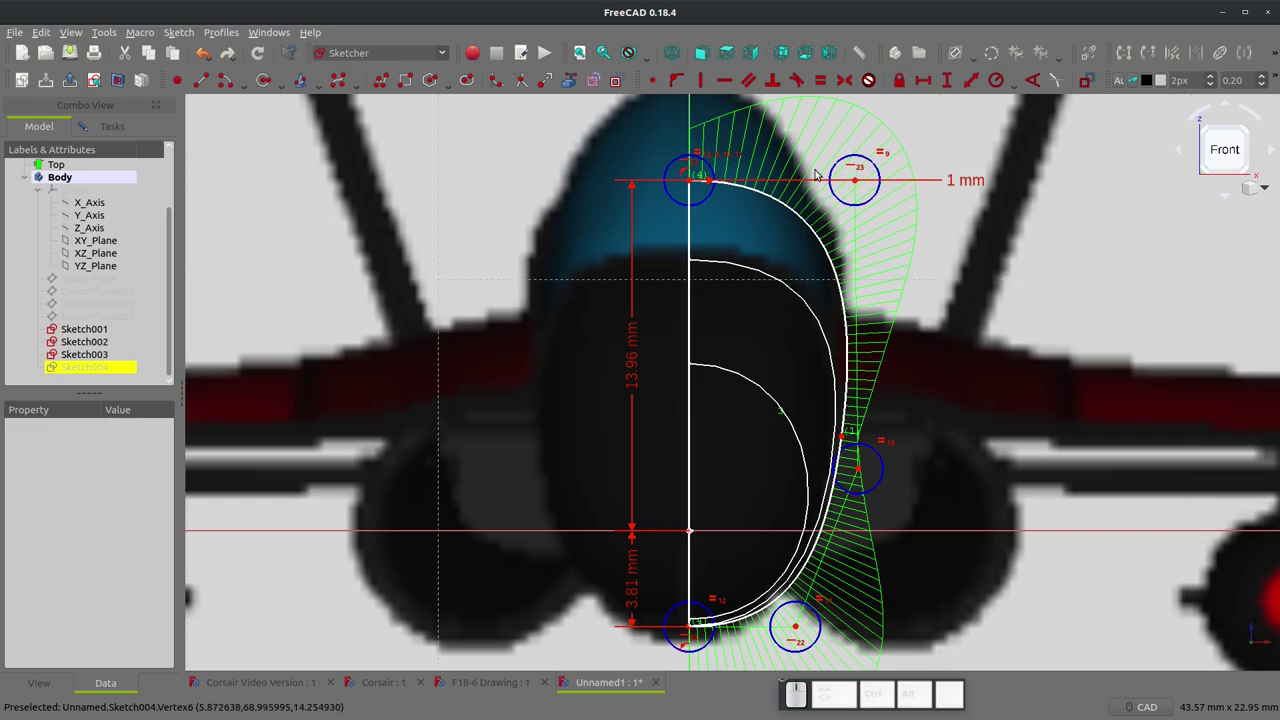
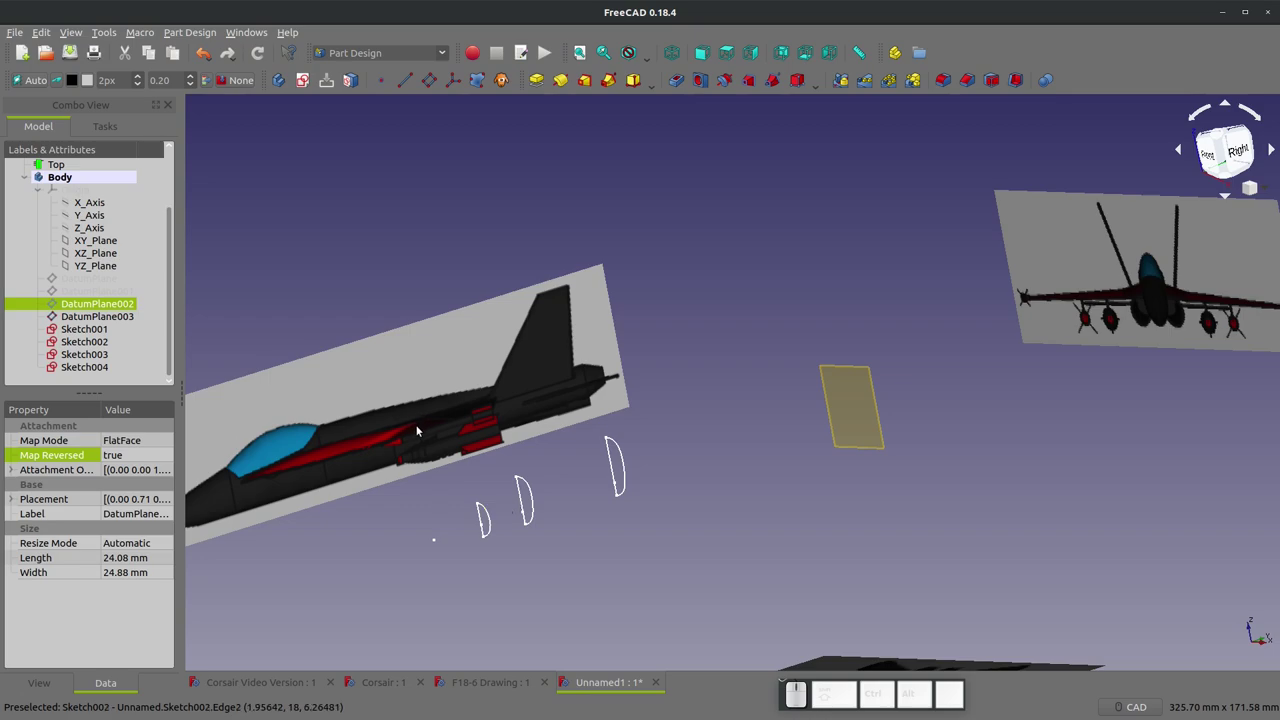
- Select DatumPlane003 near the tail, check its position, and start a new sketch on it
left_click(867, 408)
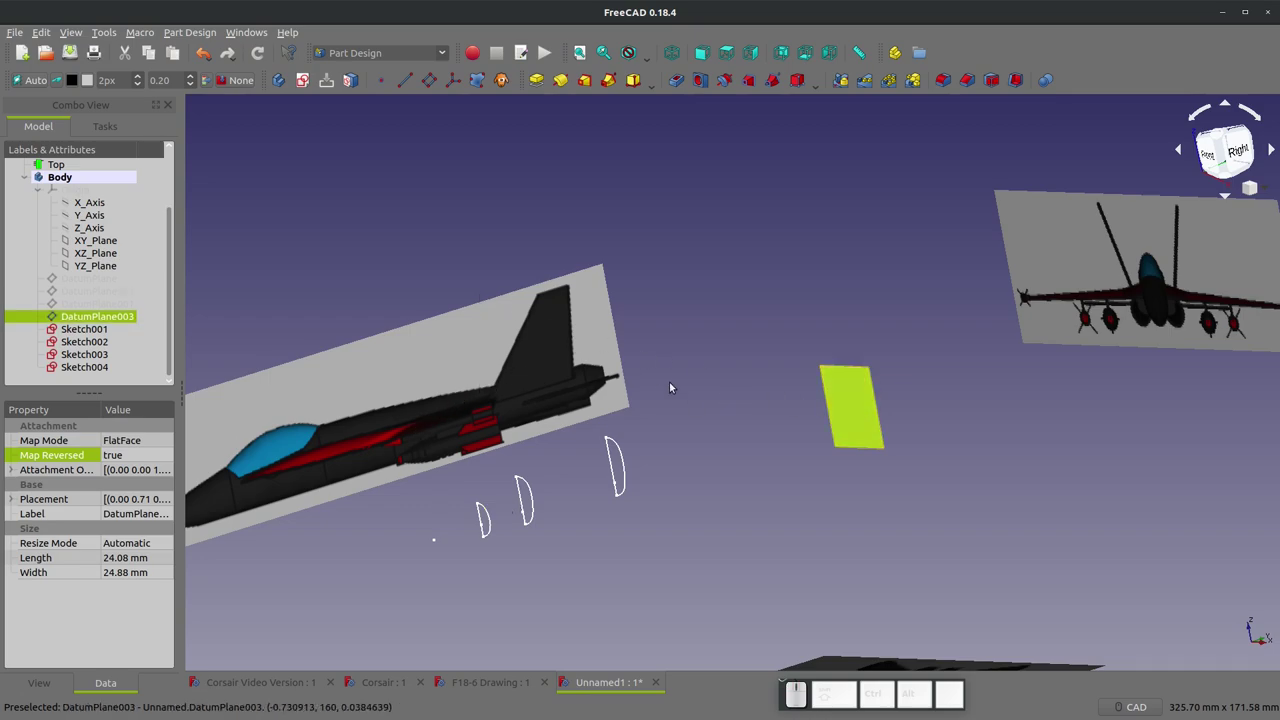
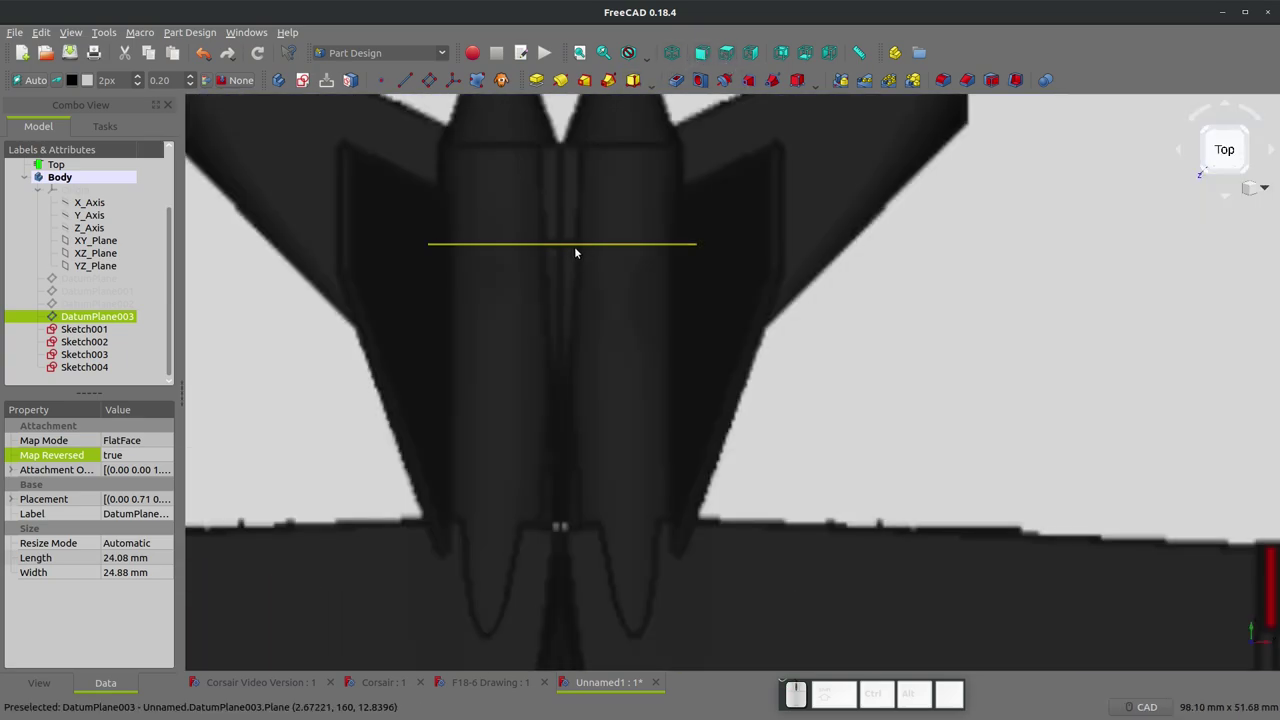
scroll("down", 3)
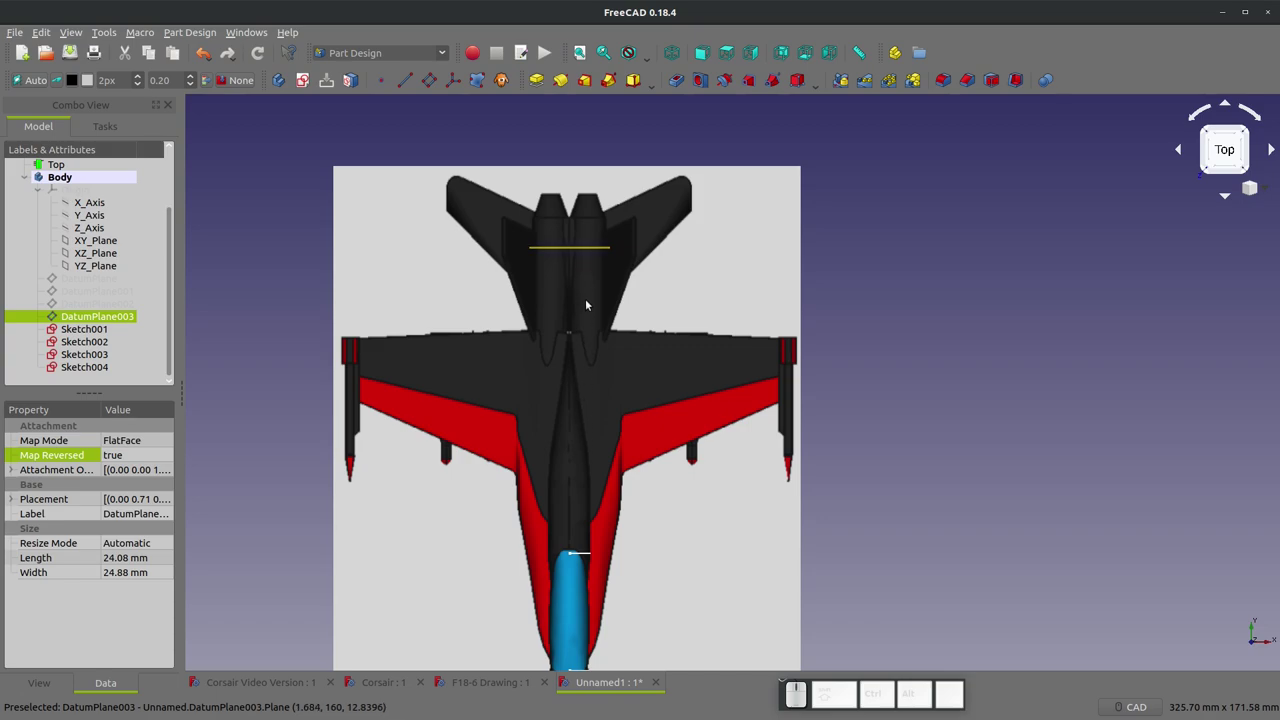
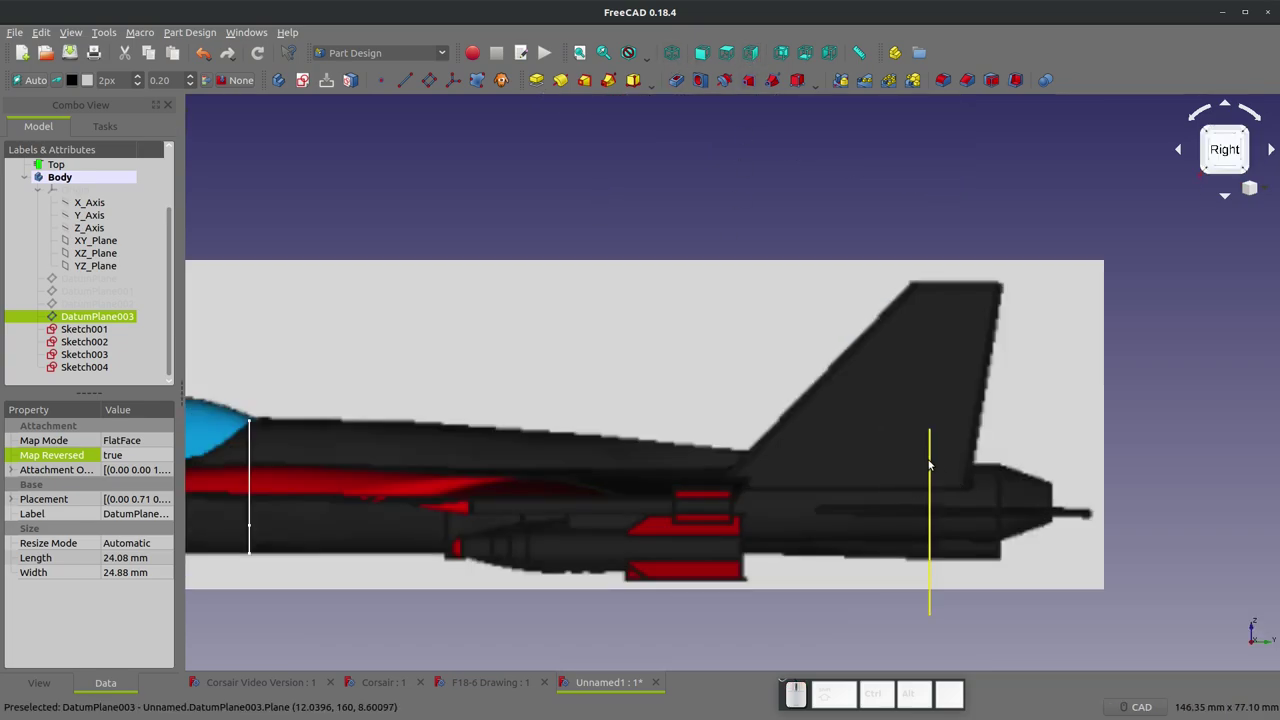
scroll("down", 3)
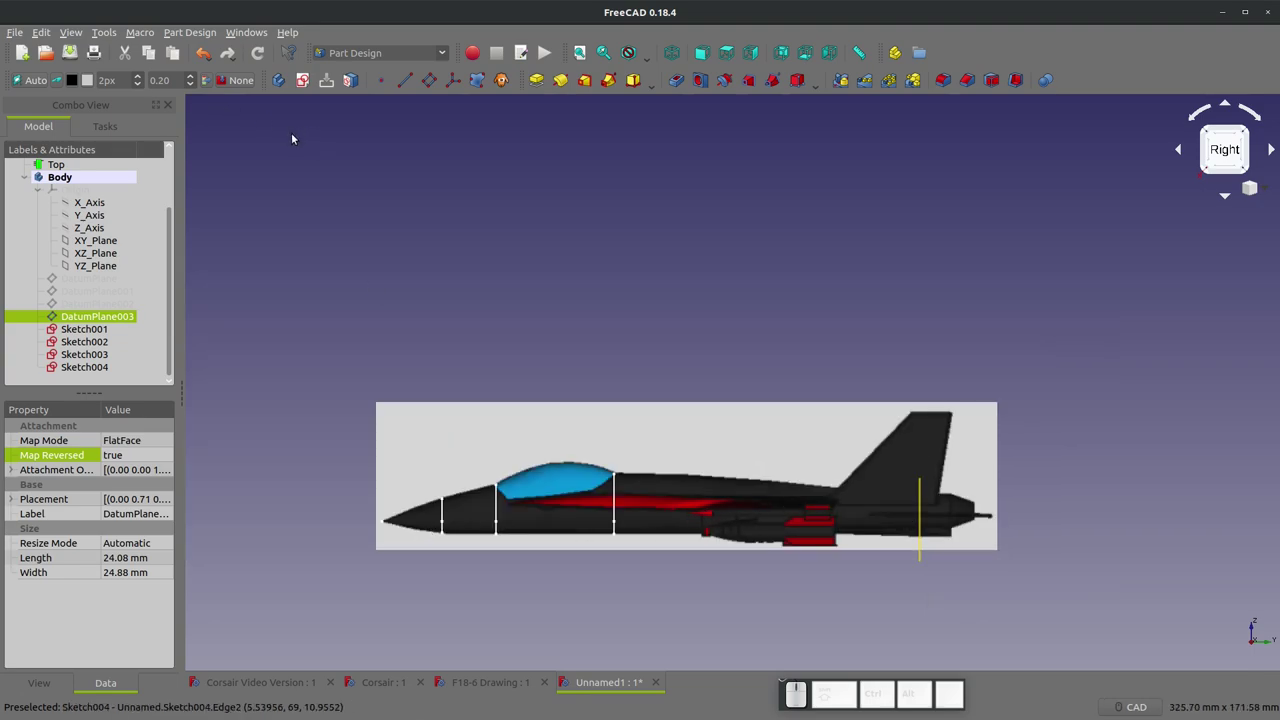
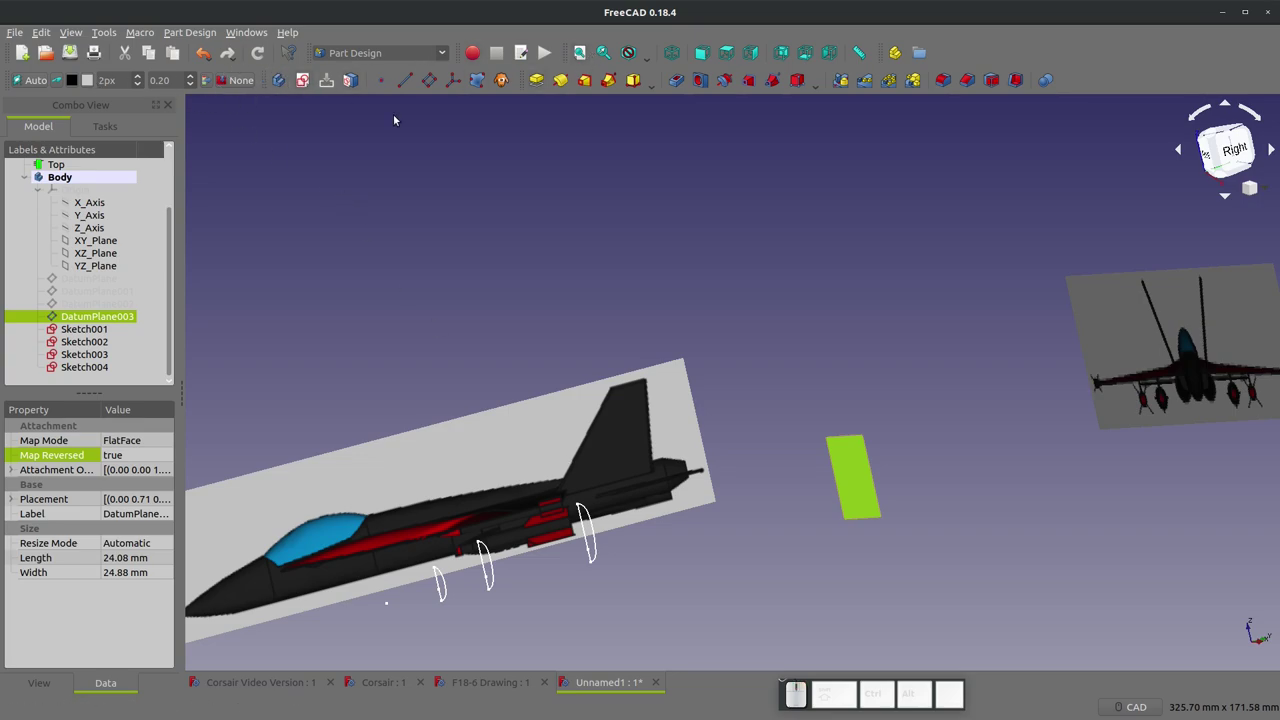
left_click(837, 492)
left_click(850, 490)
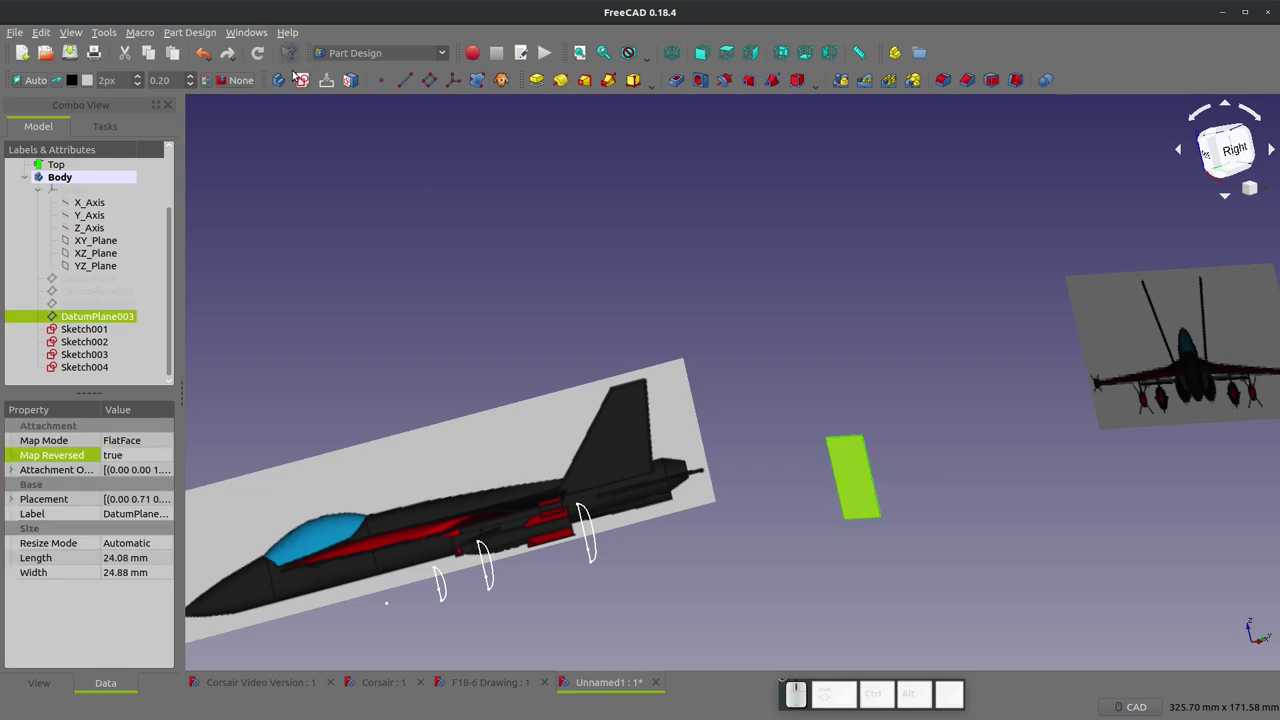
left_click(310, 84)
- Reverse Sketch005's attachment orientation in its property panel
scroll("up", 3)
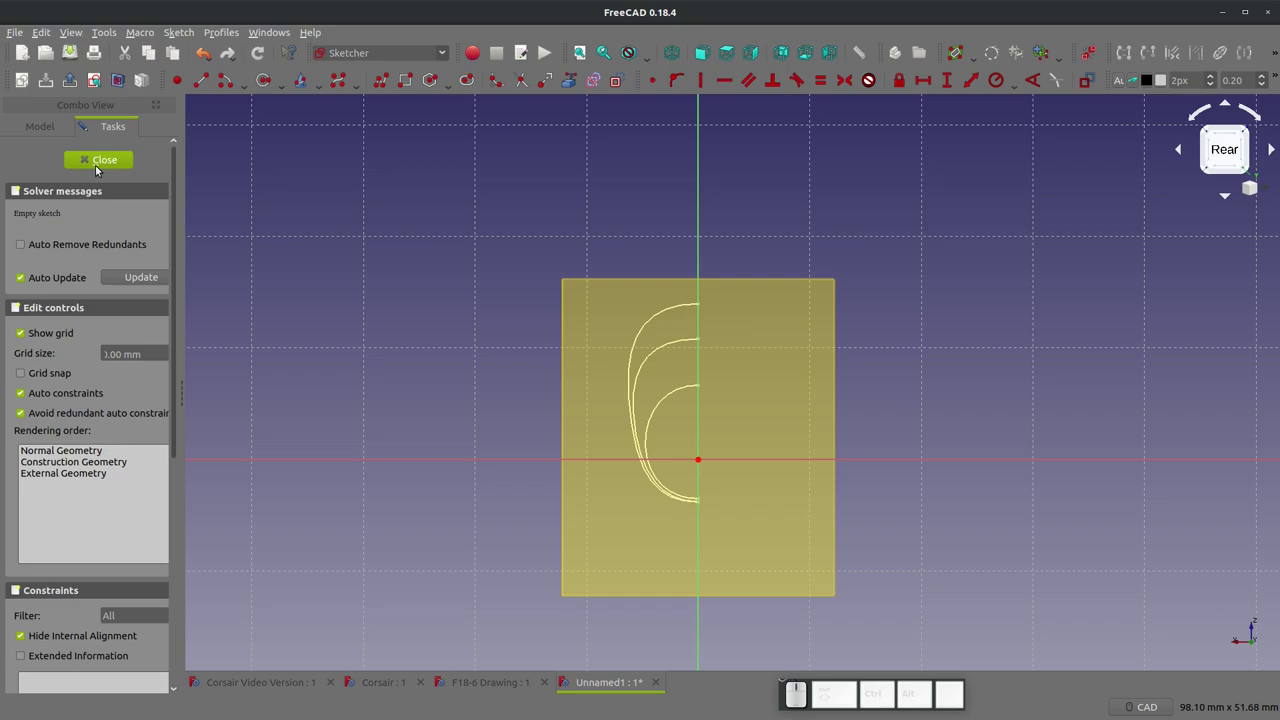
left_click(102, 169)
scroll("down", 3)
left_click(82, 369)
left_click(43, 129)
scroll("down", 3)
left_click(70, 362)
left_click(71, 364)
double_click(137, 453)
left_click(136, 477)
left_click(88, 305)
- Show the reference images again and view Sketch005 from the front and then edge-on from the right
key("space")
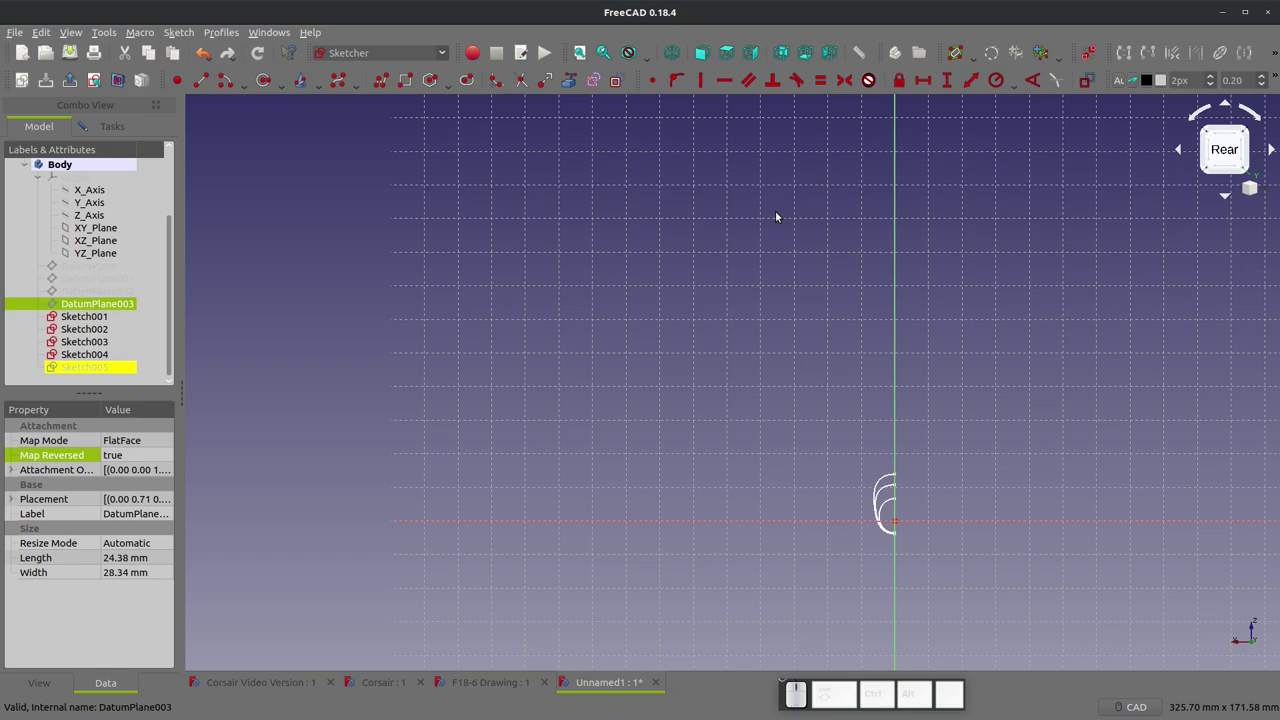
left_click(96, 81)
scroll("up", 3)
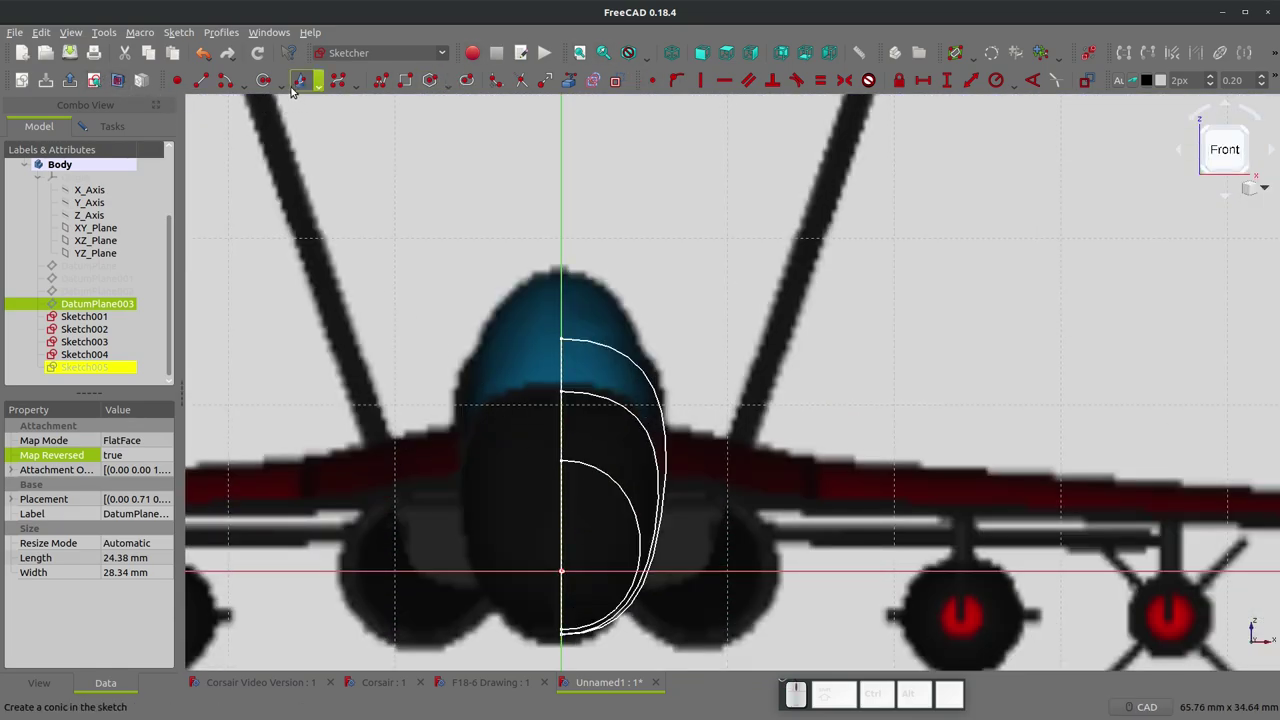
left_click(205, 82)
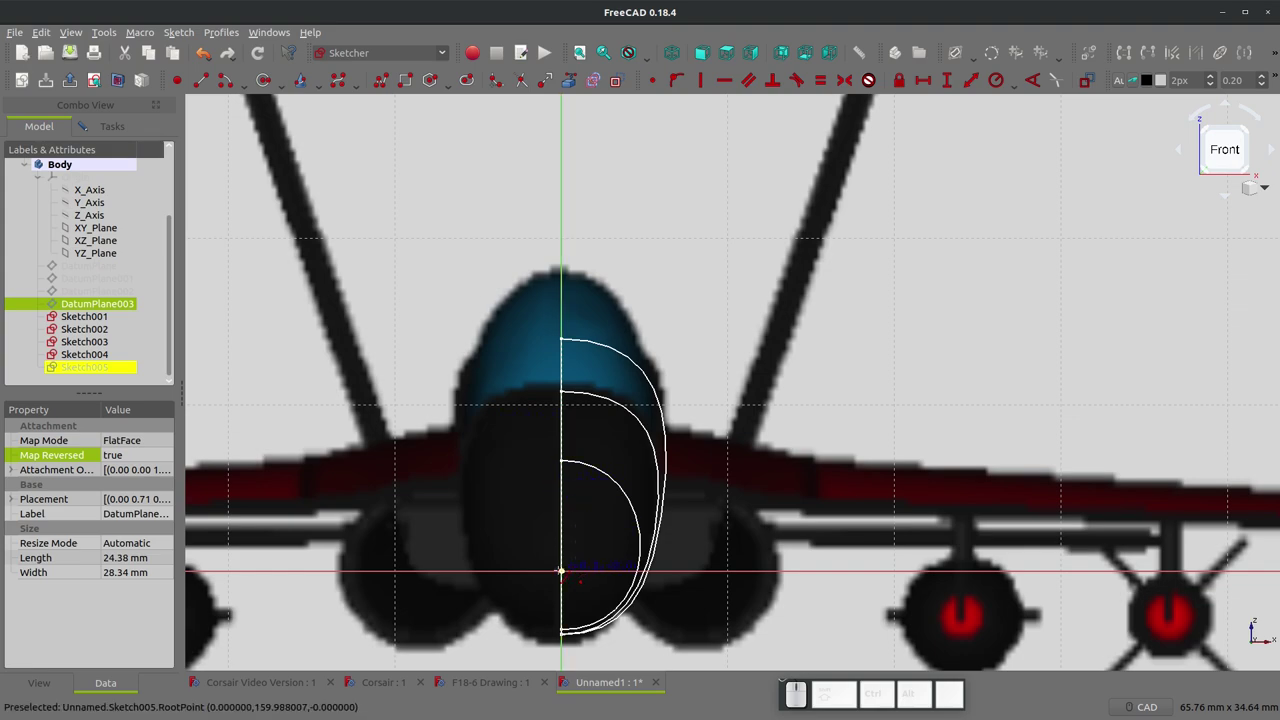
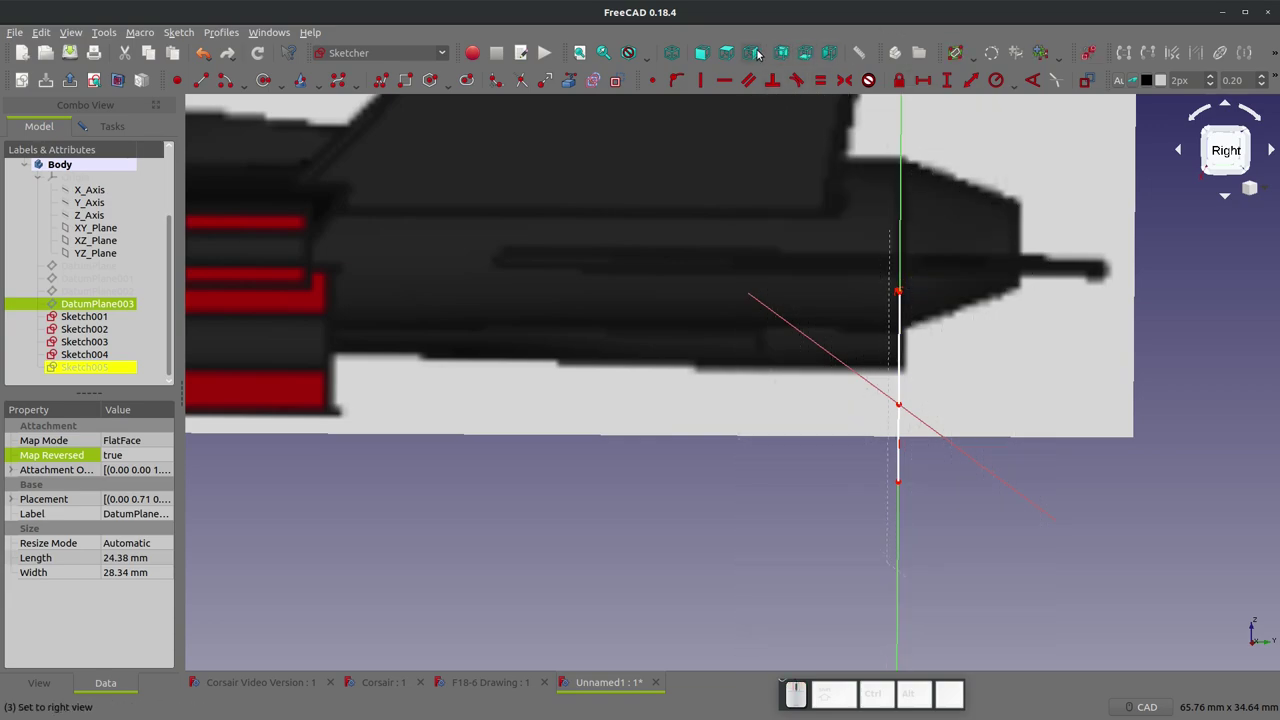
- Check the fifth section against the side profile, hide DatumPlane003, and view the sketch plane head-on
left_click(762, 51)
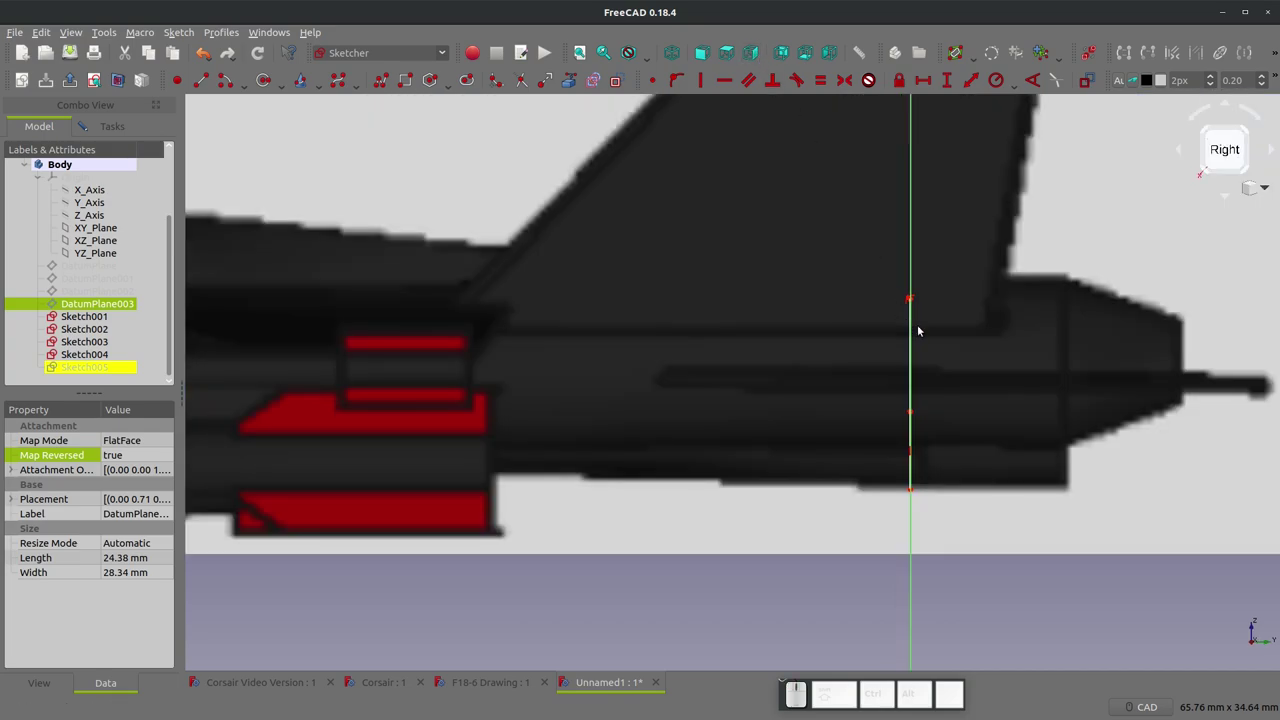
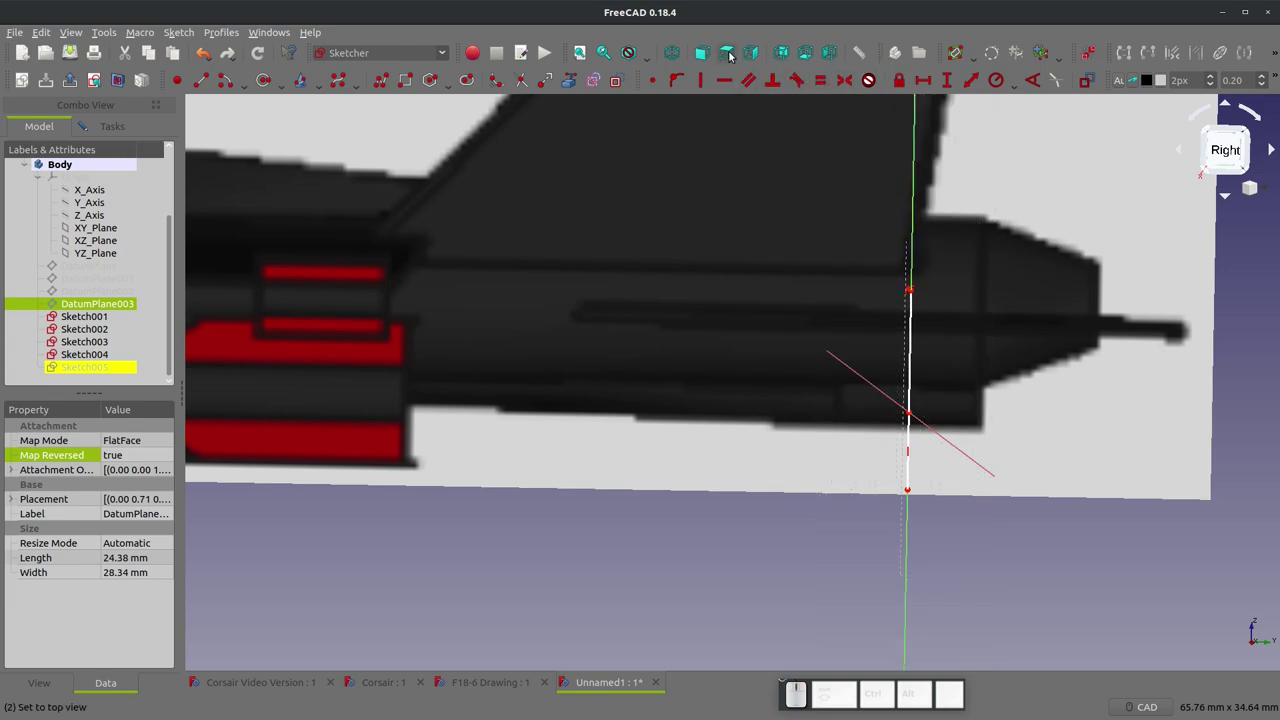
left_click(755, 55)
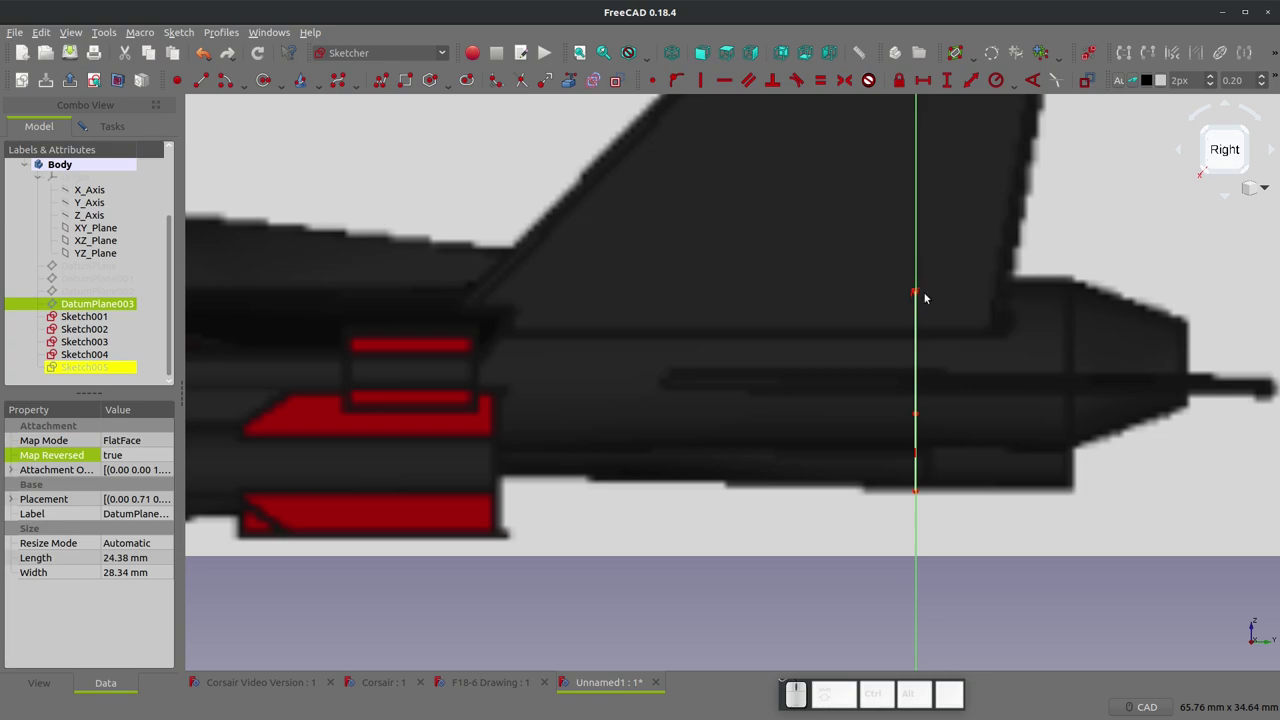
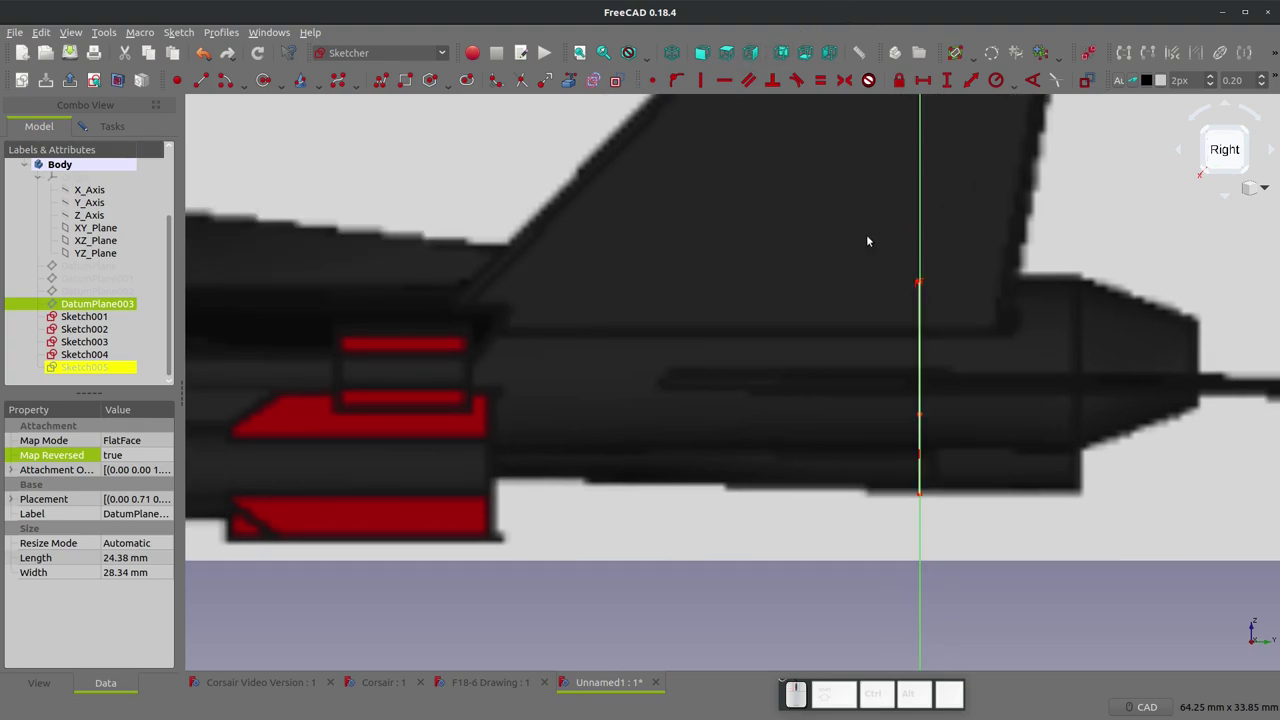
middle_click(778, 309)
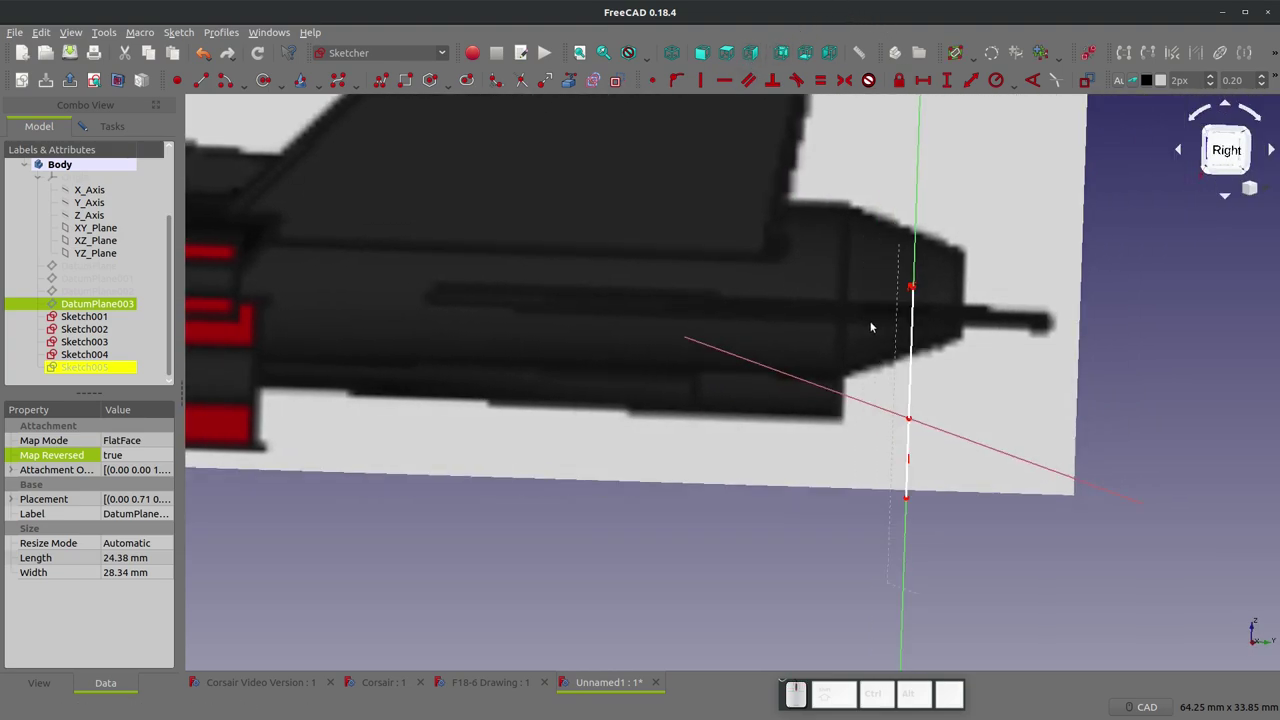
left_click(915, 333)
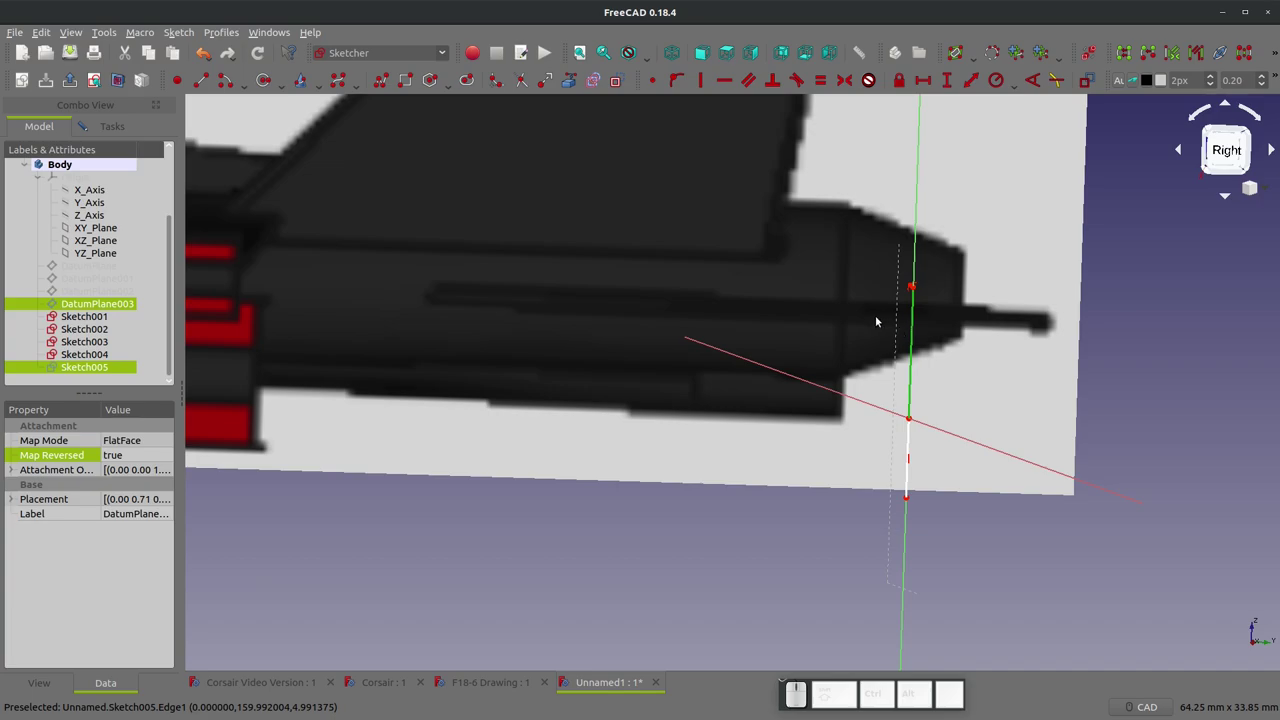
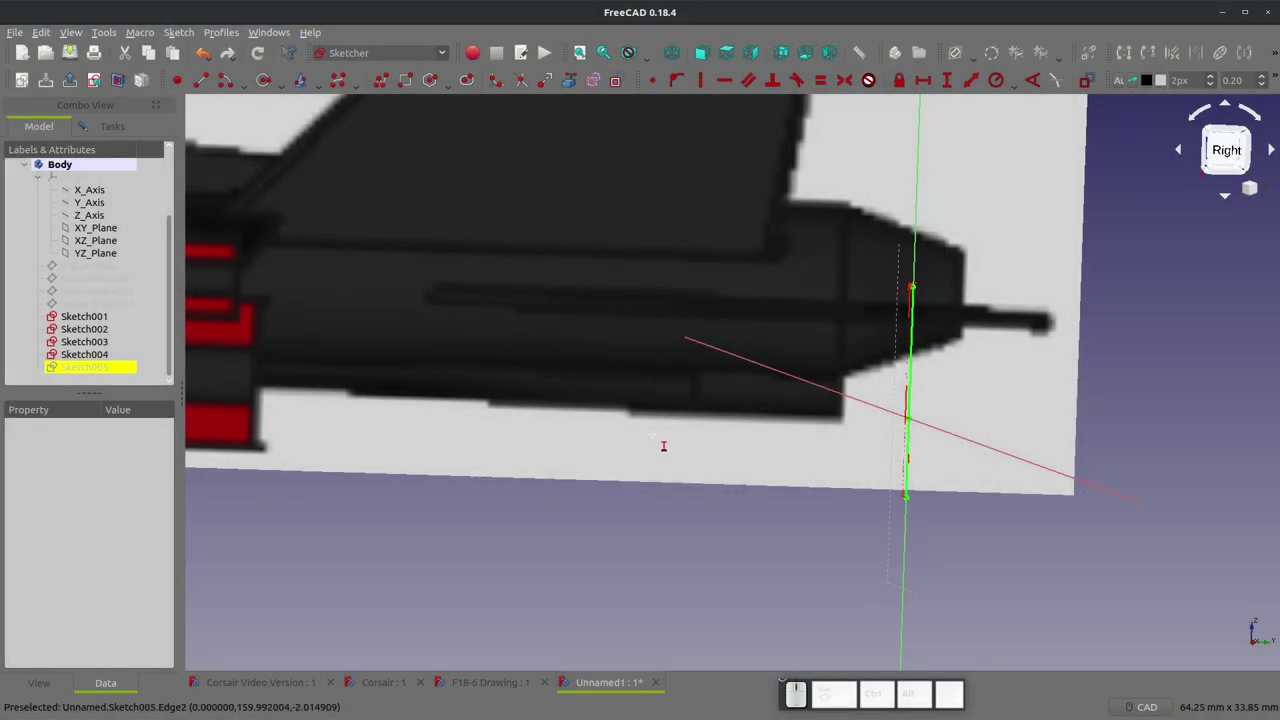
key("Escape")
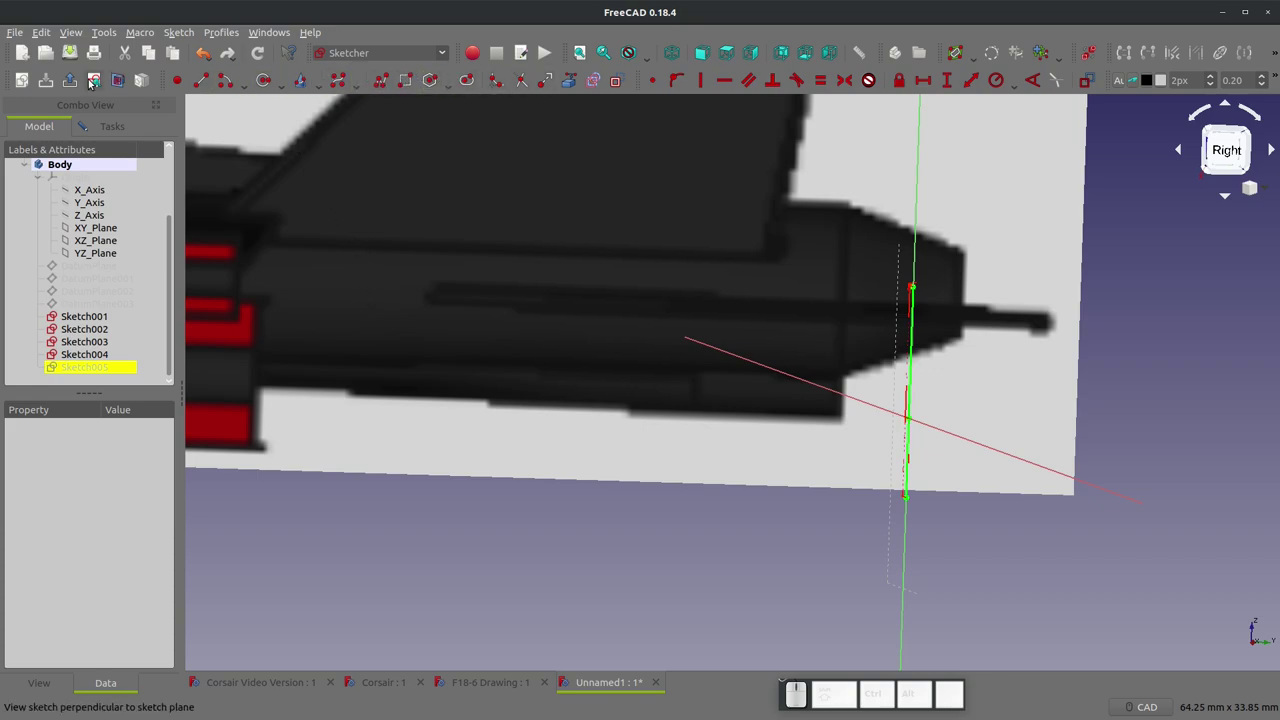
left_click(95, 82)
- Drag the control points of Sketch005's 0.8 mm outer curve outward to follow the fuselage outline
scroll("up", 3)
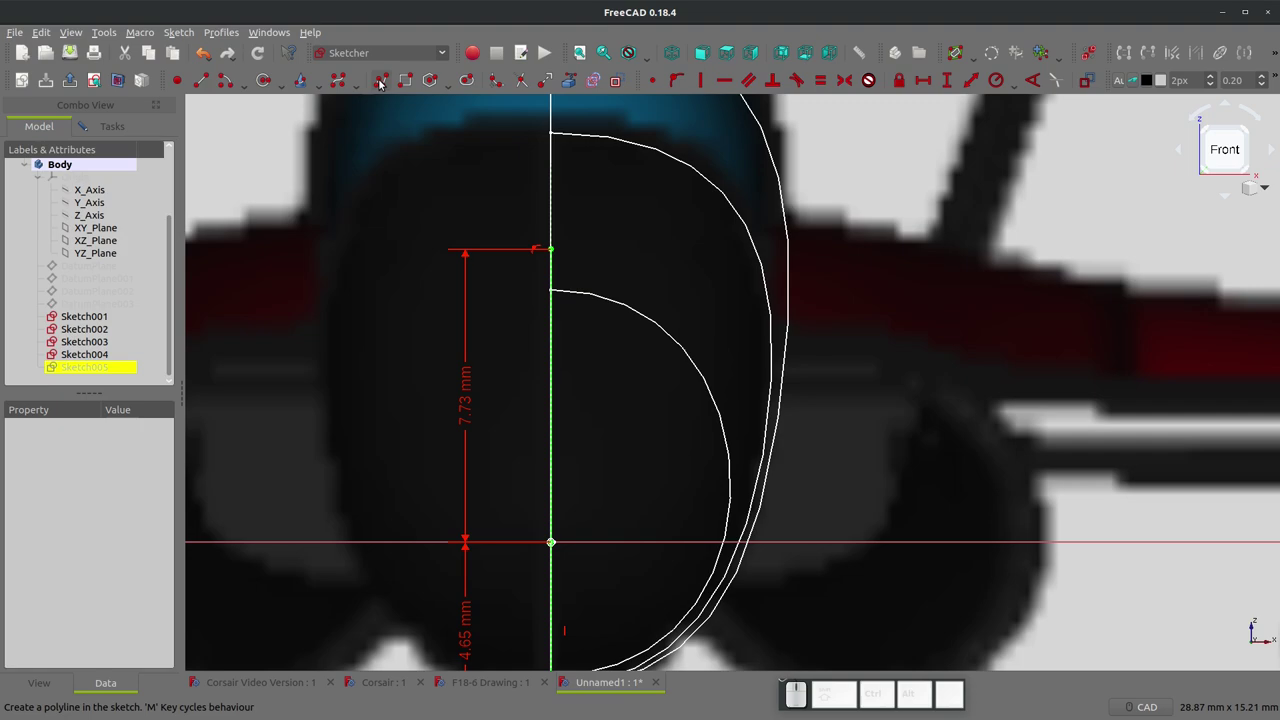
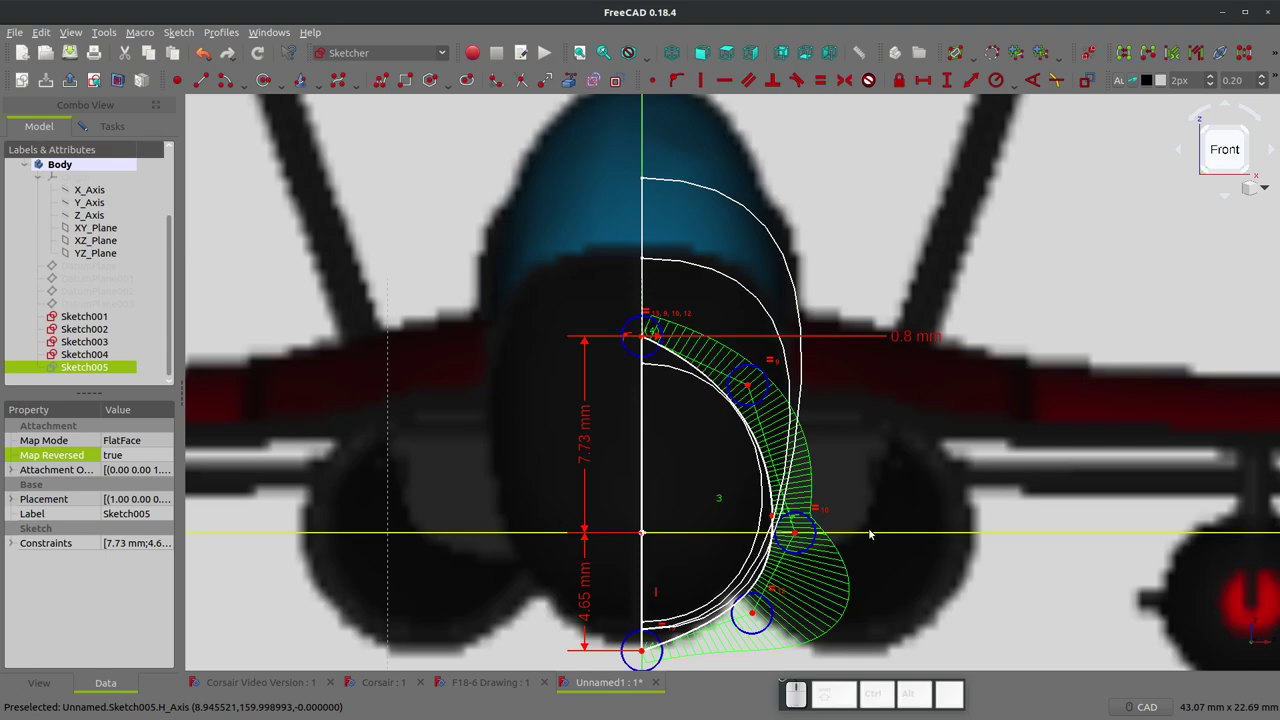
key("Delete")
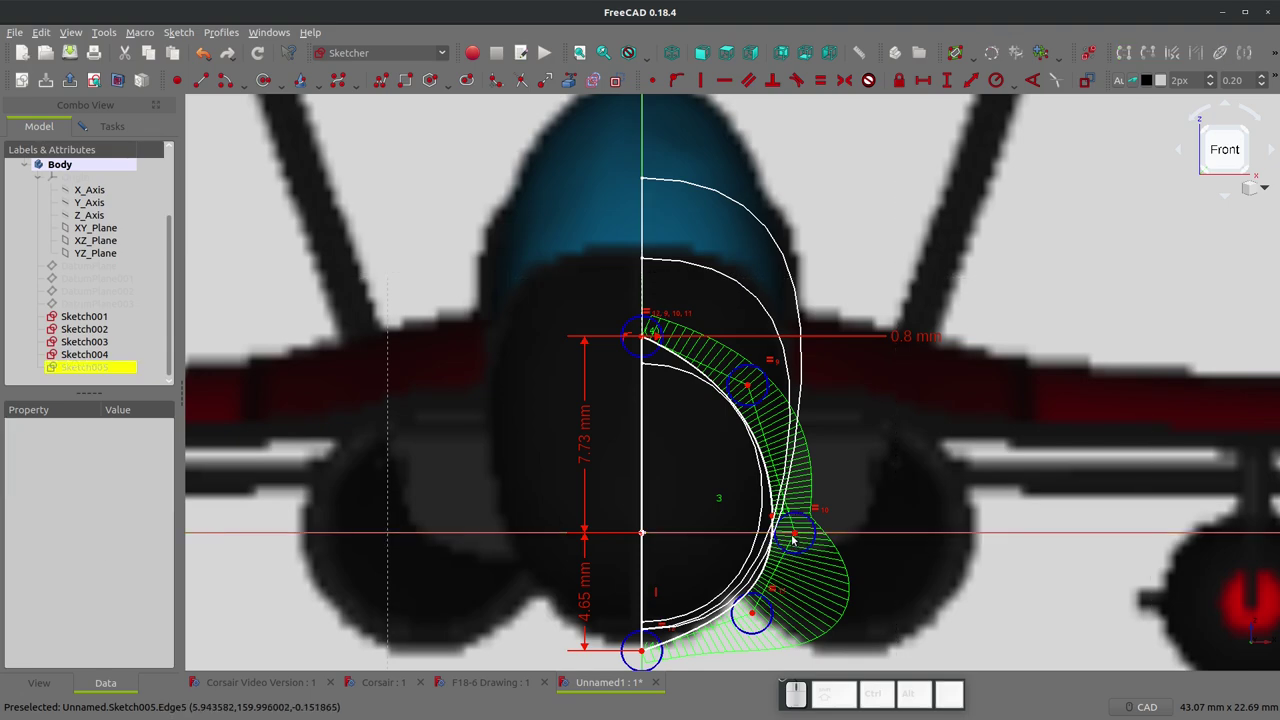
left_click(796, 532)
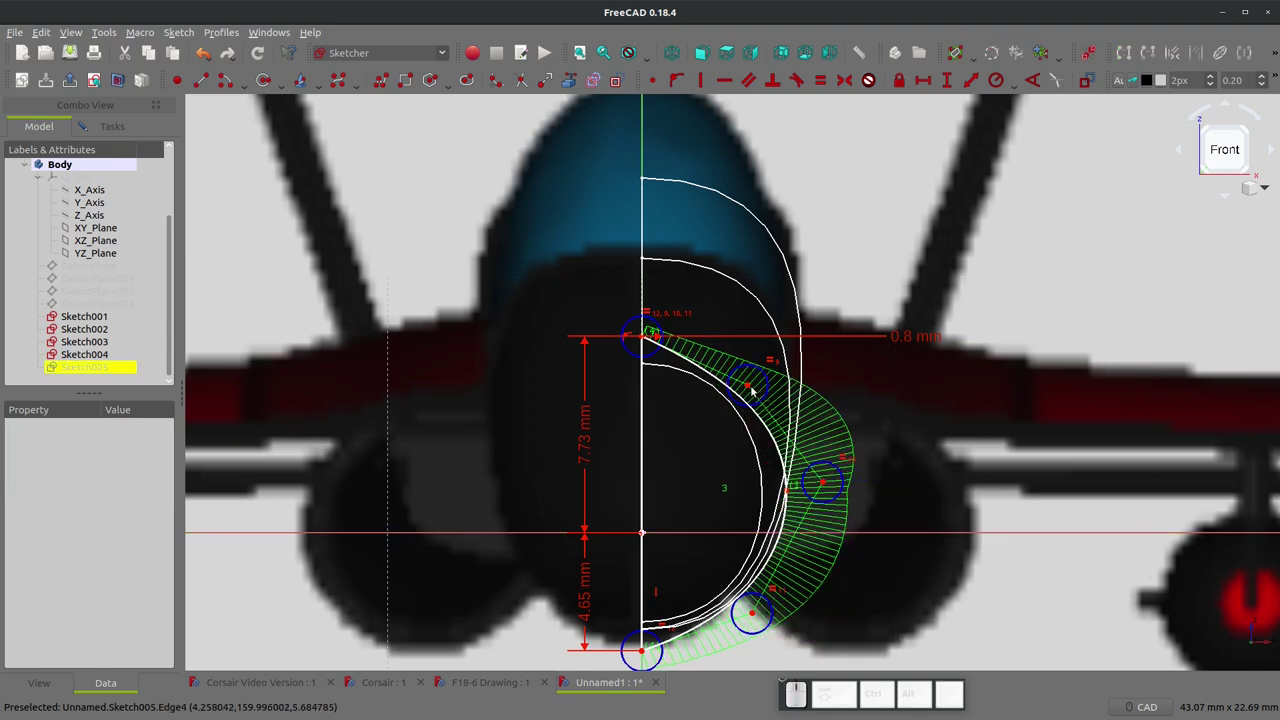
left_click(756, 387)
left_click(649, 336)
key("h")
left_click(758, 614)
left_click(644, 653)
key("h")
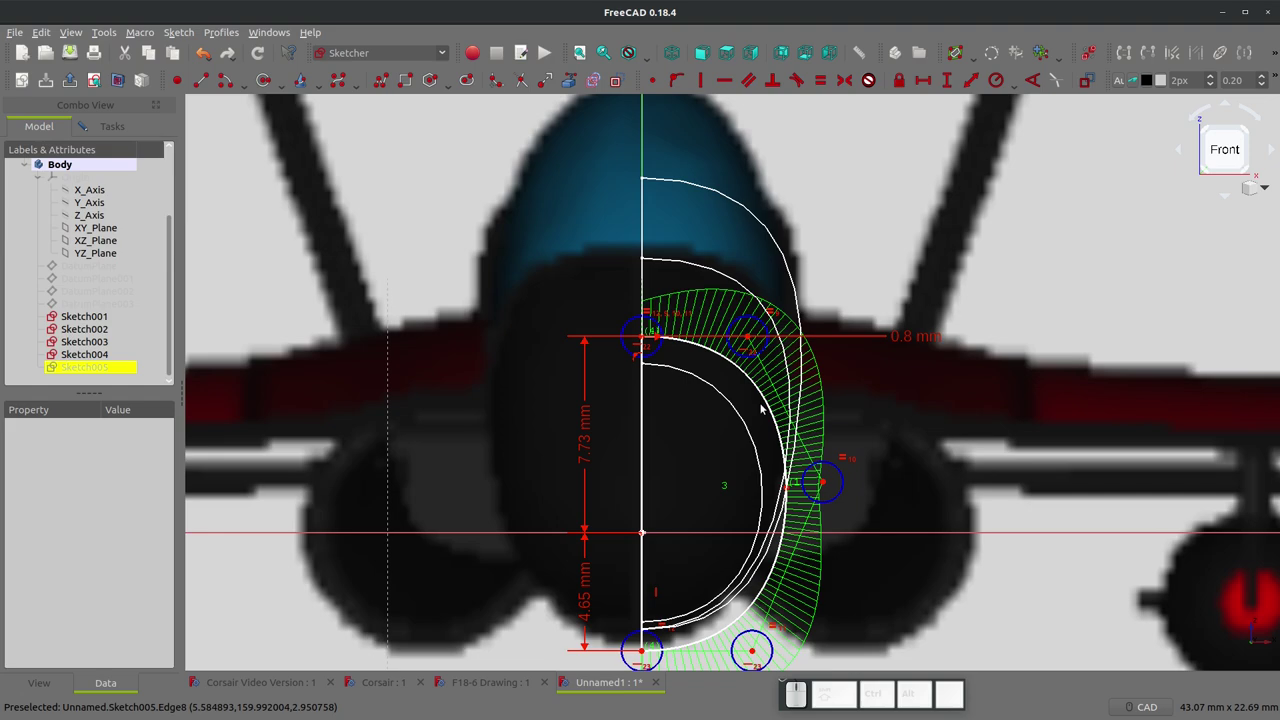
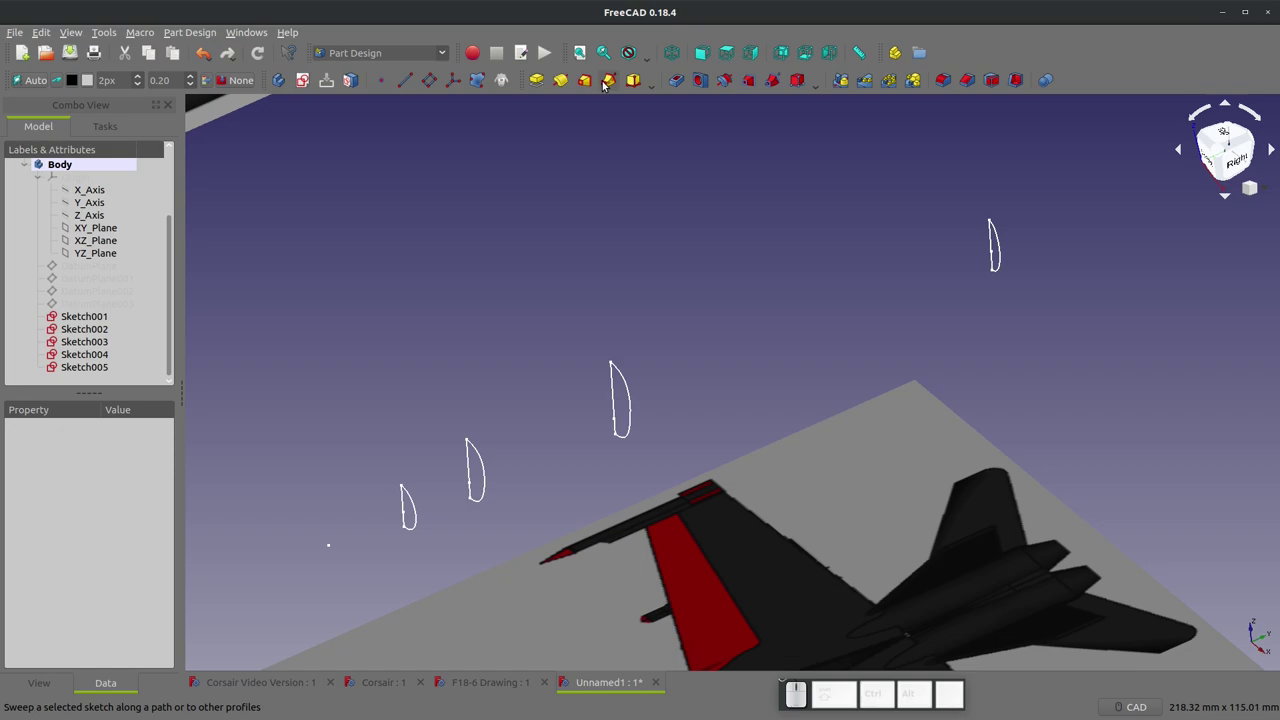
- Start an Additive Loft with Sketch001 as profile and add Sketch002 and Sketch003 as sections
left_click(588, 81)
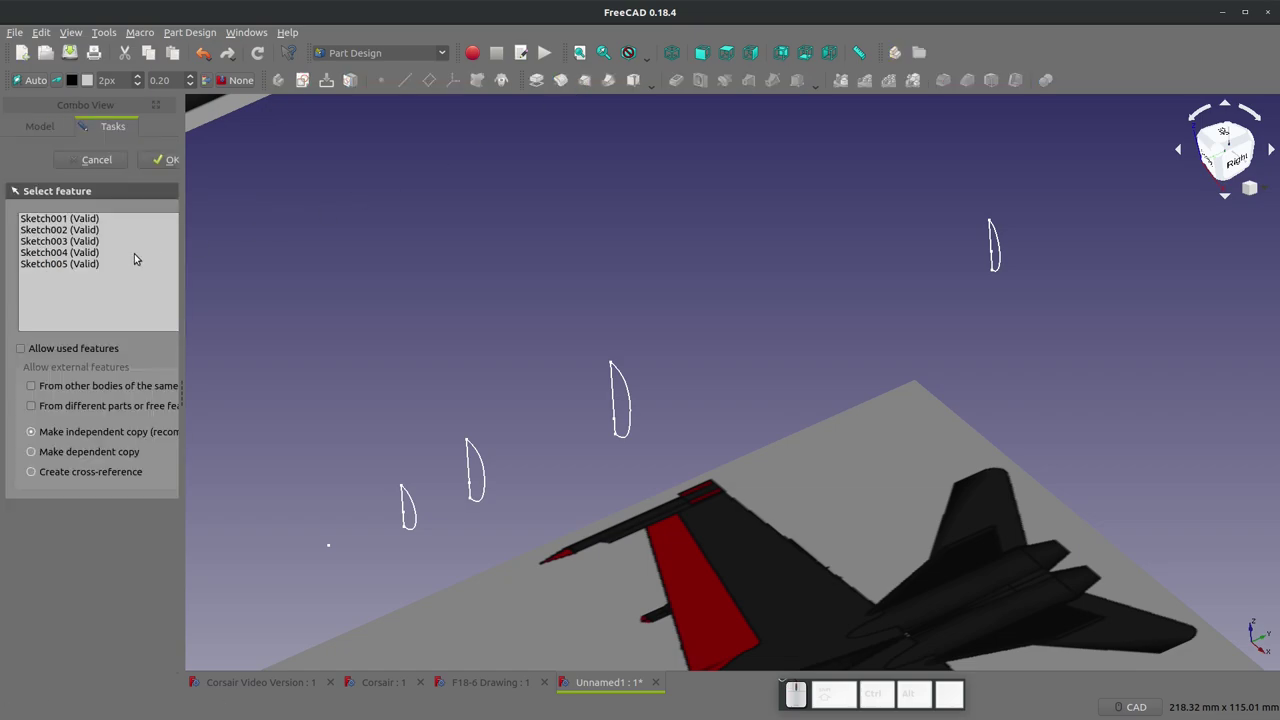
left_click(78, 221)
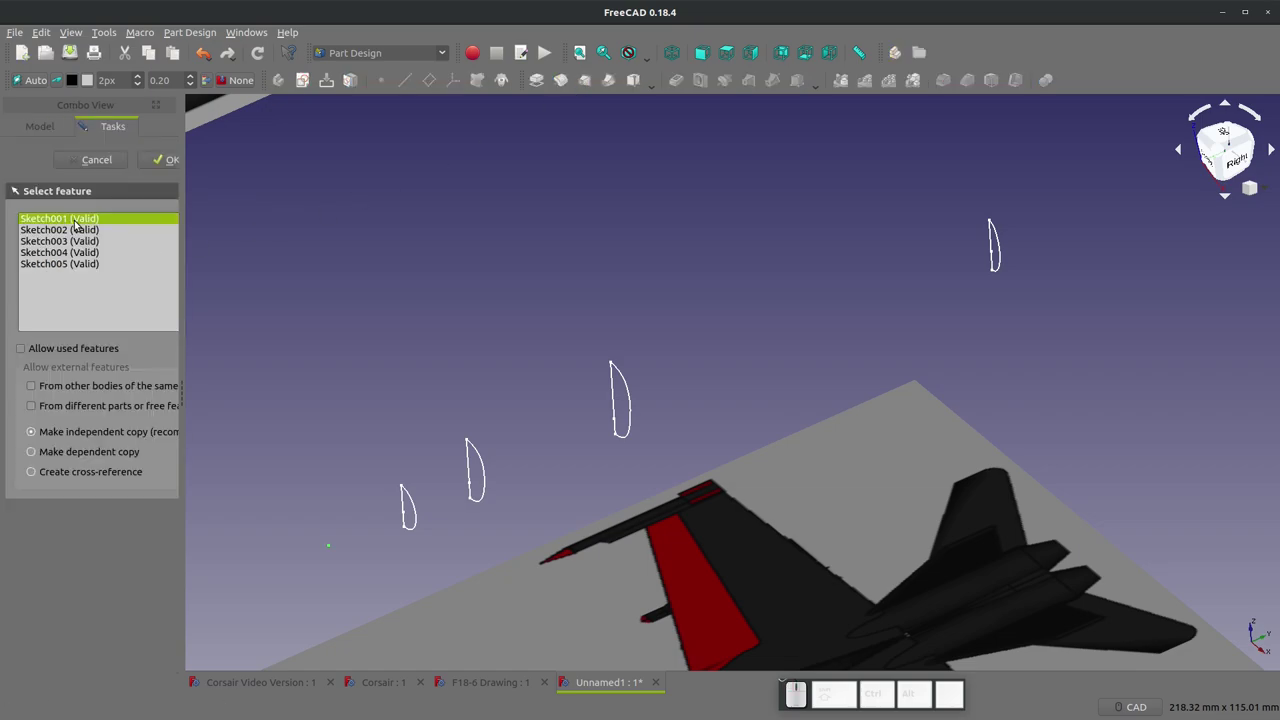
left_click(153, 165)
left_click(48, 310)
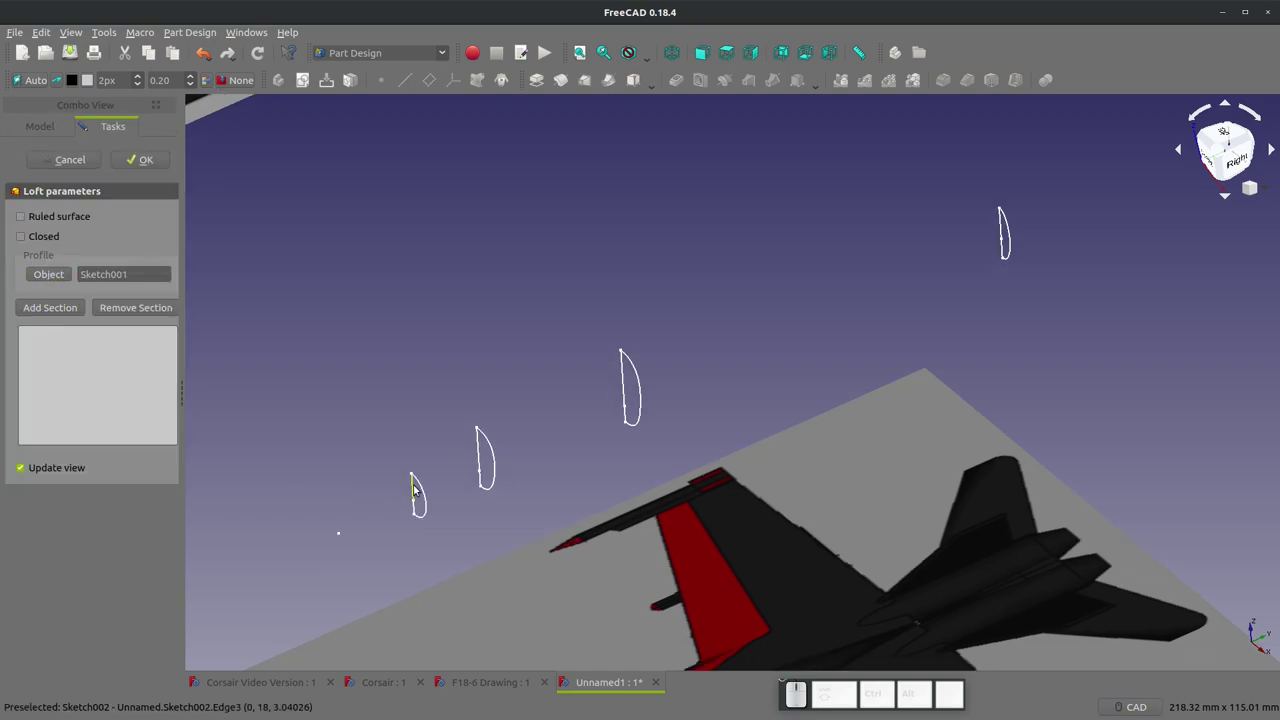
left_click(427, 486)
left_click(74, 315)
left_click(500, 448)
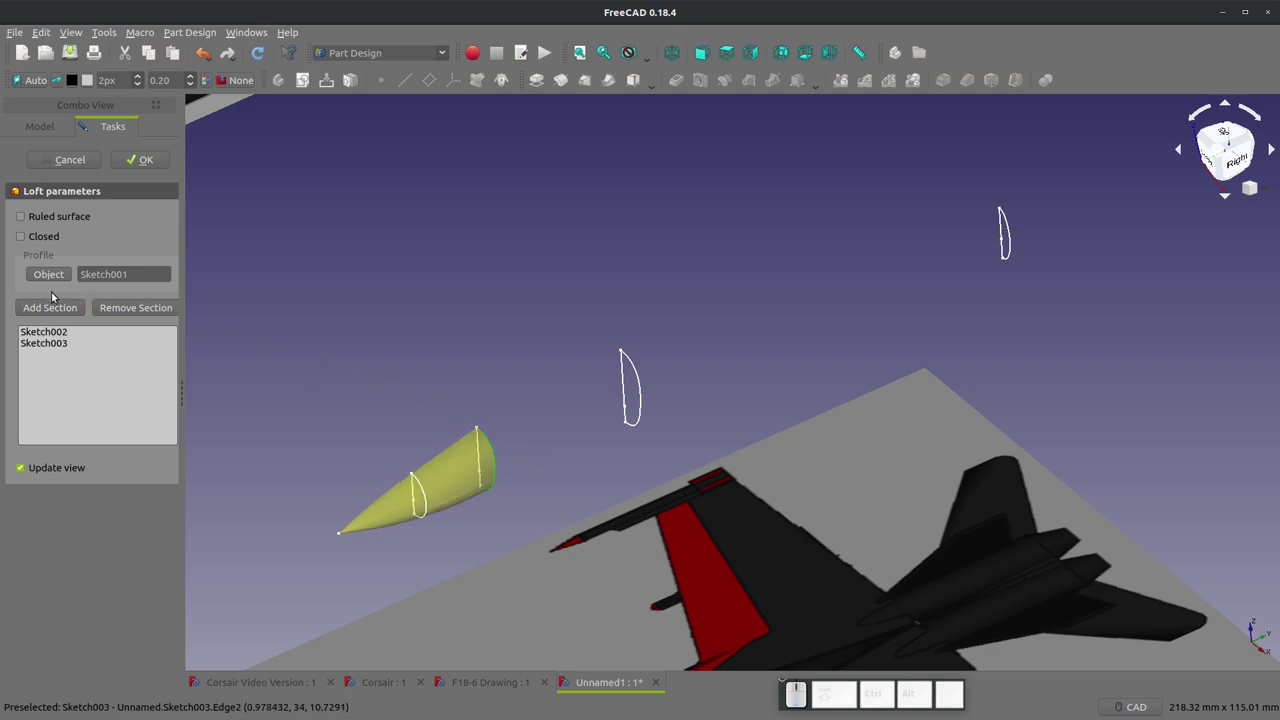
- Add Sketch004 and Sketch005 as loft sections and compare the half-fuselage with the side profile
left_click(48, 314)
left_click(638, 363)
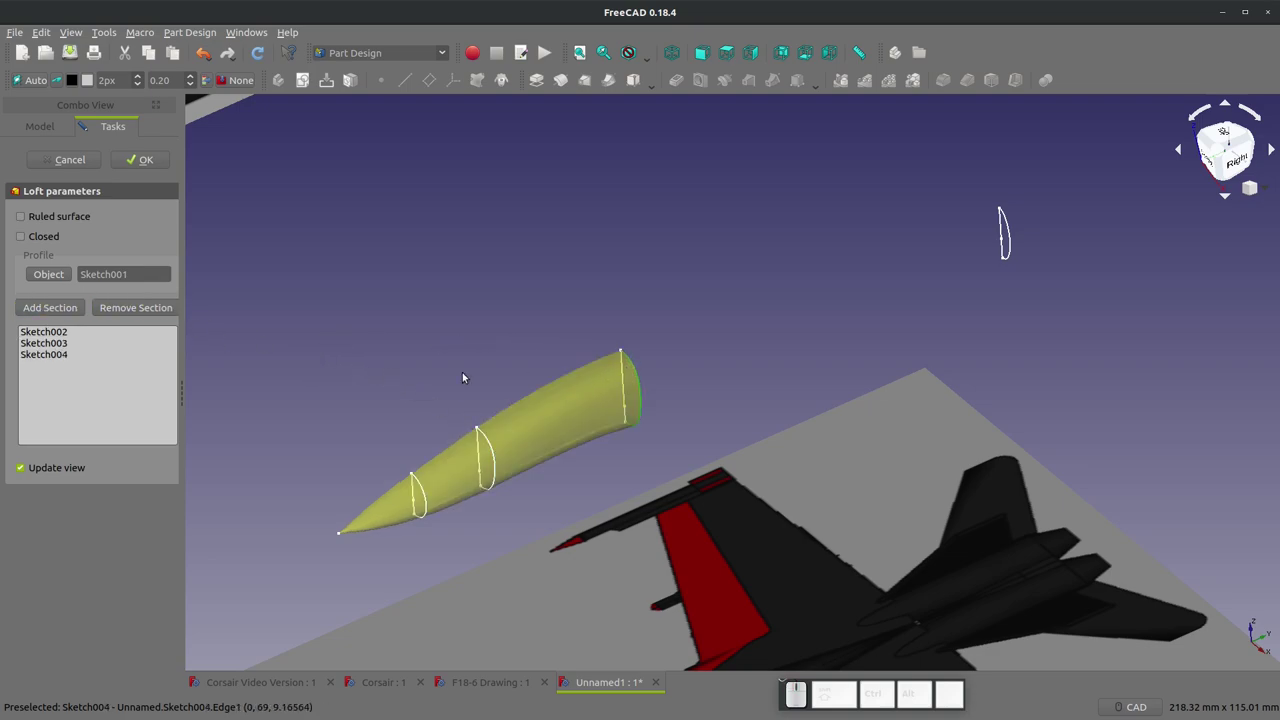
left_click(74, 303)
left_click(1012, 222)
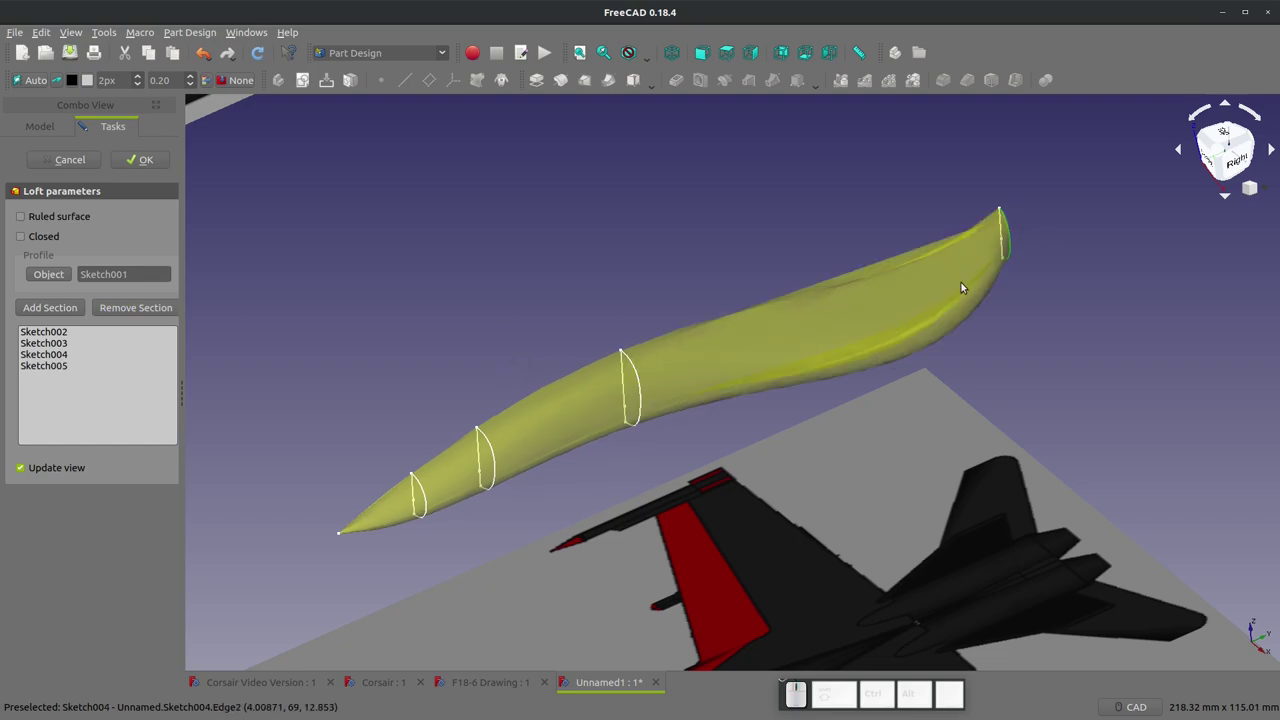
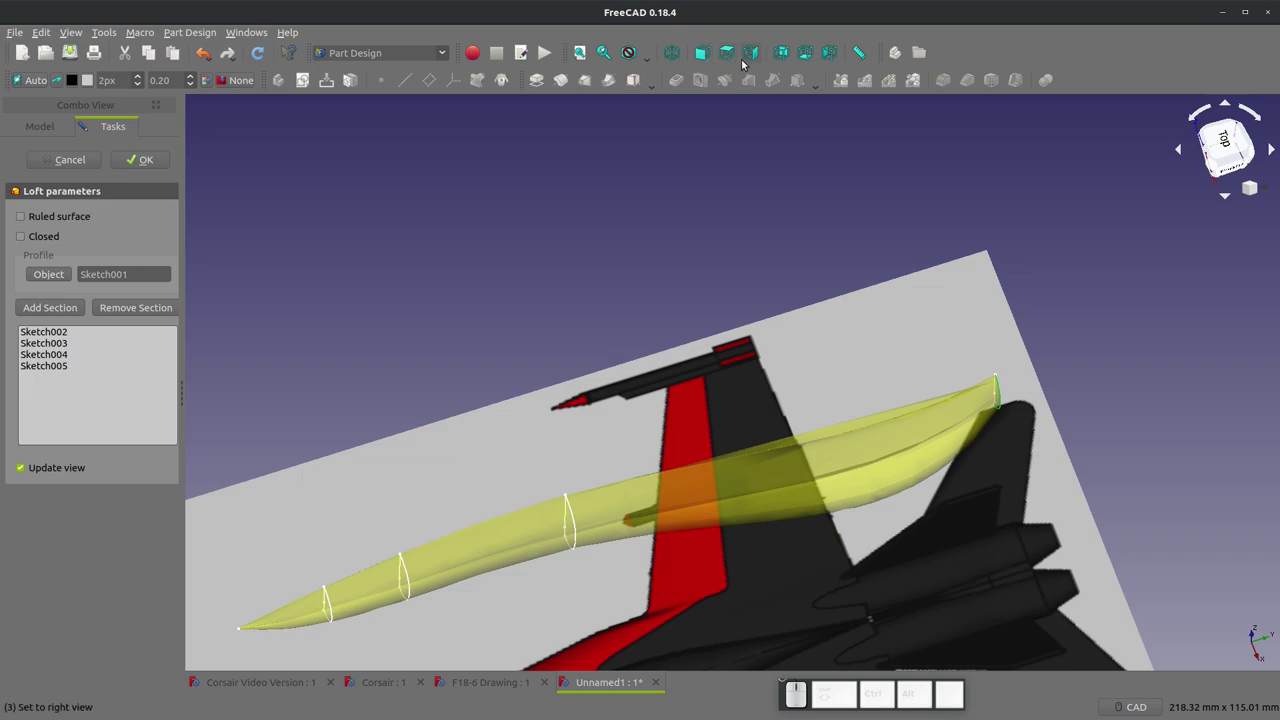
left_click(750, 51)
scroll("down", 3)
scroll("up", 3)
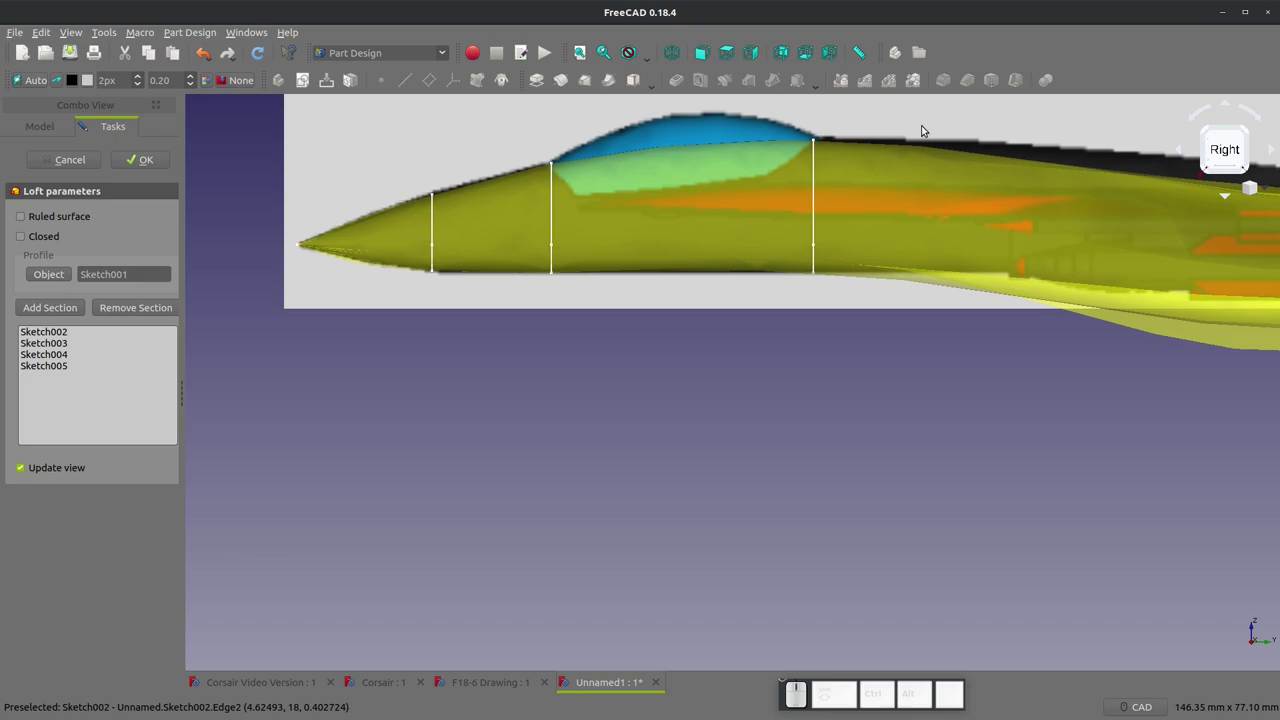
scroll("down", 3)
scroll("up", 3)
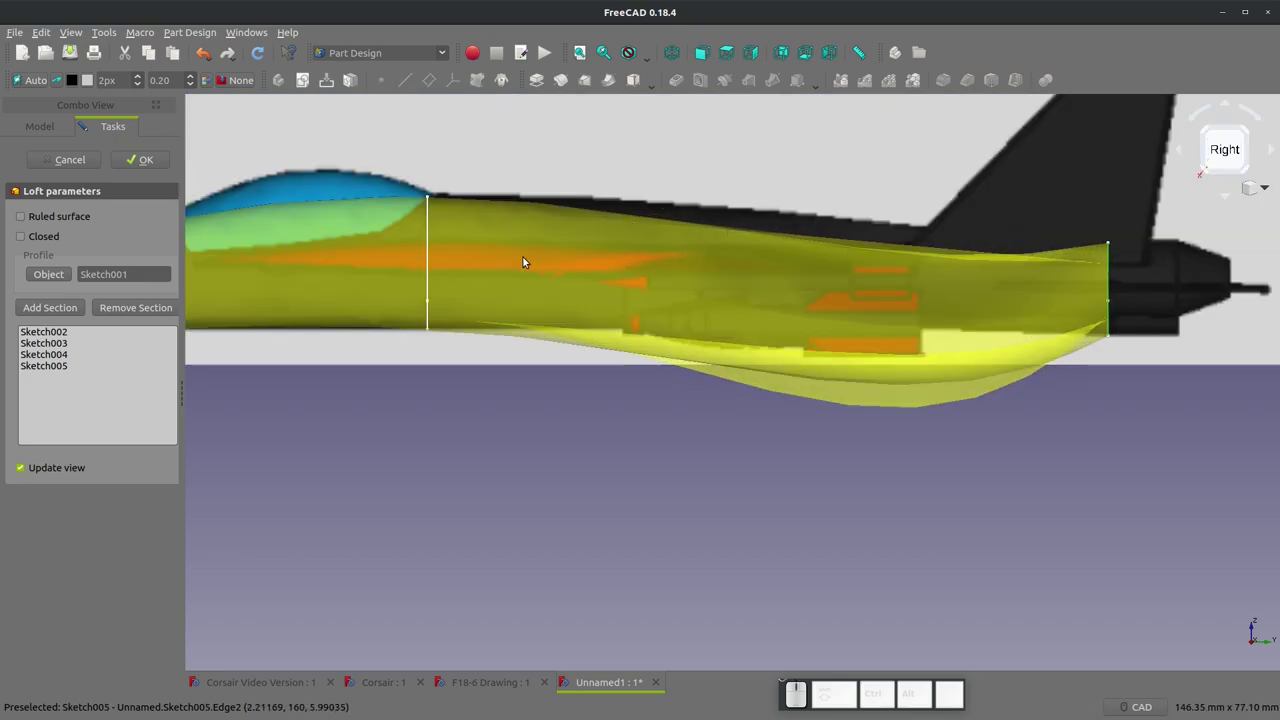
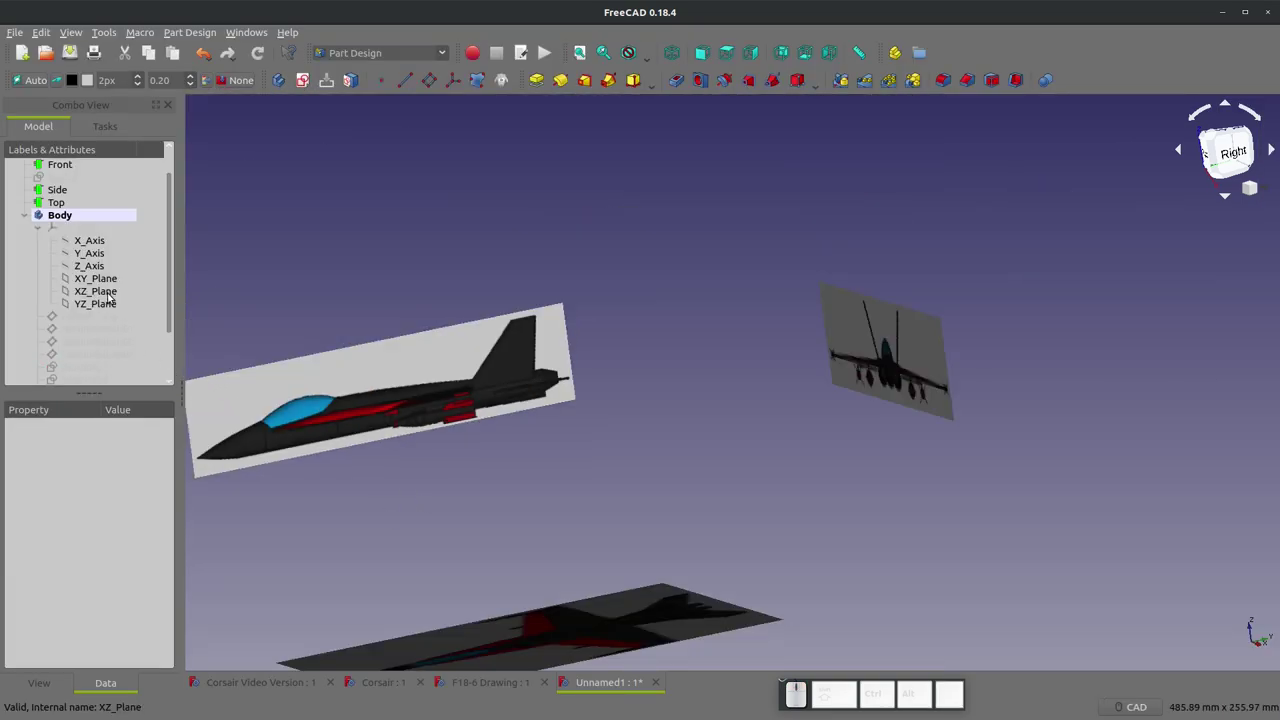
- Create a datum plane on XZ_Plane and shift it 107 mm back along the fuselage behind the canopy
left_click(267, 291)
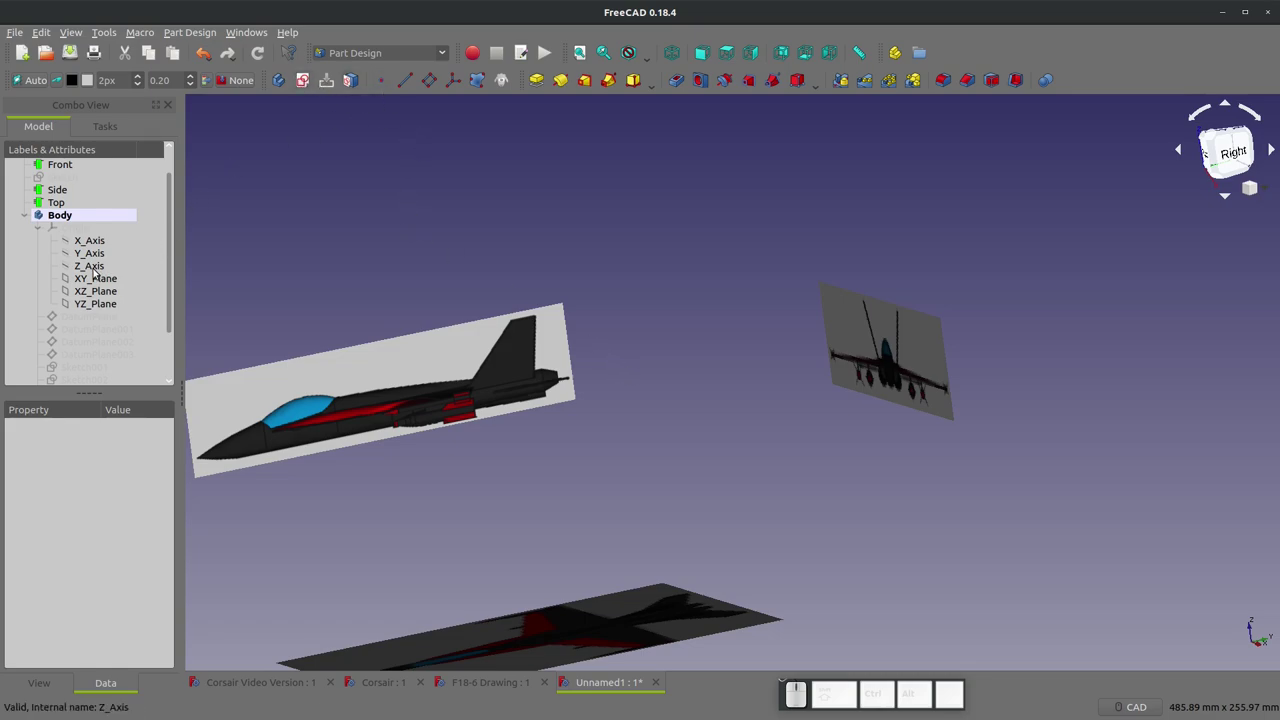
left_click(96, 289)
left_click(434, 81)
left_click(762, 58)
left_click(25, 613)
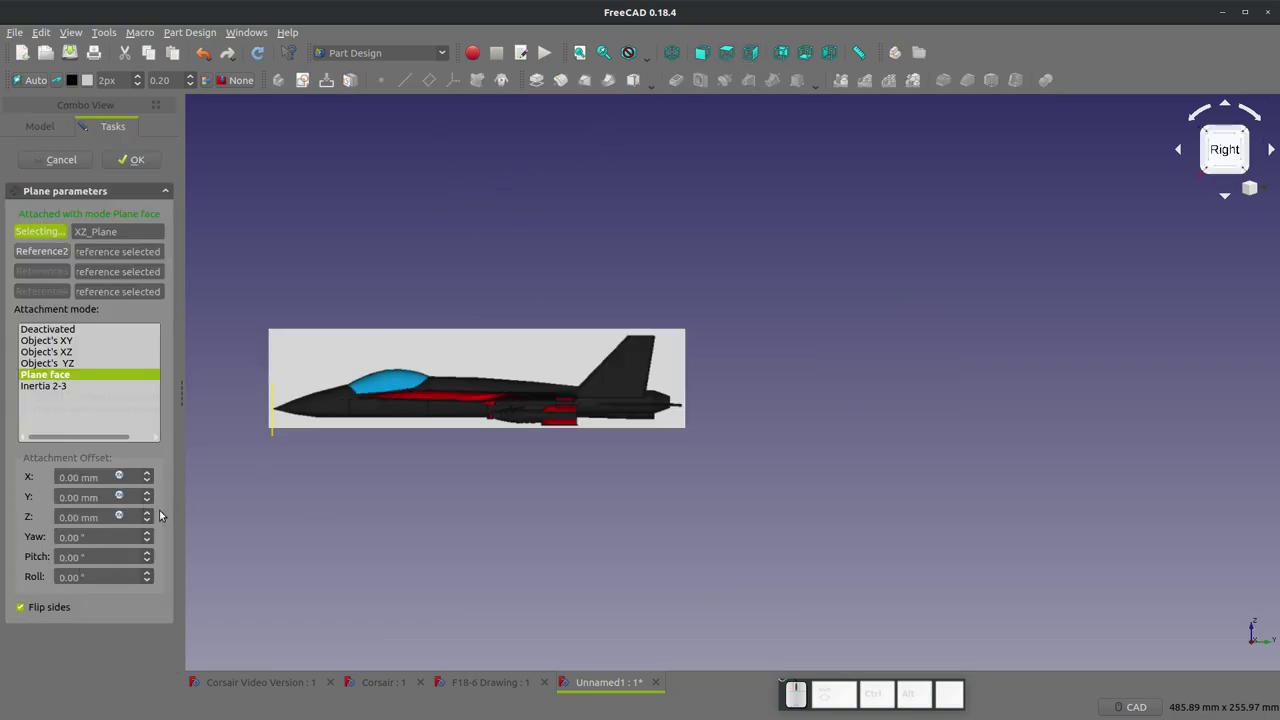
left_click_drag(154, 514, 152, 513)
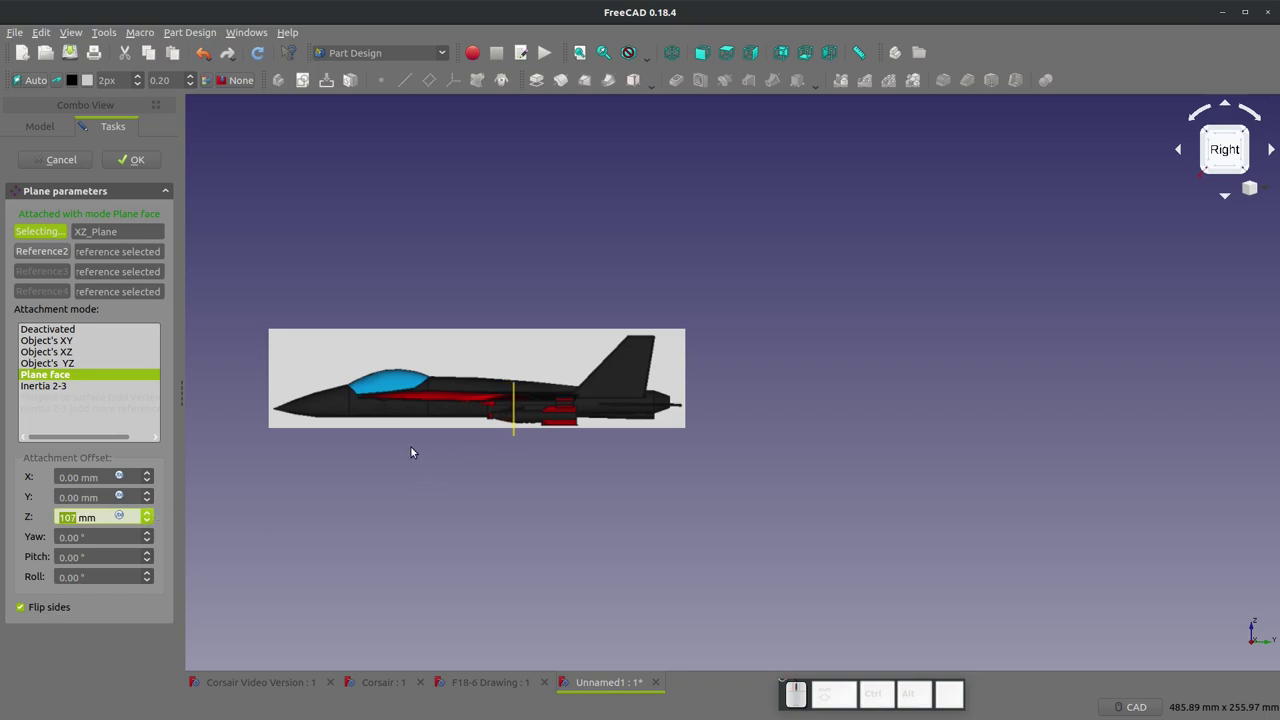
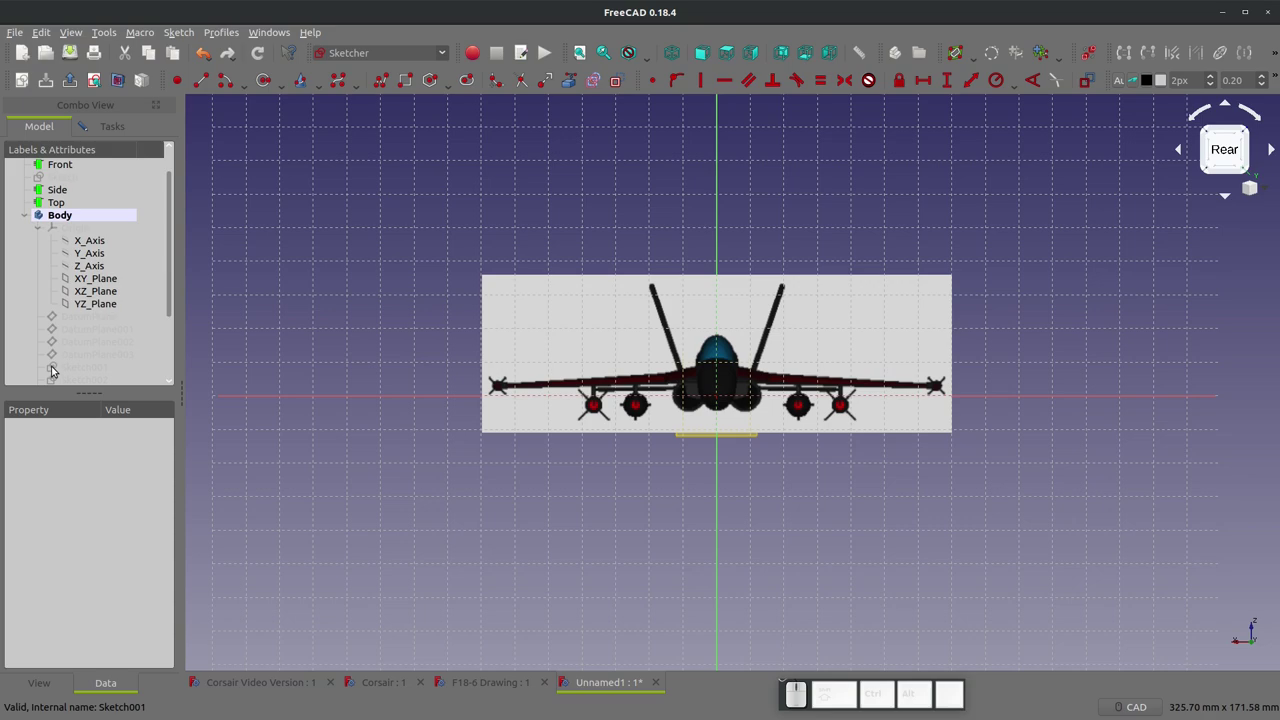
- Set Sketch006's Map Reversed attachment property to true
scroll("down", 3)
left_click(98, 368)
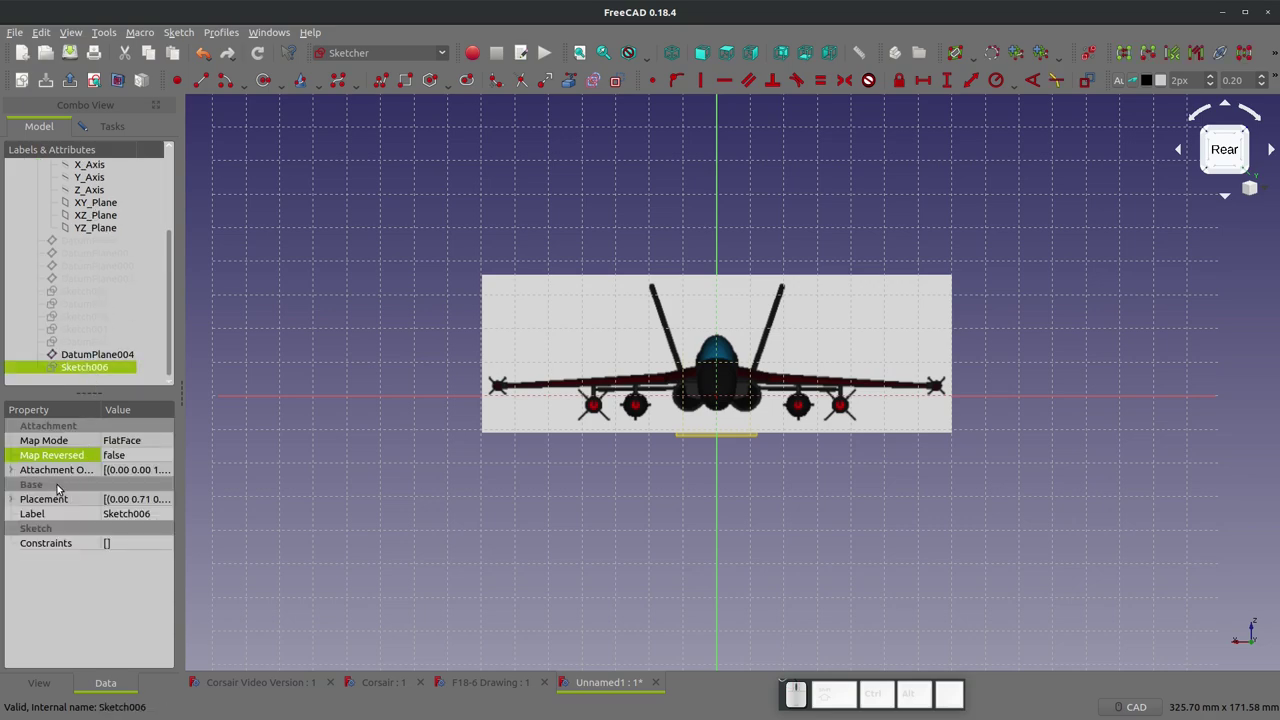
left_click(135, 455)
left_click(135, 455)
left_click(131, 476)
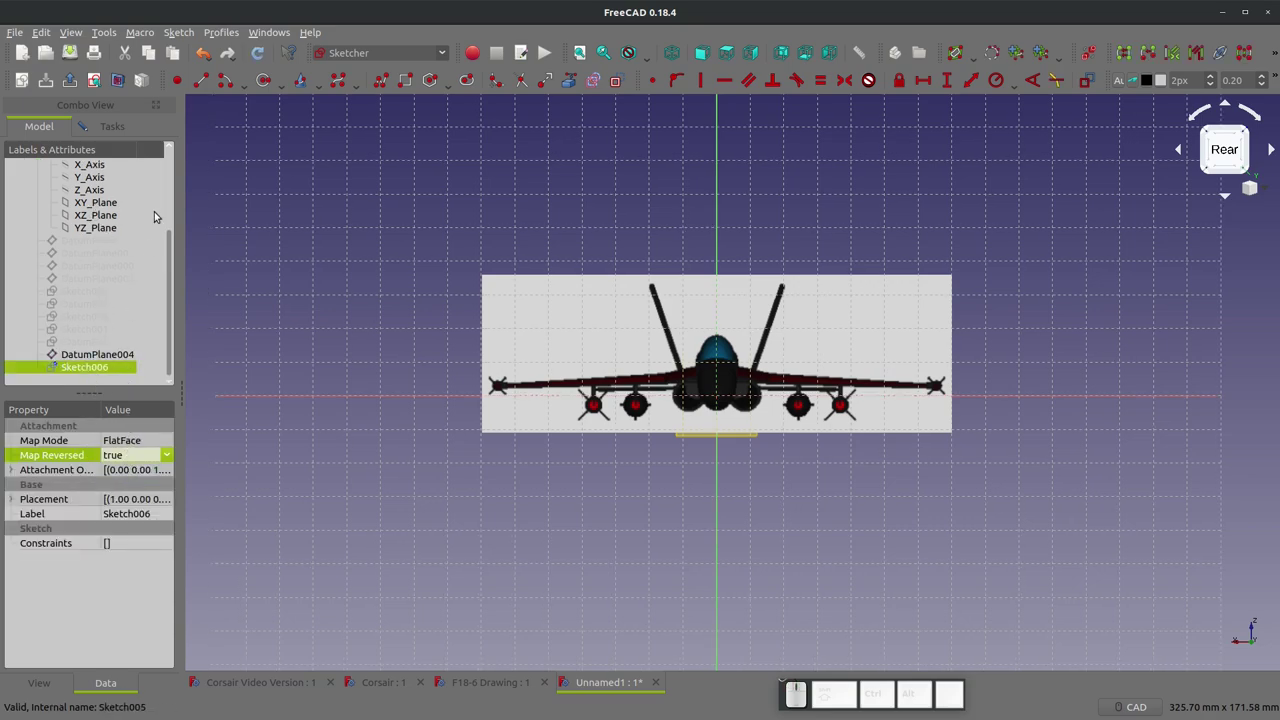
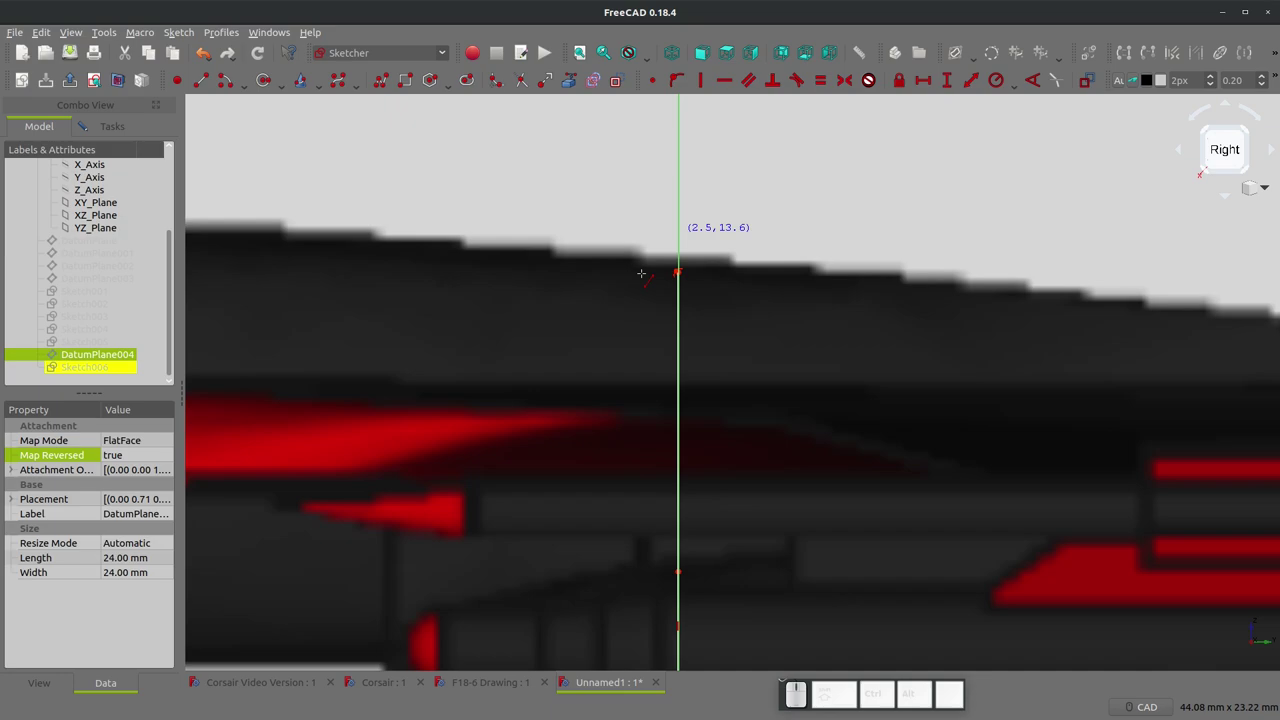
scroll("down", 3)
scroll("up", 3)
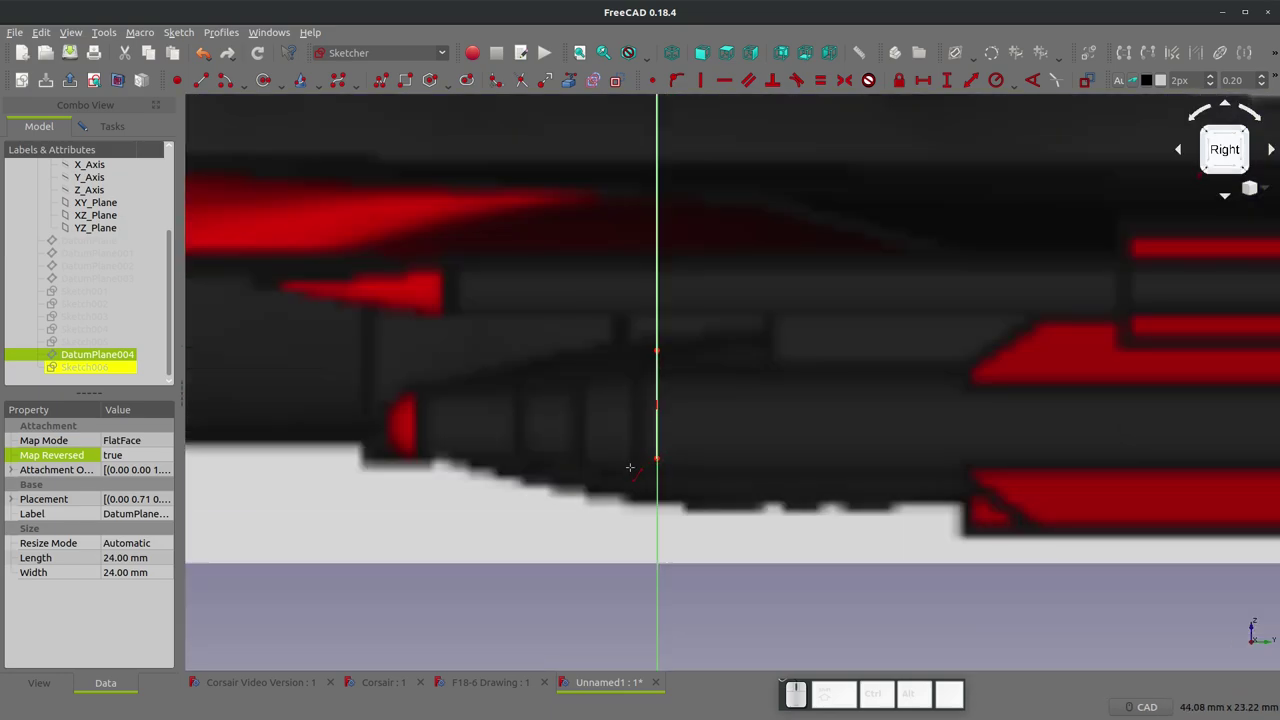
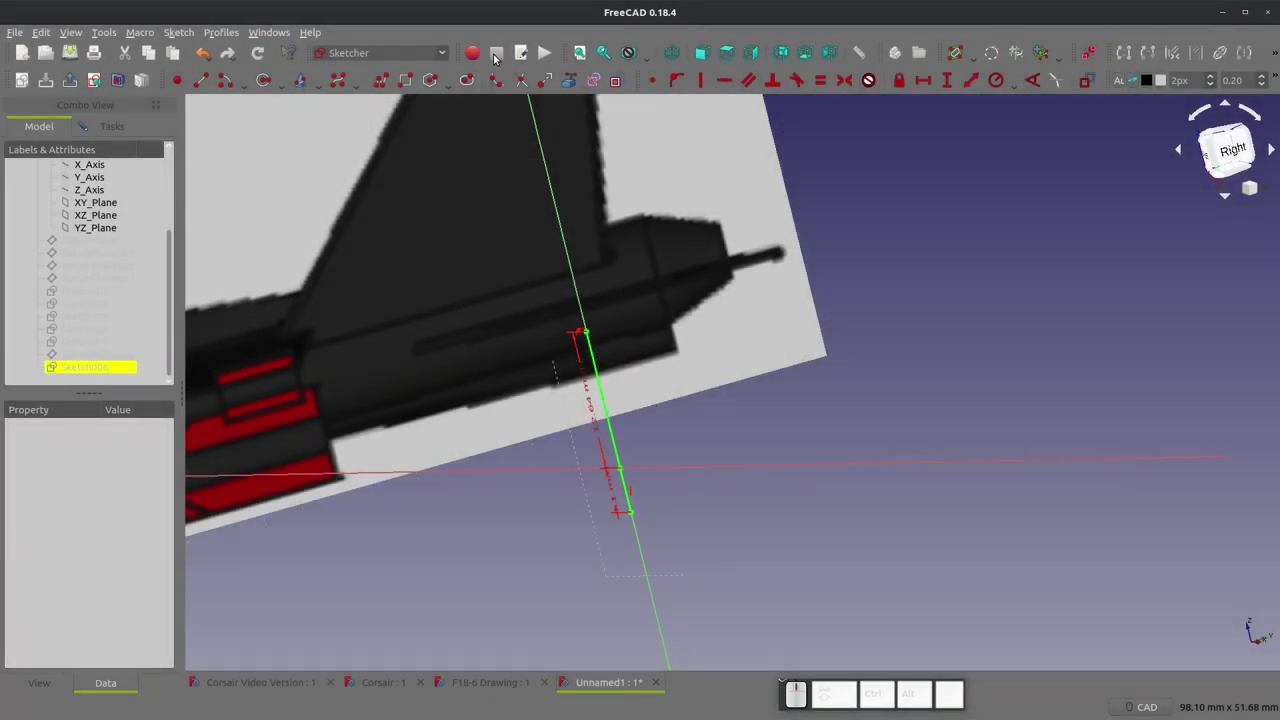
- Finish the section B-spline in front view and join its bottom end to the centre line
left_click(100, 73)
left_click(334, 80)
scroll("up", 3)
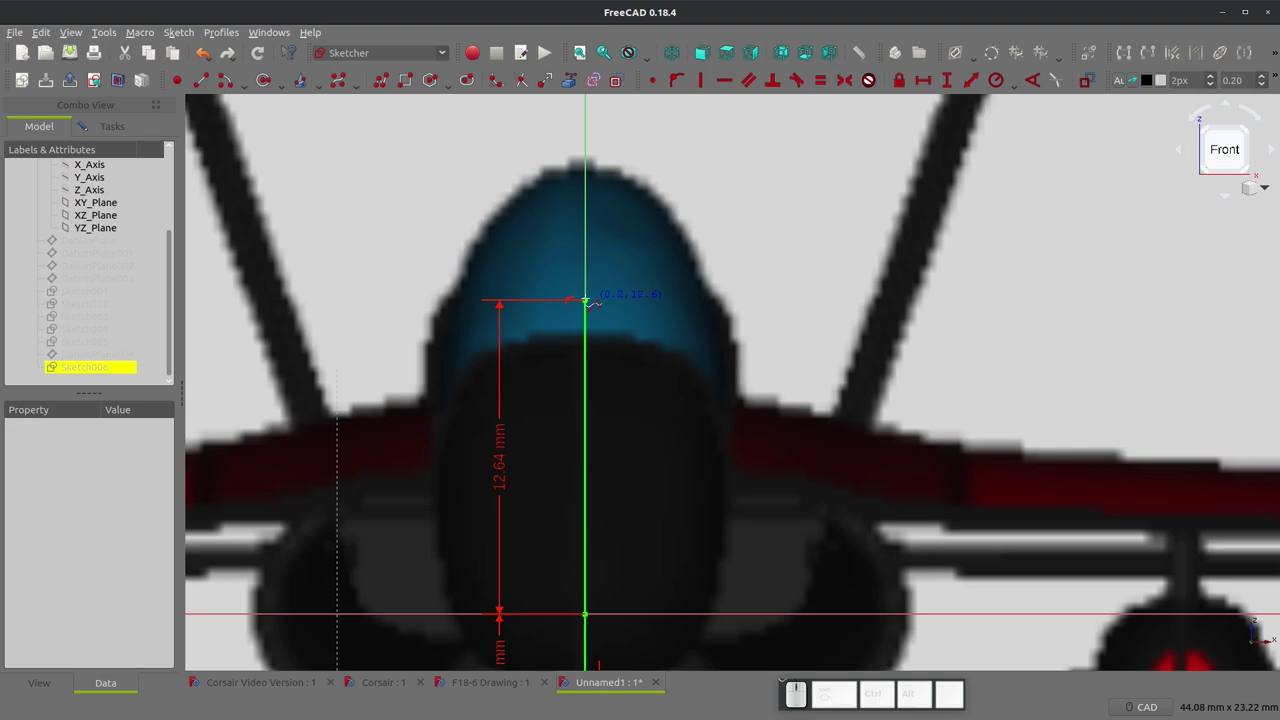
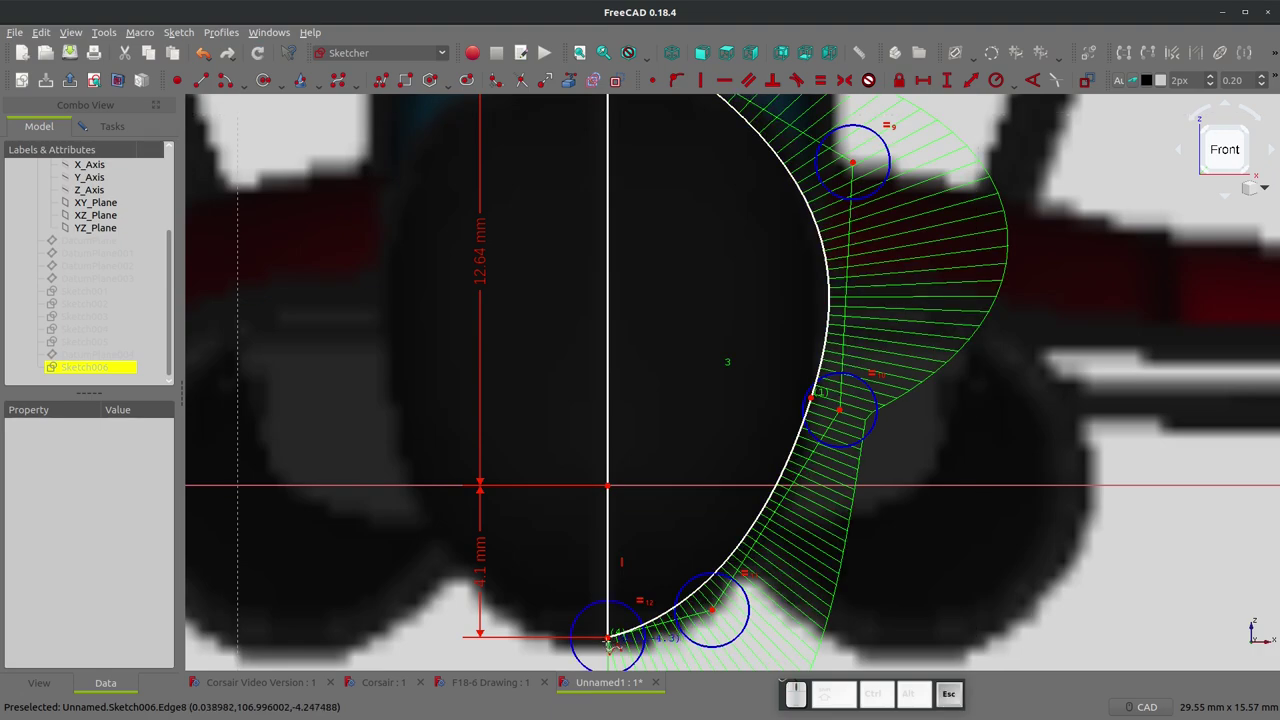
key("Escape")
left_click(611, 639)
left_click(715, 610)
key("h")
- Constrain the curve's top end to the centre line top and check the section from above
scroll("down", 3)
left_click(805, 289)
left_click(642, 193)
key("h")
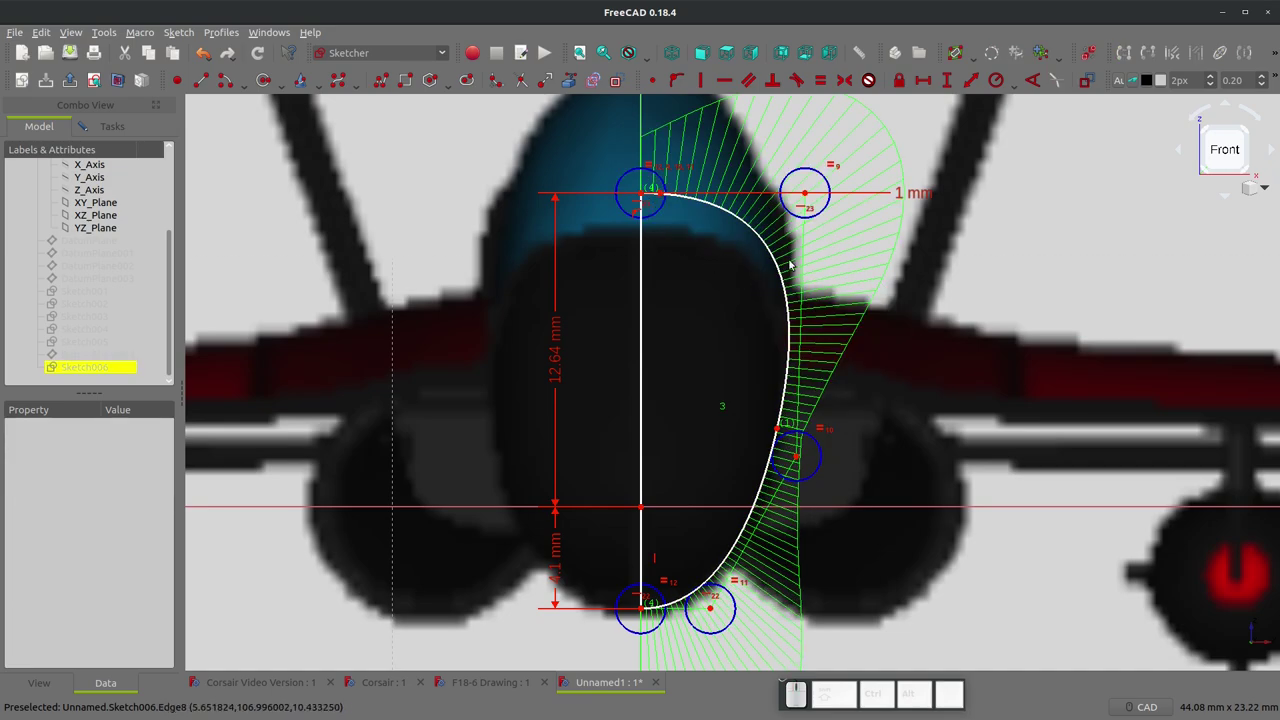
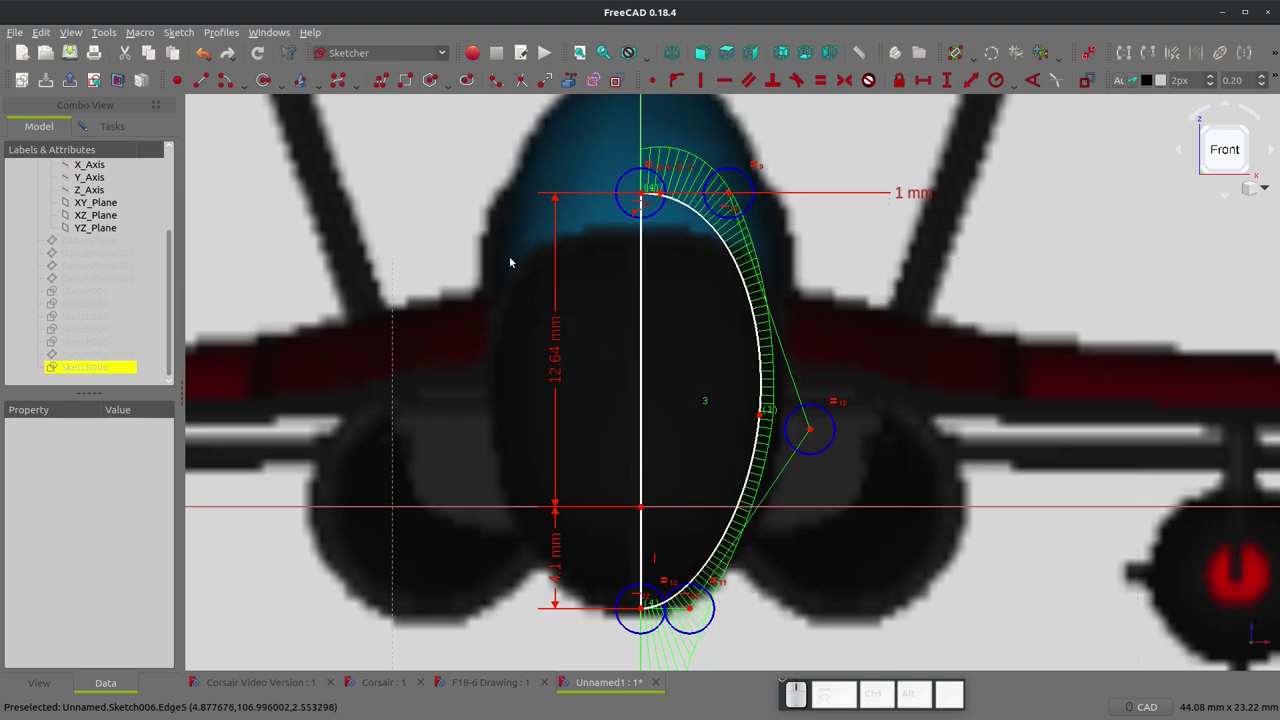
left_click(736, 51)
scroll("down", 3)
scroll("up", 3)
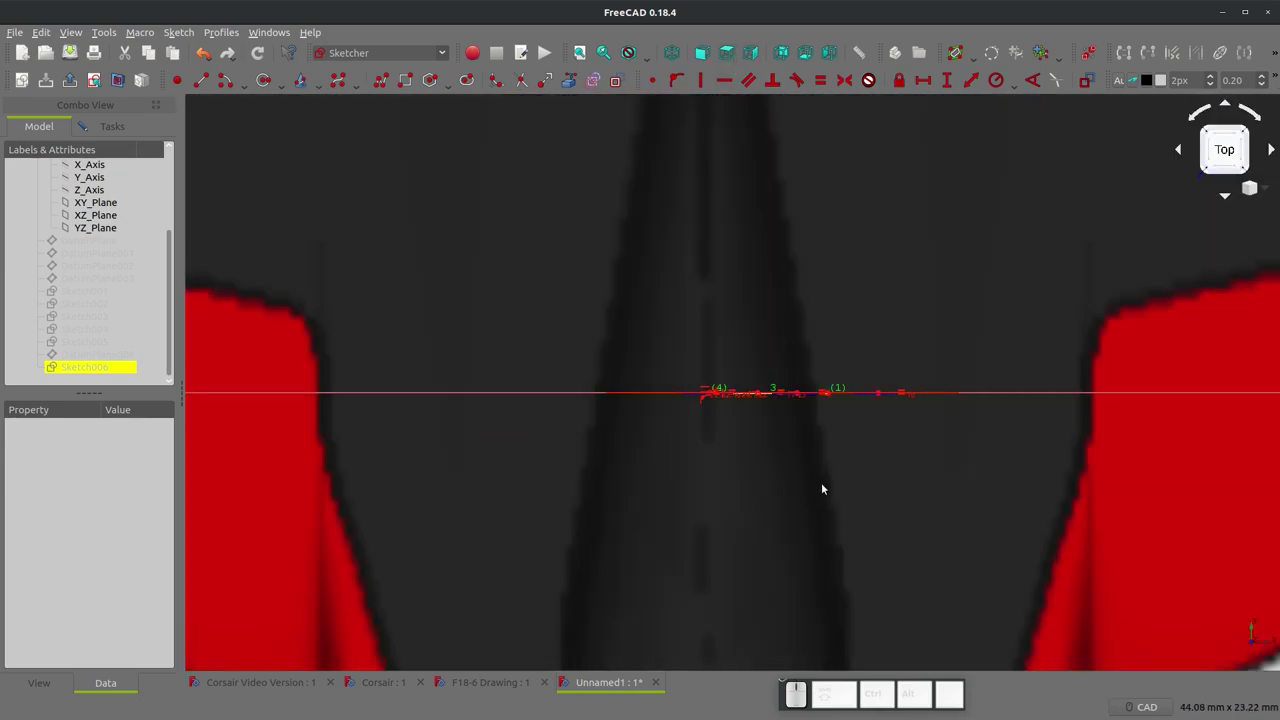
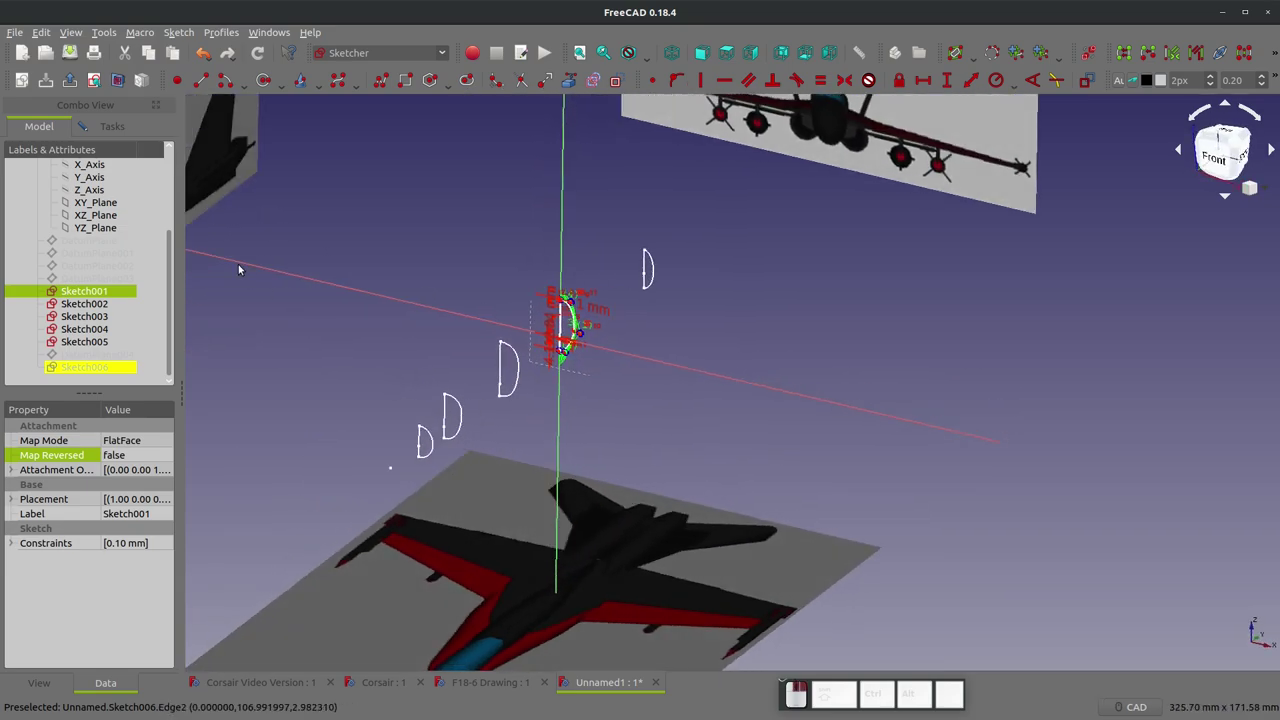
- Select Sketch006 and switch to Part Design ready for the loft
left_click(309, 172)
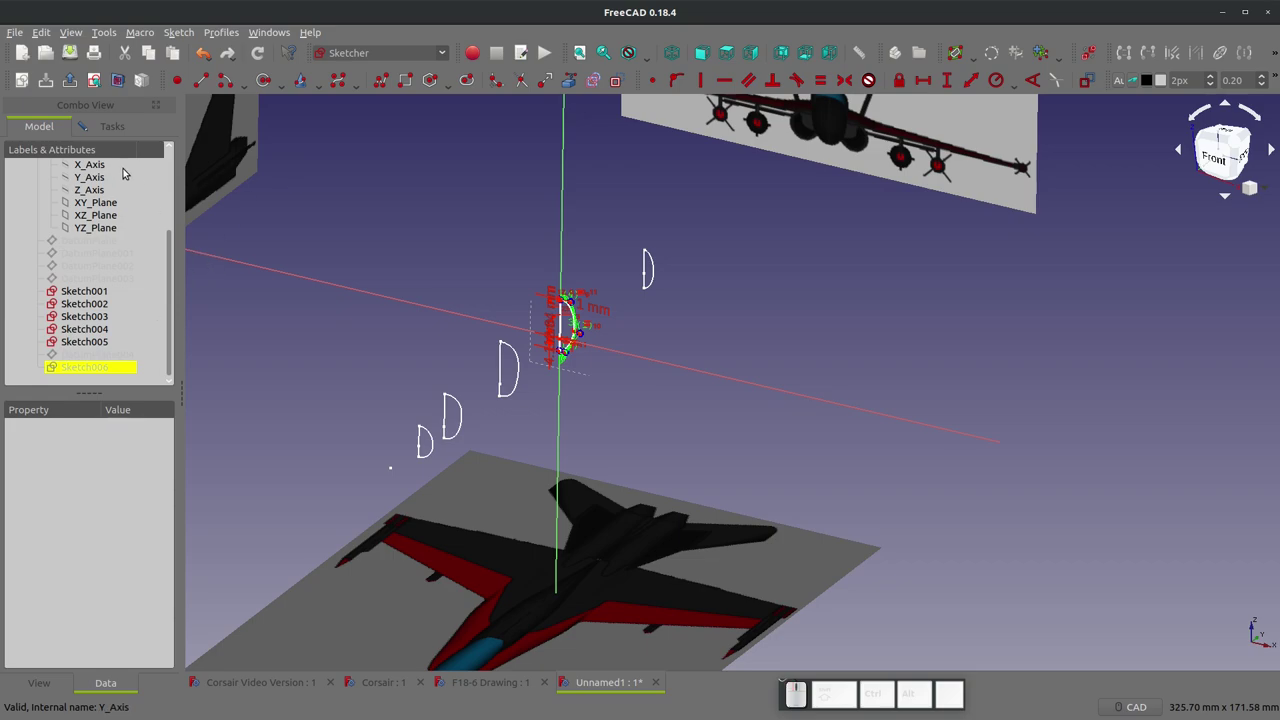
left_click(106, 134)
left_click(108, 164)
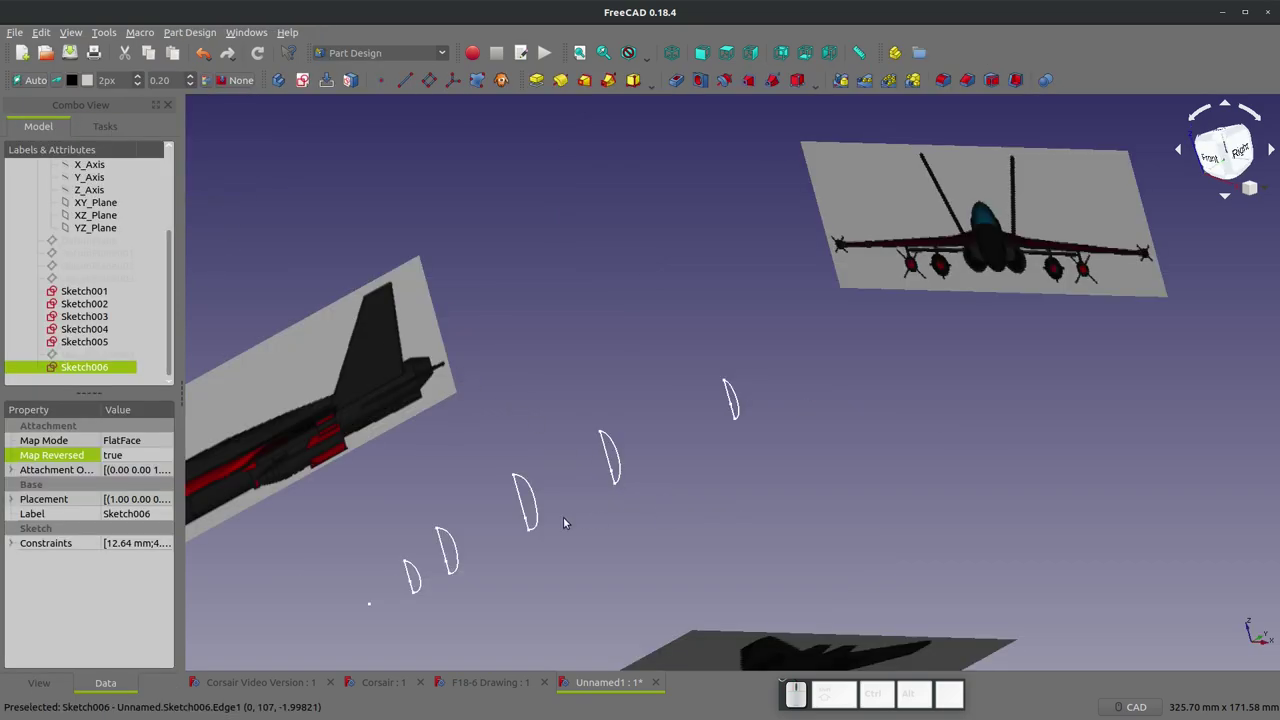
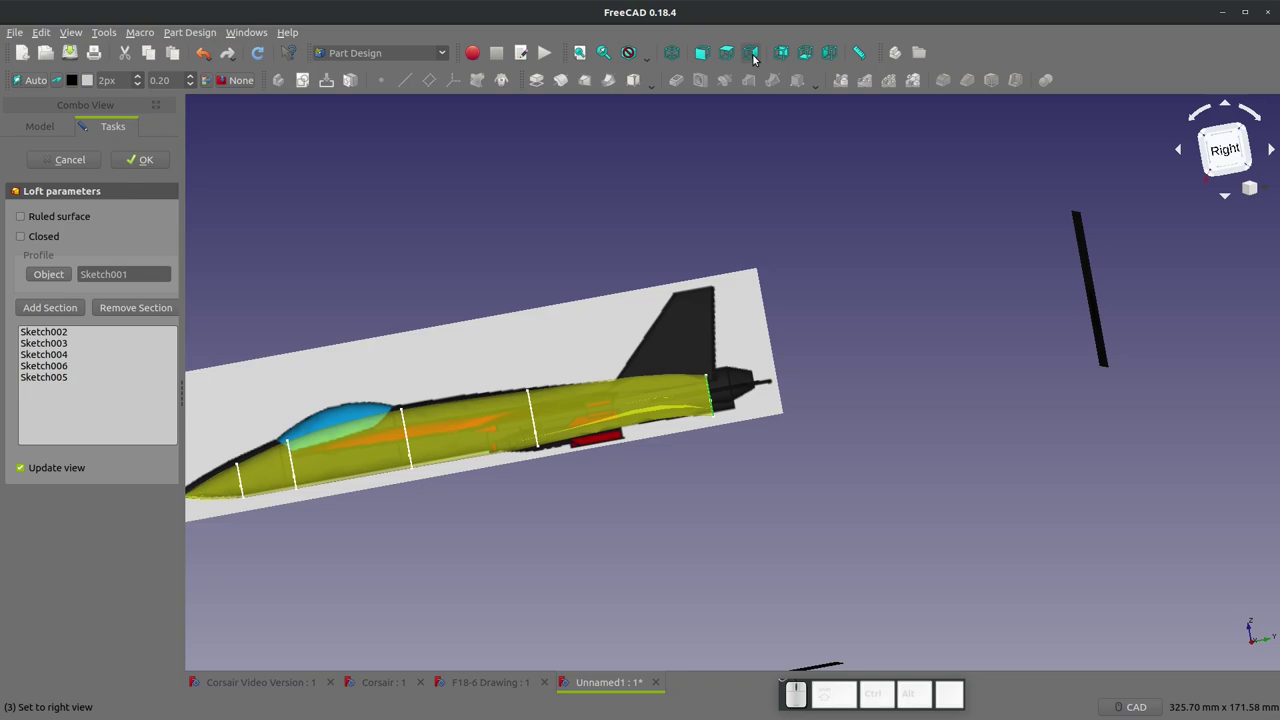
- Inspect the loft preview against the top reference image, zooming and panning over it
left_click(748, 53)
scroll("up", 3)
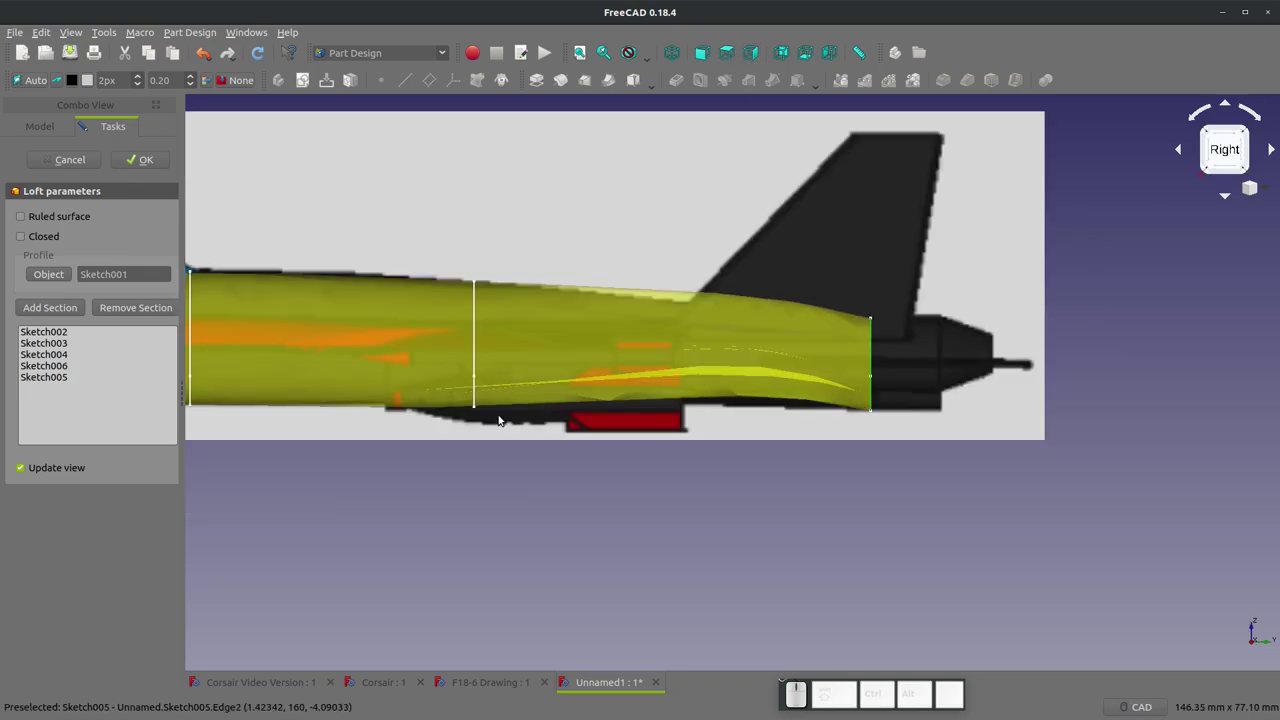
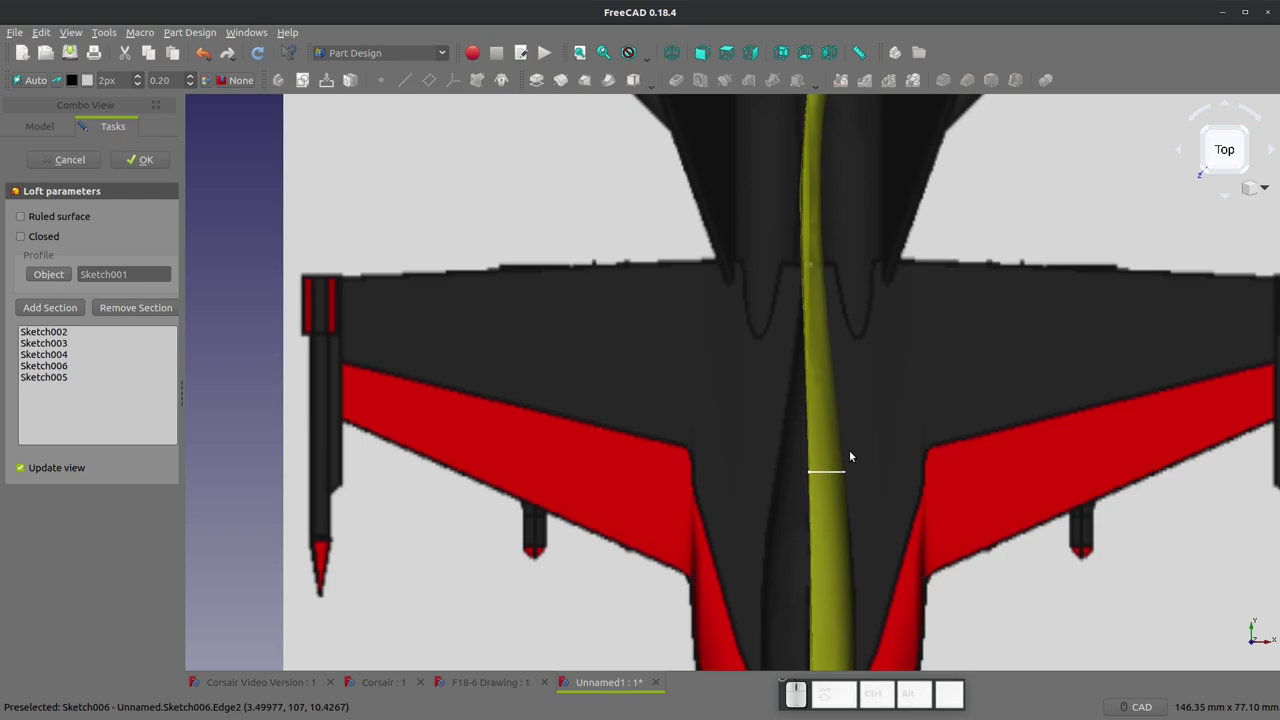
scroll("down", 3)
scroll("up", 3)
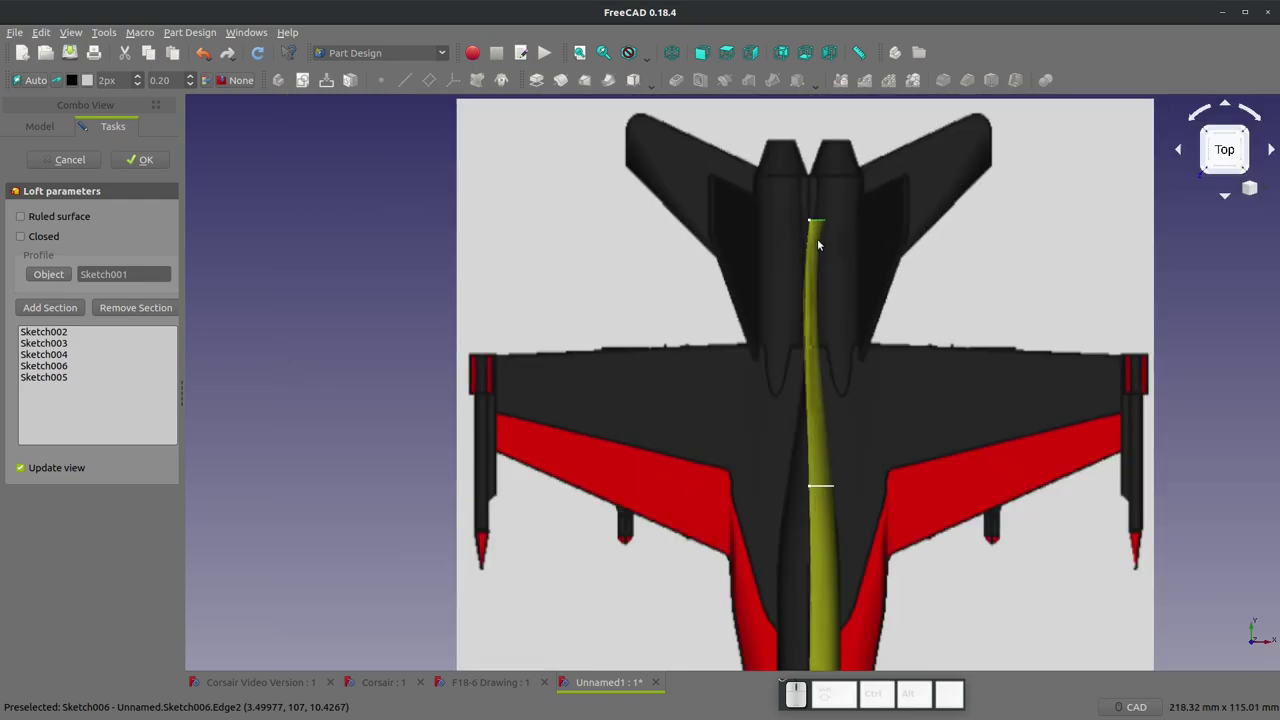
scroll("down", 3)
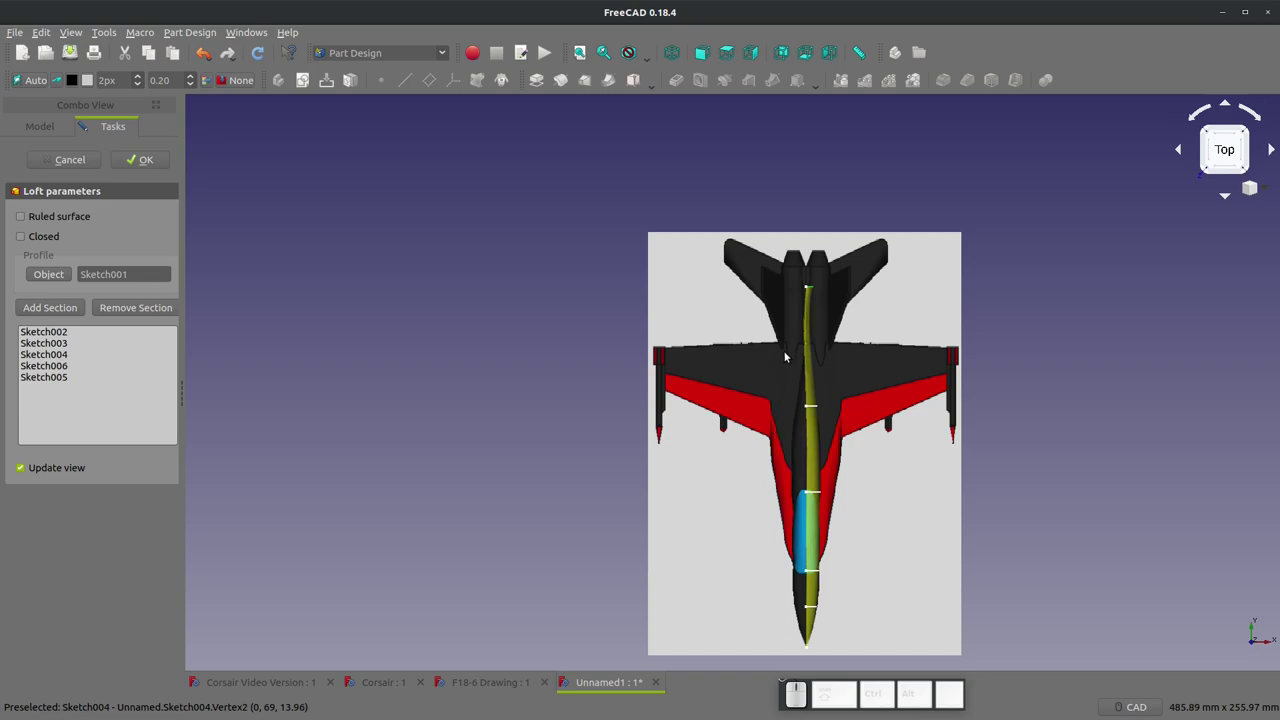
scroll("up", 3)
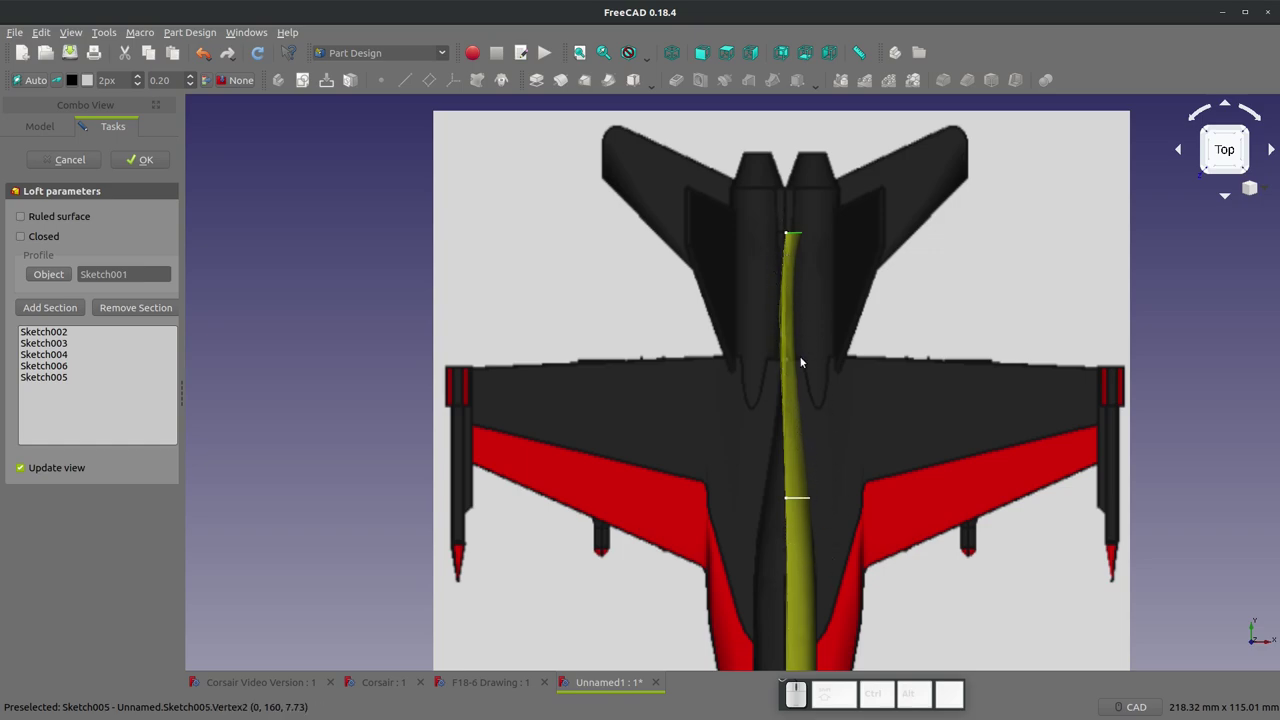
scroll("down", 3)
scroll("up", 3)
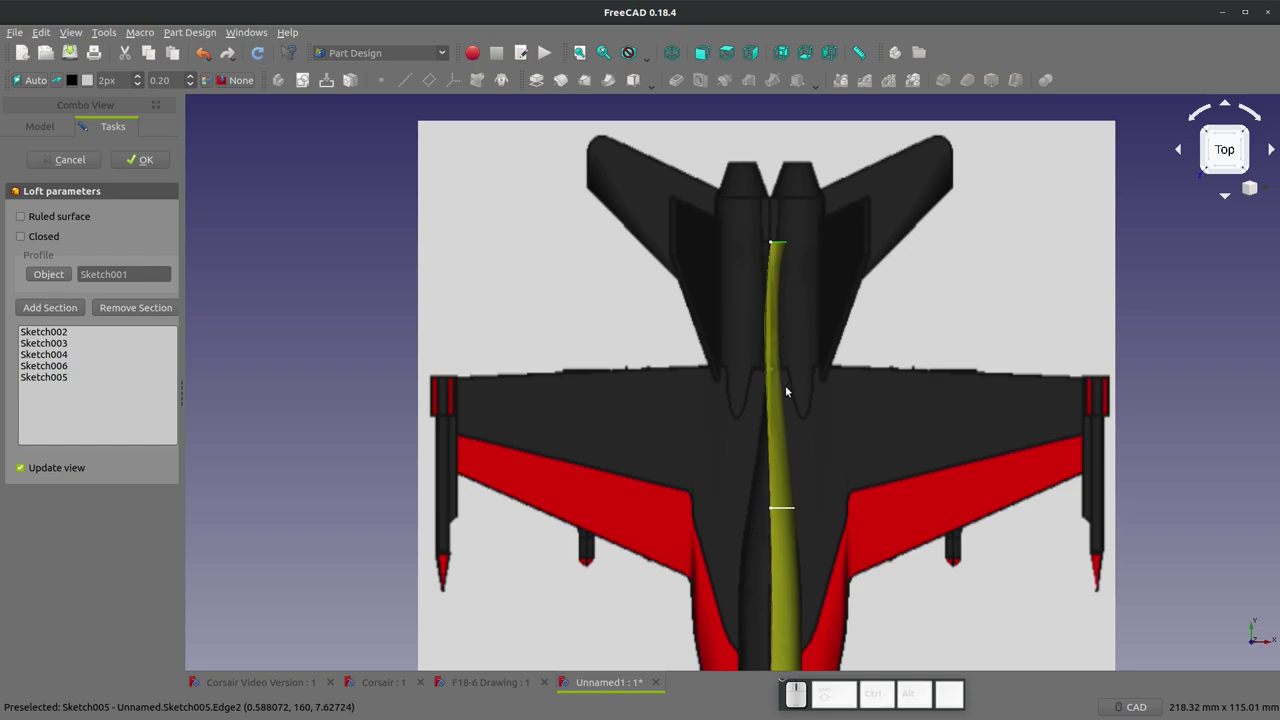
scroll("down", 3)
scroll("down", 3)
scroll("up", 3)
middle_click(783, 604)
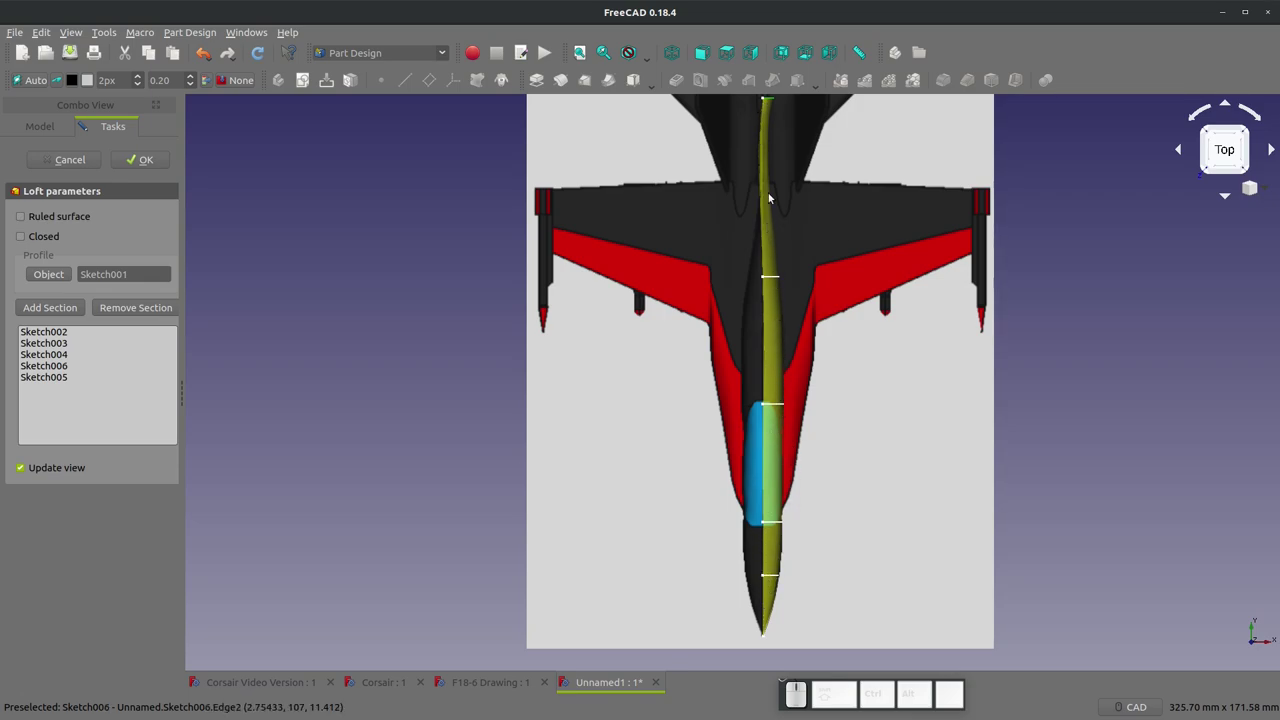
- Check the loft against the side image, then cancel it, keeping only the section sketches
left_click(759, 56)
scroll("up", 3)
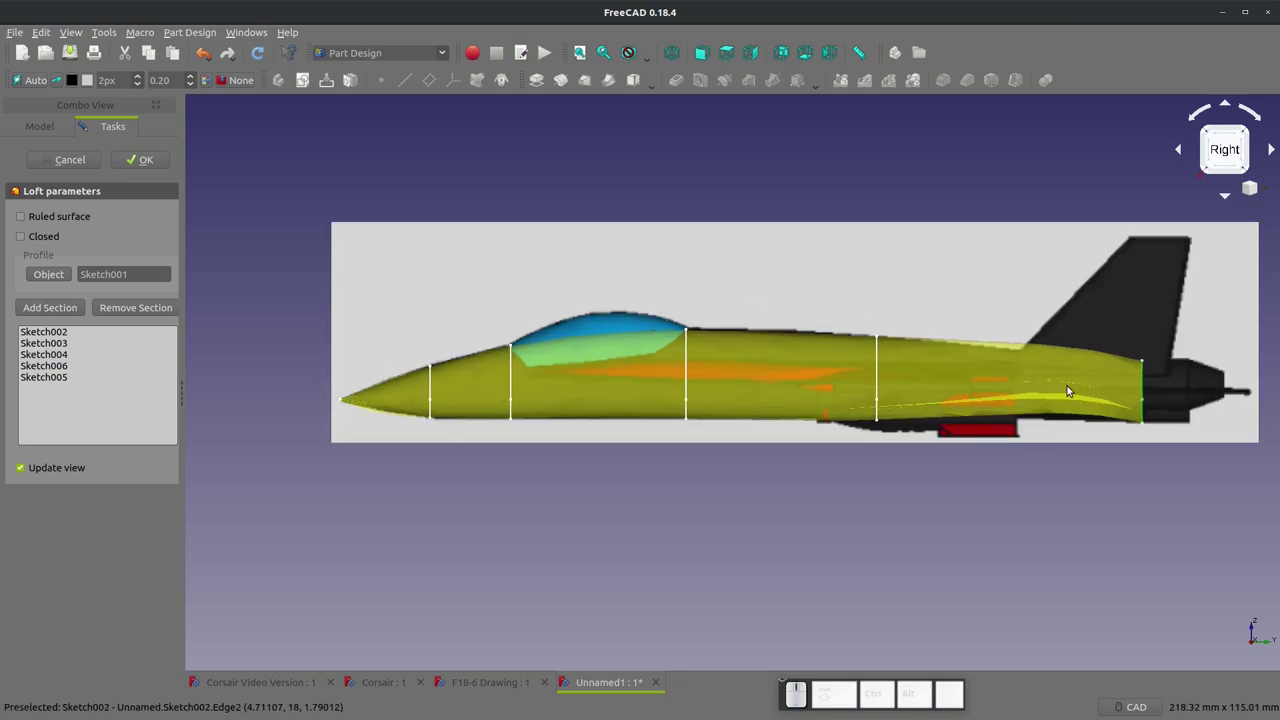
scroll("up", 3)
scroll("down", 3)
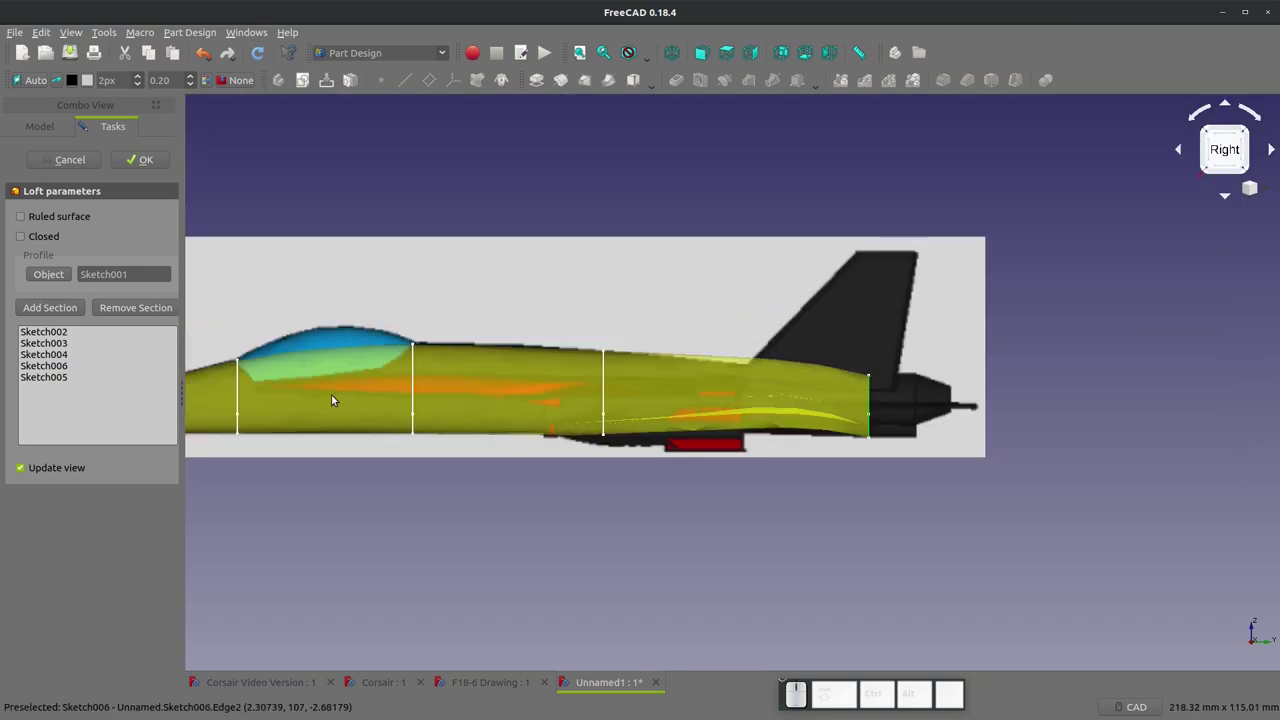
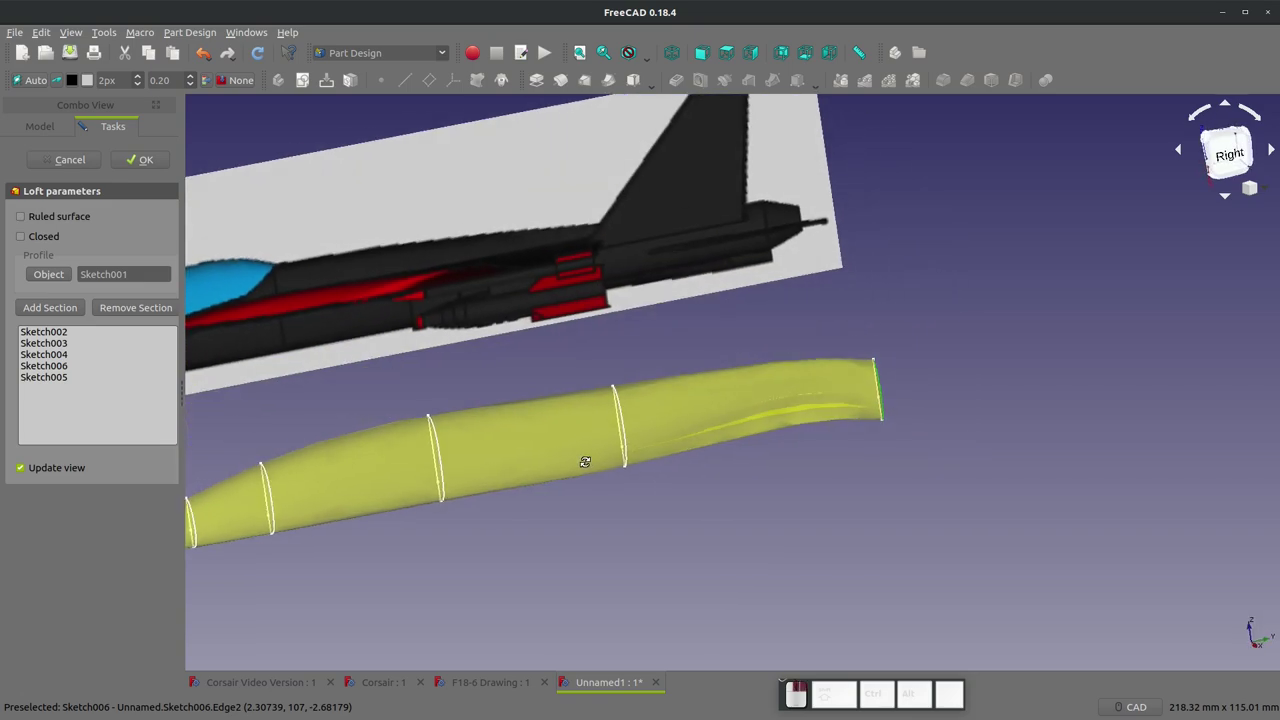
left_click(51, 155)
scroll("down", 3)
- Deselect the sketch edge and start a new datum plane attached to a reference
scroll("up", 3)
middle_click(394, 378)
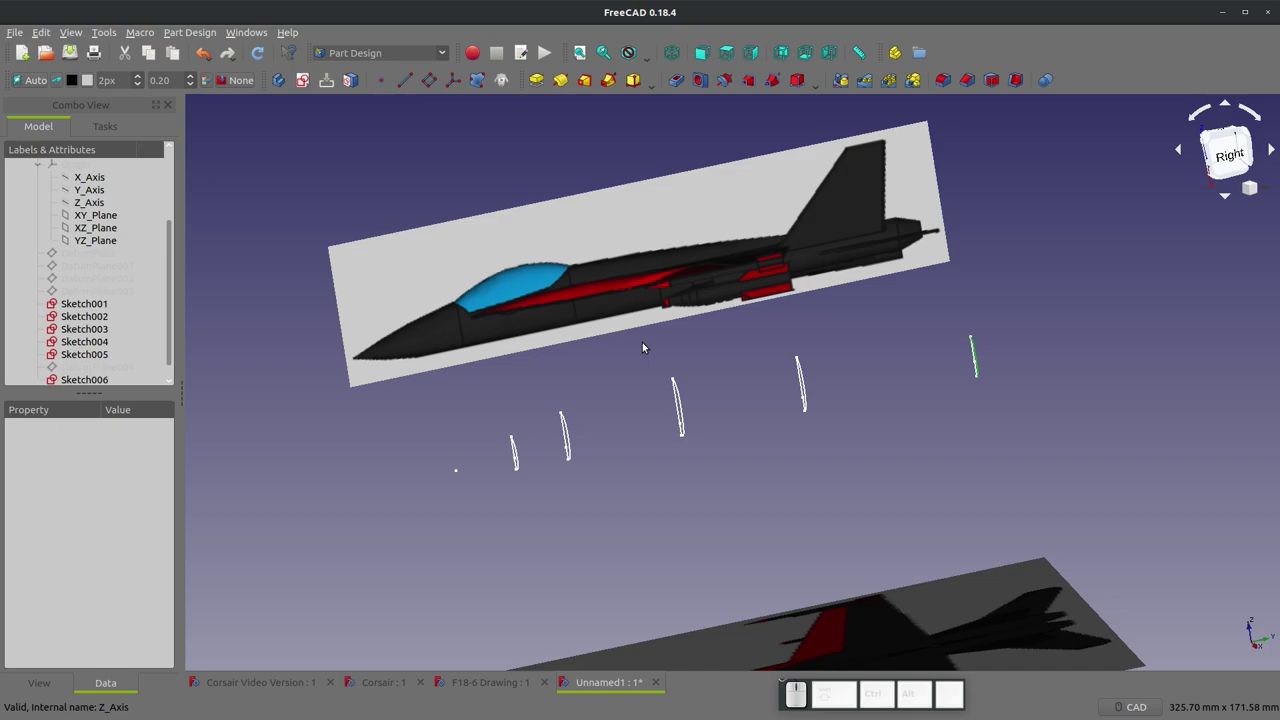
left_click(731, 493)
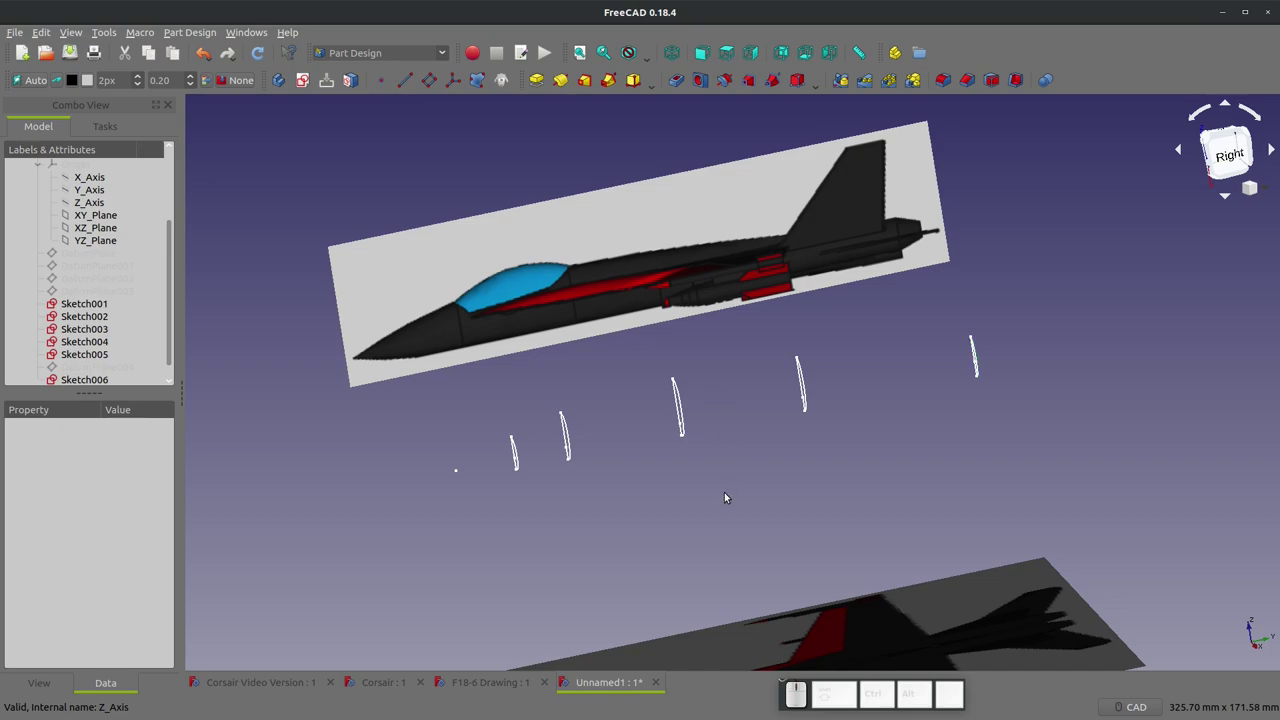
left_click(287, 160)
scroll("up", 3)
left_click(96, 319)
- Position DatumPlane005 between the rear section sketches, confirm it and select it
left_click(437, 72)
left_click(153, 516)
left_click(24, 614)
left_click_drag(154, 514, 155, 511)
left_click(130, 163)
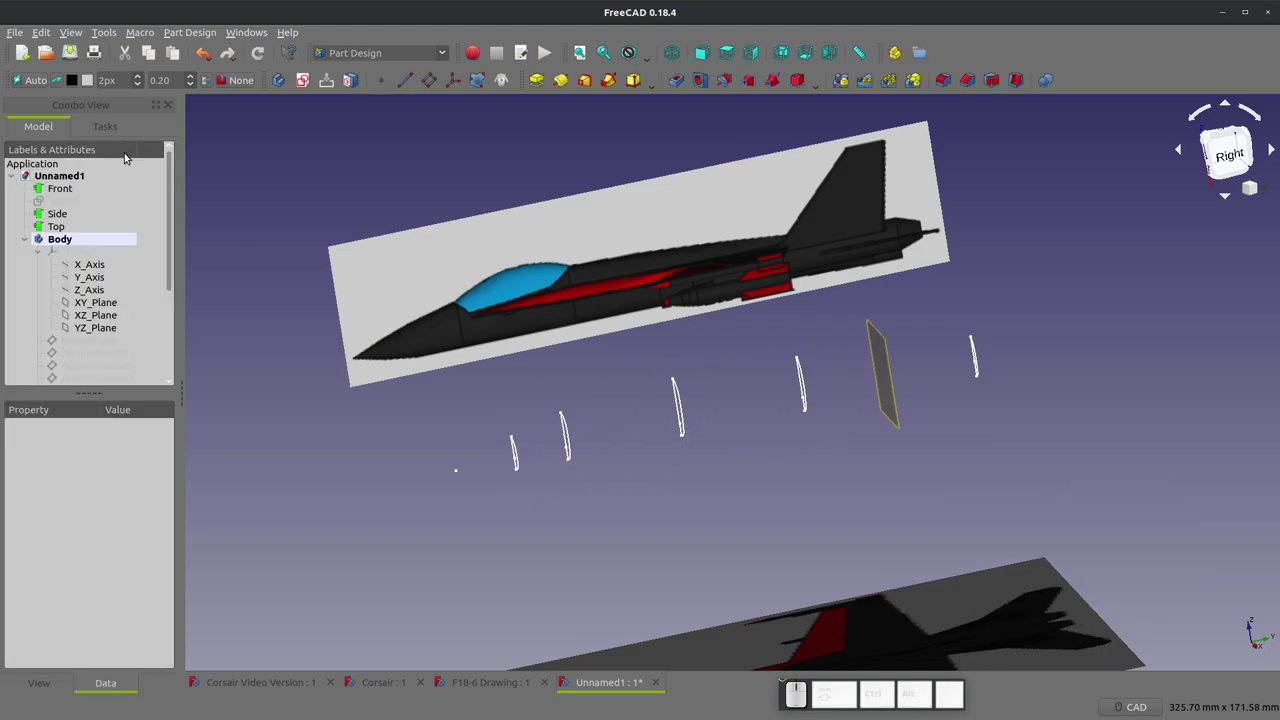
left_click(885, 380)
- Create Sketch007 on the datum plane and set its attachment to reversed
left_click(307, 83)
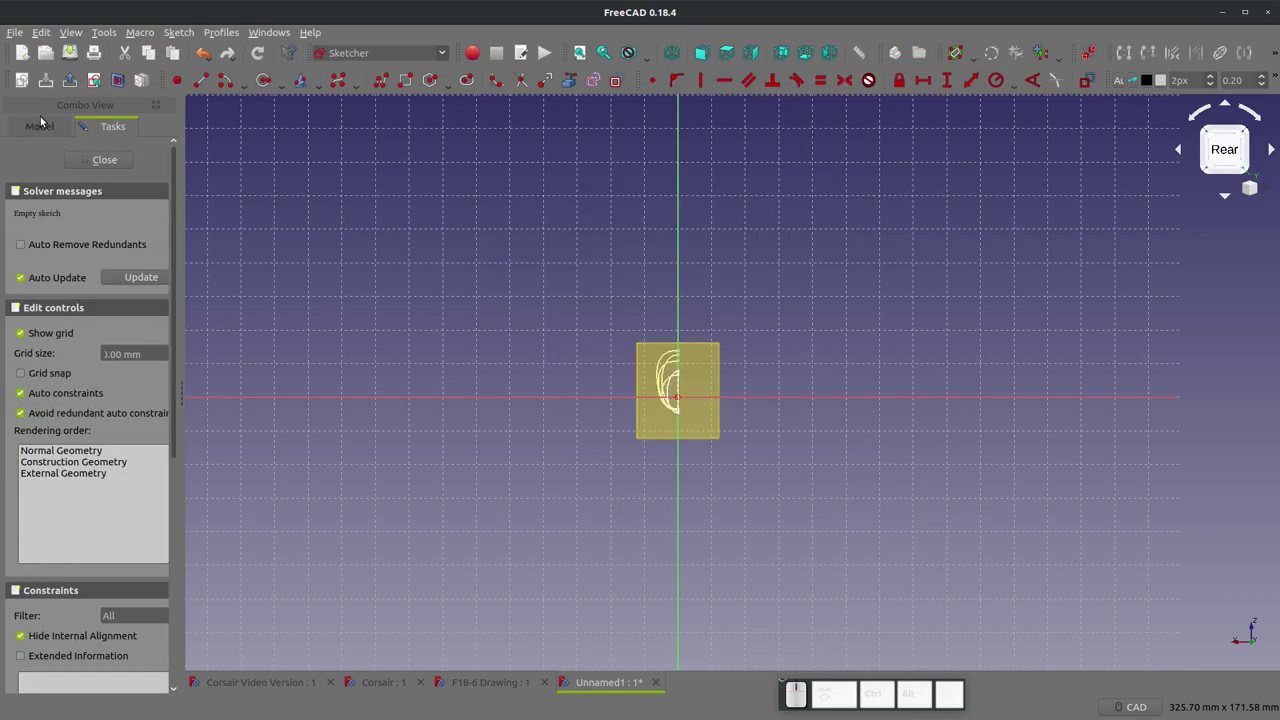
left_click(46, 124)
scroll("down", 3)
left_click(84, 368)
left_click(134, 453)
left_click(134, 453)
left_click(133, 479)
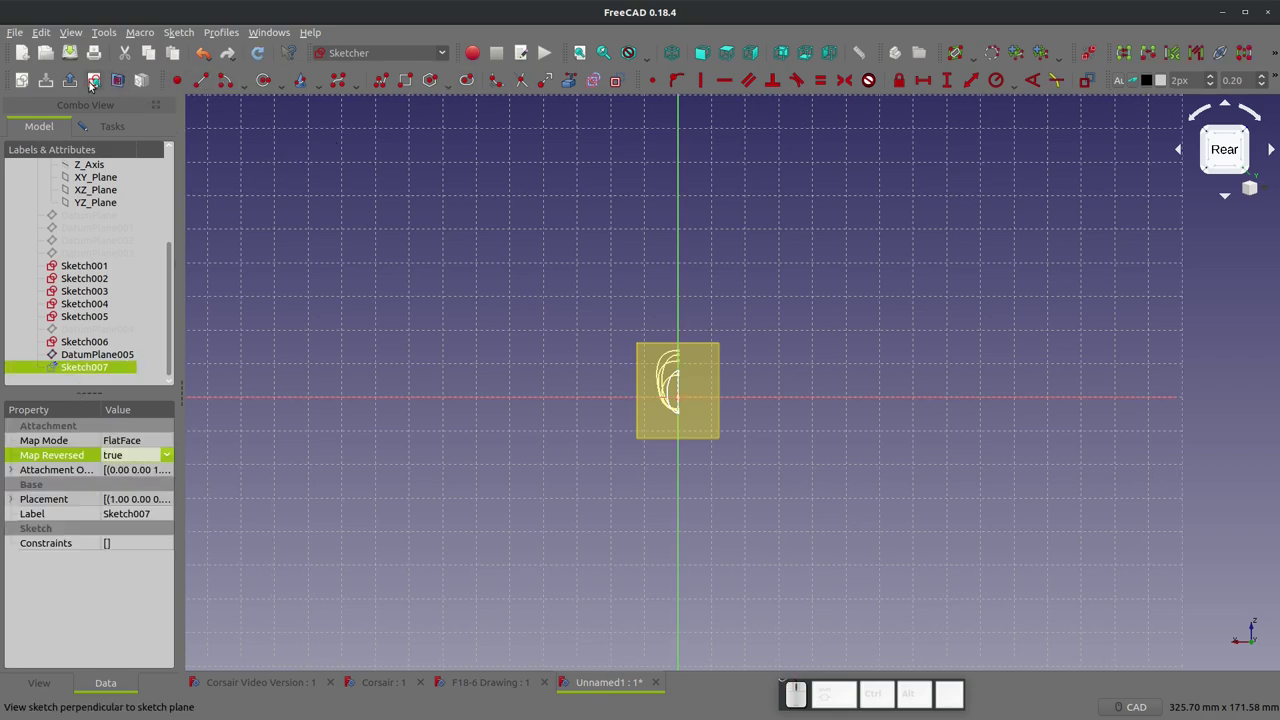
- Face Sketch007 head-on and draw its short vertical centreline edge
left_click(103, 80)
scroll("up", 3)
left_click(127, 361)
key("space")
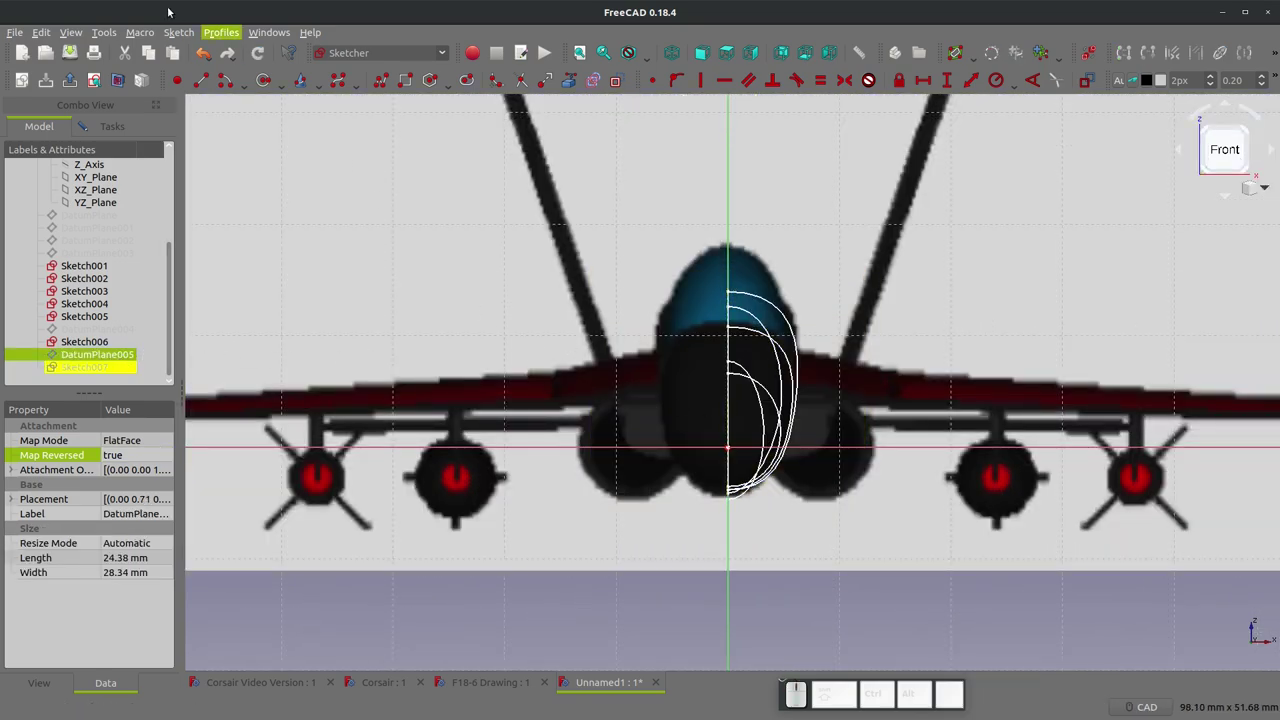
left_click(208, 86)
scroll("up", 3)
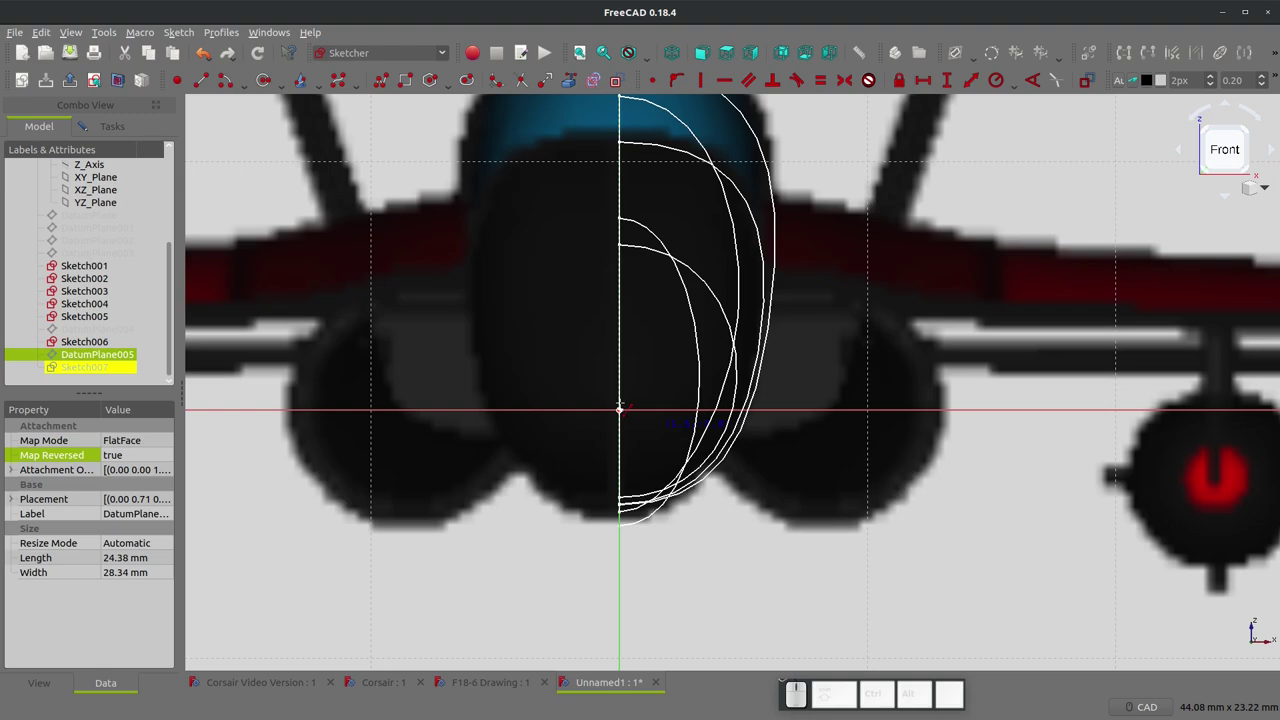
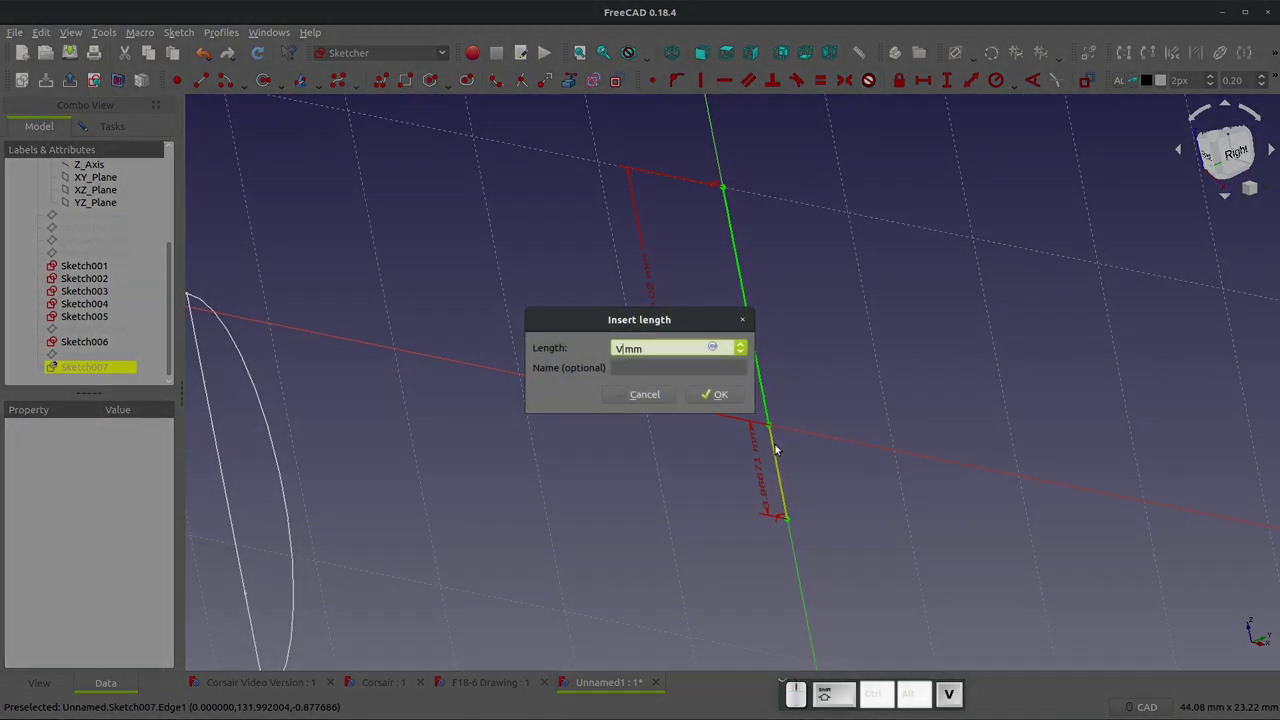
- Constrain the short vertical edge to 3.97 mm and return to an isometric overview
key("BackSpace")
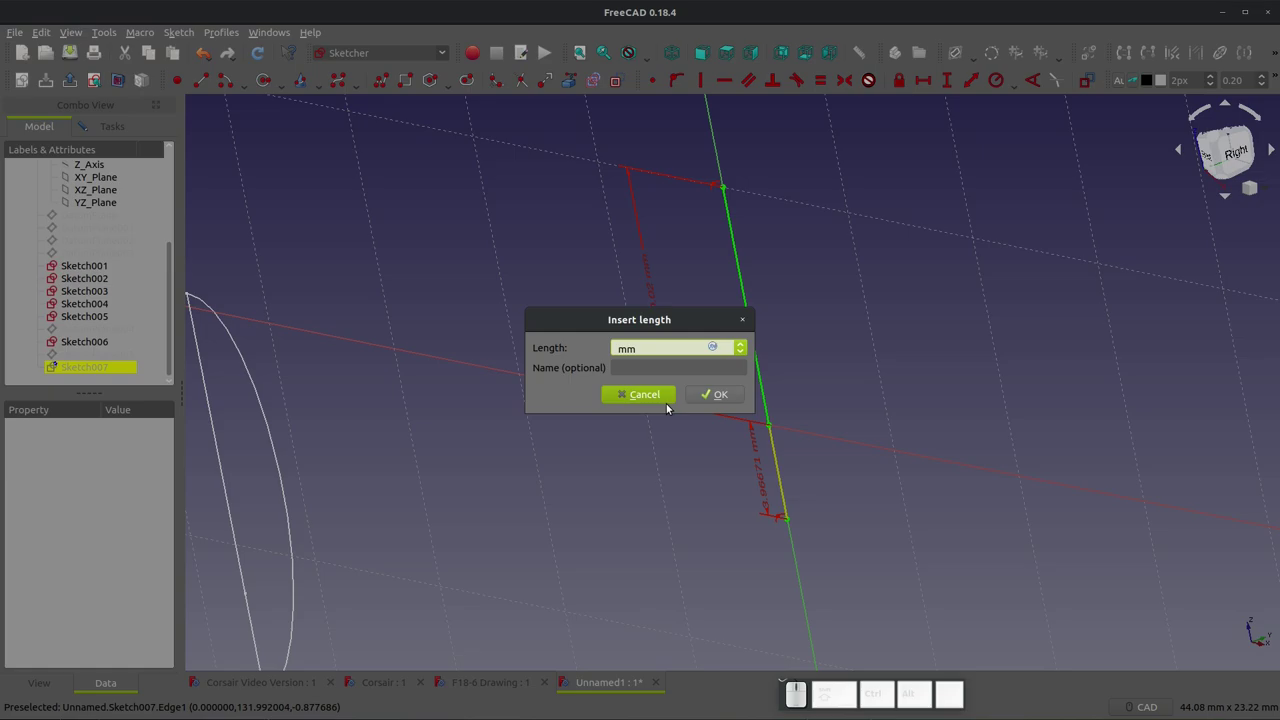
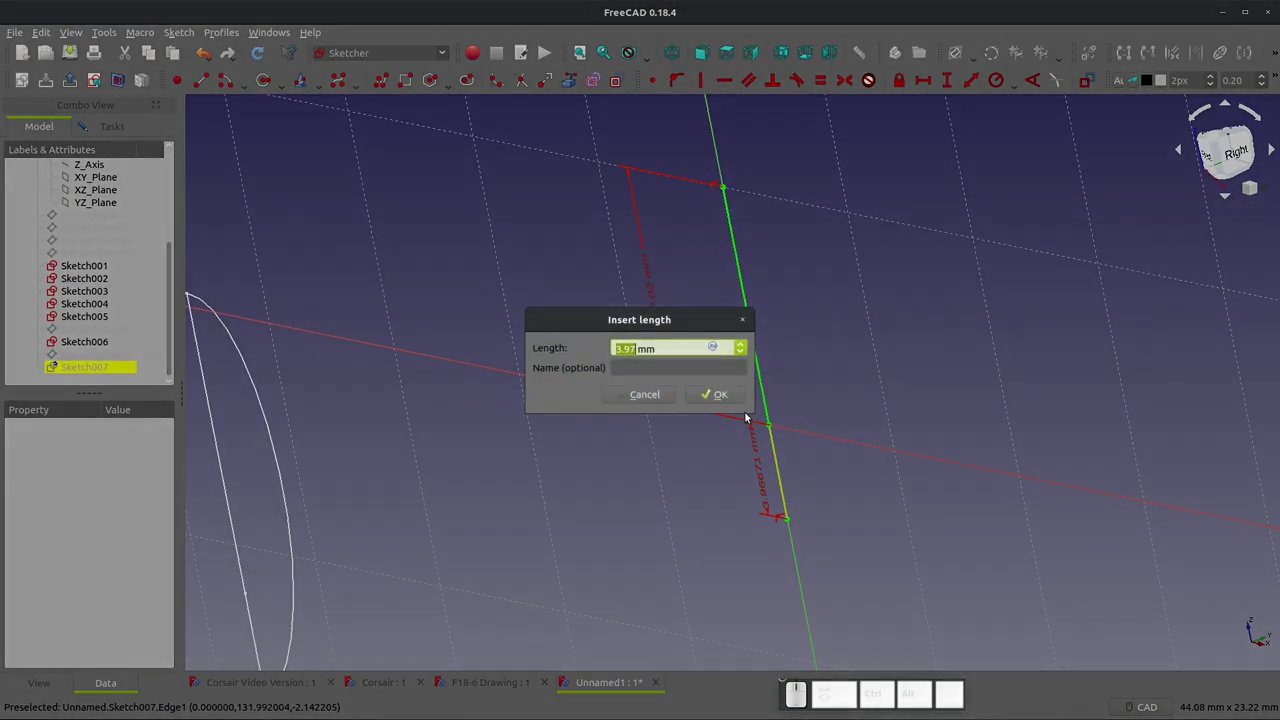
left_click(729, 393)
key("Escape")
scroll("up", 3)
scroll("down", 3)
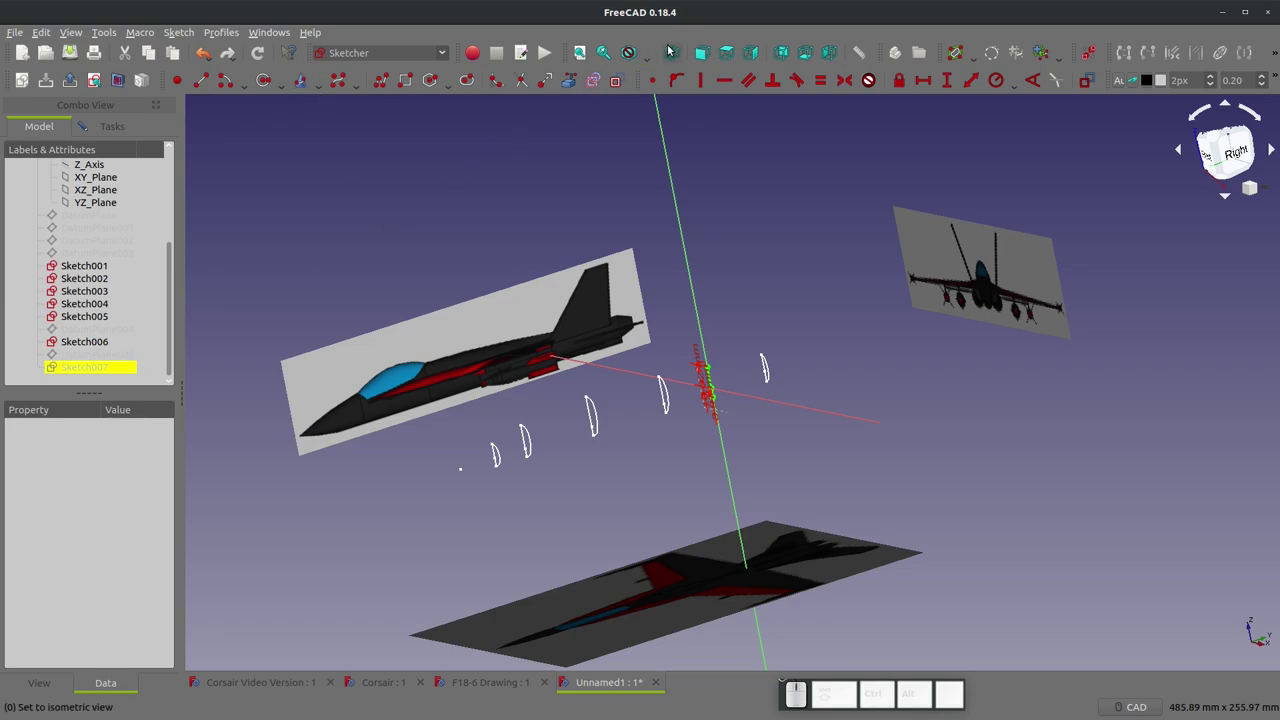
- Draw the curved half-profile of Sketch007 over the front image between the centreline ends
left_click(104, 81)
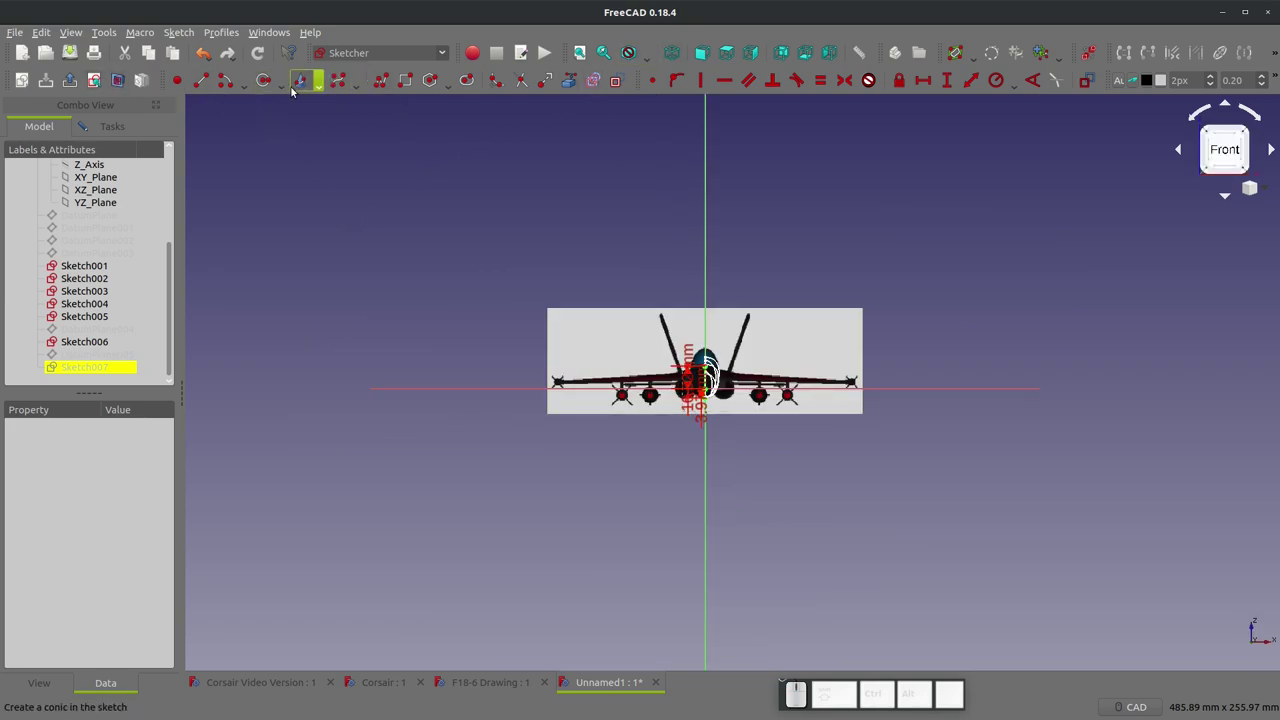
left_click(339, 79)
scroll("up", 3)
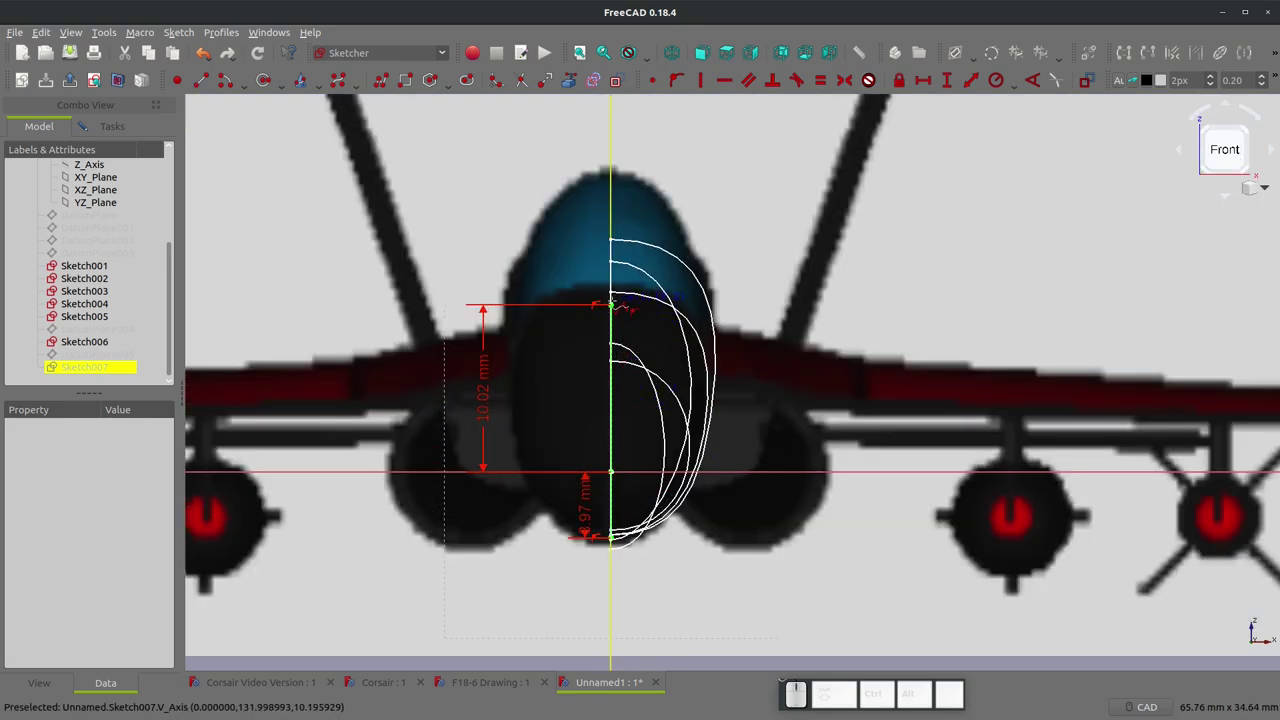
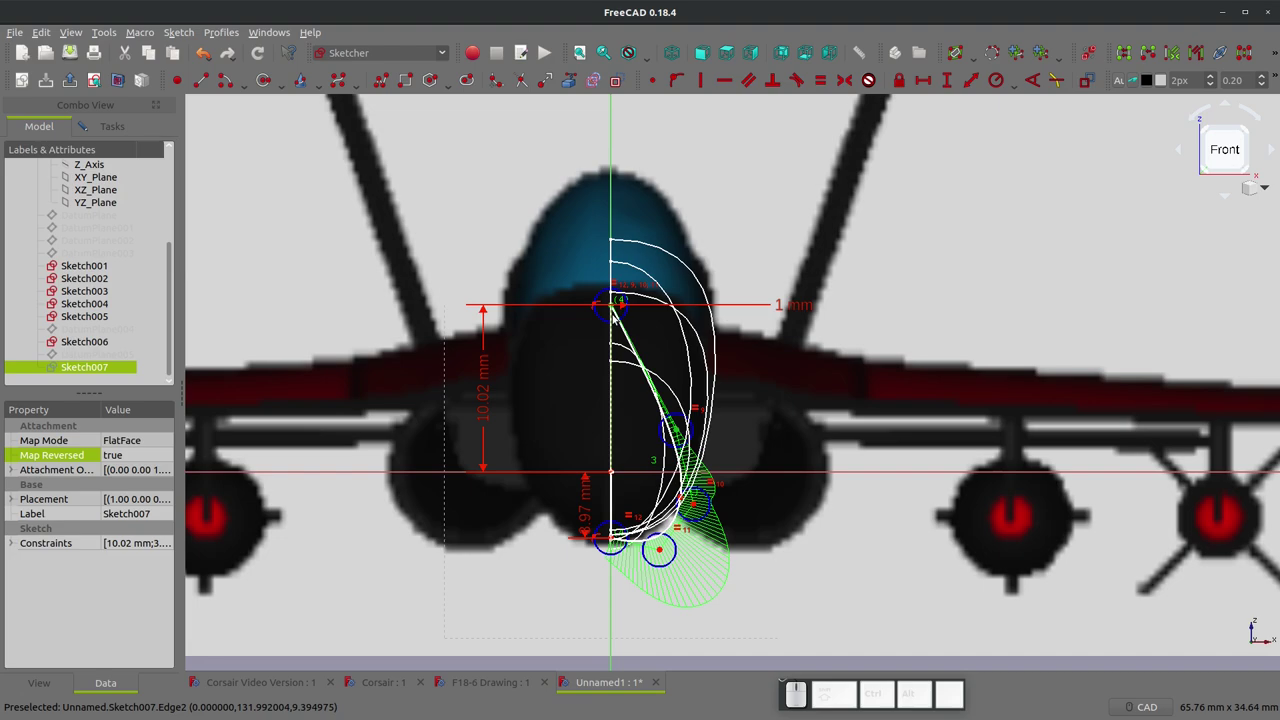
left_click(614, 201)
key("h")
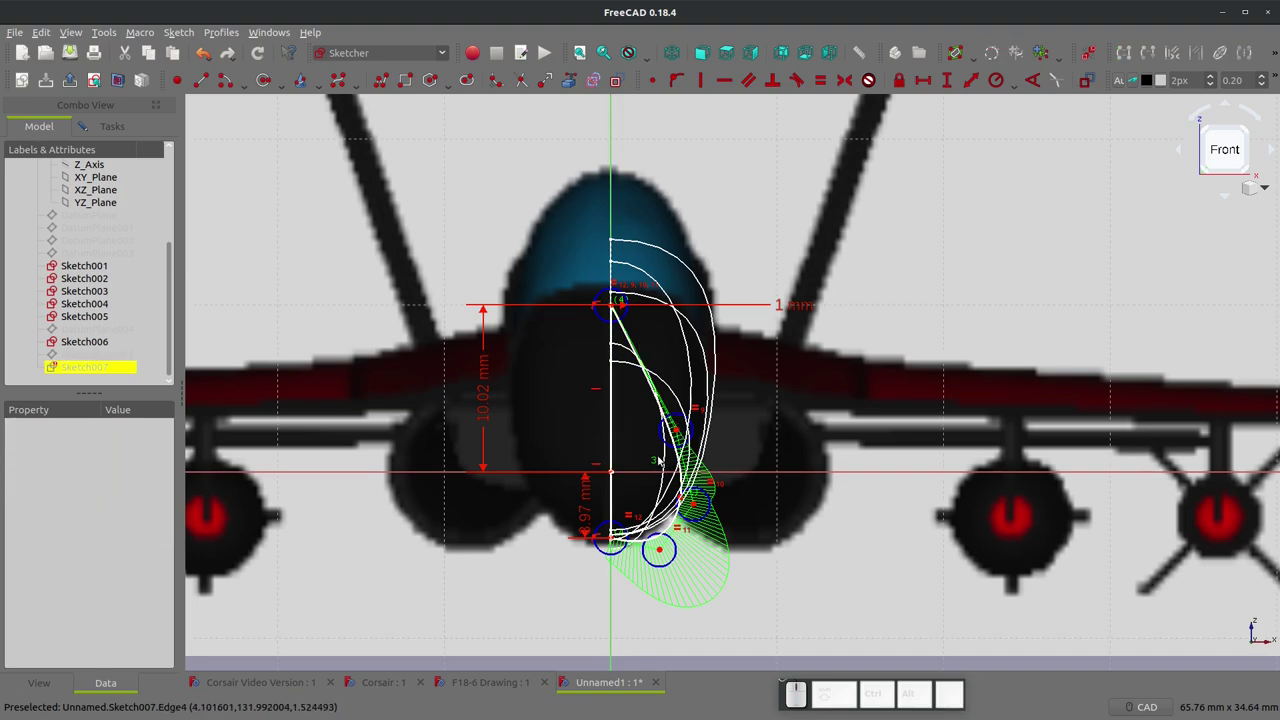
key("ctrl+z")
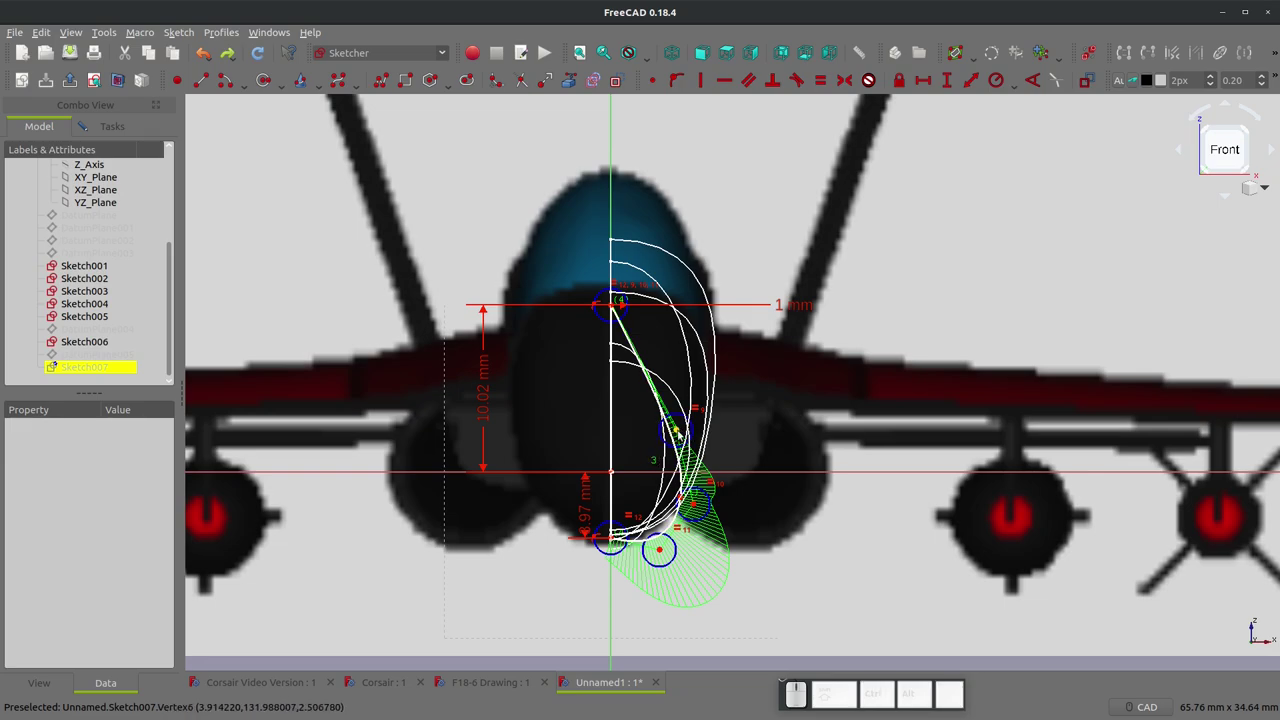
left_click(680, 426)
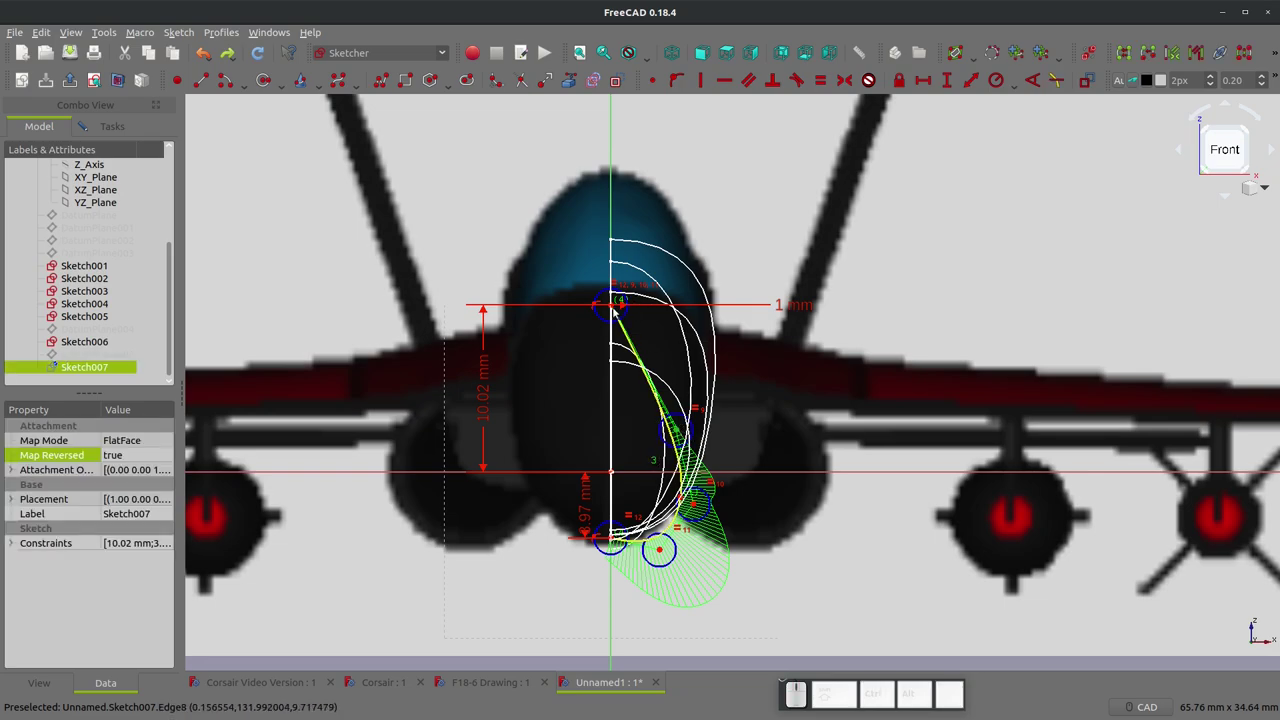
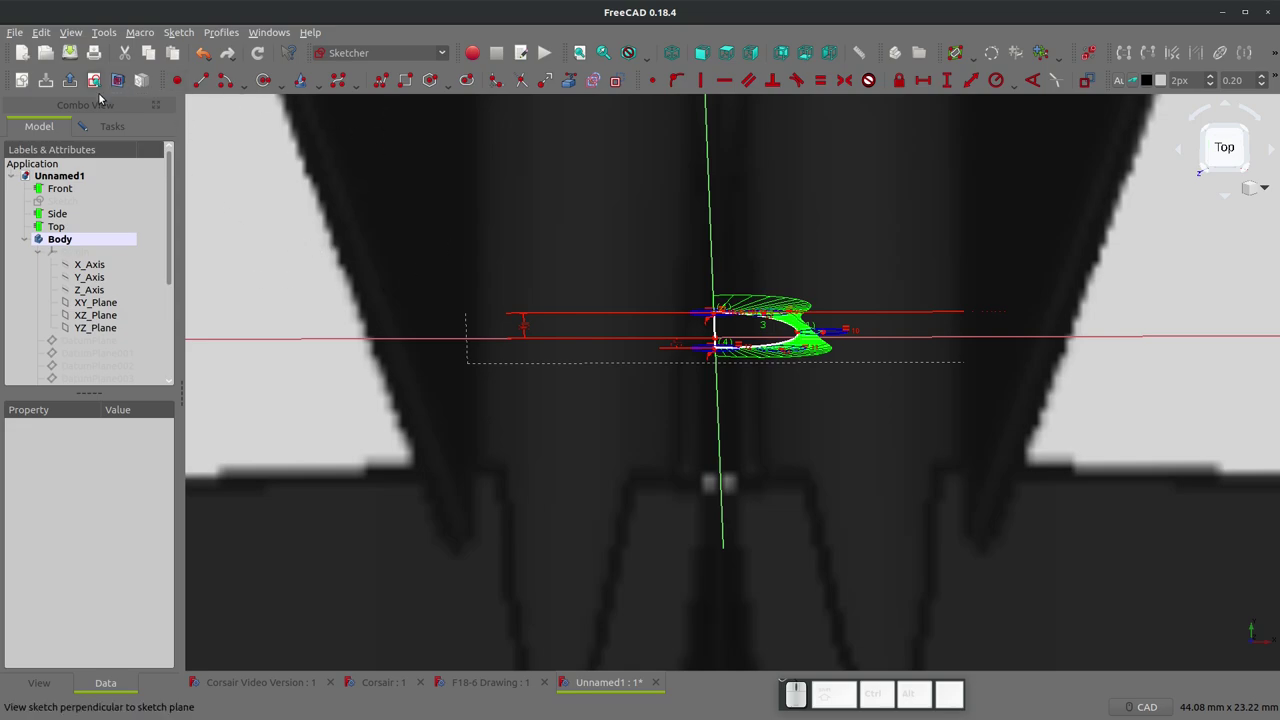
- Close Sketch007 and start an Additive Loft from it in Part Design
left_click(111, 126)
left_click(99, 162)
middle_click(521, 397)
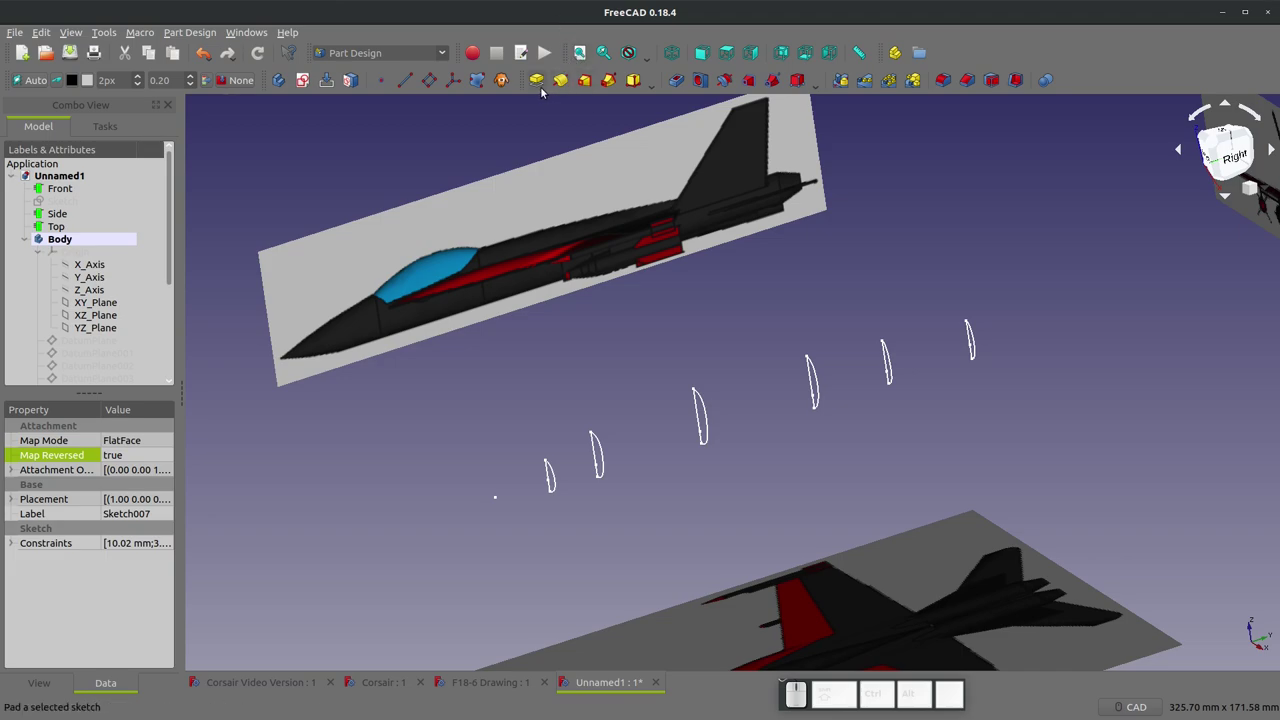
left_click(587, 81)
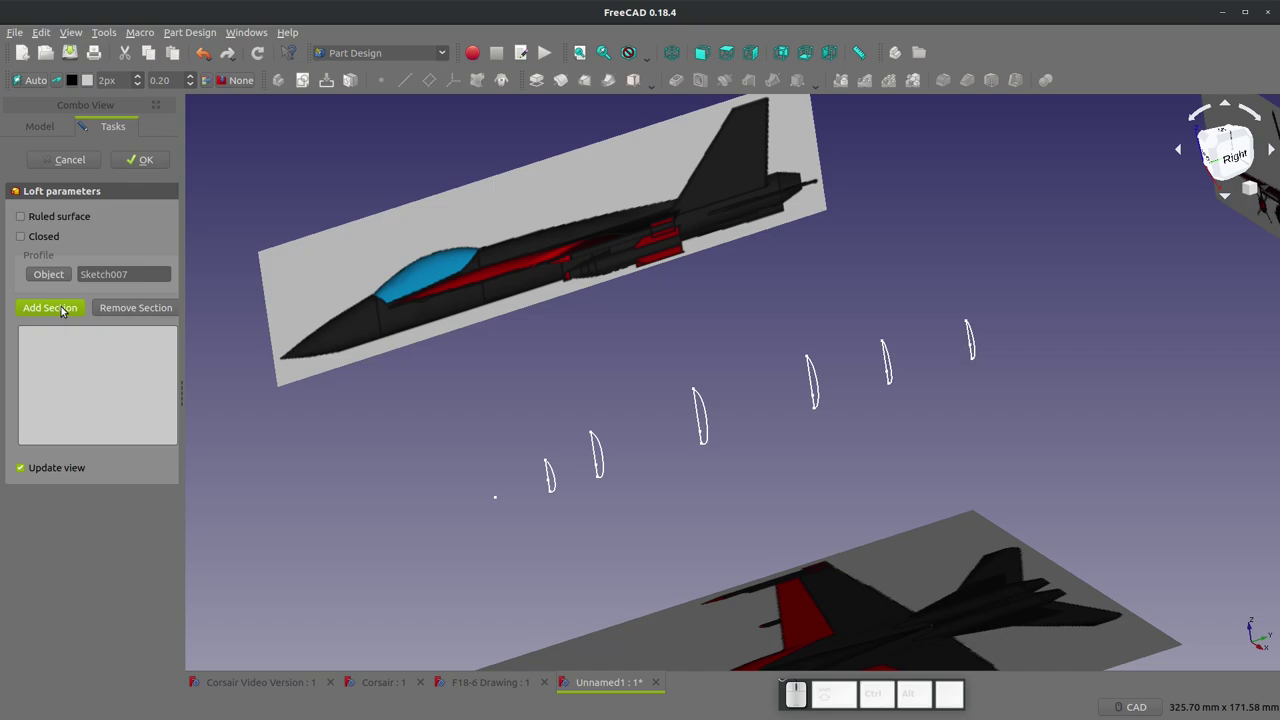
left_click(92, 163)
scroll("up", 3)
- Pick sections in the 3D view, then abandon the Sketch007 loft setup
scroll("down", 3)
left_click(891, 428)
left_click(953, 377)
key("space")
scroll("up", 3)
key("space")
scroll("up", 3)
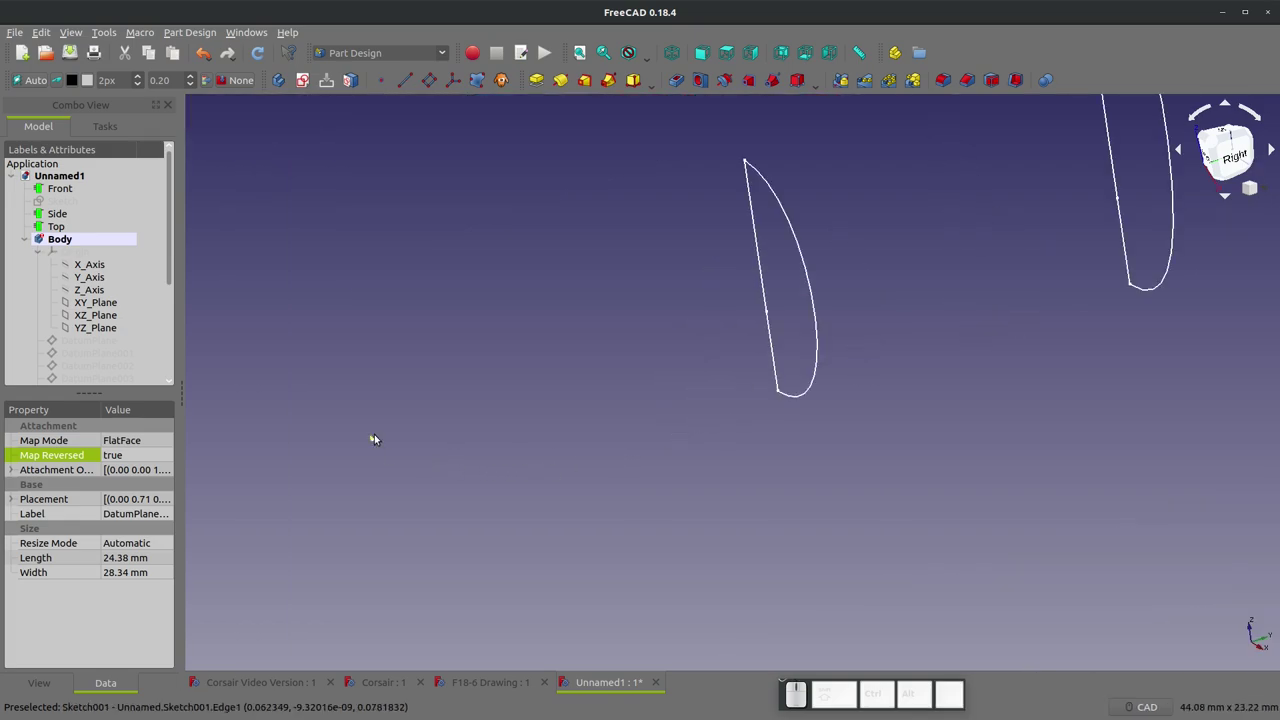
- Loft from the nose sketch Sketch001, adding Sketch002 through the last half-section as sections
left_click(378, 438)
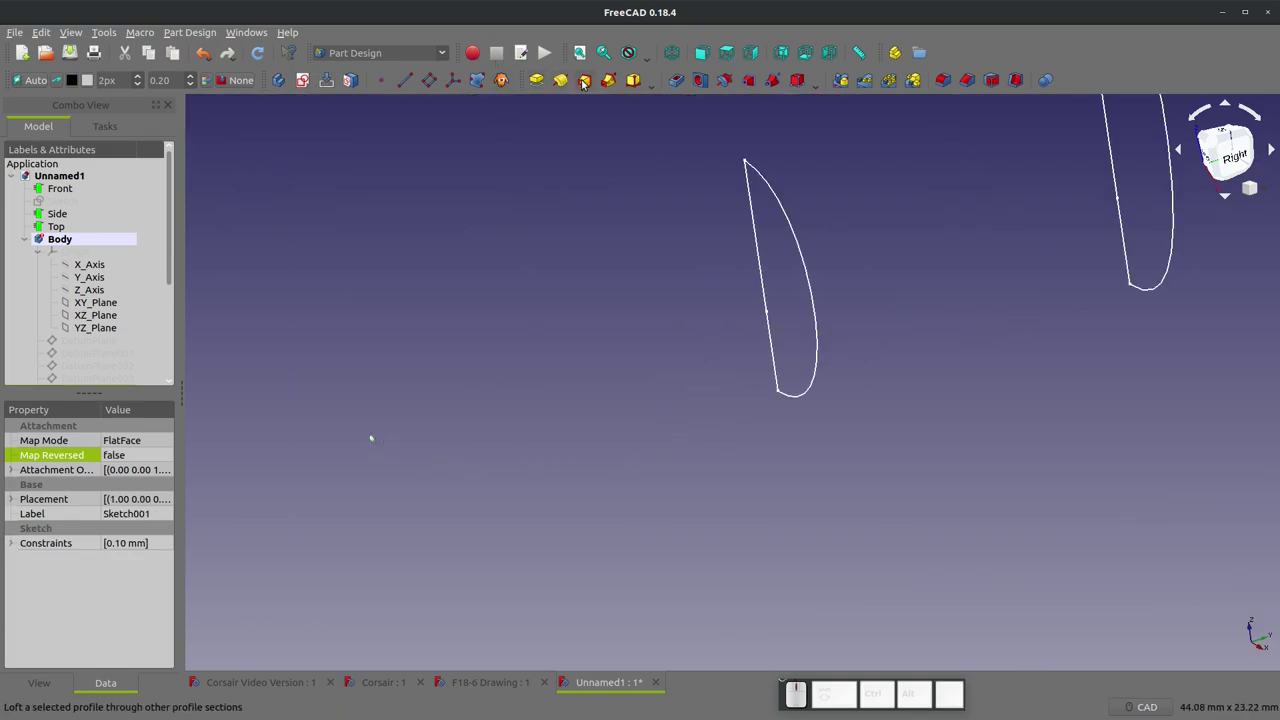
left_click(592, 85)
left_click(43, 312)
left_click(800, 226)
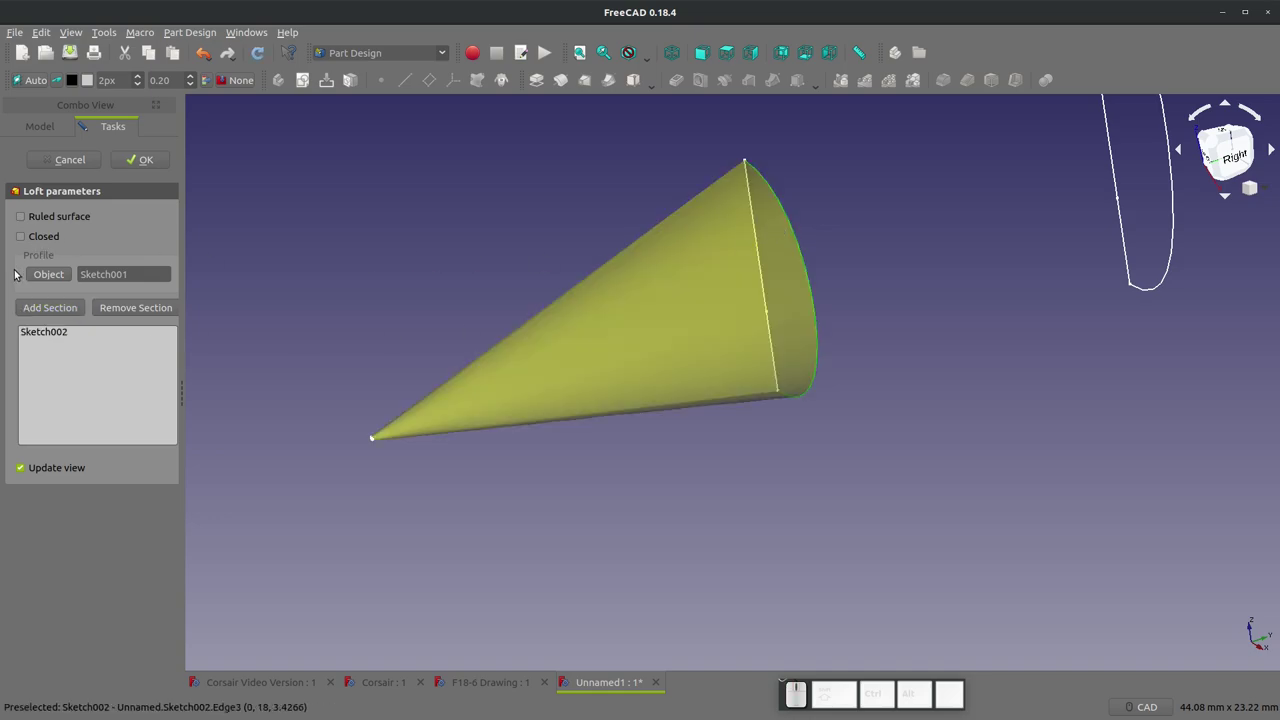
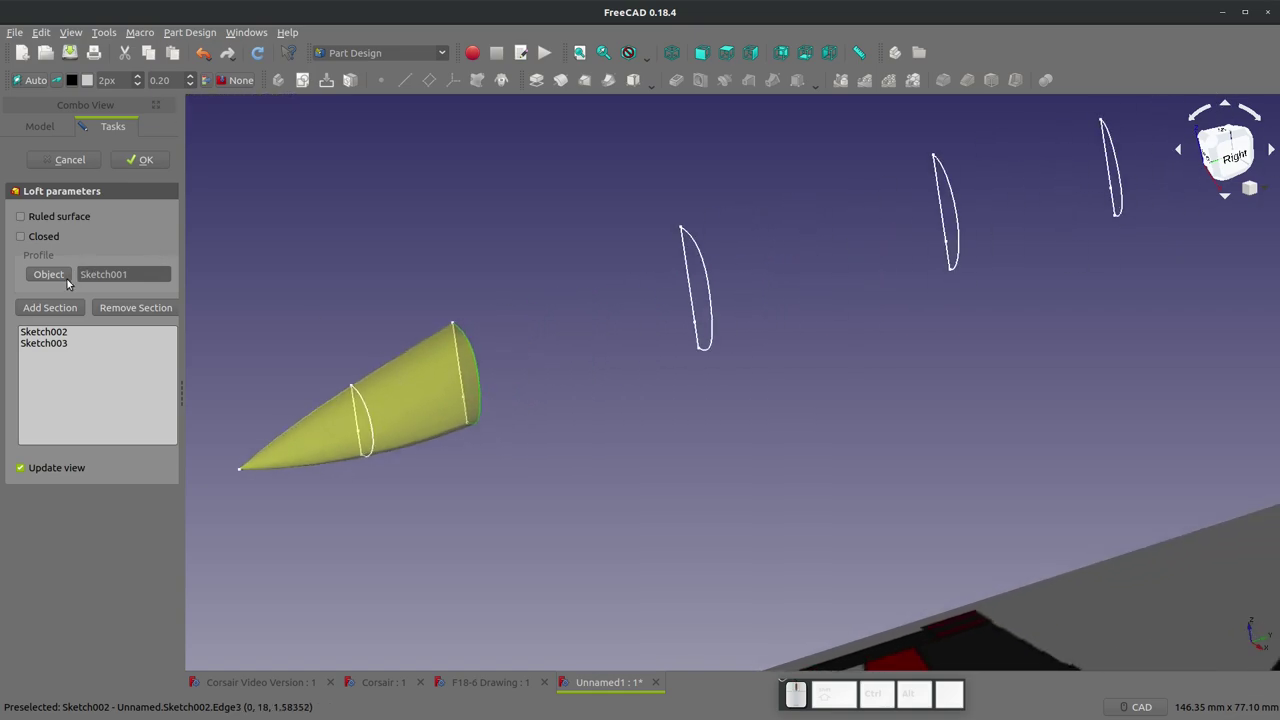
left_click(56, 310)
left_click(698, 238)
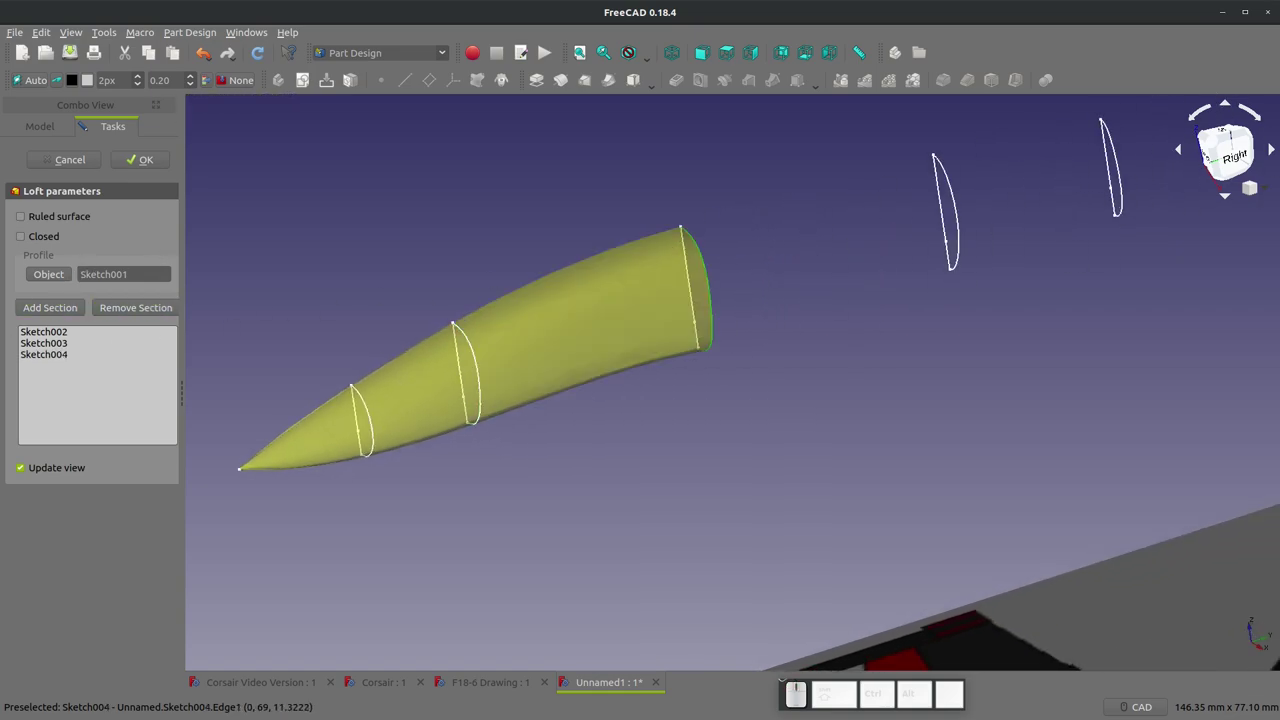
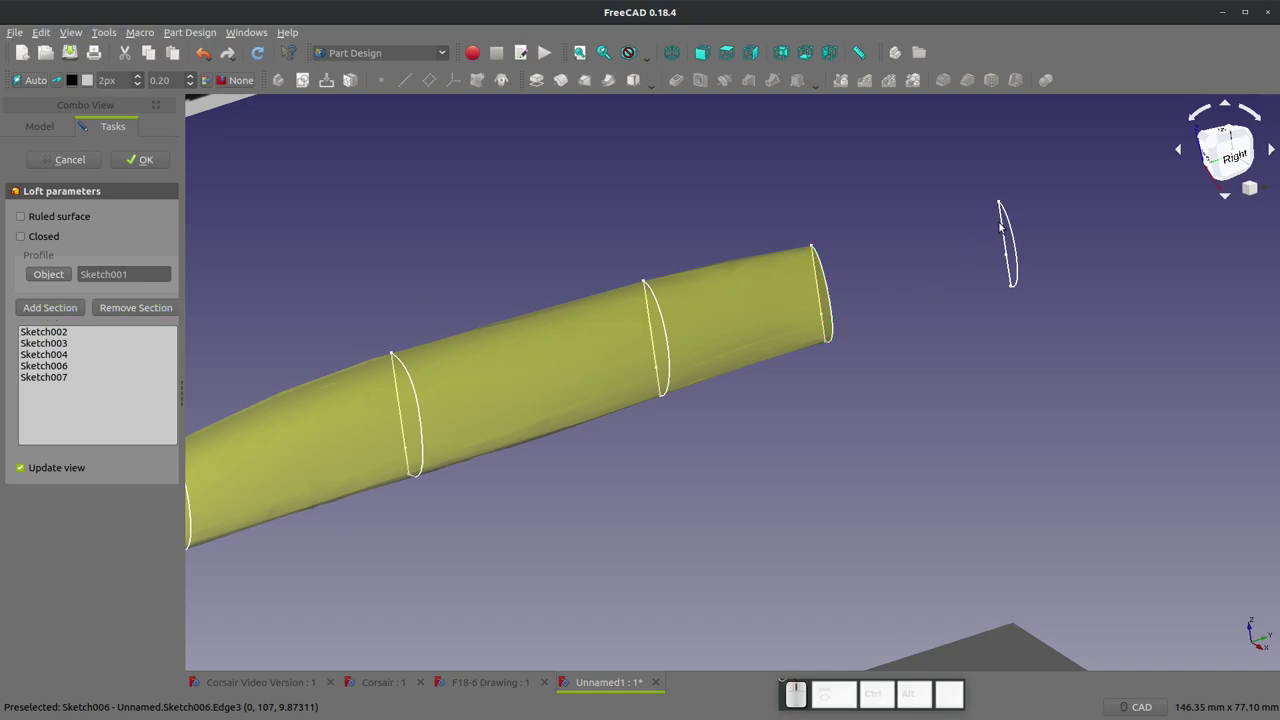
left_click(1013, 221)
scroll("down", 3)
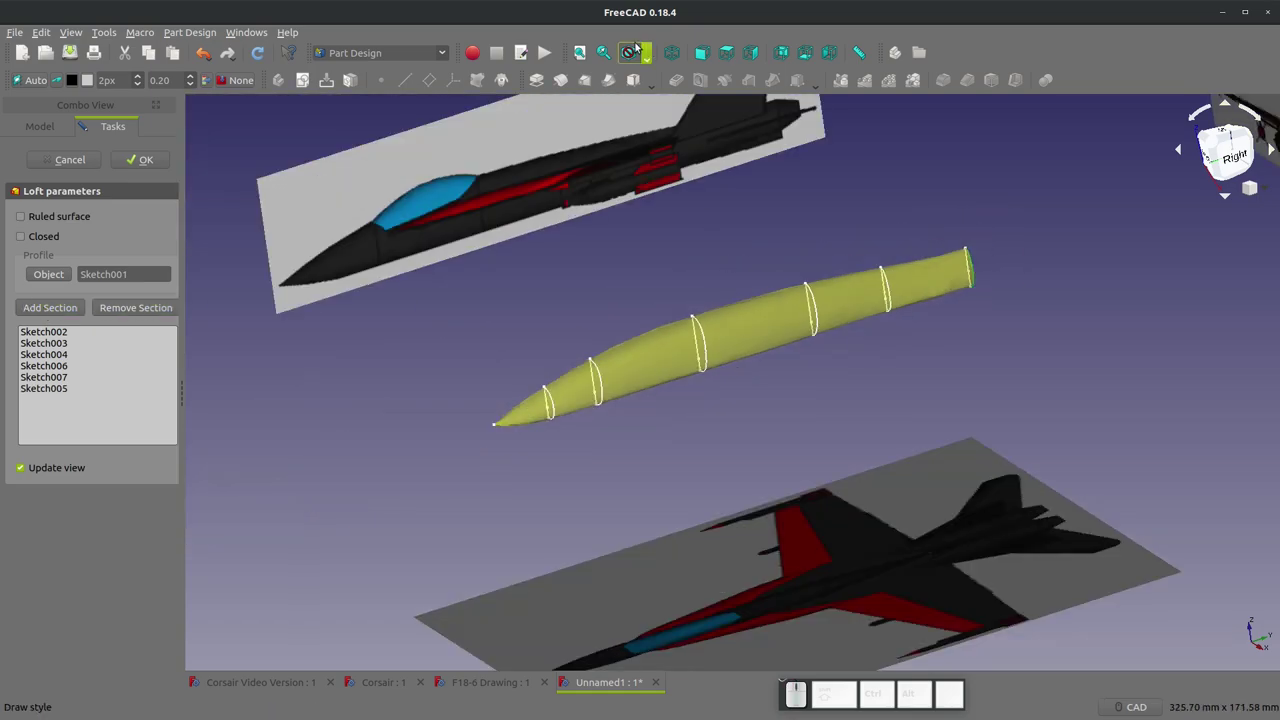
- Review the loft preview in Right, Top and Front views over the reference images
left_click(767, 59)
scroll("up", 3)
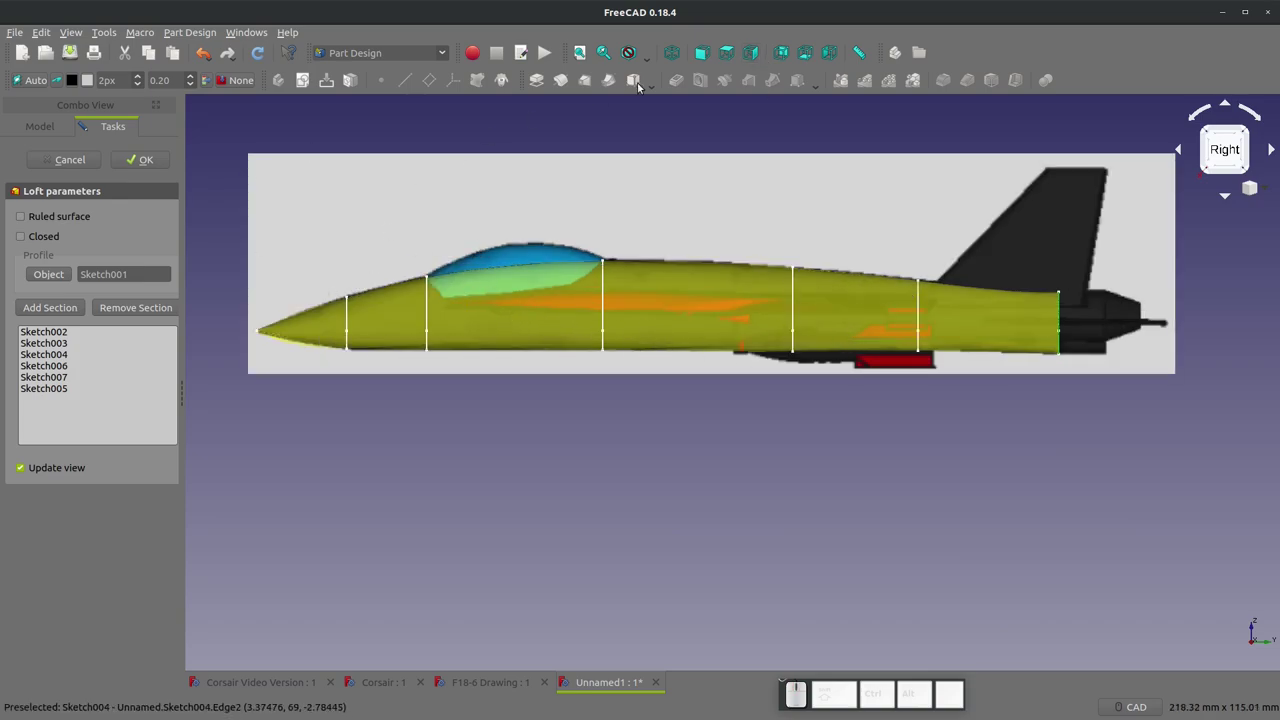
left_click(731, 52)
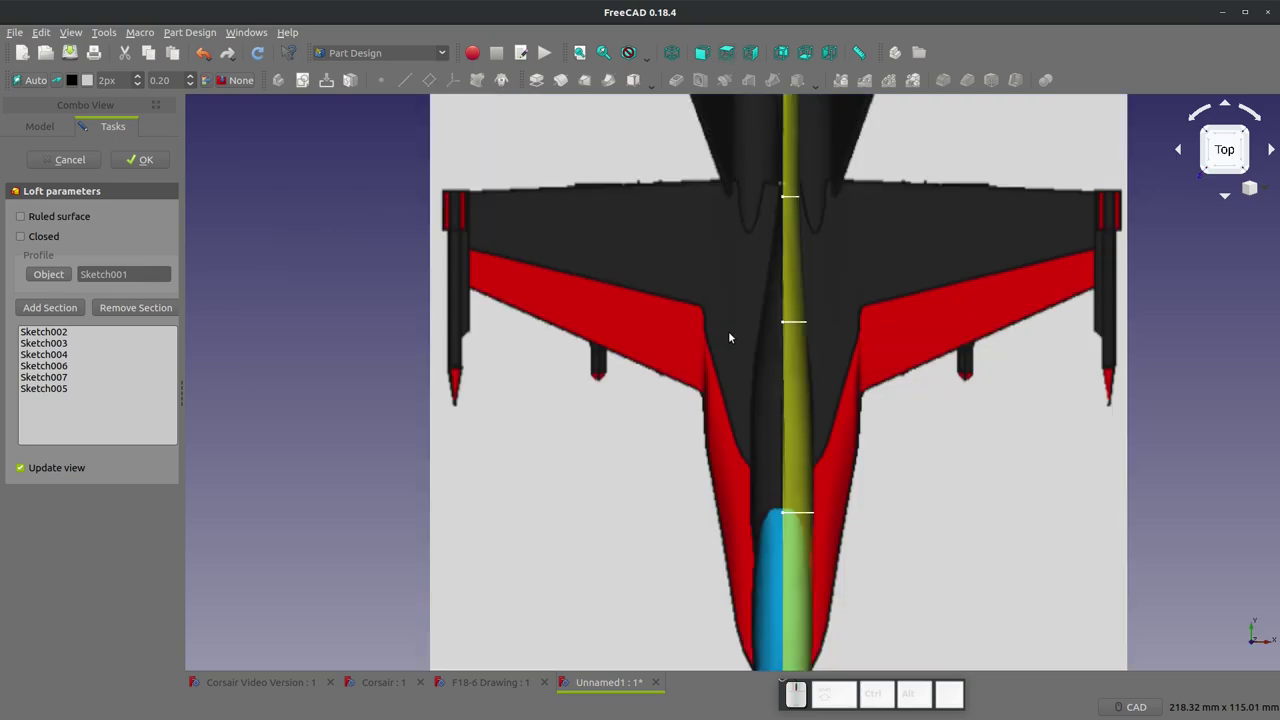
scroll("down", 3)
left_click(708, 55)
scroll("up", 3)
scroll("up", 3)
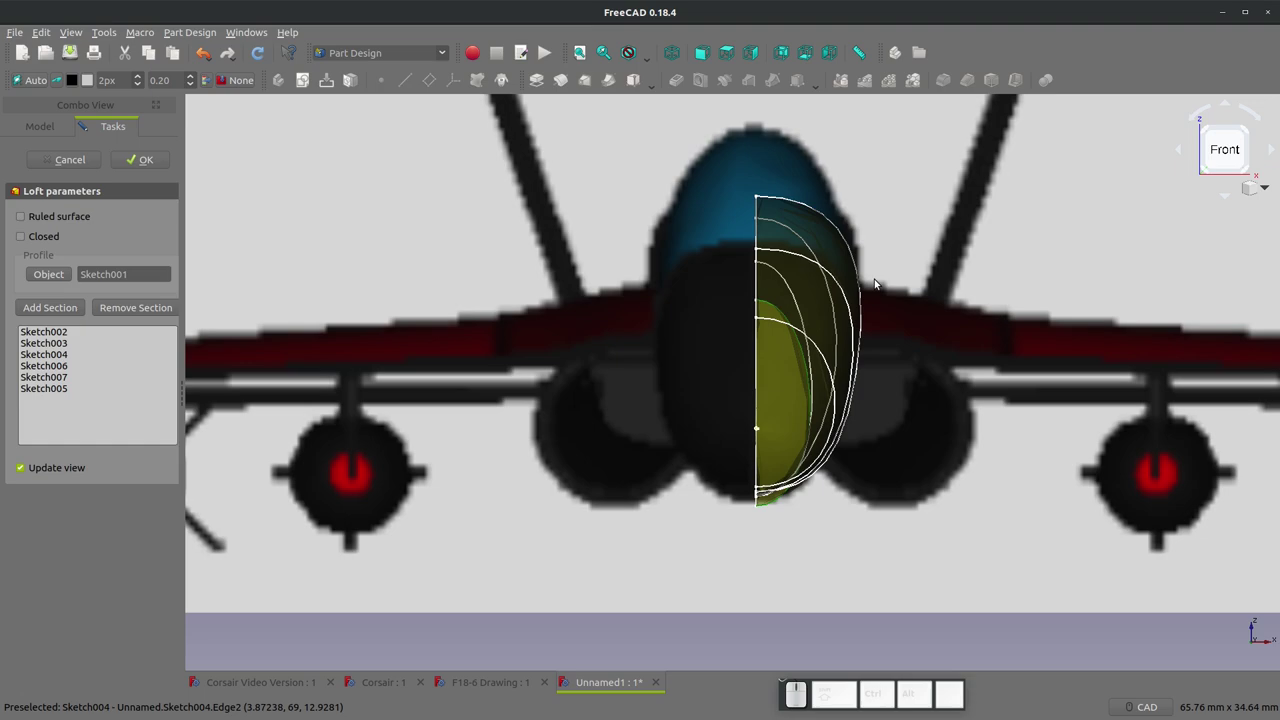
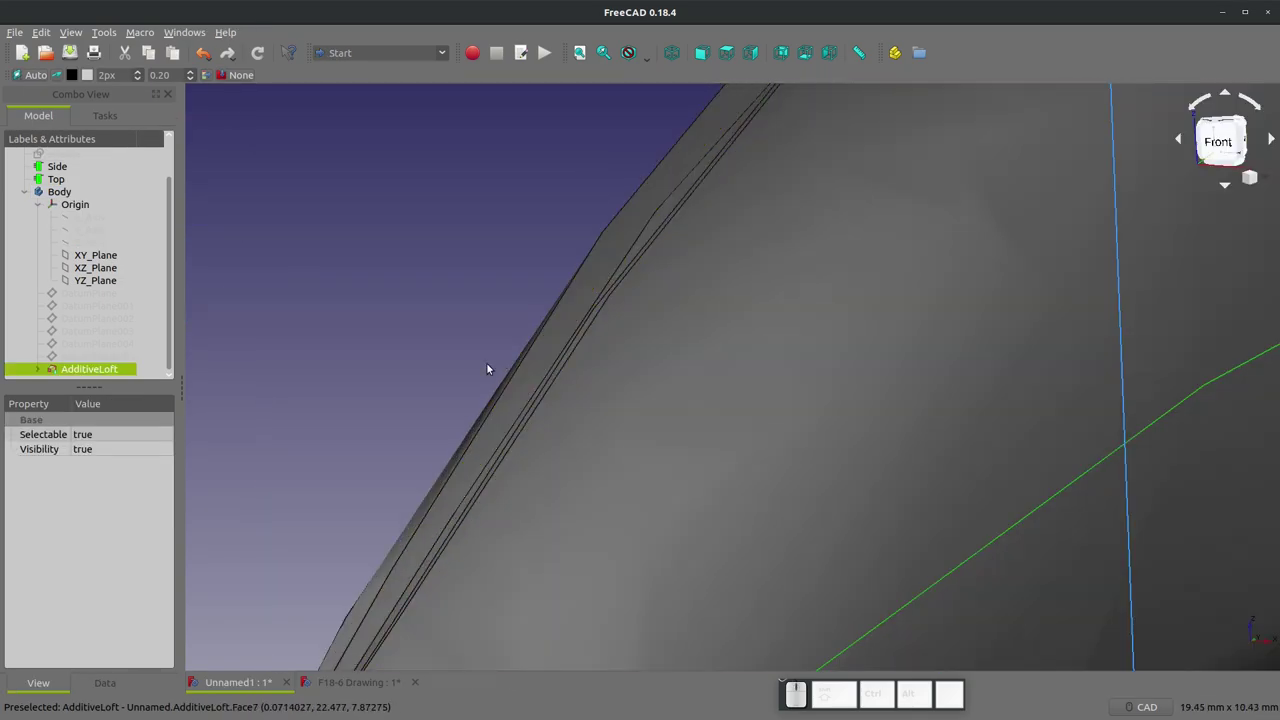
- Zoom in and out on the confirmed AdditiveLoft half-fuselage
scroll("up", 3)
scroll("down", 3)
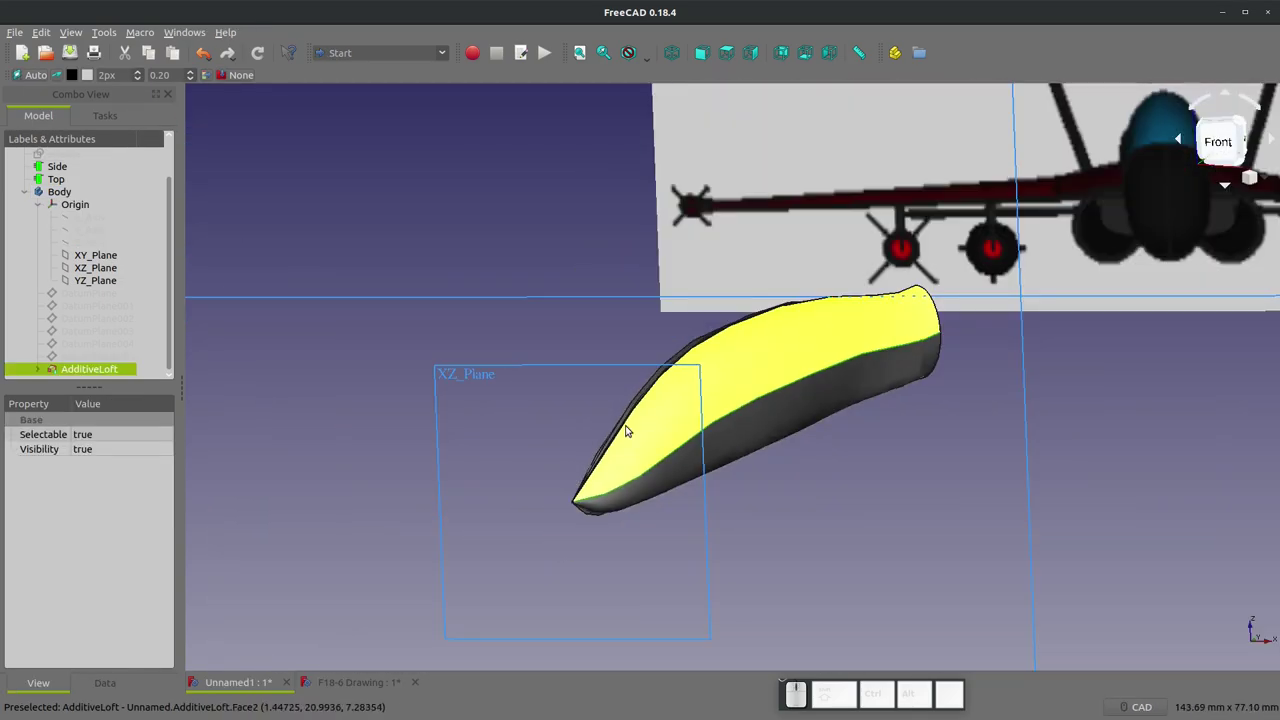
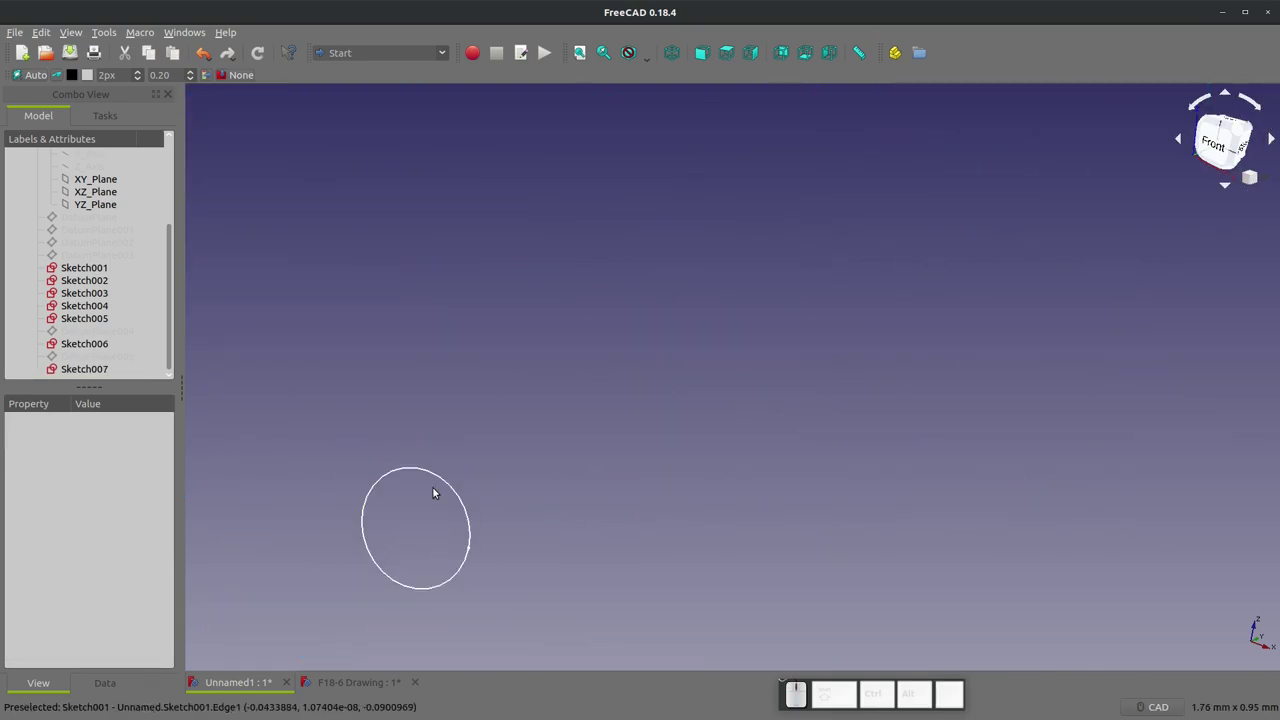
- Open the circular nose sketch Sketch001 and select its circle and the vertical axis
left_click(451, 479)
left_click(96, 275)
scroll("down", 3)
scroll("down", 3)
scroll("up", 3)
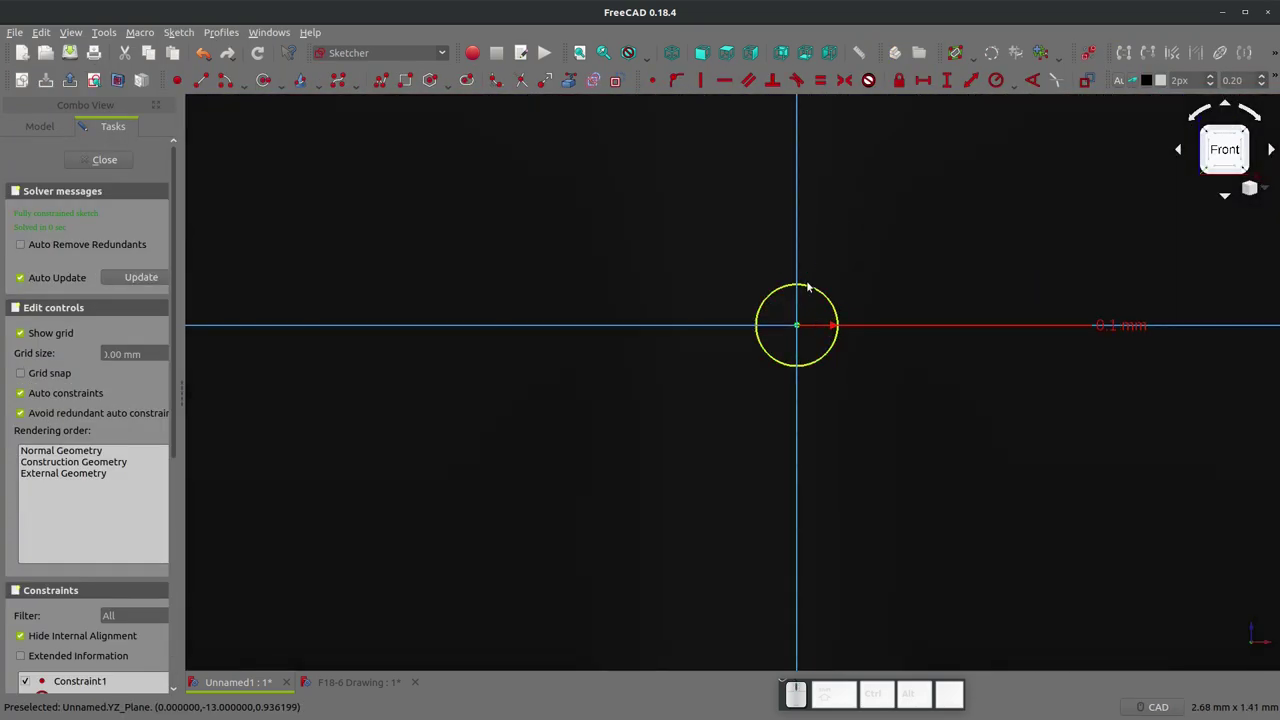
left_click(810, 287)
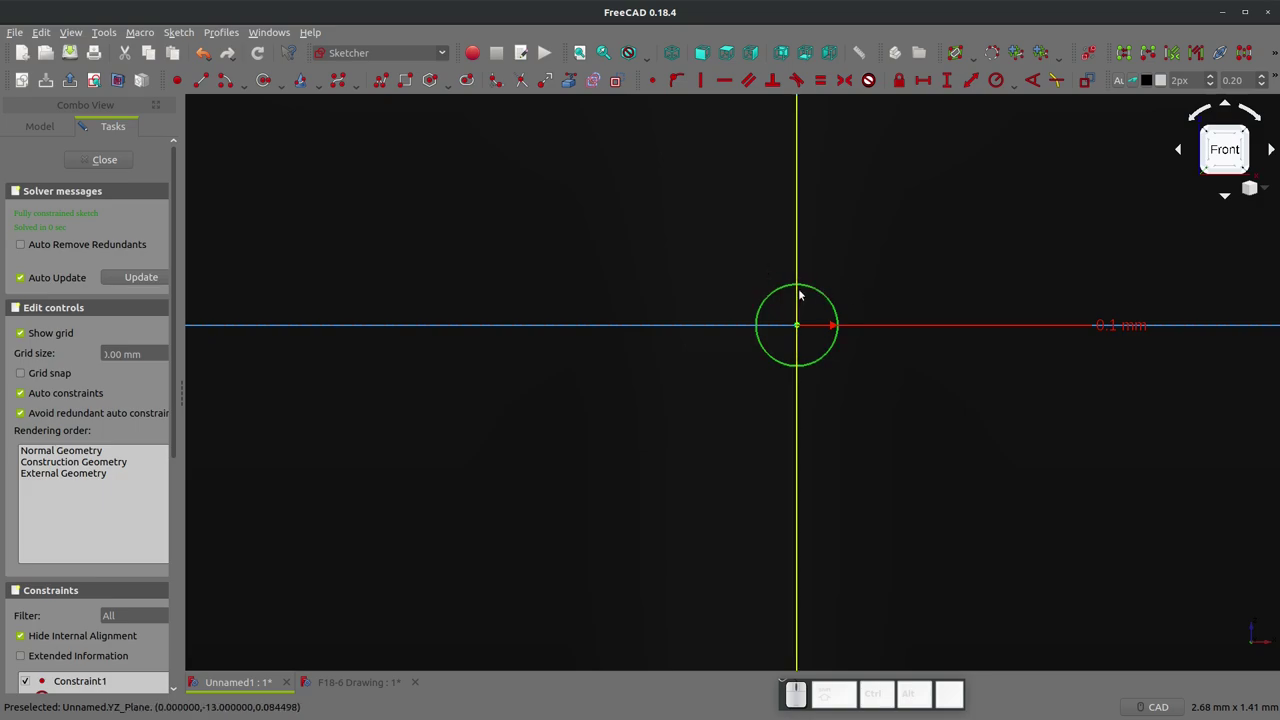
left_click(790, 287)
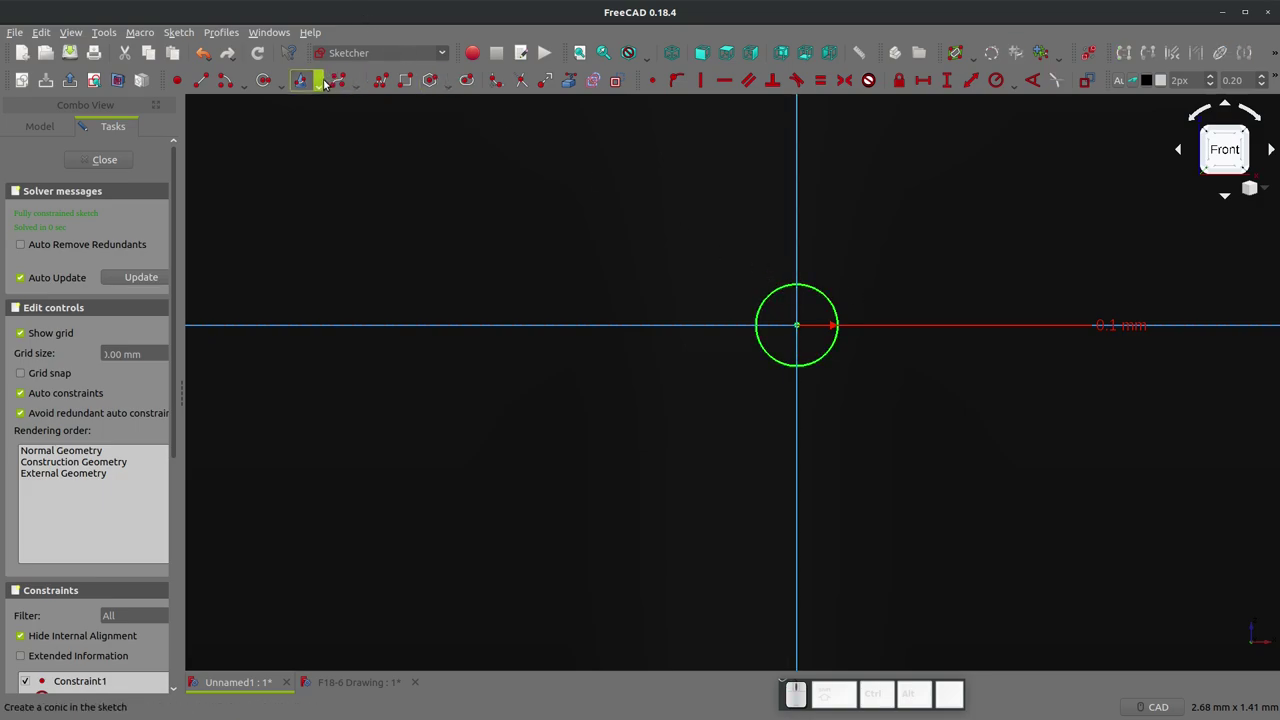
- Replace the circle with an arc closed by a vertical line on the axis, then bring up the Start page
left_click(623, 83)
left_click(821, 289)
left_click(617, 74)
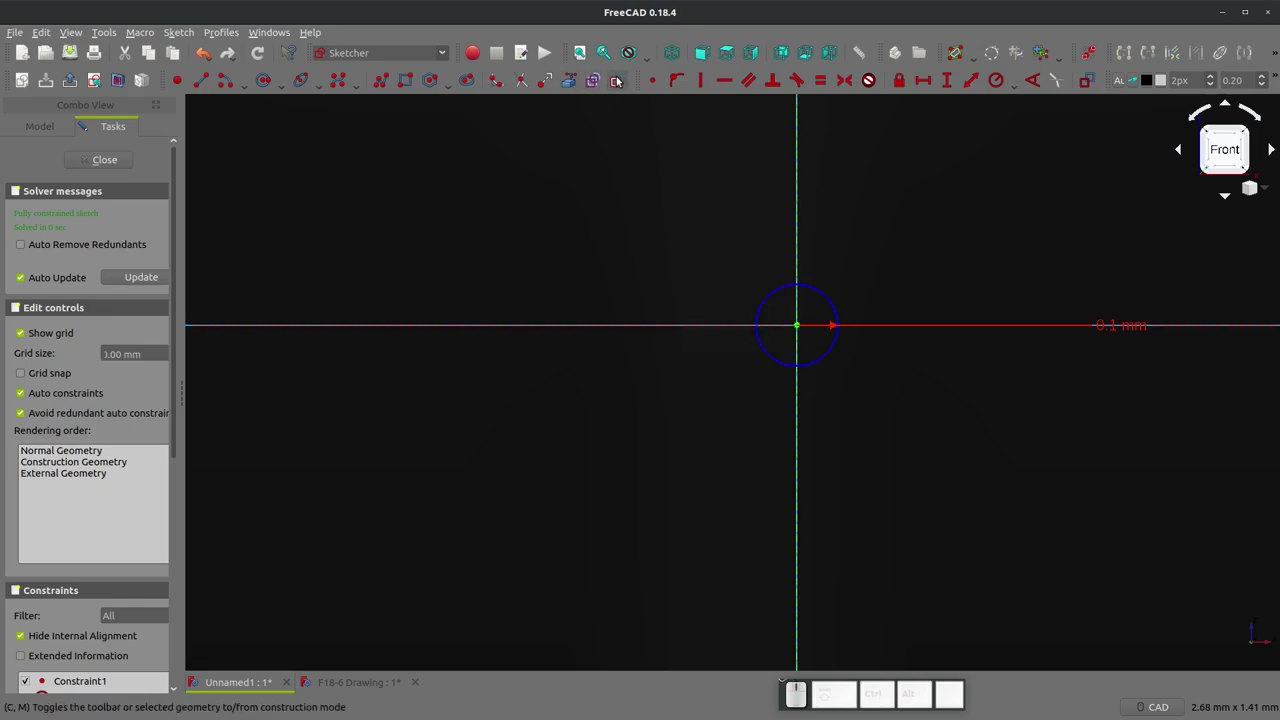
left_click(626, 83)
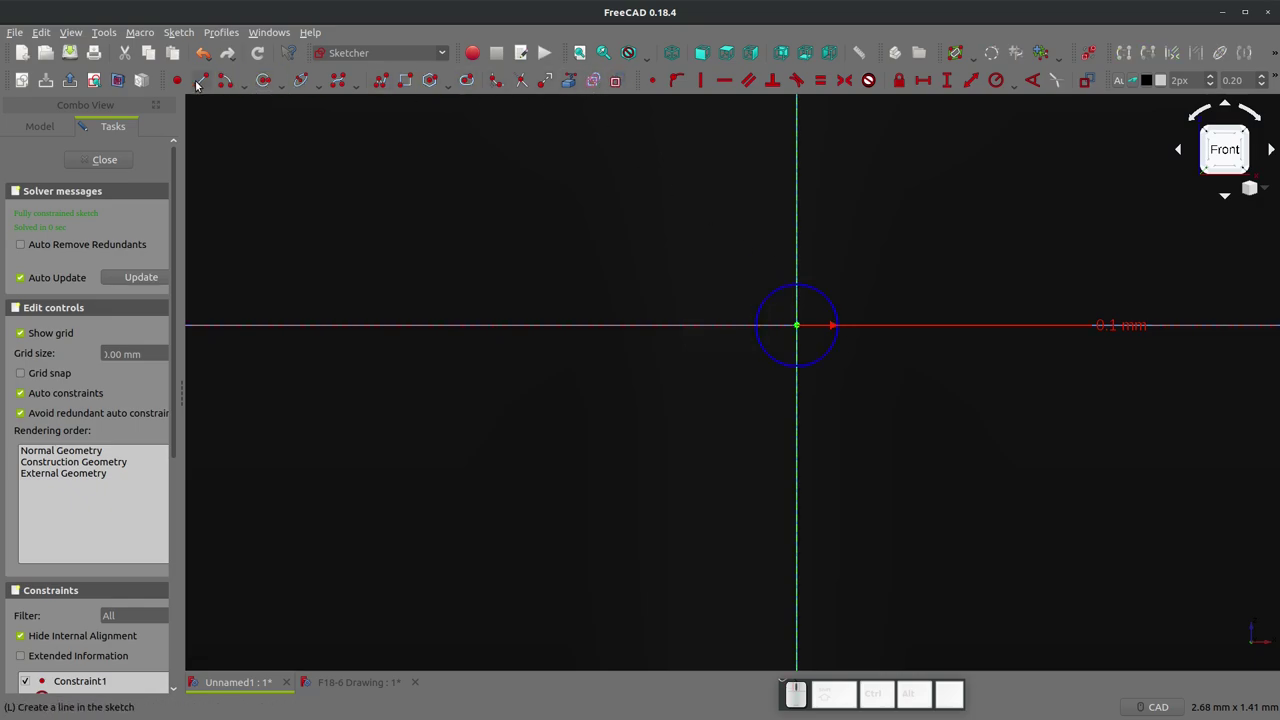
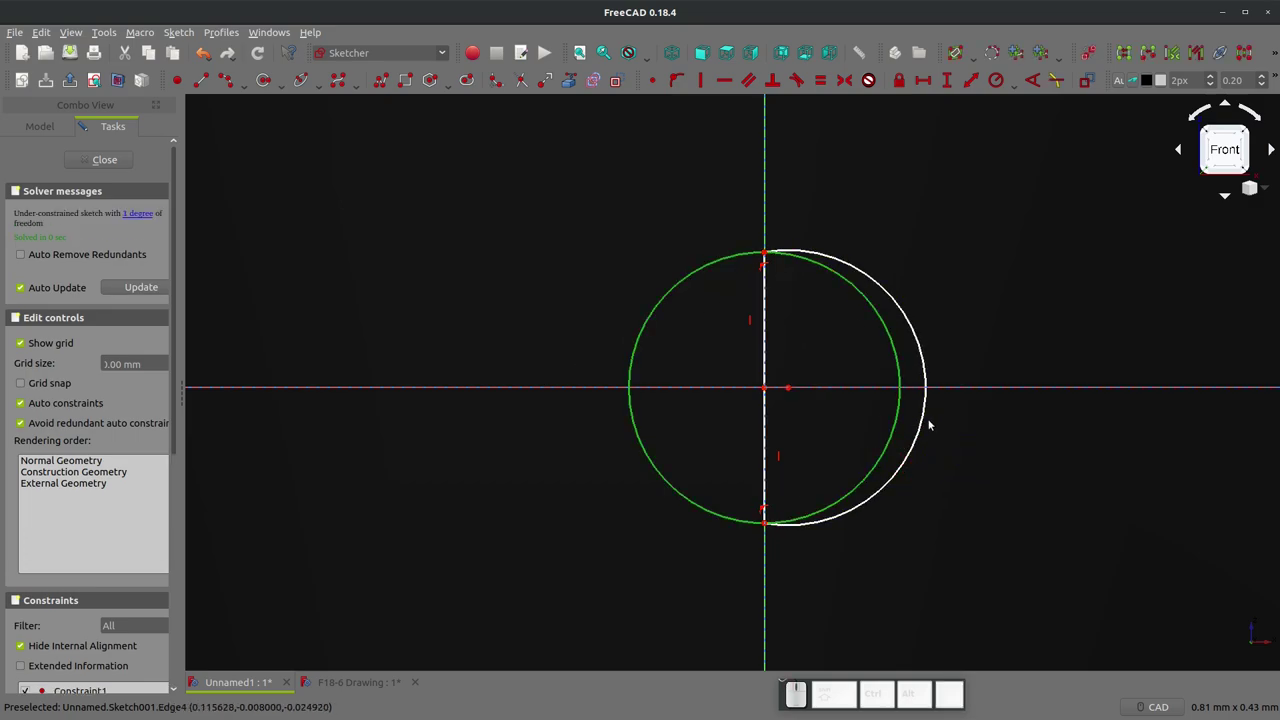
left_click(929, 419)
key("e")
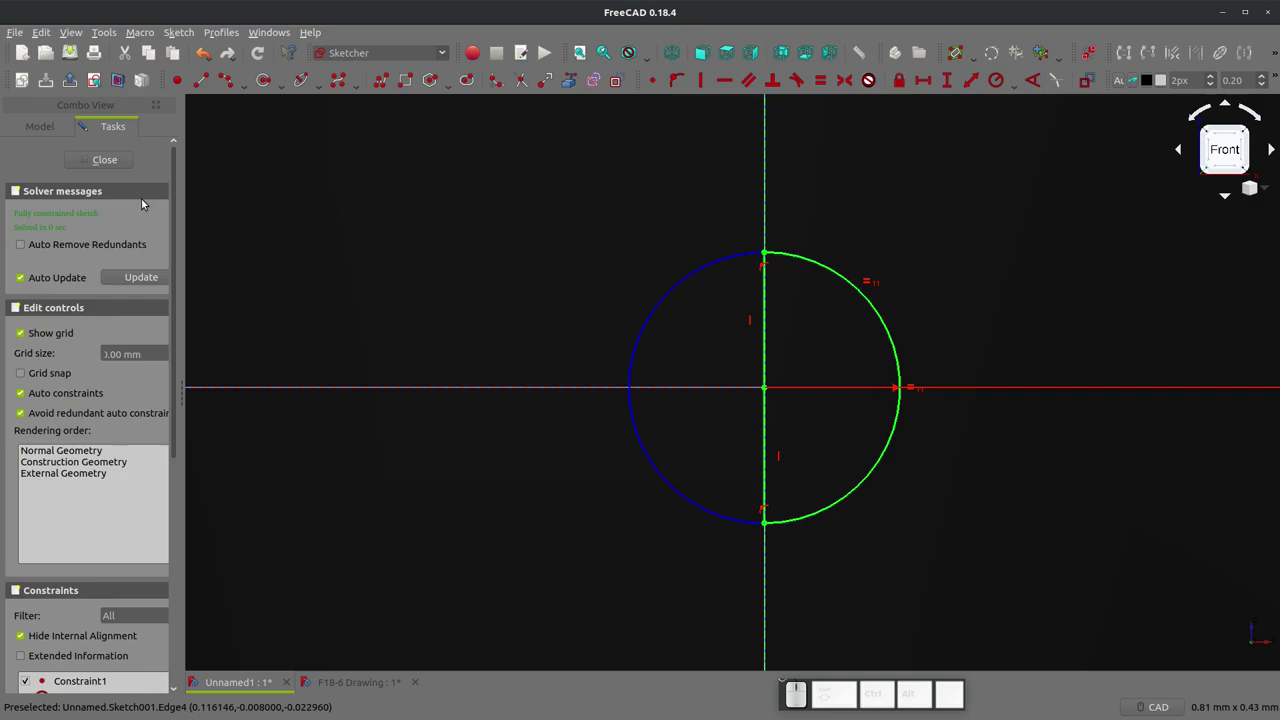
left_click(115, 164)
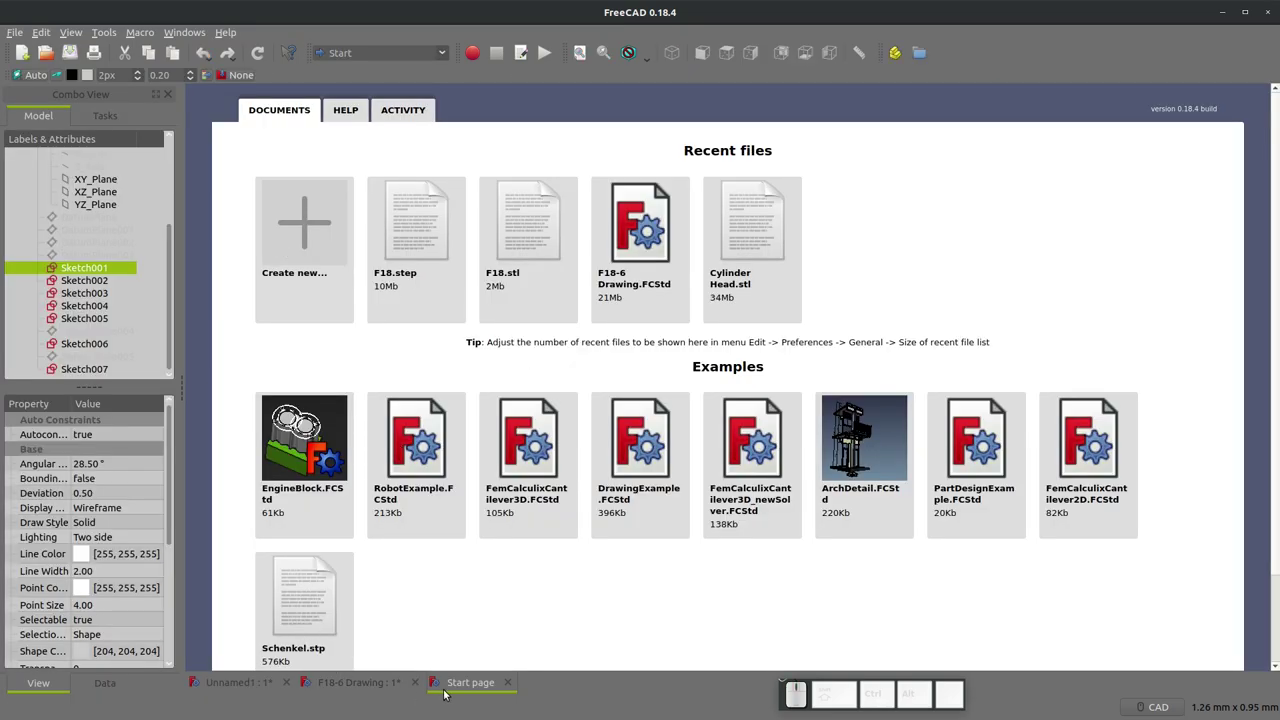
- Return to the Unnamed1 document and switch to the Part Design workbench
left_click(463, 681)
left_click(269, 685)
scroll("down", 3)
scroll("down", 3)
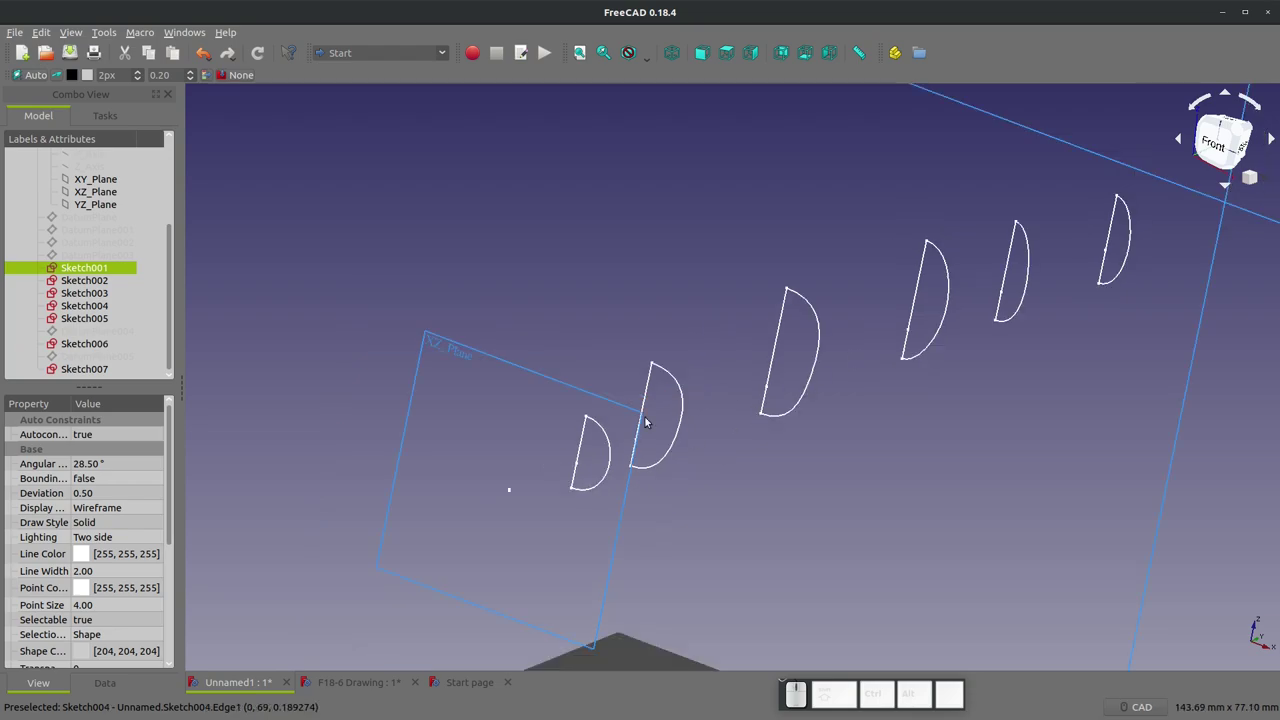
scroll("up", 3)
left_click(366, 183)
left_click(382, 60)
- Select the nose sketch Sketch001 and start an Additive Loft from it
left_click(372, 280)
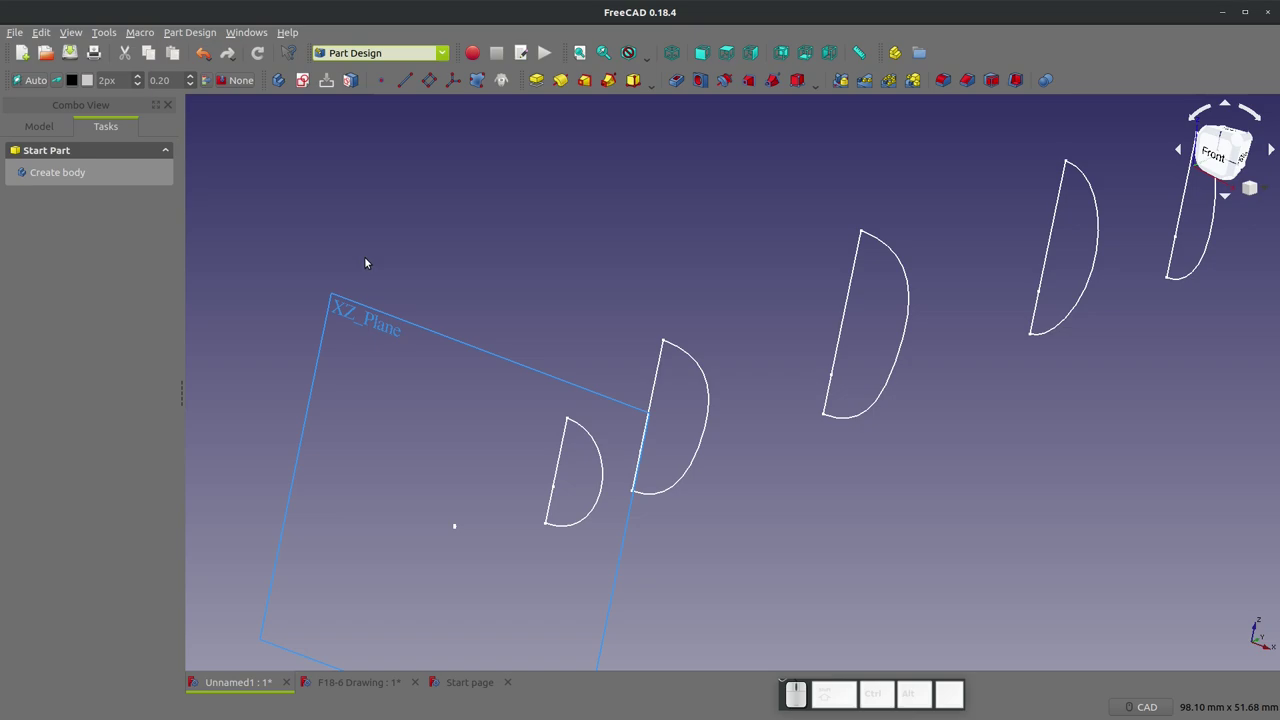
left_click(593, 85)
scroll("up", 3)
left_click(97, 218)
left_click(174, 160)
- Add Sketch002, Sketch003 and Sketch004 as loft sections
scroll("down", 3)
scroll("up", 3)
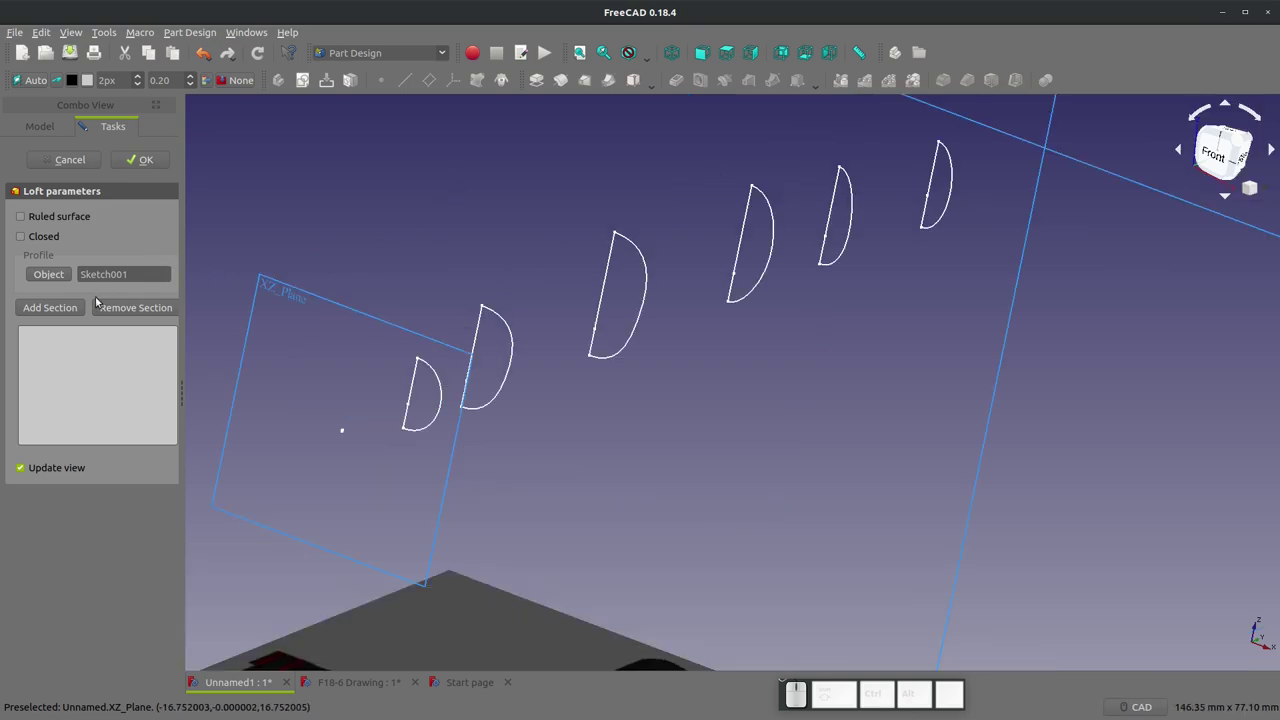
left_click(64, 311)
left_click(437, 376)
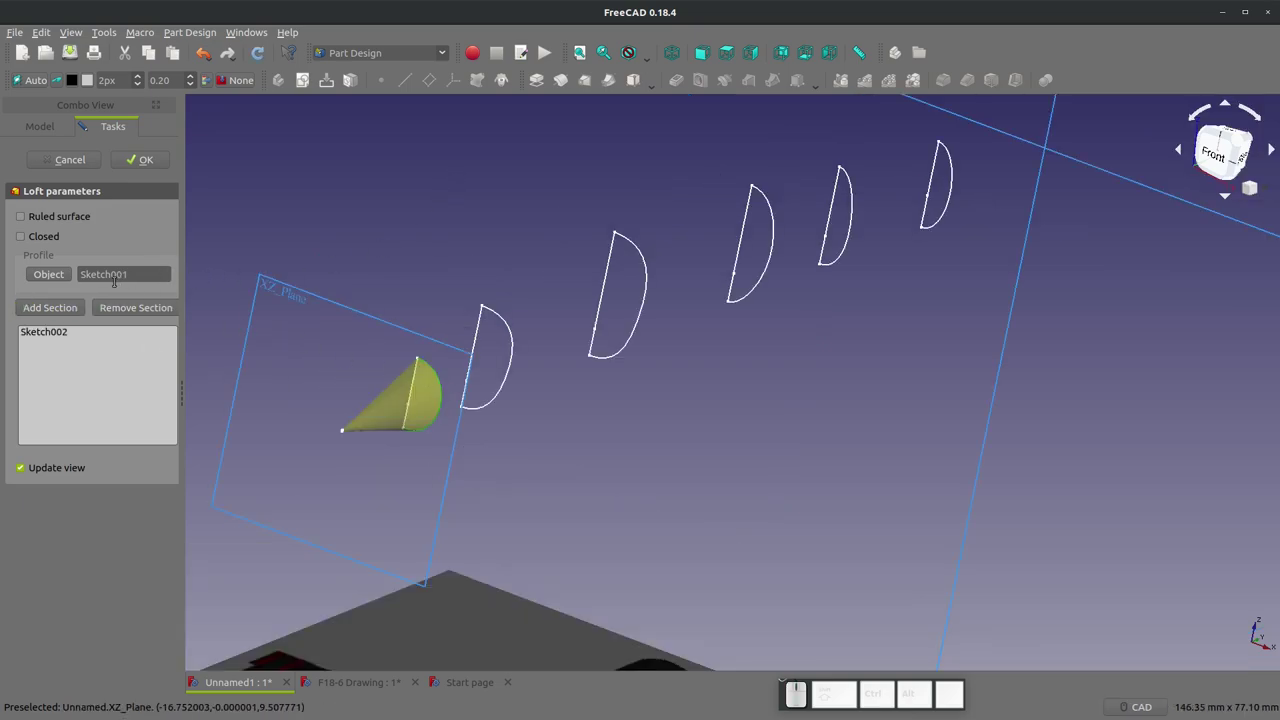
left_click(64, 315)
left_click(504, 322)
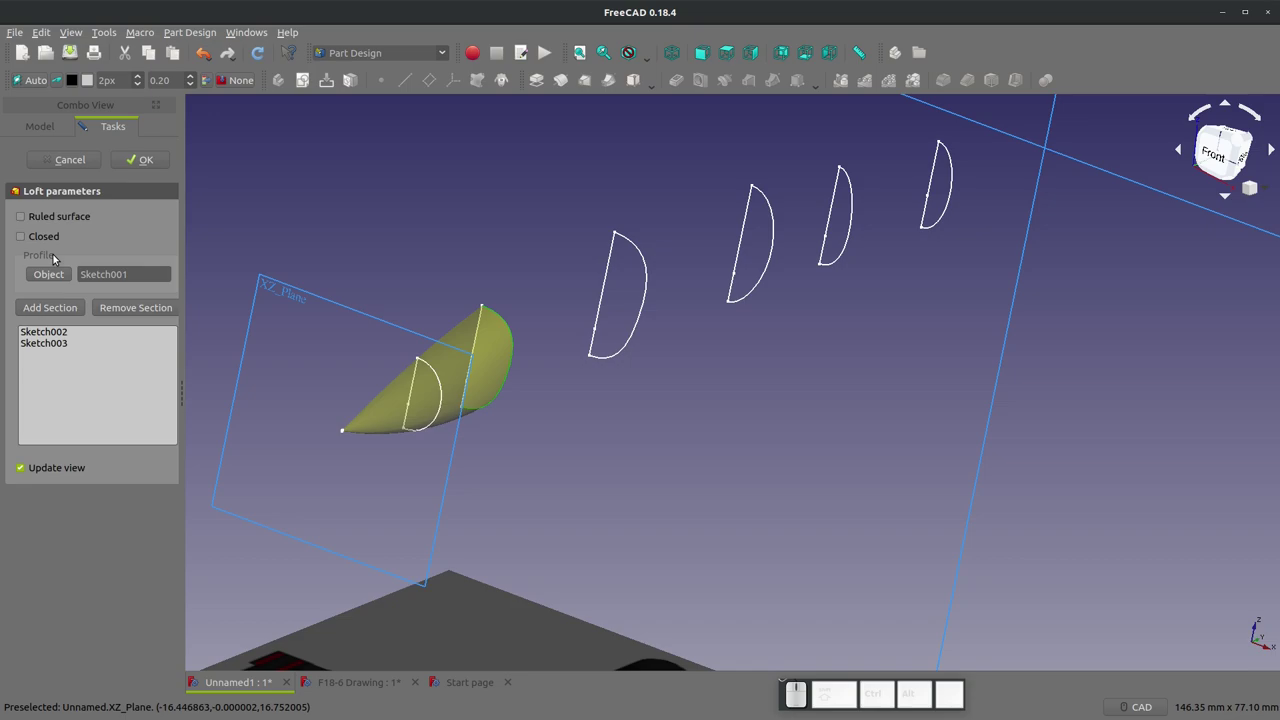
left_click(60, 312)
left_click(639, 246)
- Add Sketch006, Sketch007 and Sketch005 to complete the half-fuselage loft
left_click(66, 313)
left_click(767, 188)
left_click(54, 316)
double_click(846, 175)
left_click(70, 302)
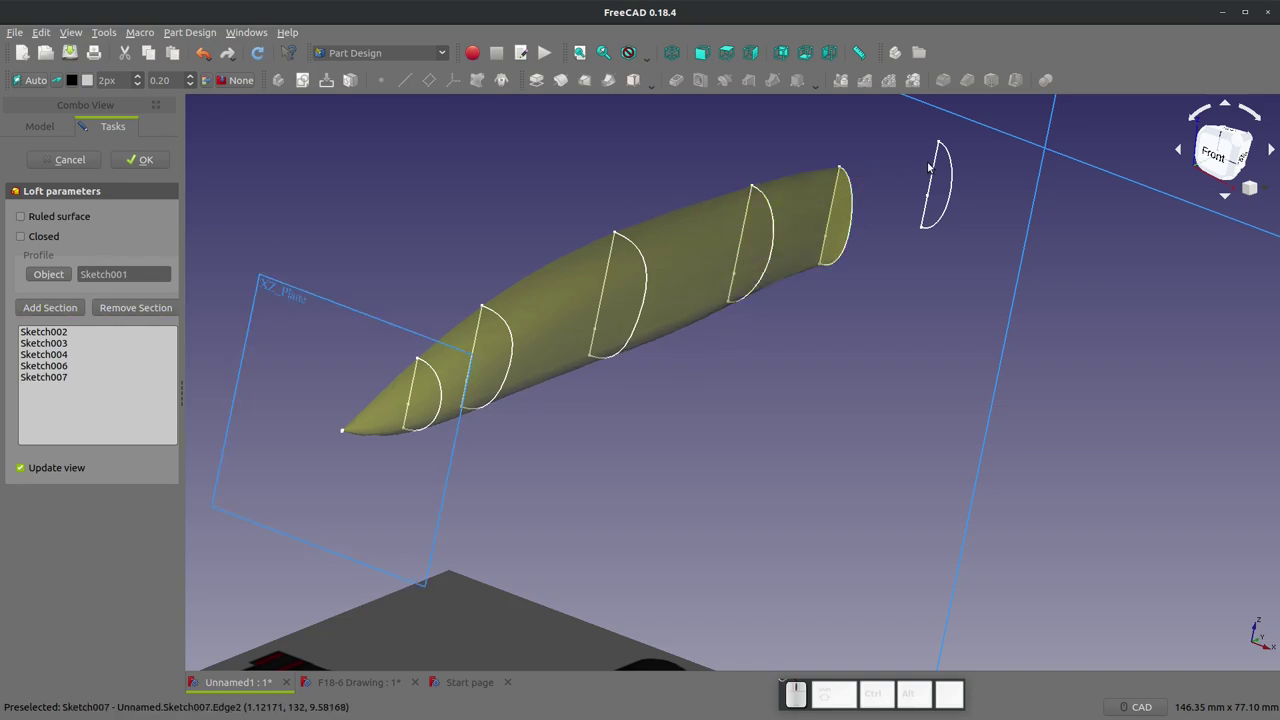
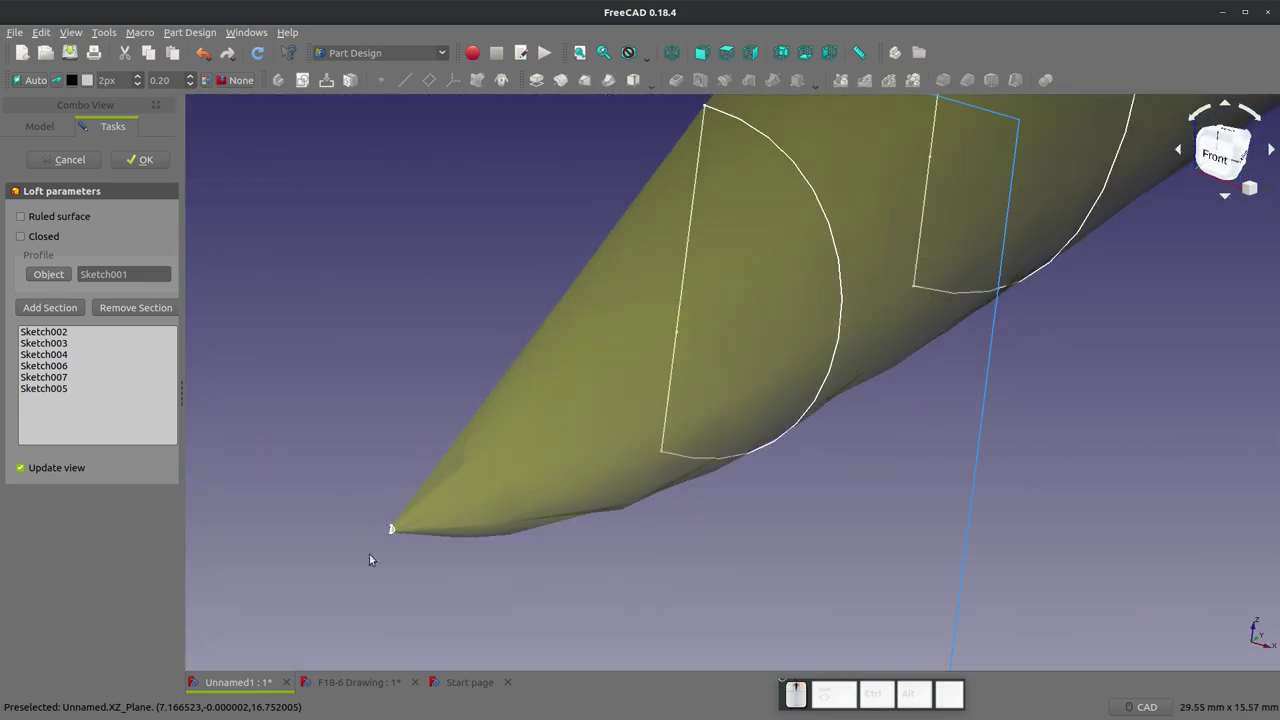
scroll("down", 3)
scroll("up", 3)
- Confirm the AdditiveLoft to create the half-fuselage solid
left_click(369, 406)
scroll("down", 3)
left_click(140, 155)
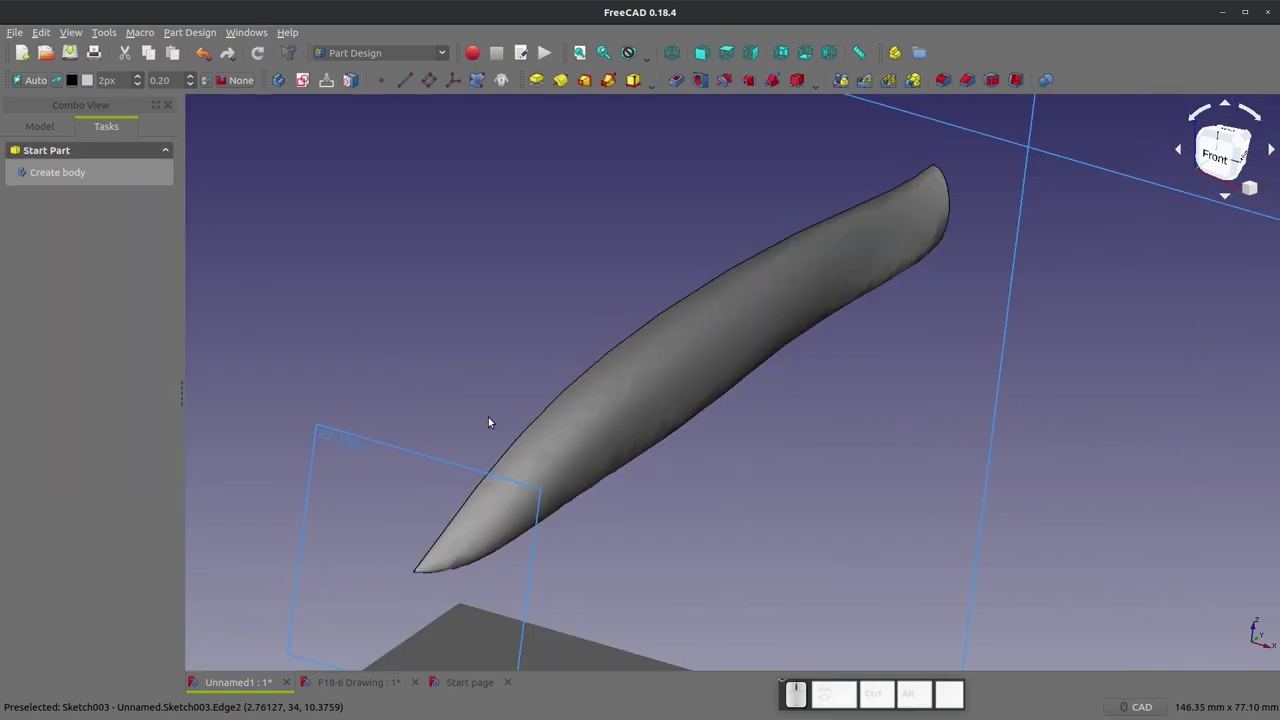
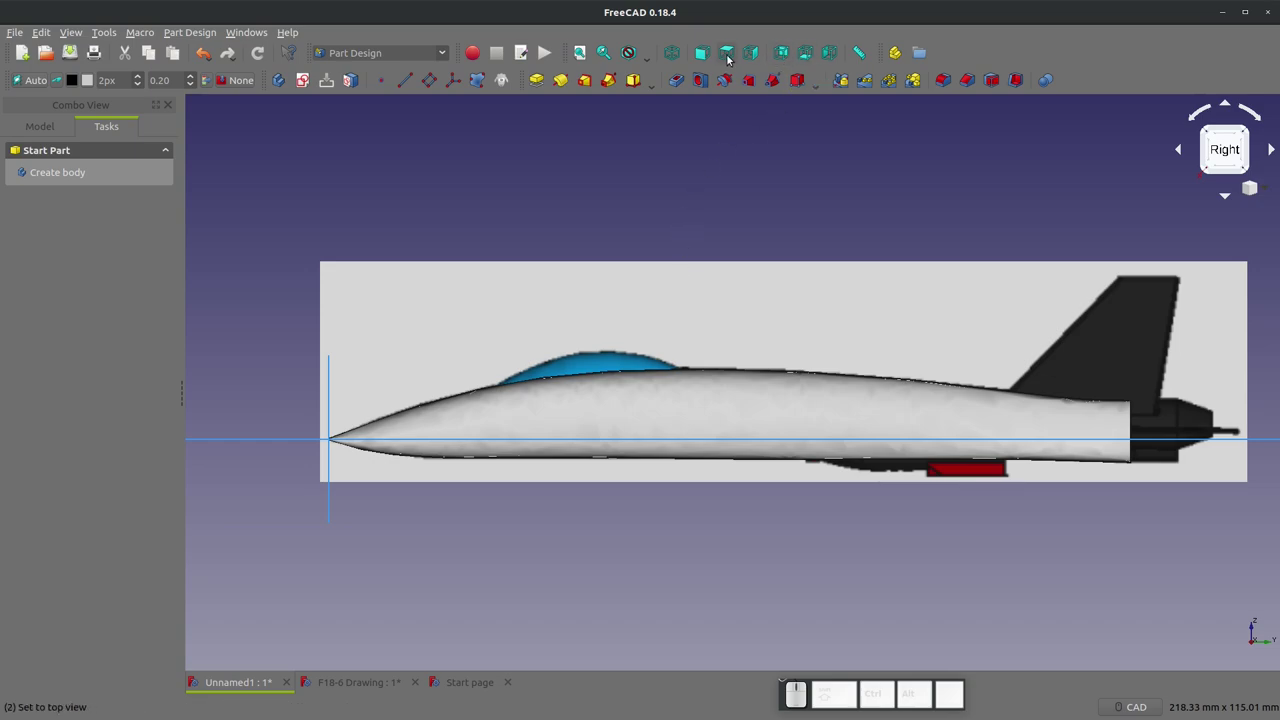
- Check the lofted fuselage from the front view against the reference images
left_click(707, 57)
scroll("up", 3)
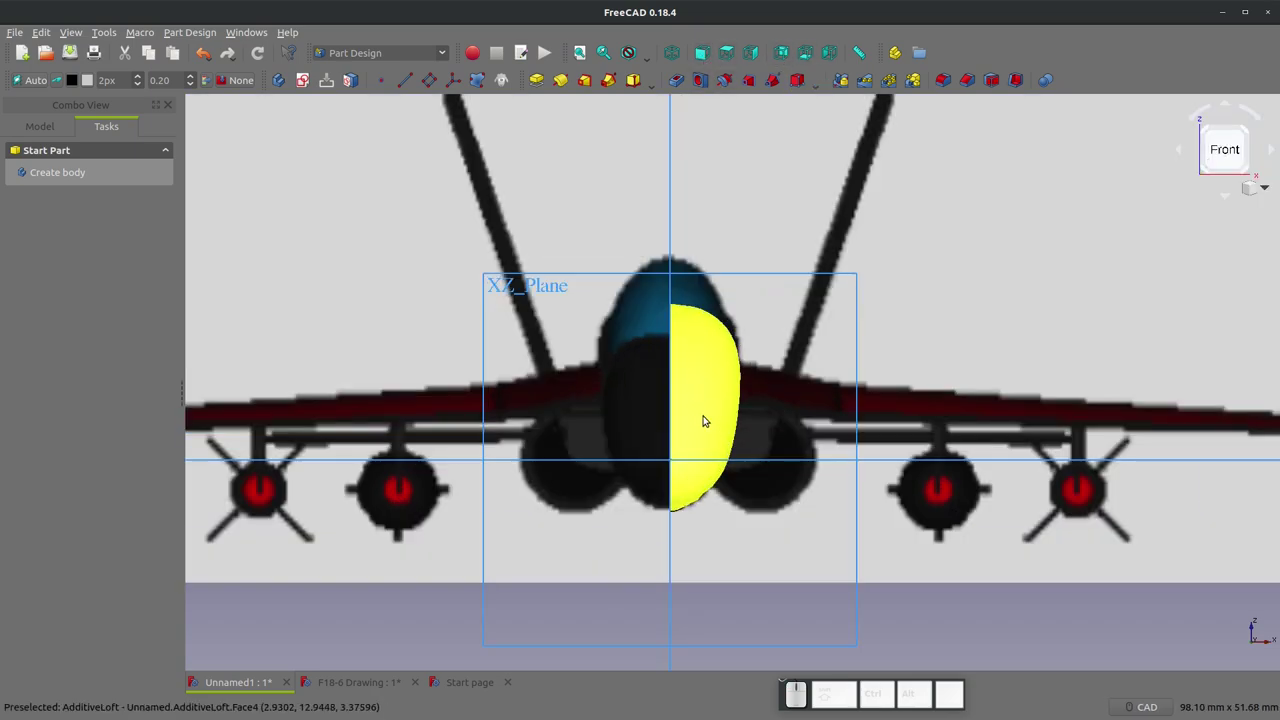
scroll("up", 3)
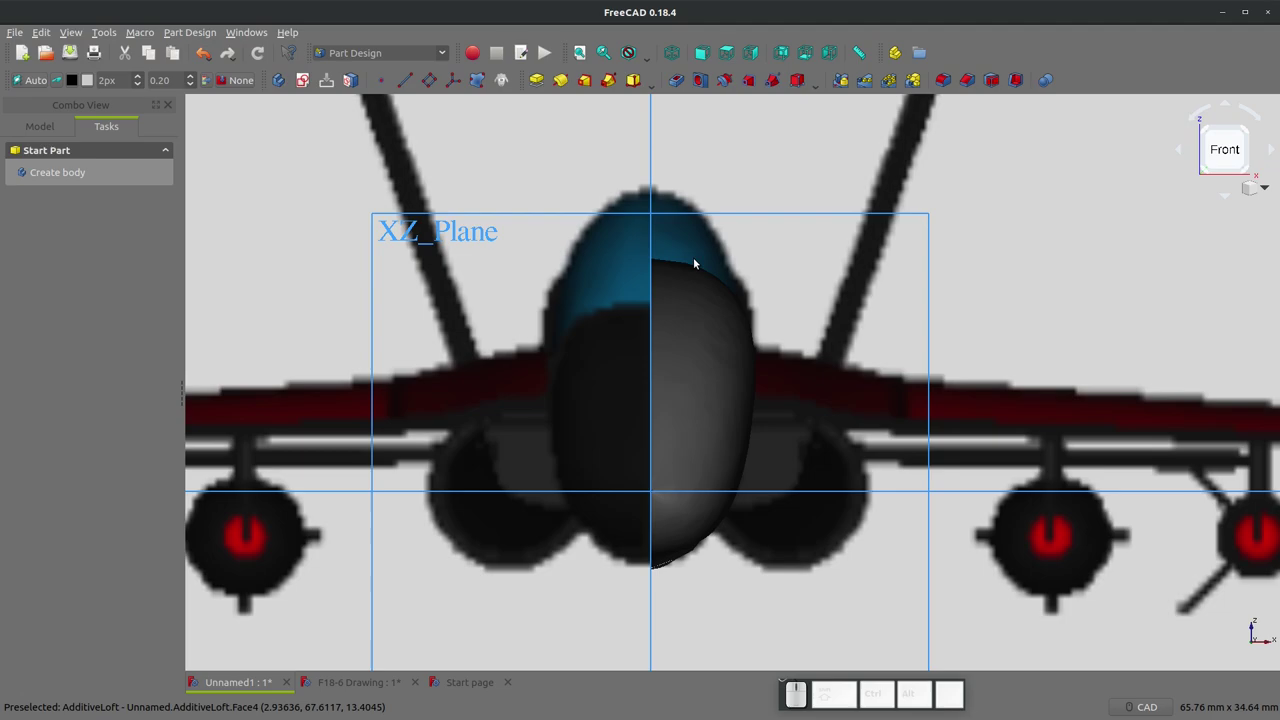
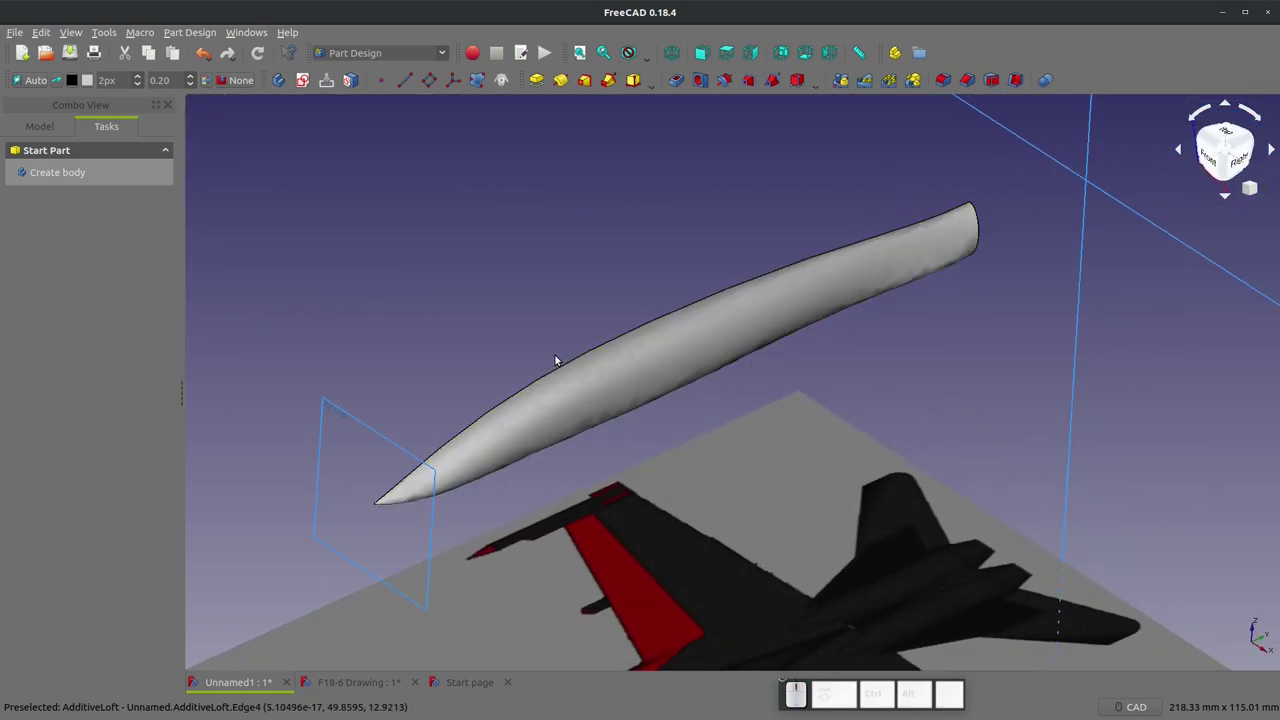
scroll("down", 3)
scroll("up", 3)
- Show the model tree and switch to the F18-6 Drawing document
left_click(28, 123)
left_click(317, 360)
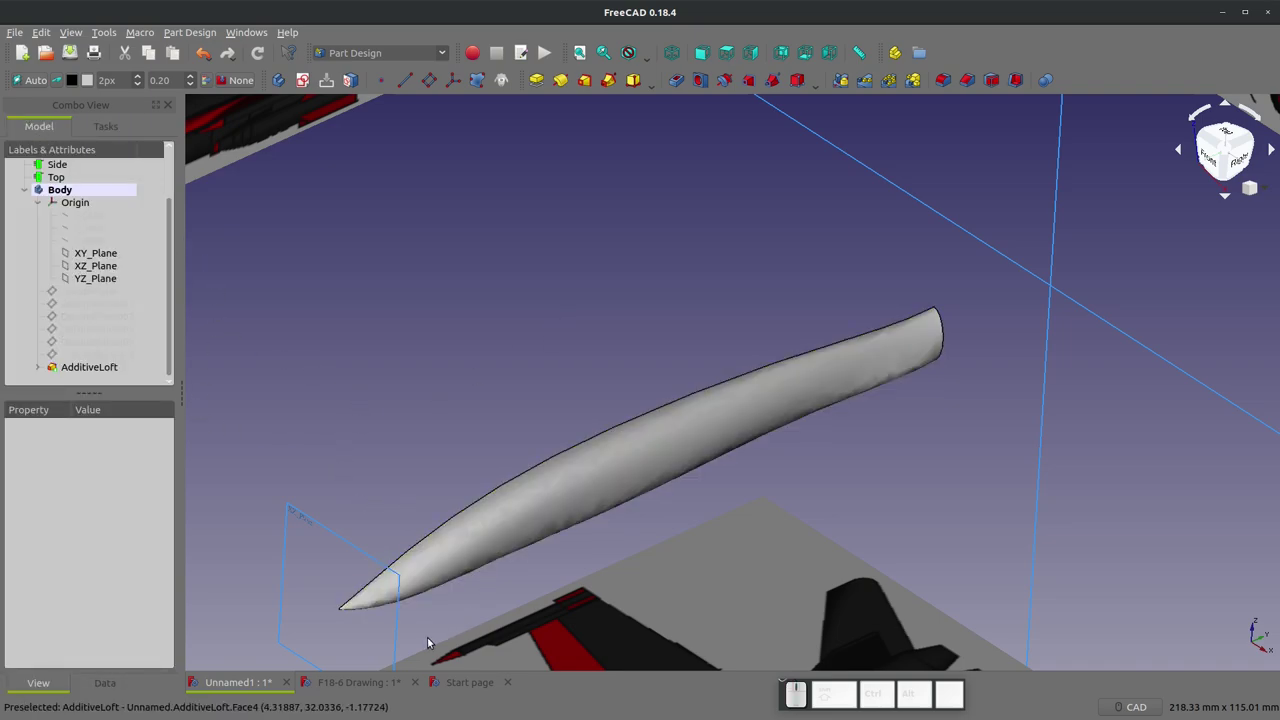
- Select Fusion007 in the F18-6 Drawing tree and open the f18 - 2 document from recent files
left_click(353, 684)
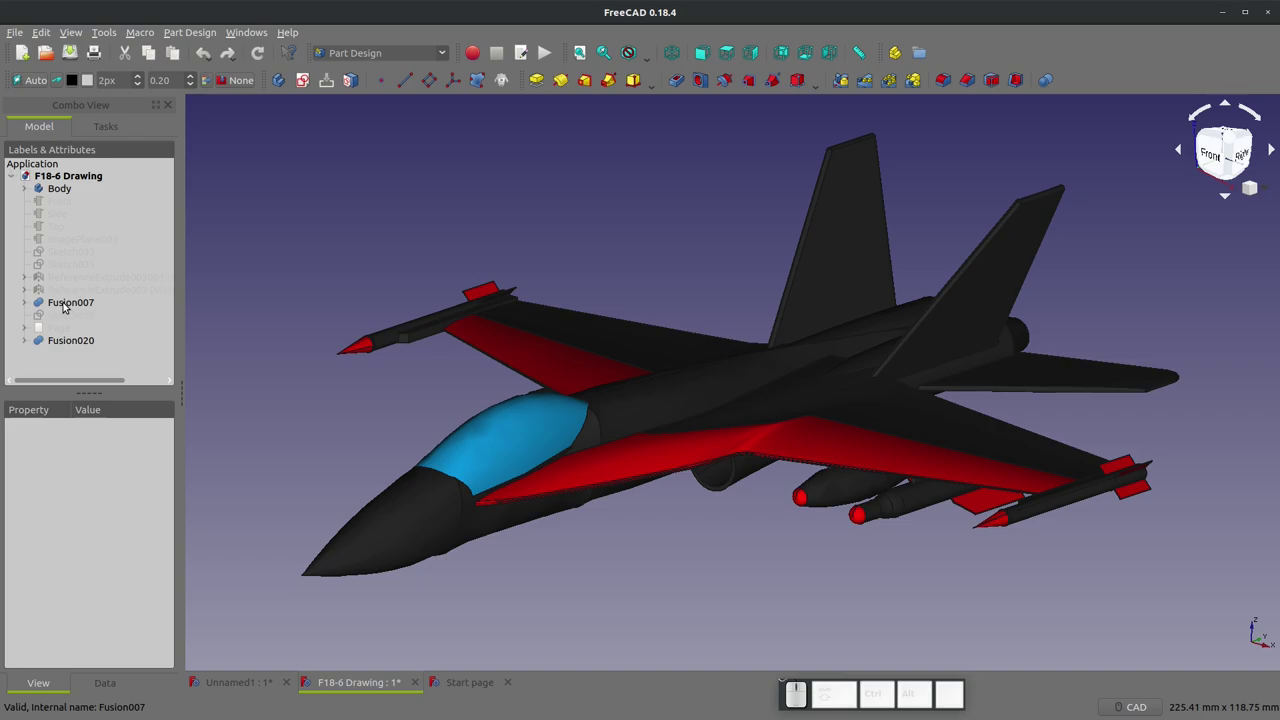
left_click(70, 302)
key("Delete")
left_click(782, 428)
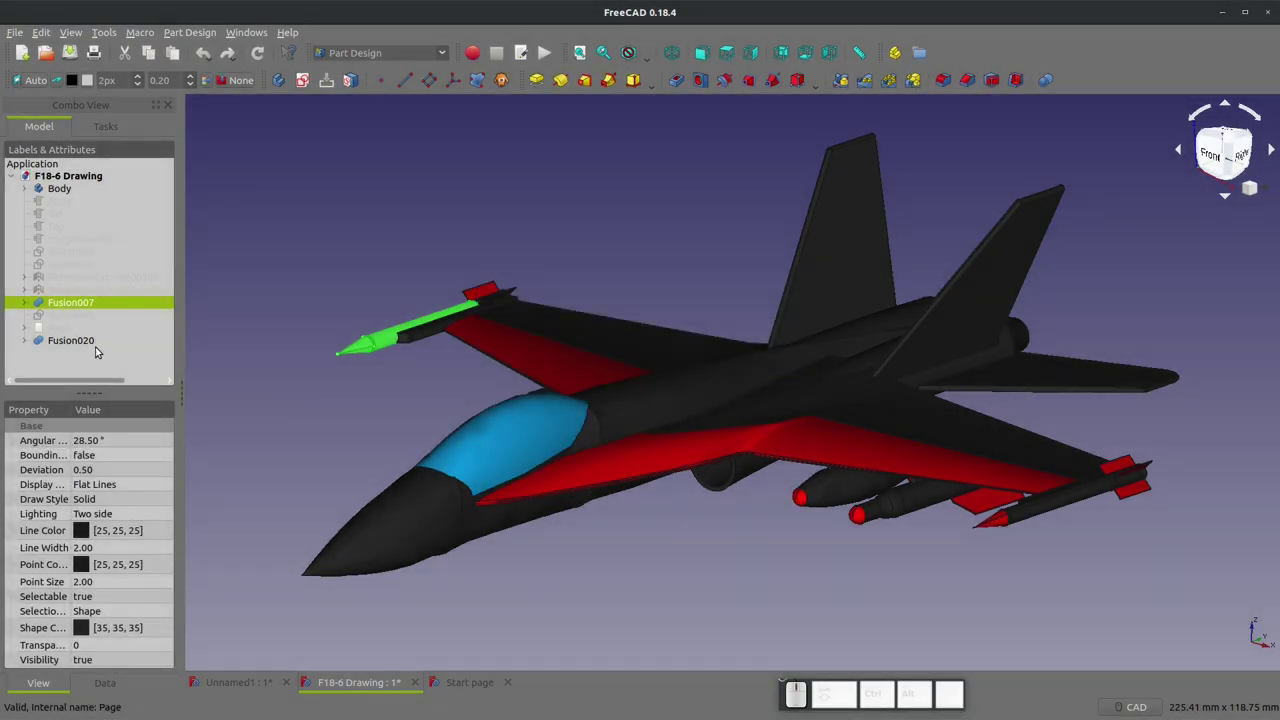
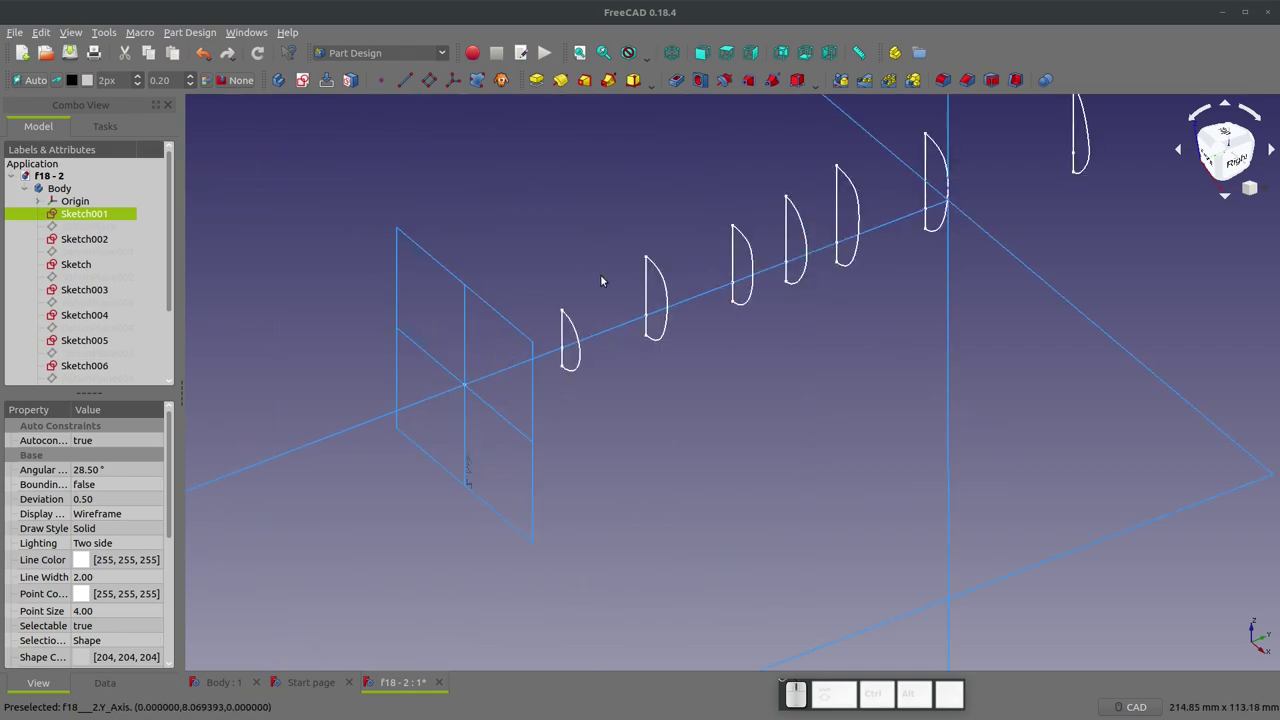
scroll("down", 3)
scroll("up", 3)
scroll("up", 3)
scroll("up", 3)
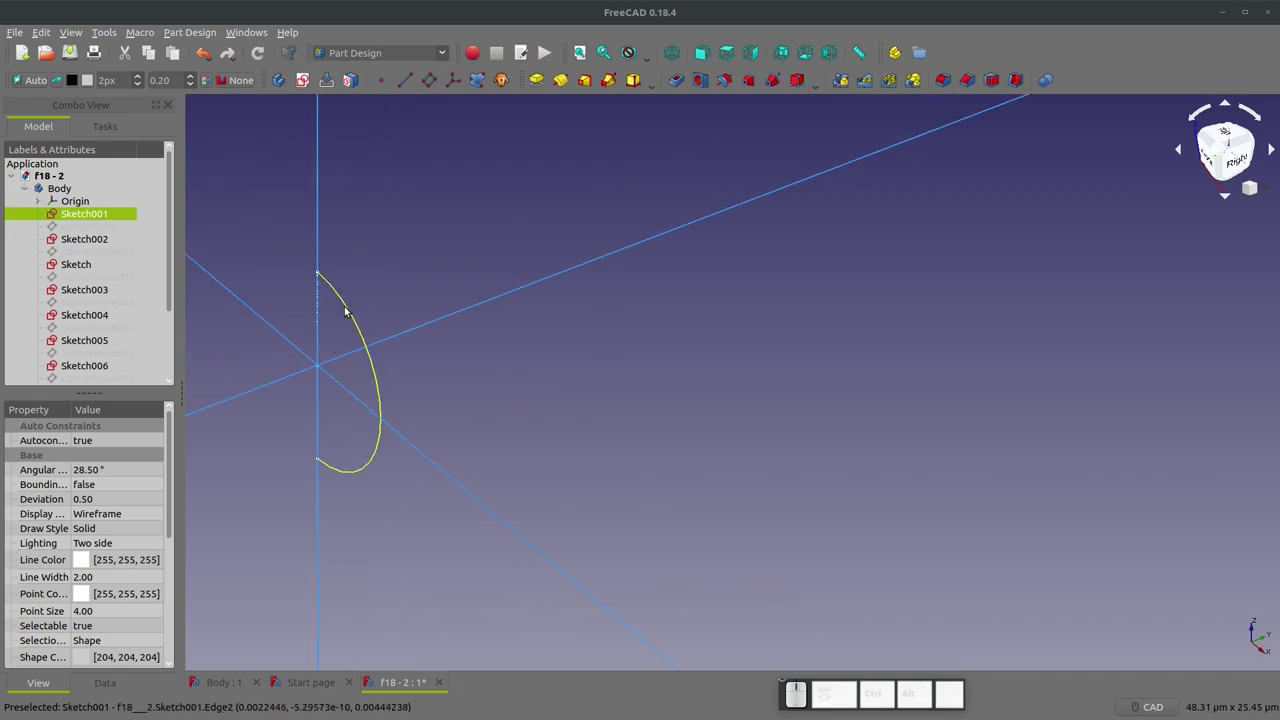
left_click(70, 218)
scroll("down", 3)
left_click(587, 55)
scroll("up", 3)
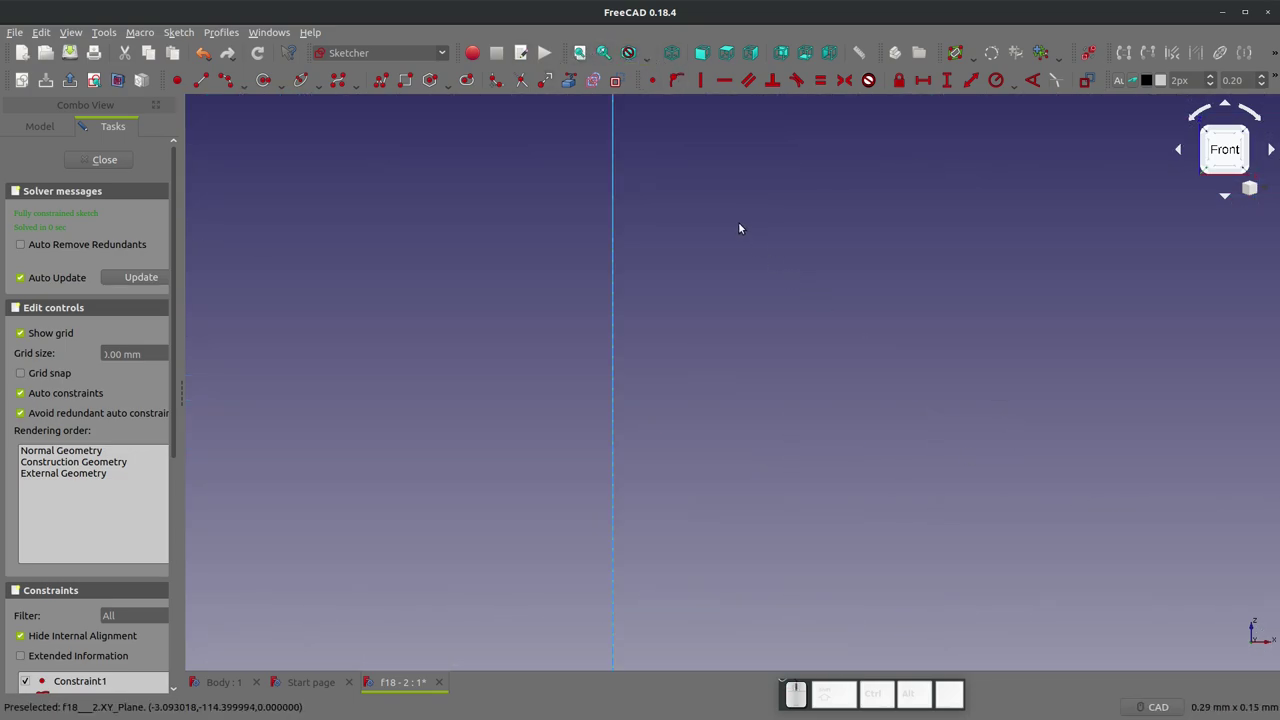
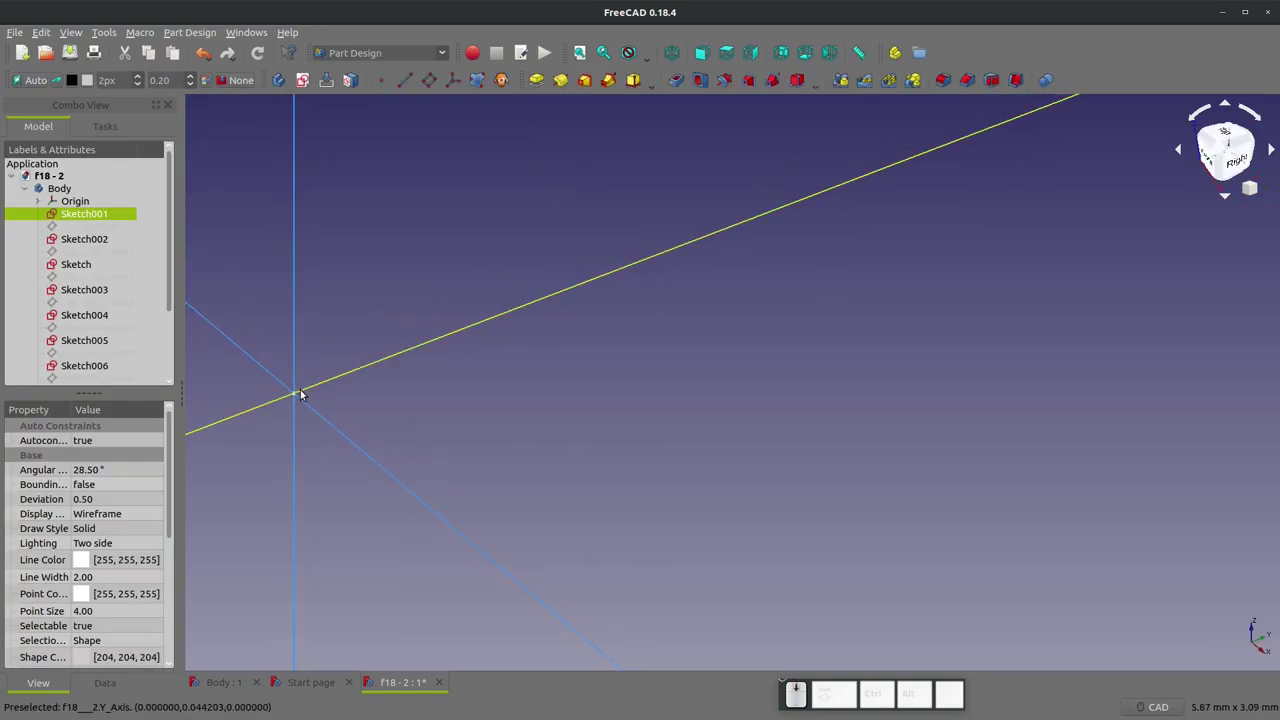
scroll("down", 3)
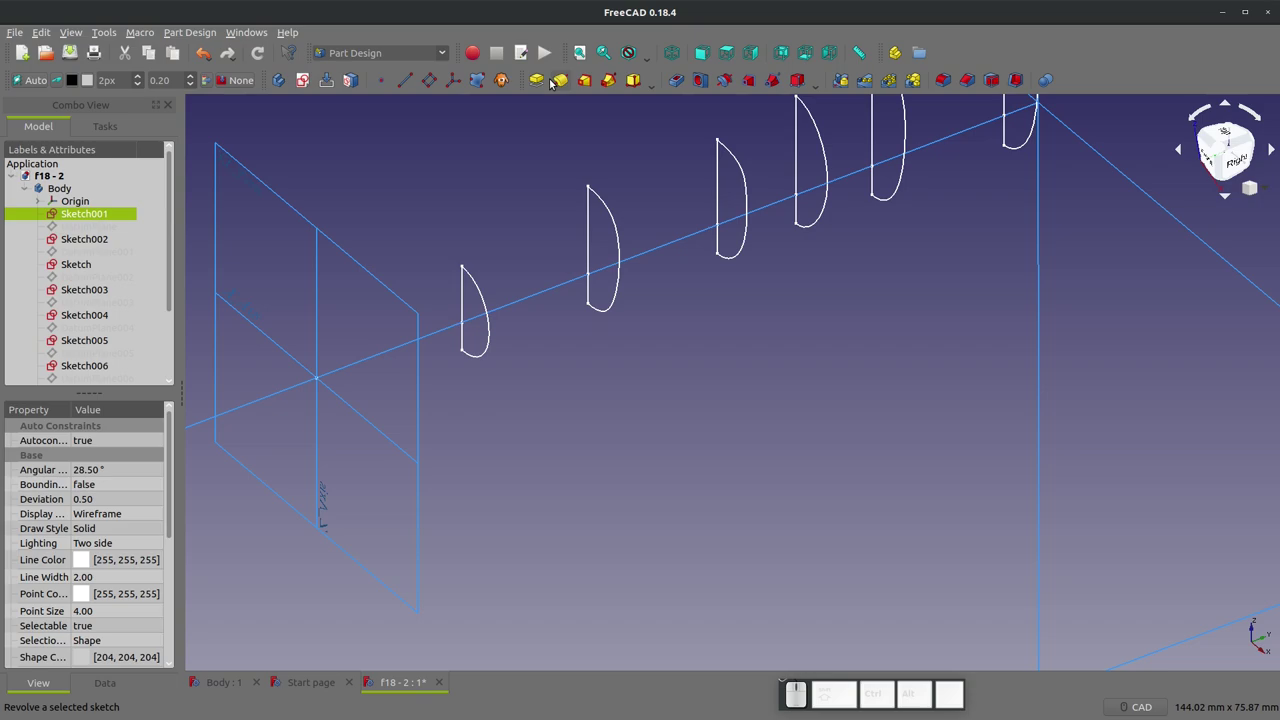
- Start a loft from the first half-section and add Sketch002, Sketch and Sketch007 as sections
left_click(588, 82)
left_click(61, 307)
left_click(448, 283)
left_click(28, 309)
left_click(574, 209)
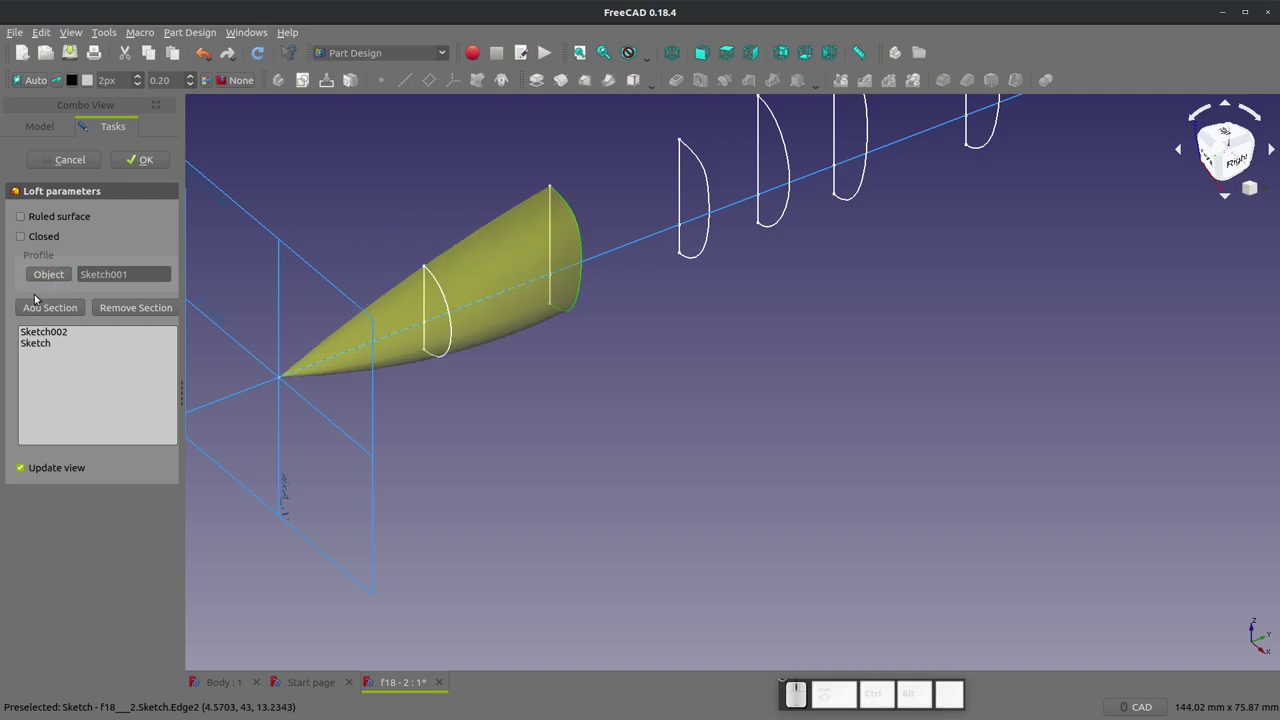
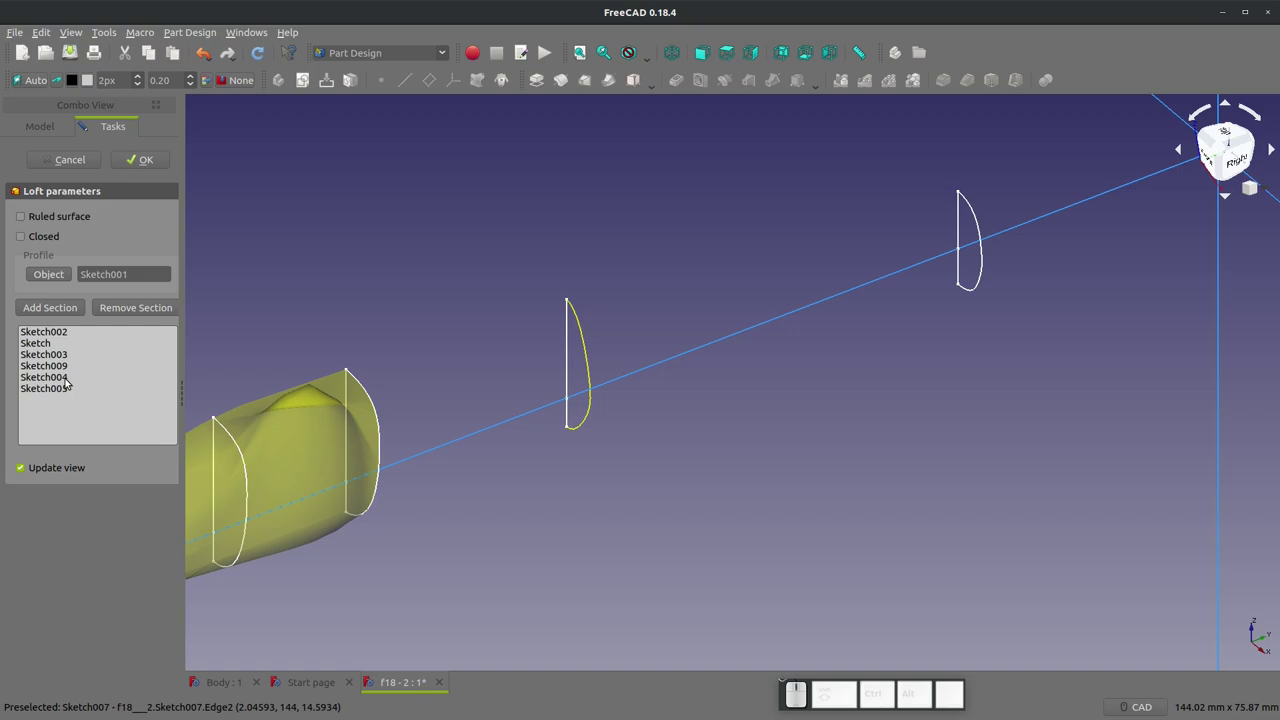
left_click(69, 311)
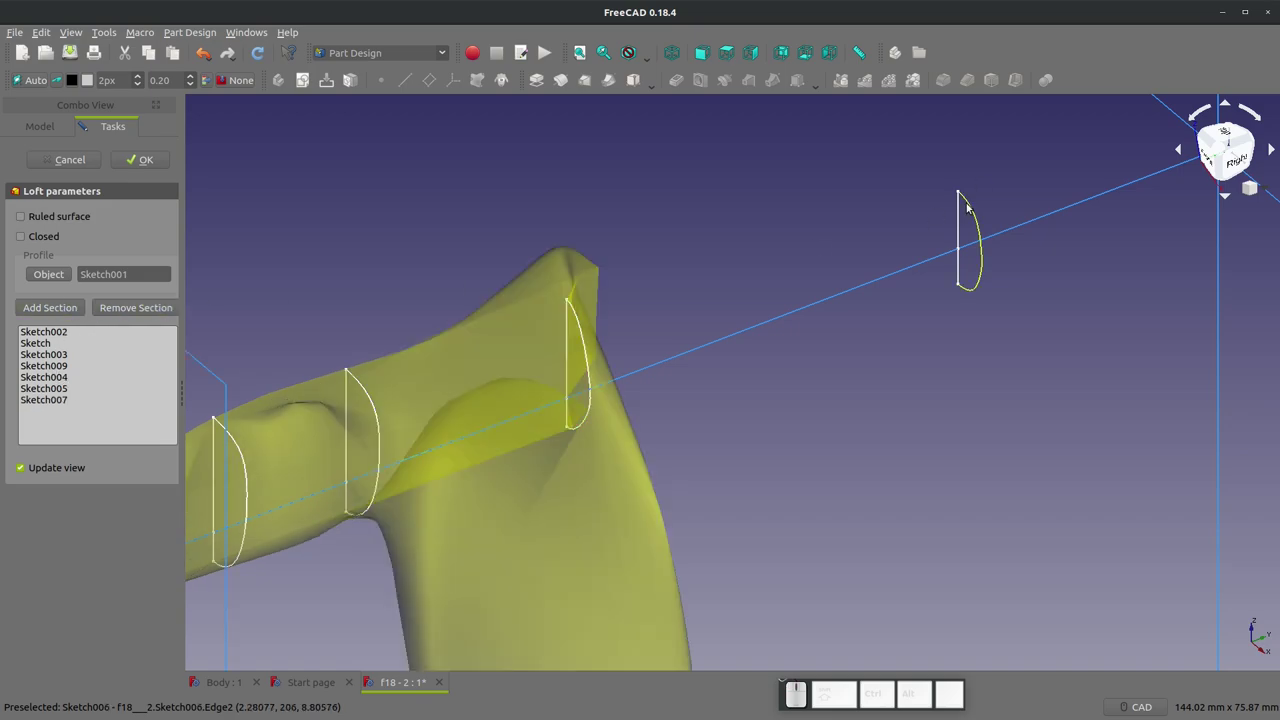
- Inspect the twisted loft preview through eight sections and cancel it, leaving only the outlines
left_click(969, 203)
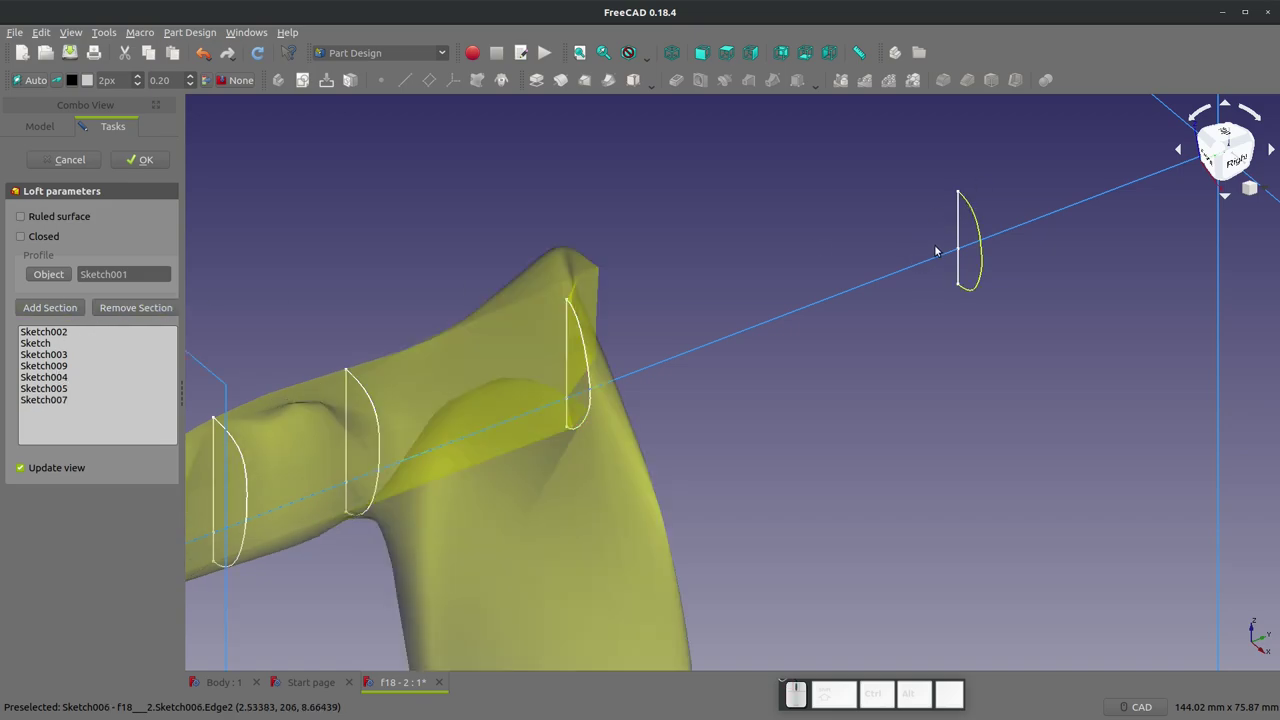
scroll("down", 3)
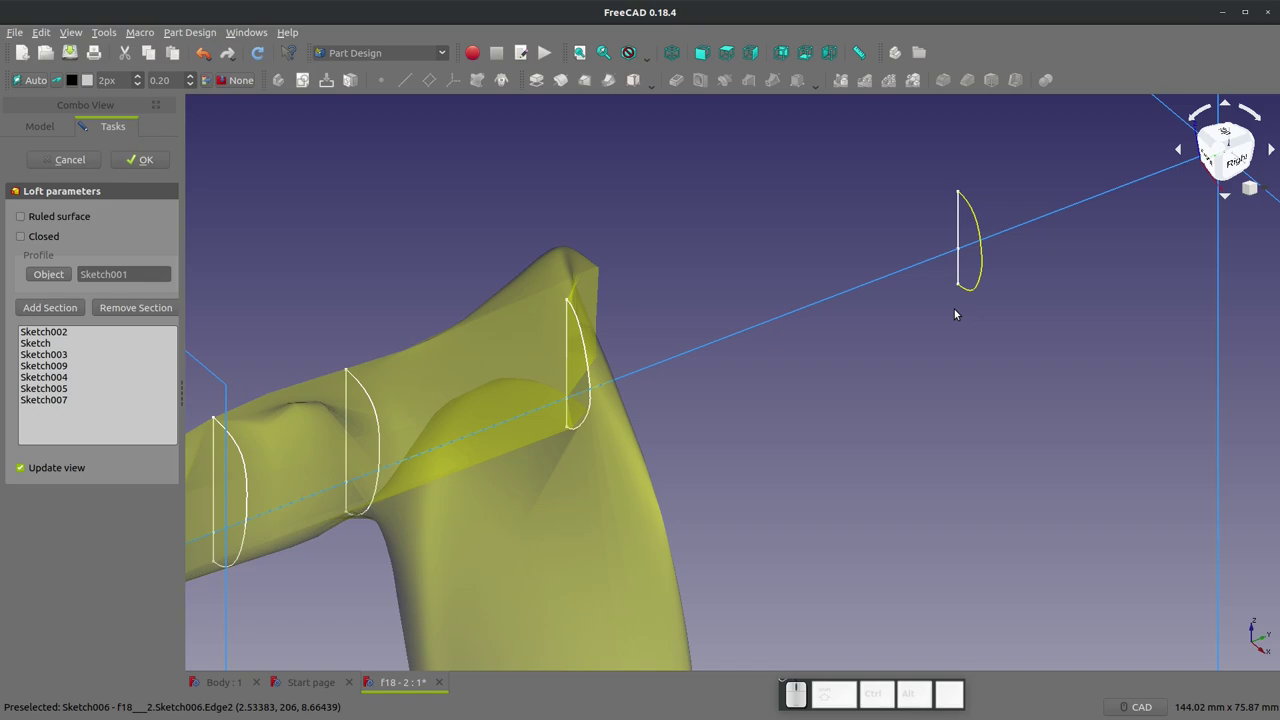
scroll("down", 3)
scroll("down", 3)
scroll("up", 3)
left_click(1019, 320)
scroll("up", 3)
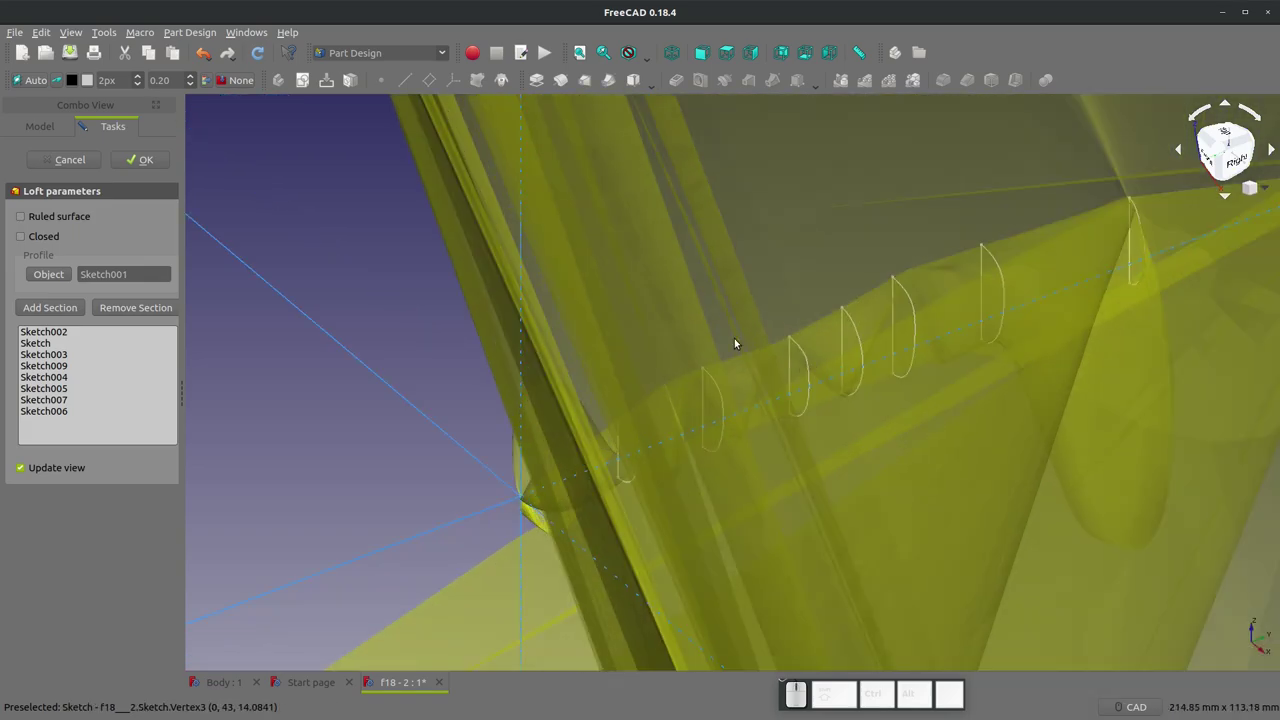
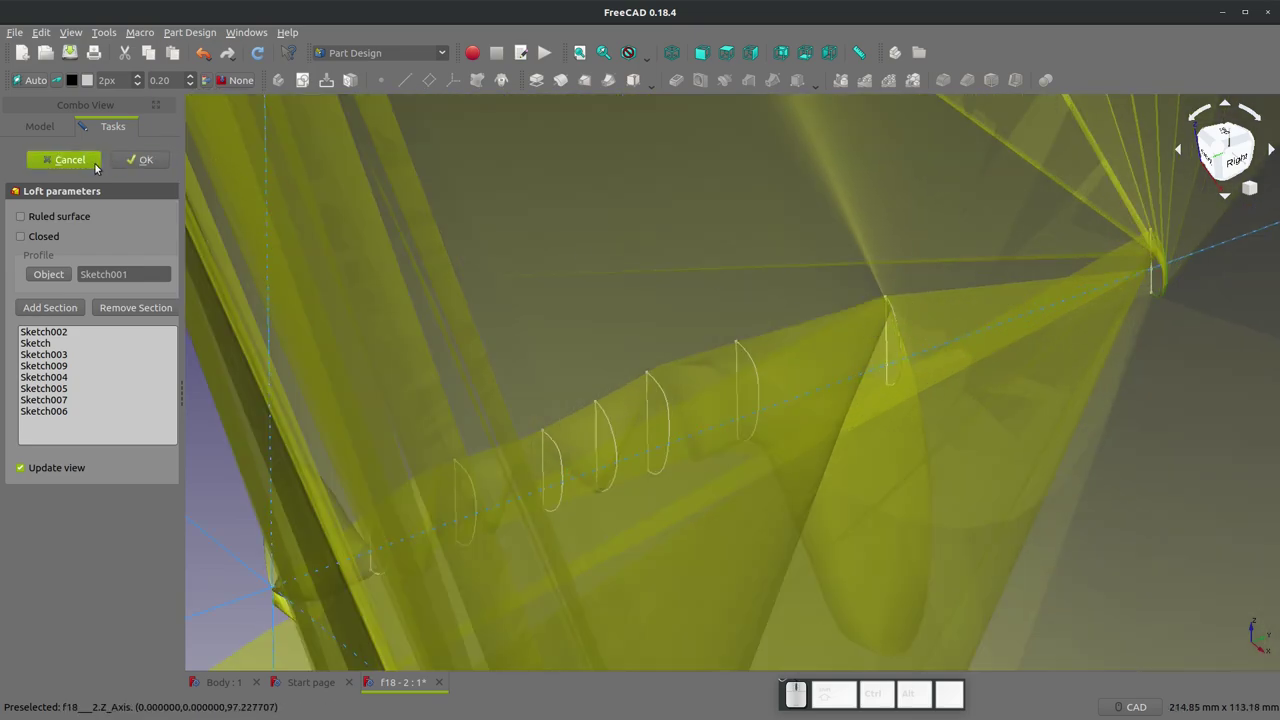
left_click(77, 164)
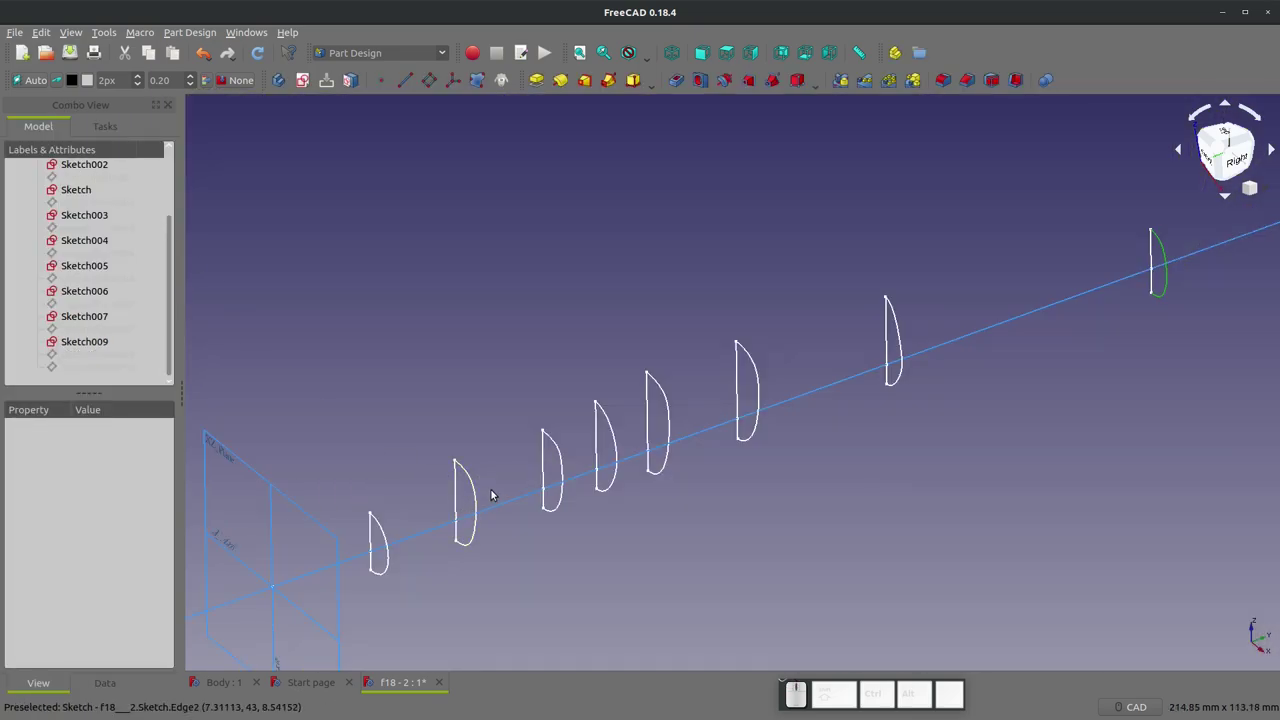
scroll("up", 3)
scroll("up", 3)
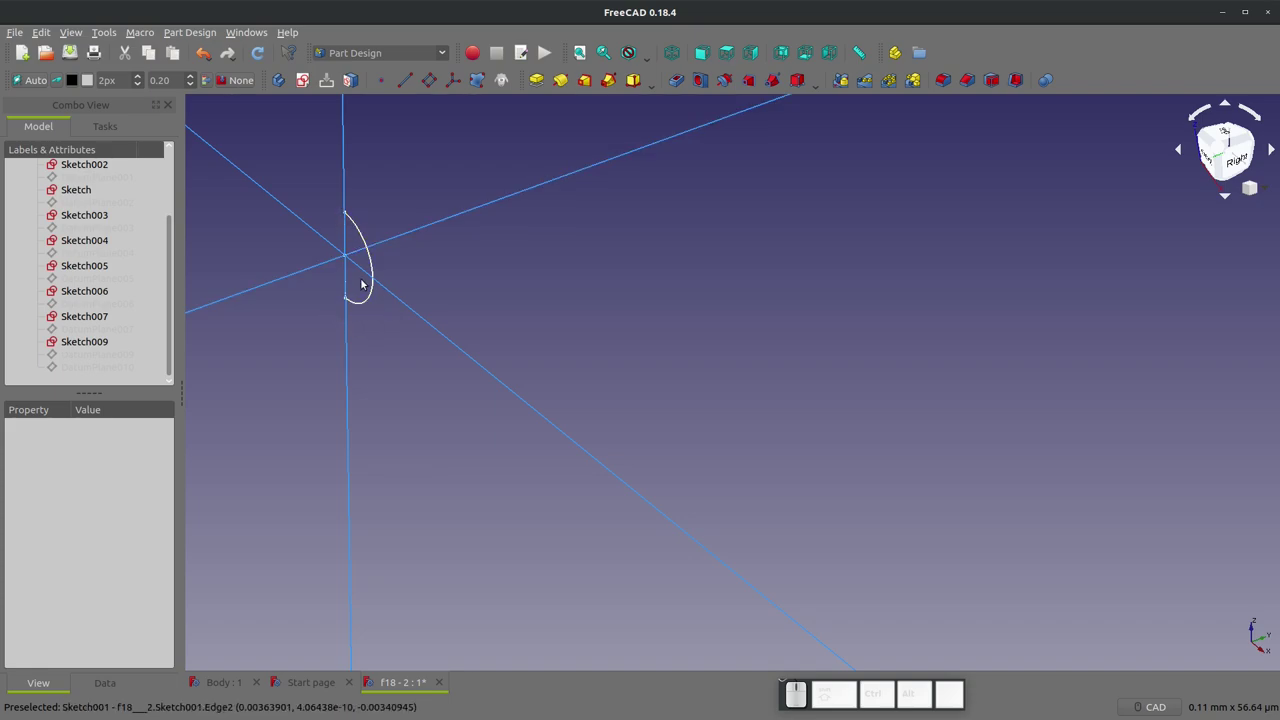
scroll("down", 3)
scroll("up", 3)
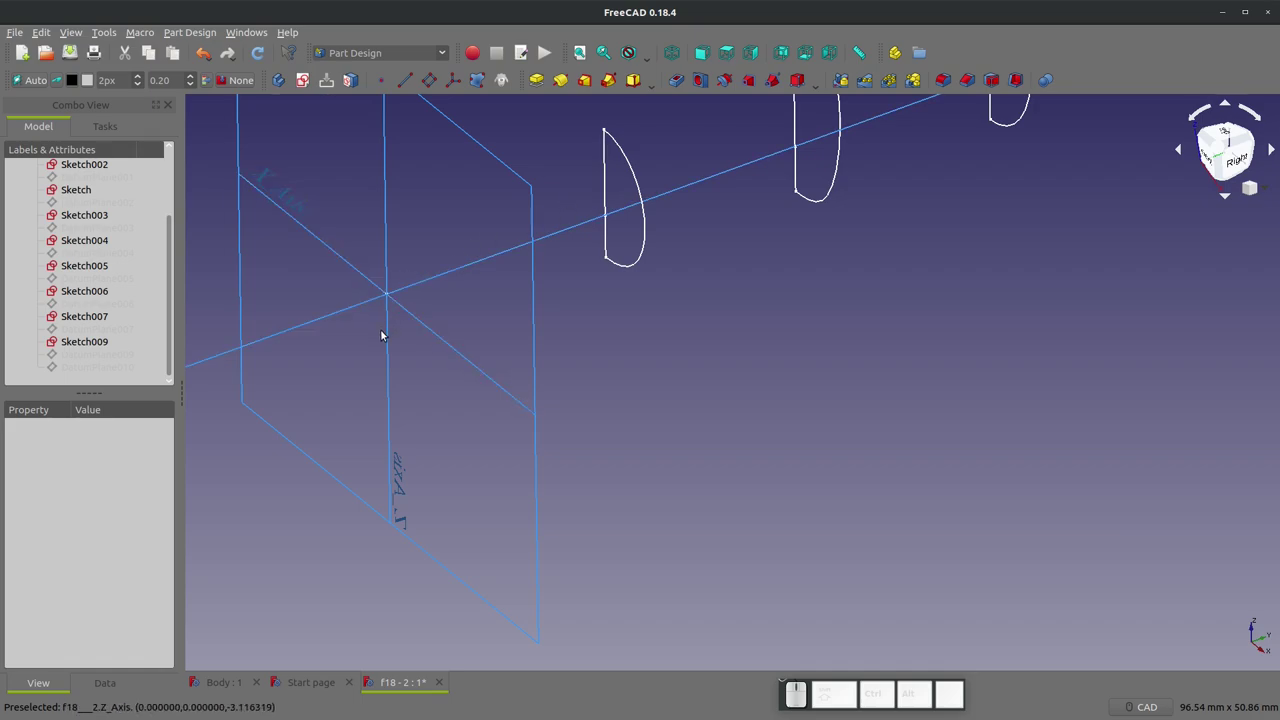
scroll("down", 3)
scroll("up", 3)
left_click(634, 193)
middle_click(586, 219)
scroll("up", 3)
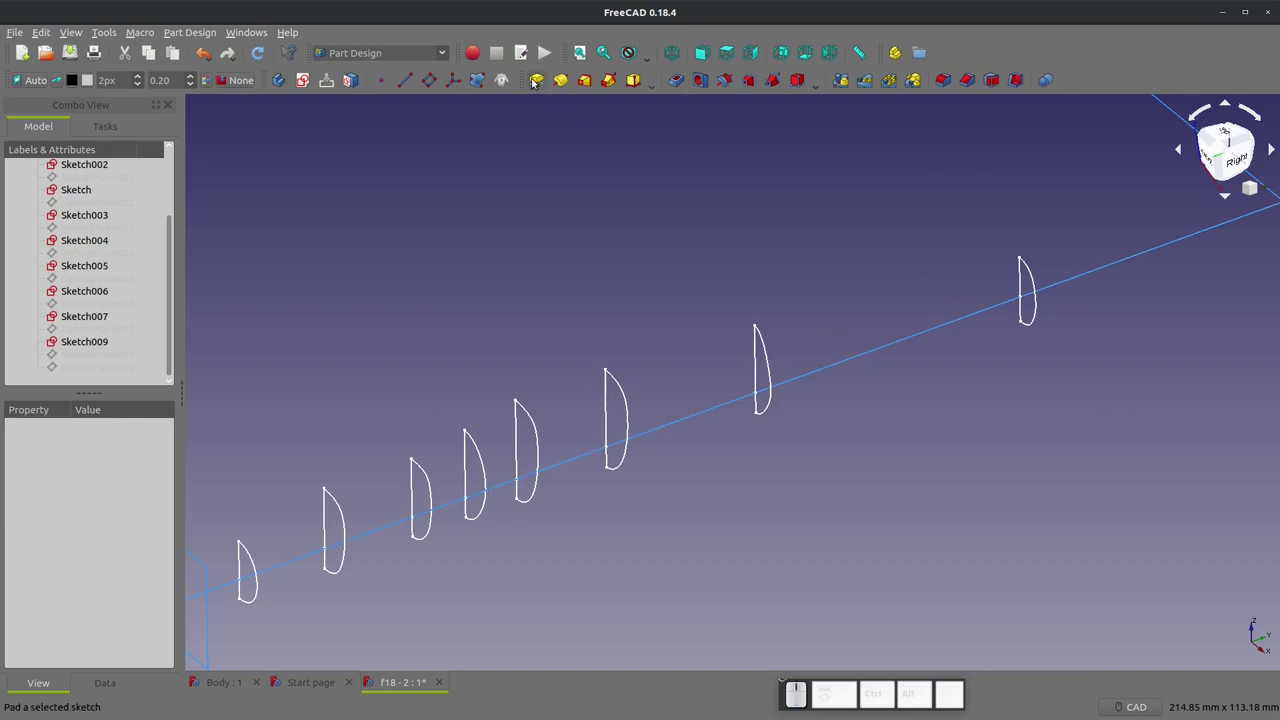
- Start an Additive Loft with Sketch006 as profile and add Sketch007 as a section
left_click(582, 82)
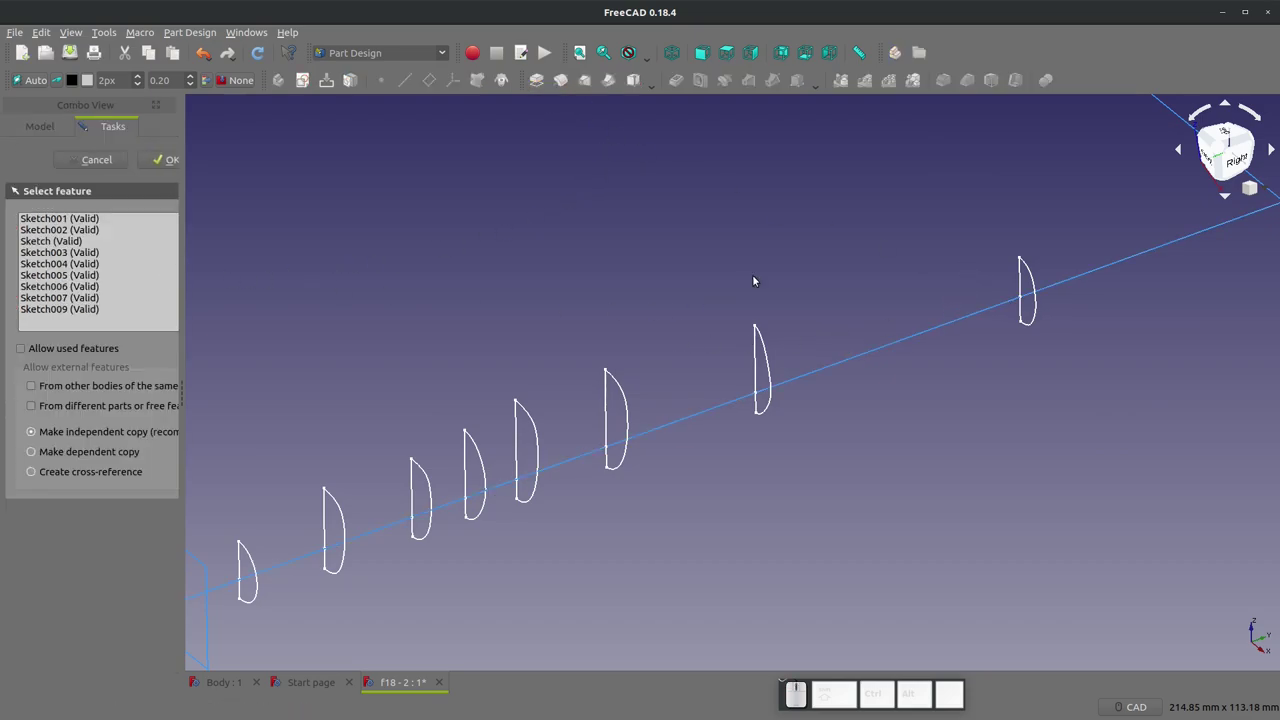
left_click(1037, 269)
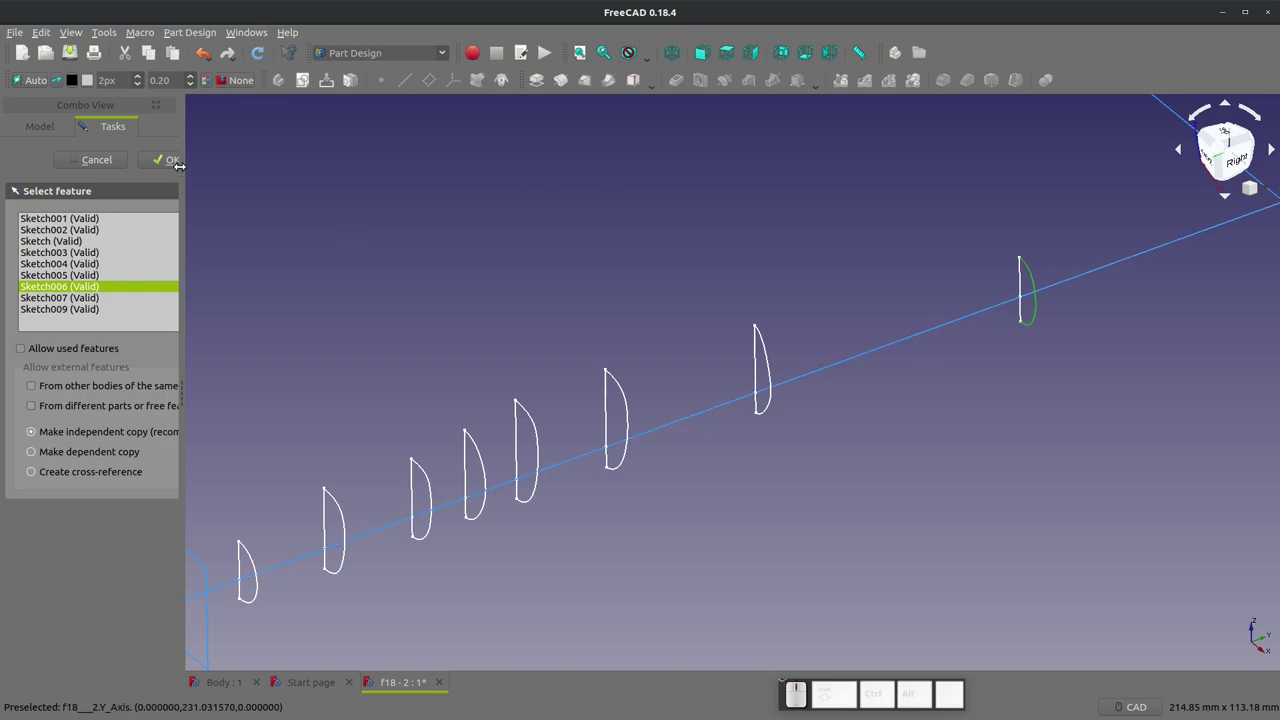
left_click(172, 157)
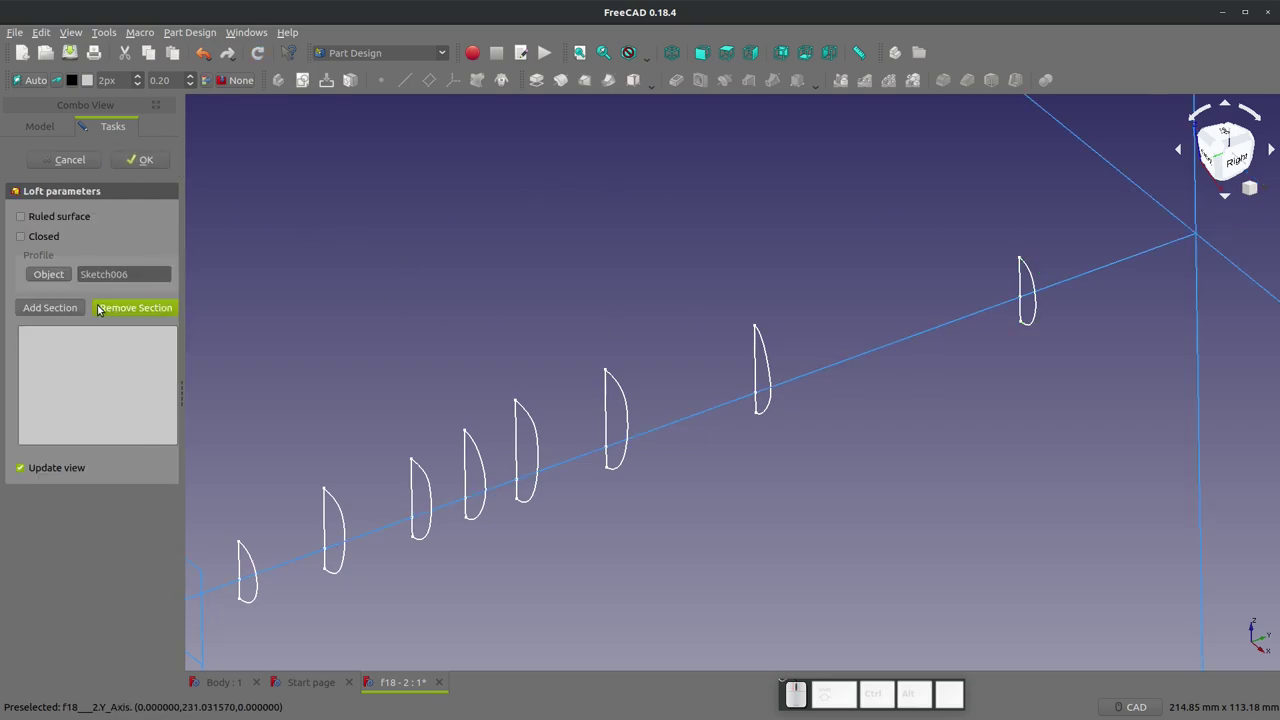
left_click(82, 309)
left_click(767, 348)
- Add the remaining rear sections Sketch005 and Sketch004 and accept the loft as a solid
left_click(54, 312)
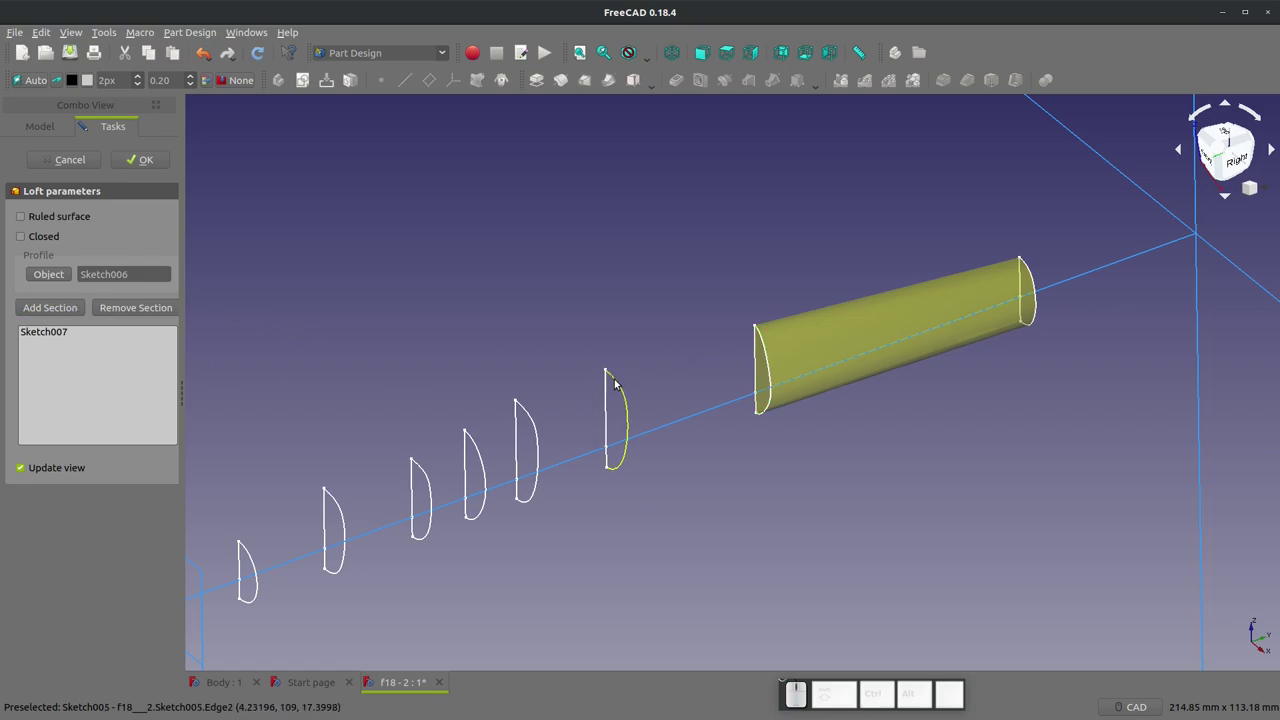
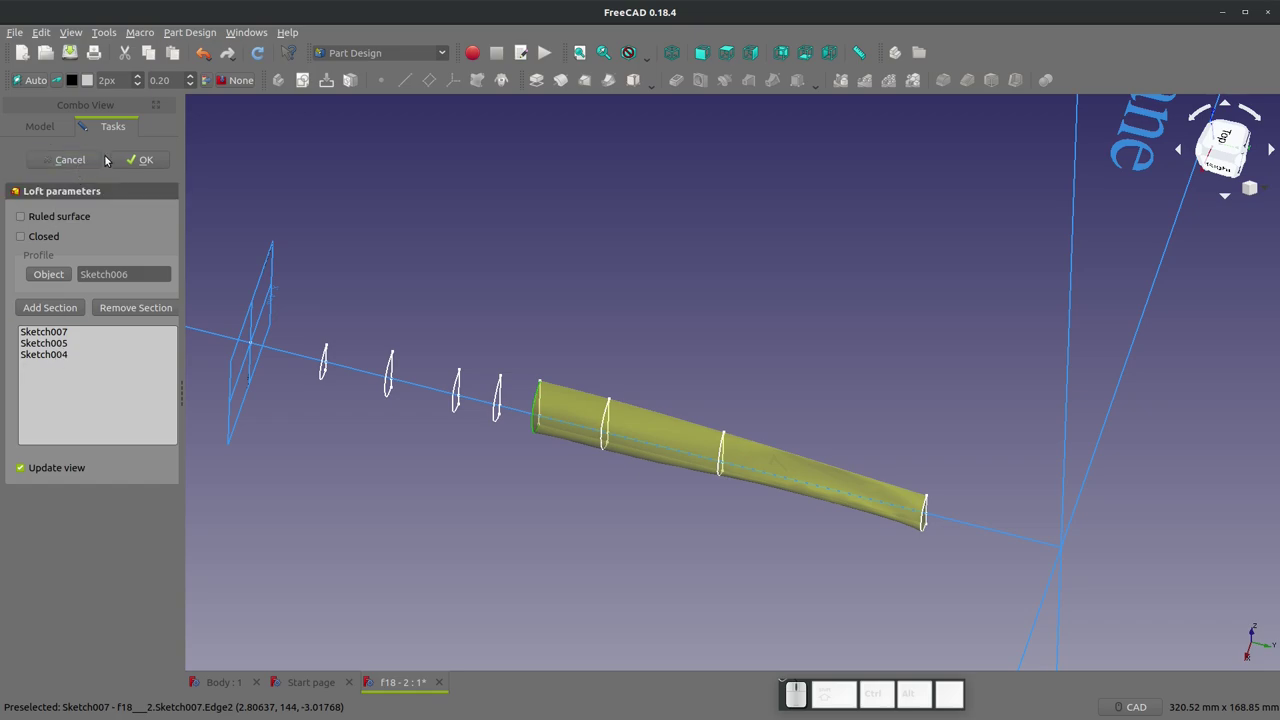
right_click(60, 359)
left_click(90, 369)
left_click(143, 155)
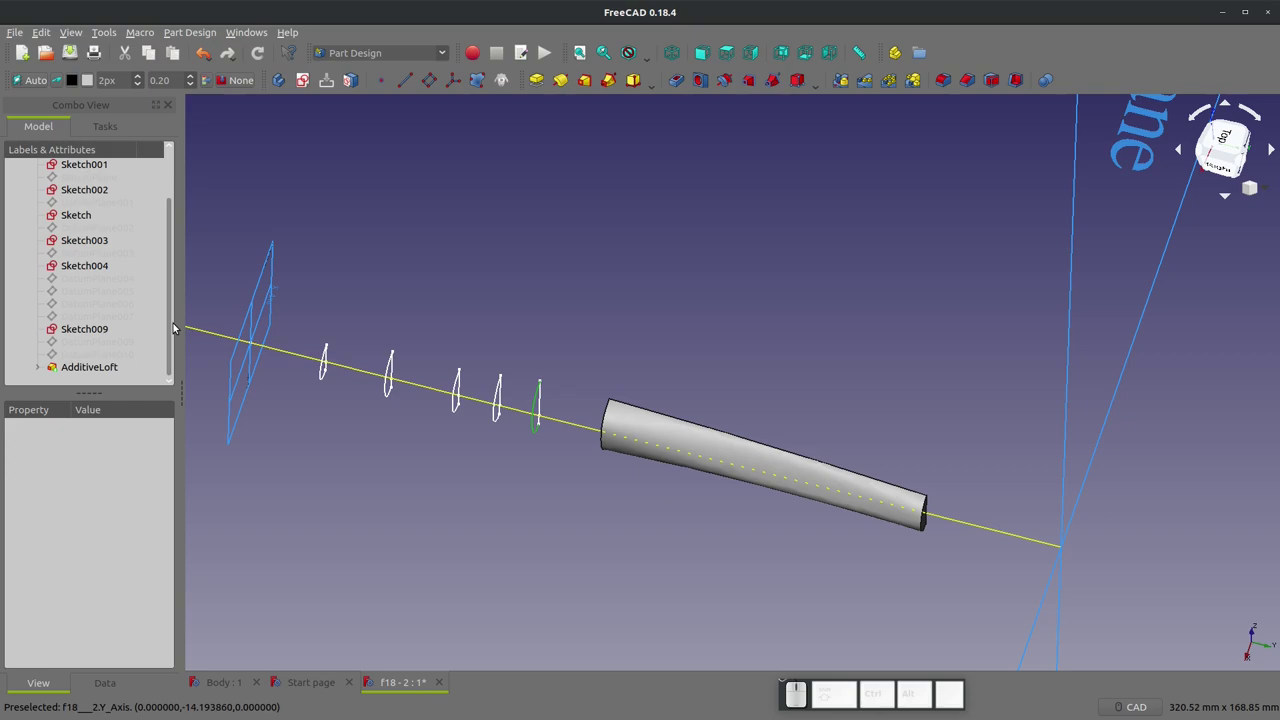
- Show the consumed Sketch005 again and start a new Additive Loft from it
left_click(44, 365)
scroll("down", 3)
left_click(104, 370)
key("space")
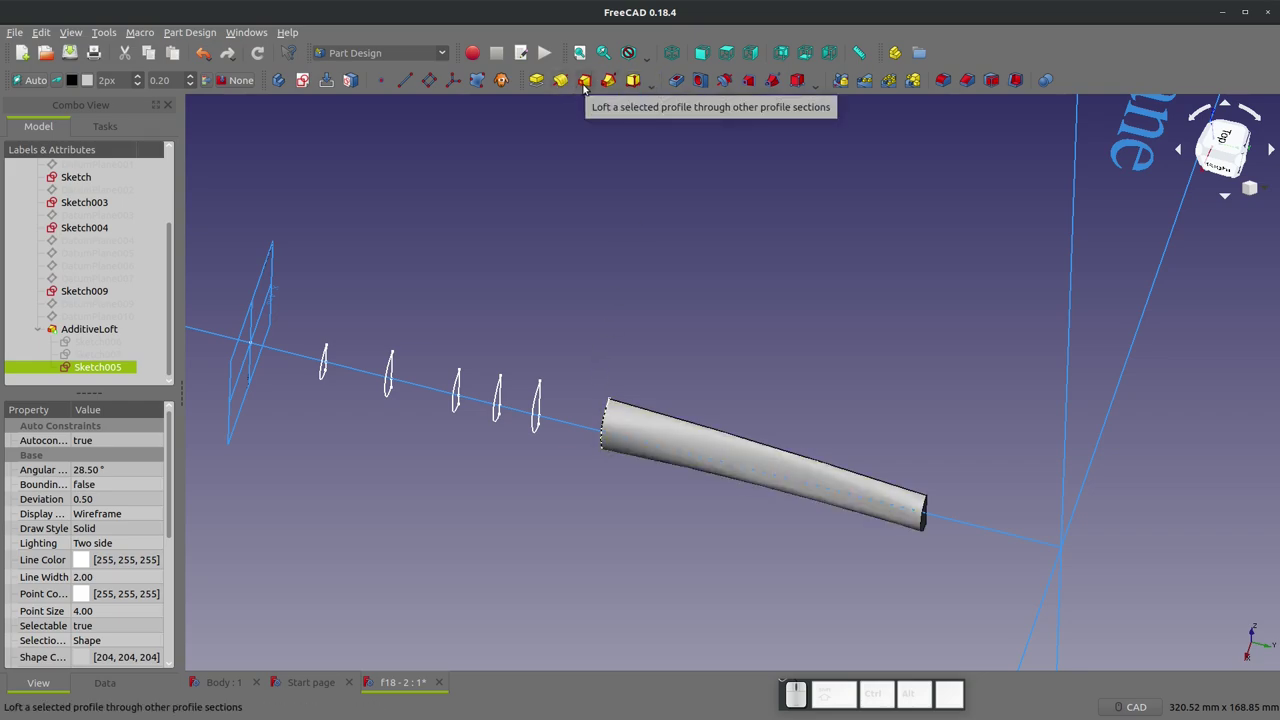
left_click(592, 85)
- Add Sketch004, Sketch009 and Sketch003 as sections of the forward loft
left_click(42, 309)
scroll("up", 3)
left_click(543, 388)
left_click(66, 313)
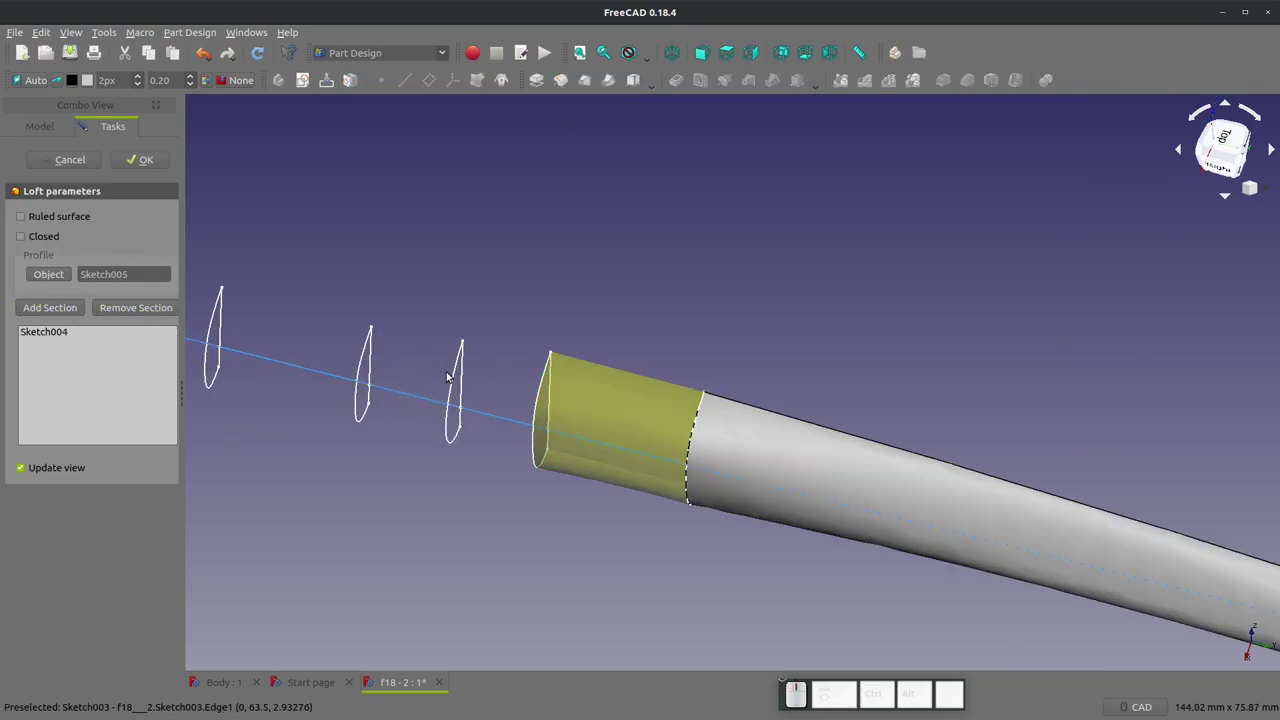
left_click(455, 367)
left_click(49, 311)
left_click(372, 345)
scroll("down", 3)
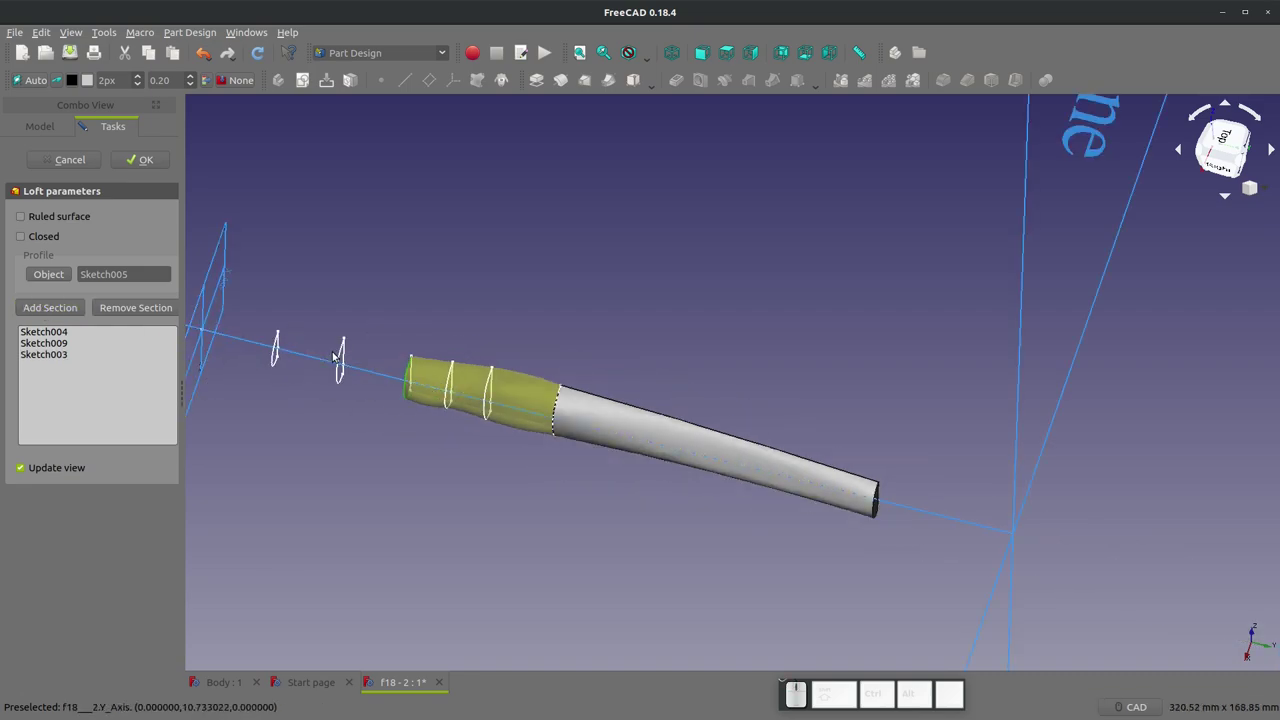
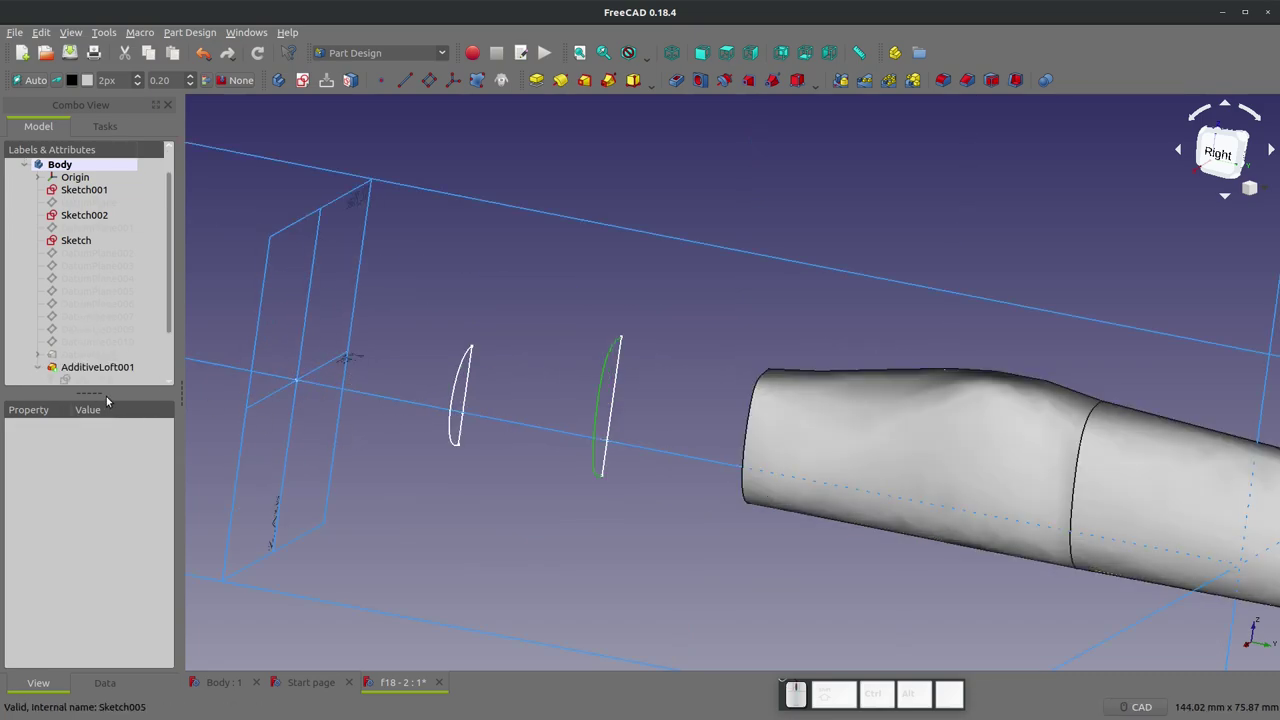
scroll("down", 3)
left_click(90, 371)
key("space")
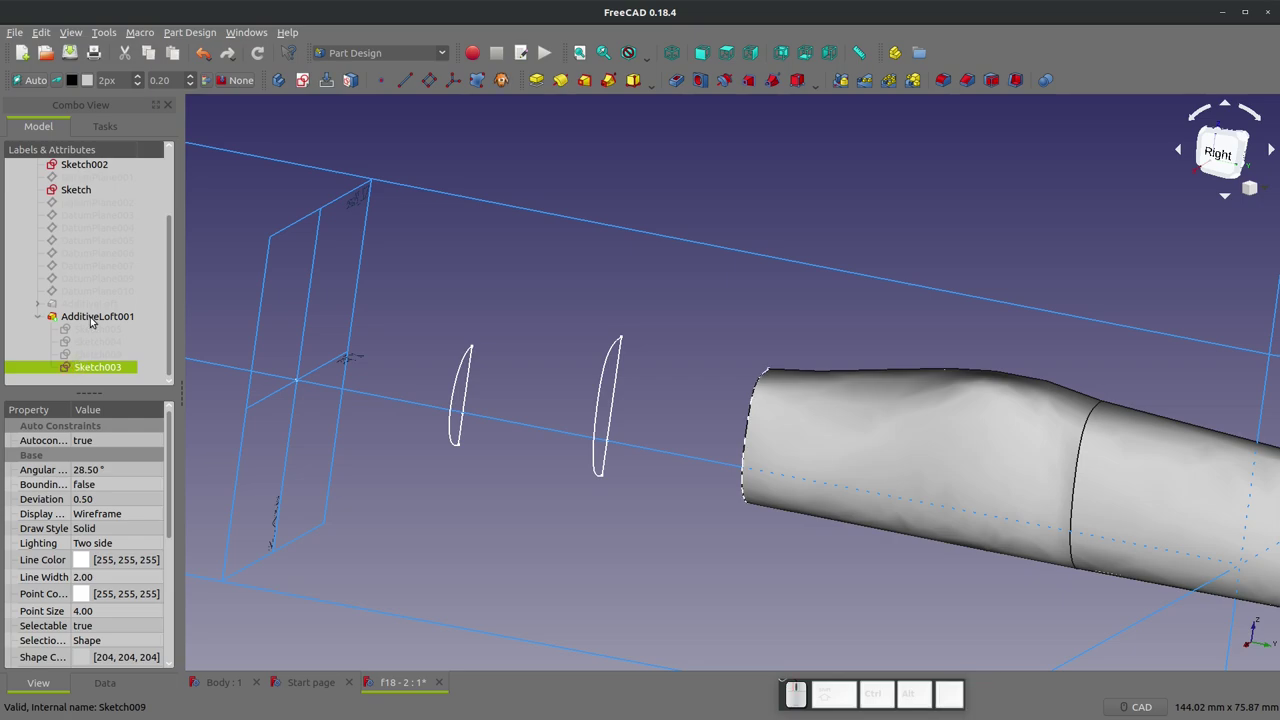
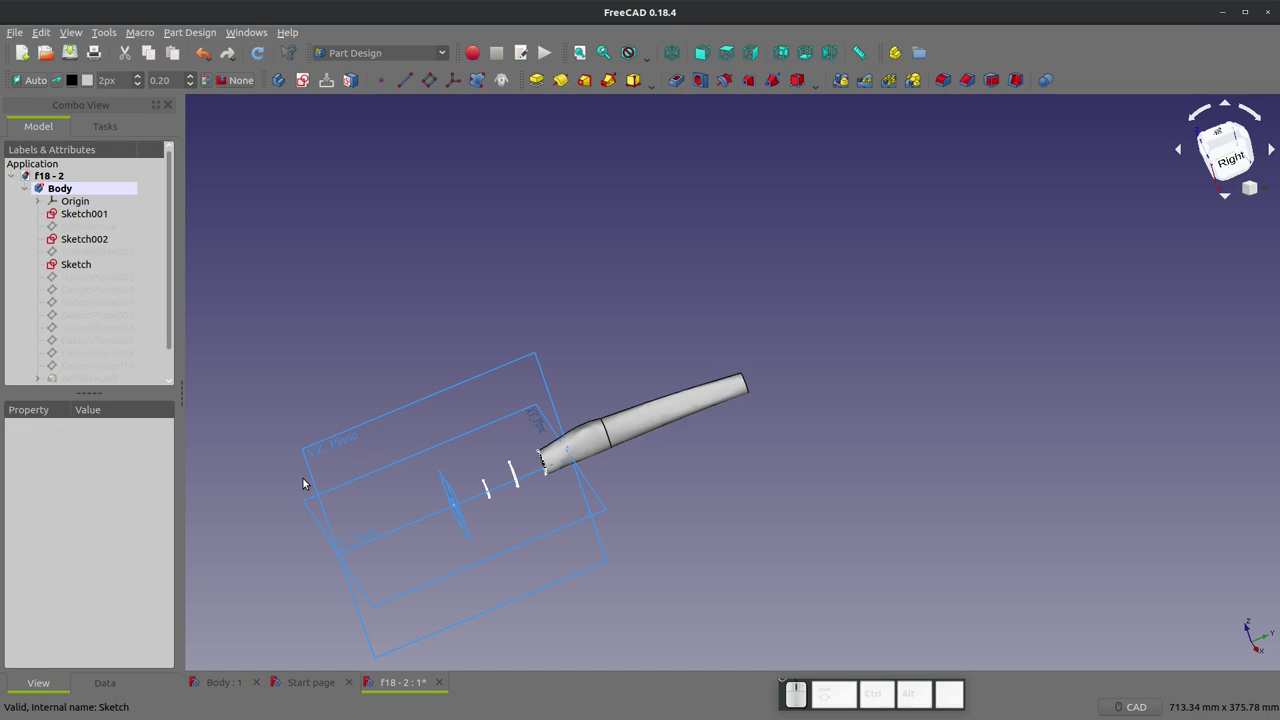
- Close f18 - 2 without saving and activate the Curved Shapes Body Approach document
left_click(446, 687)
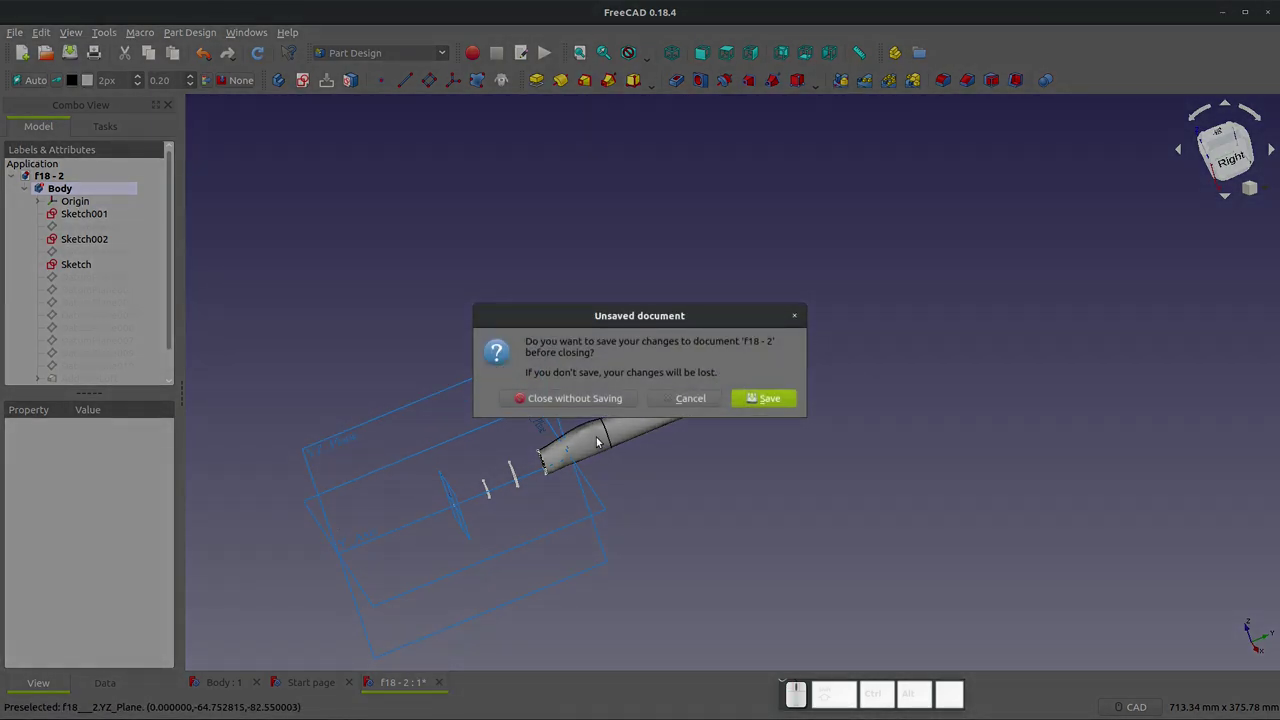
left_click(587, 393)
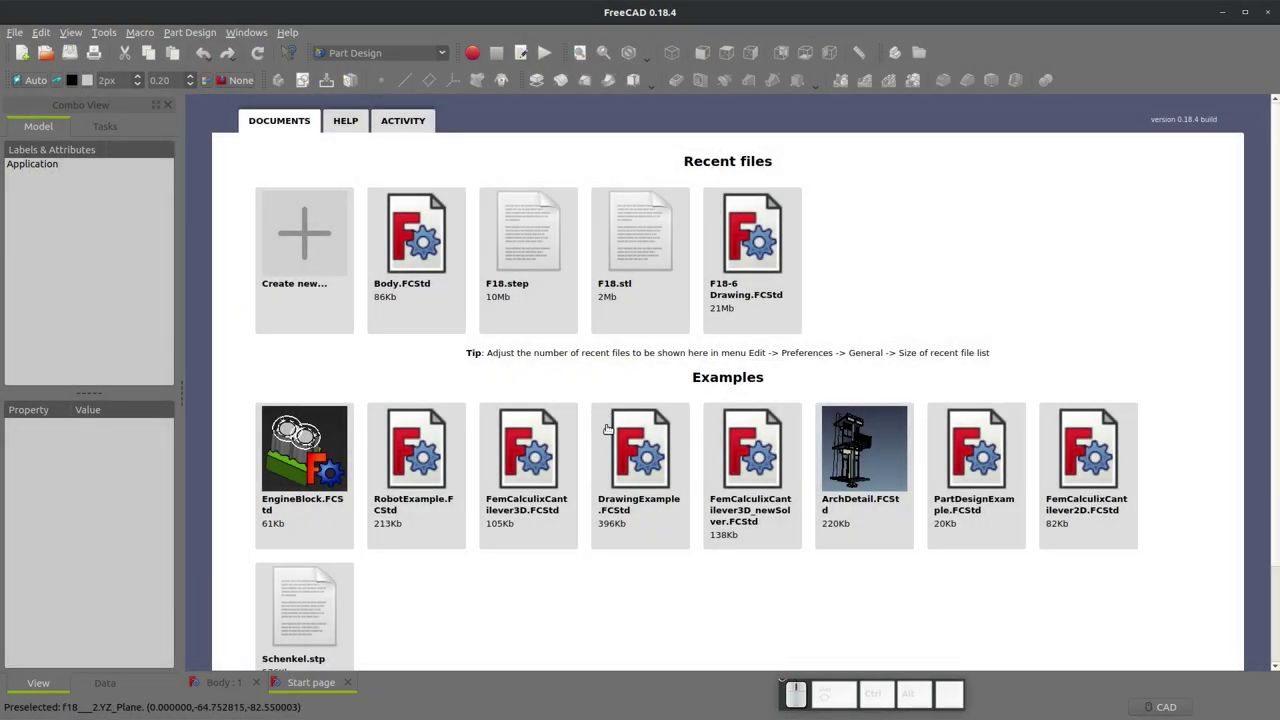
left_click(215, 684)
scroll("down", 3)
scroll("up", 3)
left_click(465, 581)
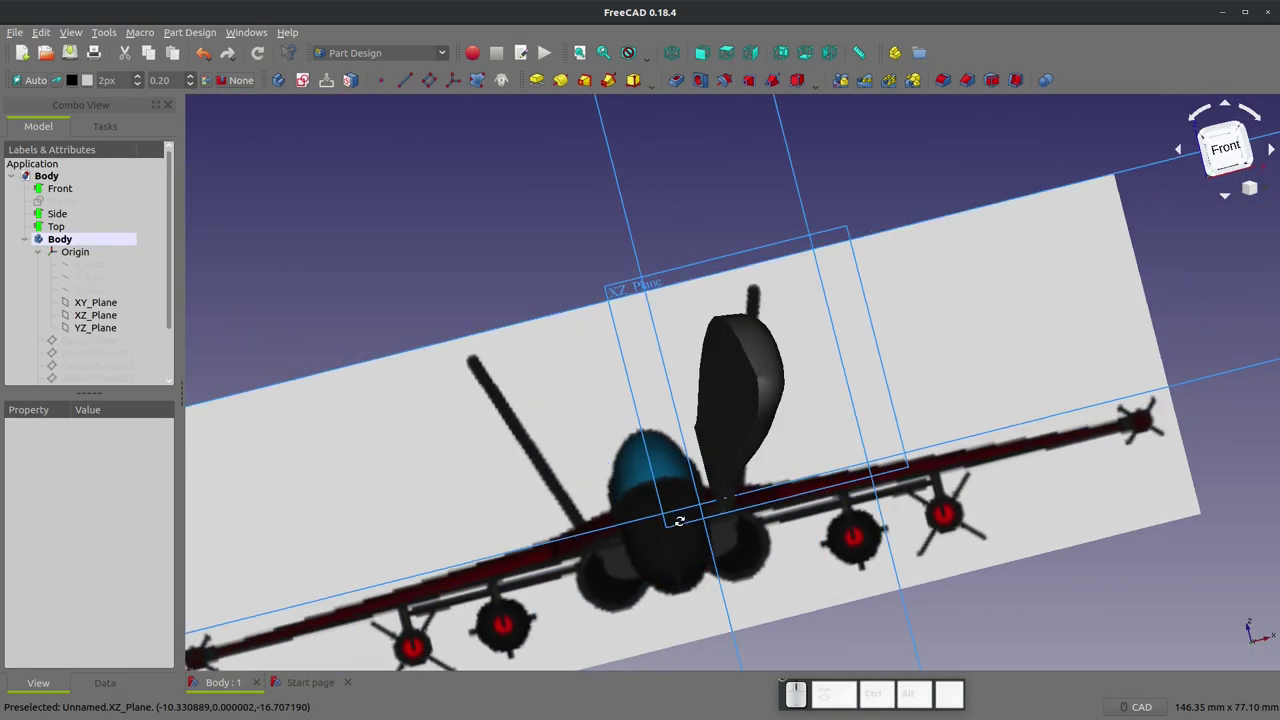
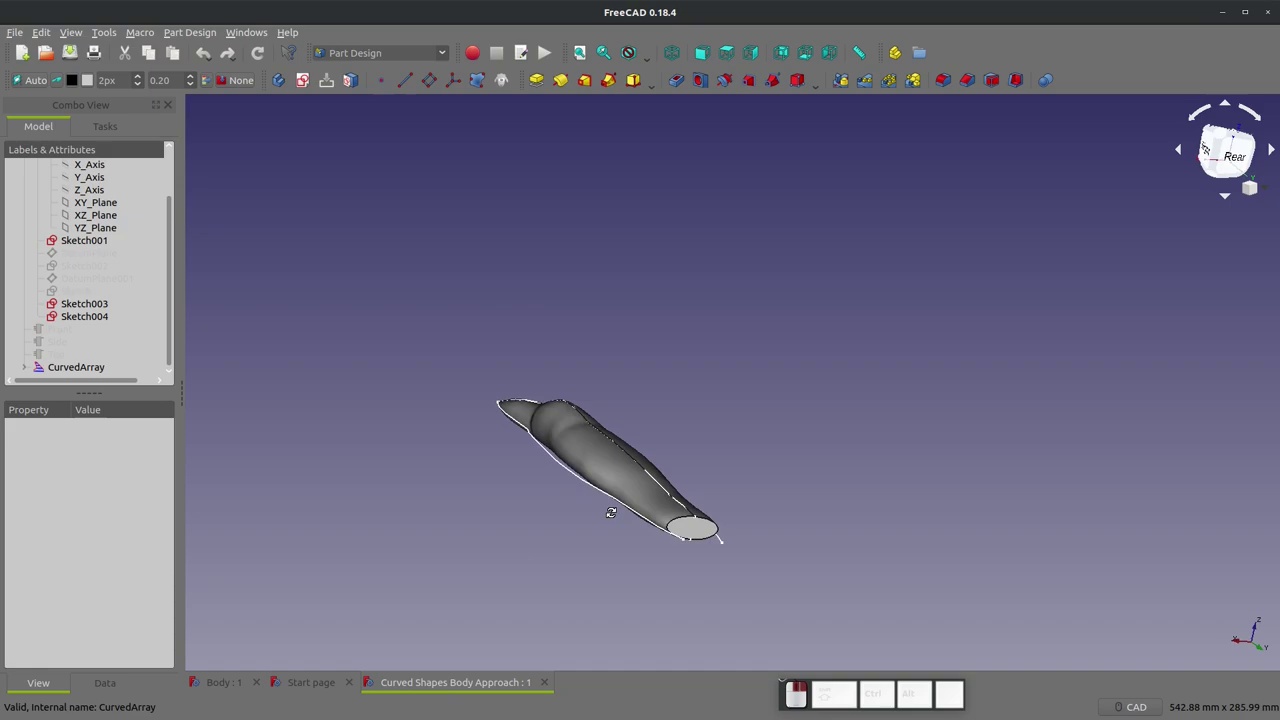
scroll("up", 3)
scroll("up", 3)
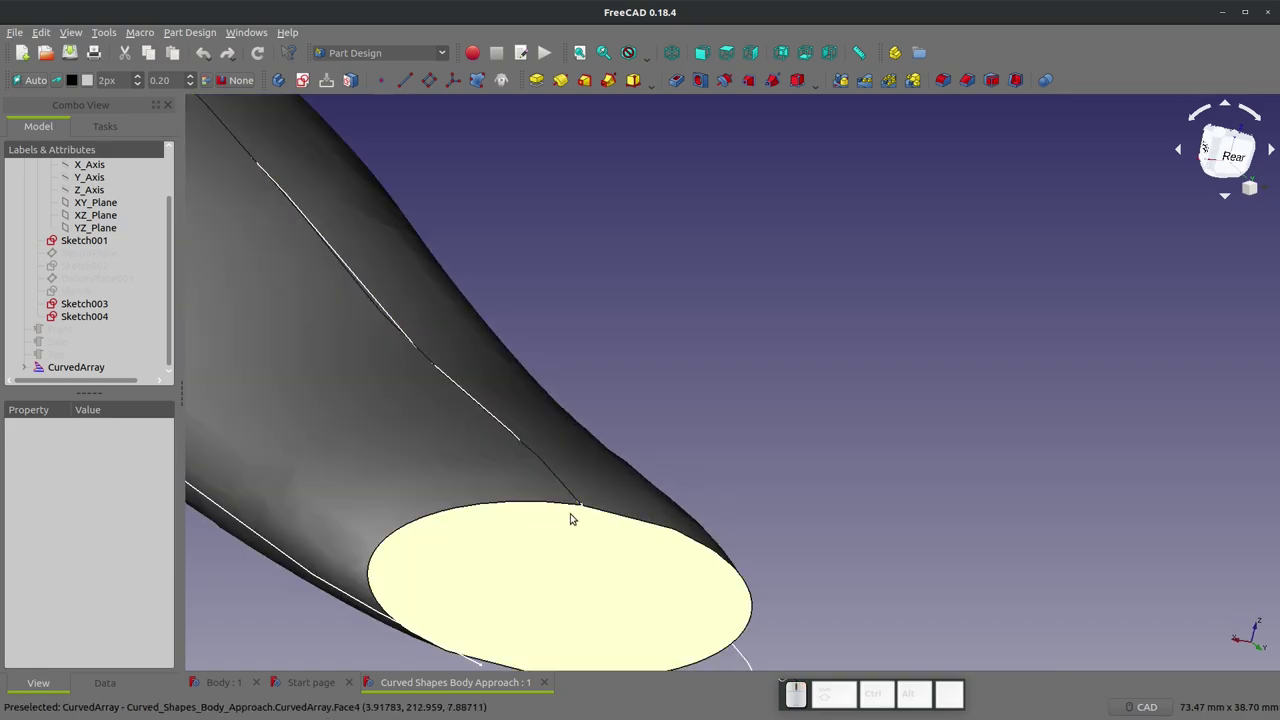
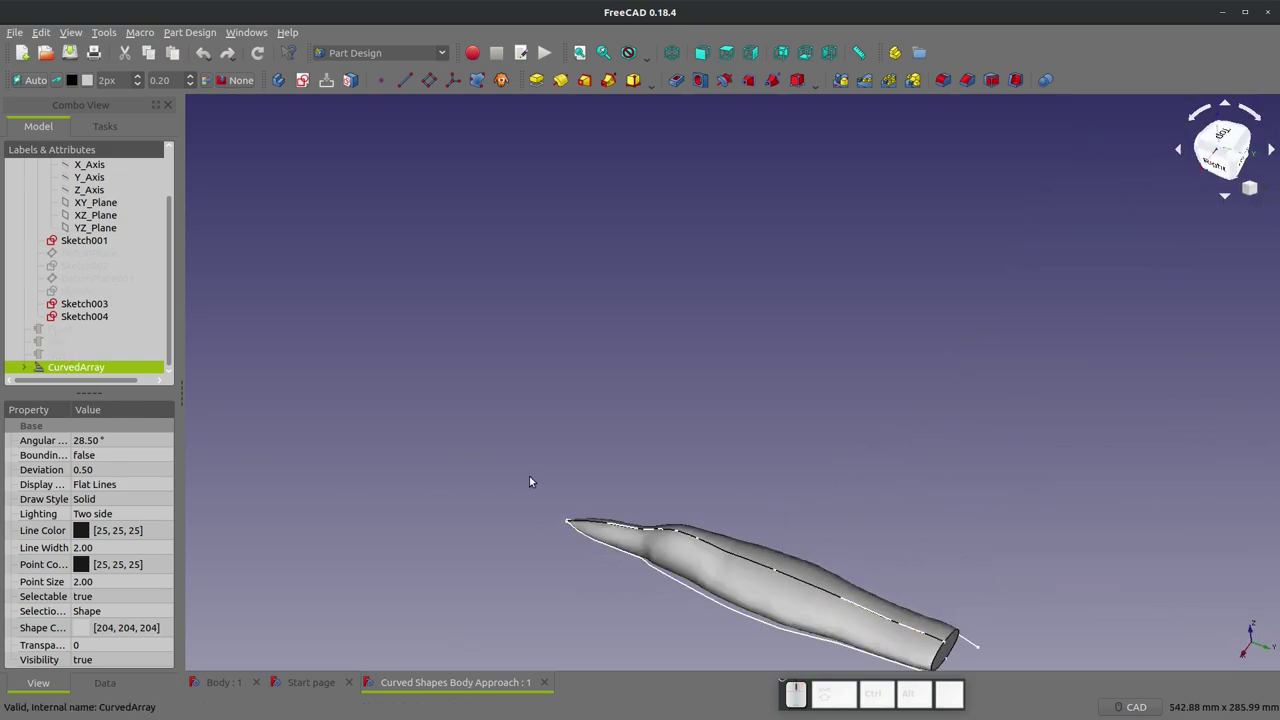
scroll("up", 3)
middle_click(793, 652)
scroll("up", 3)
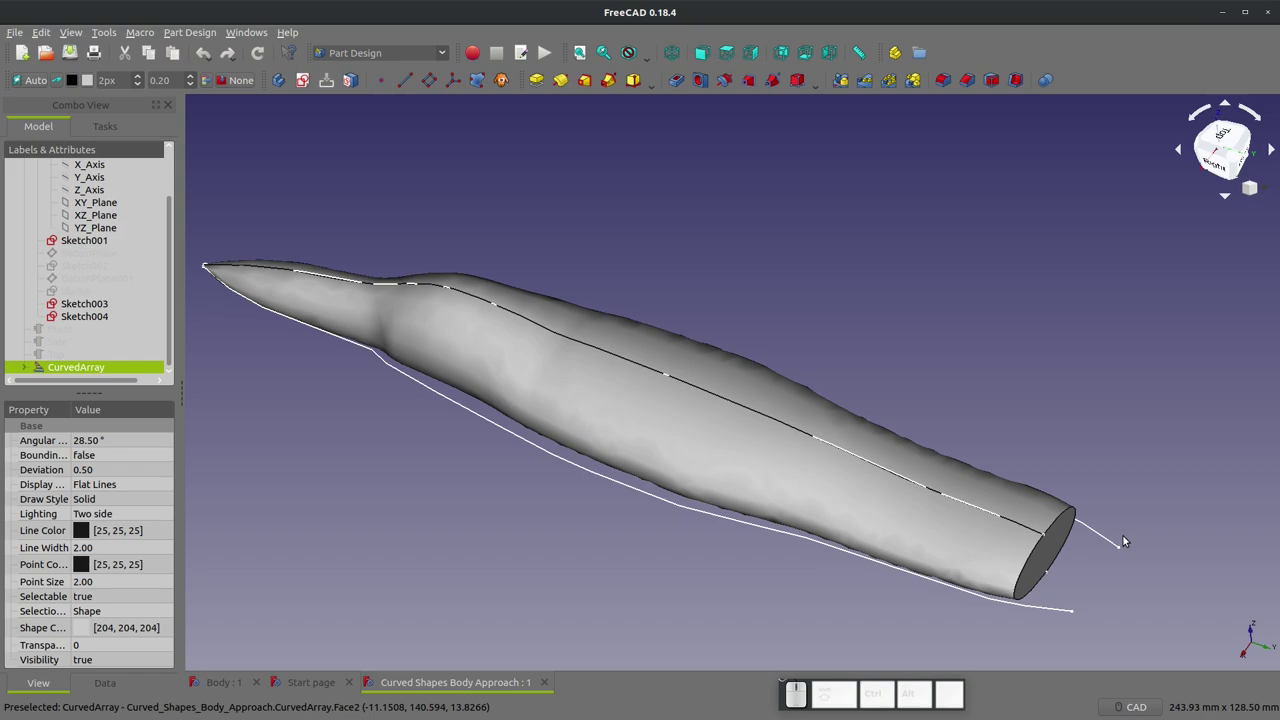
middle_click(958, 541)
scroll("up", 3)
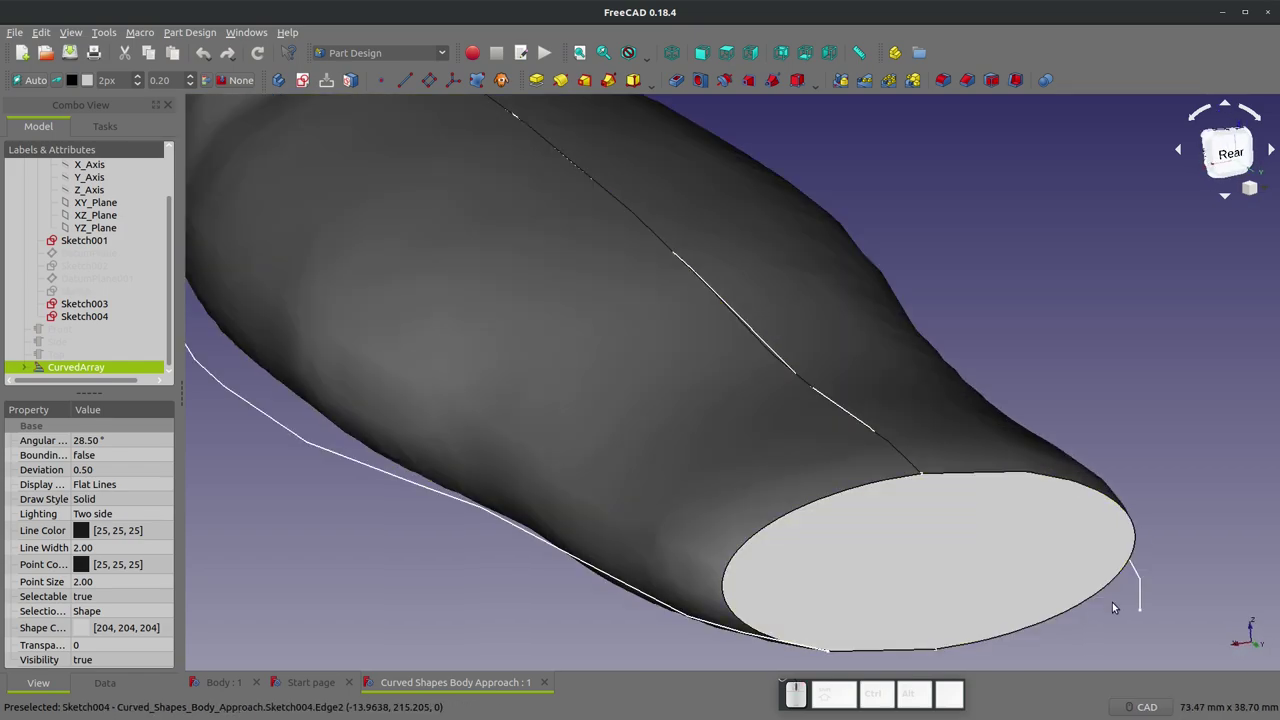
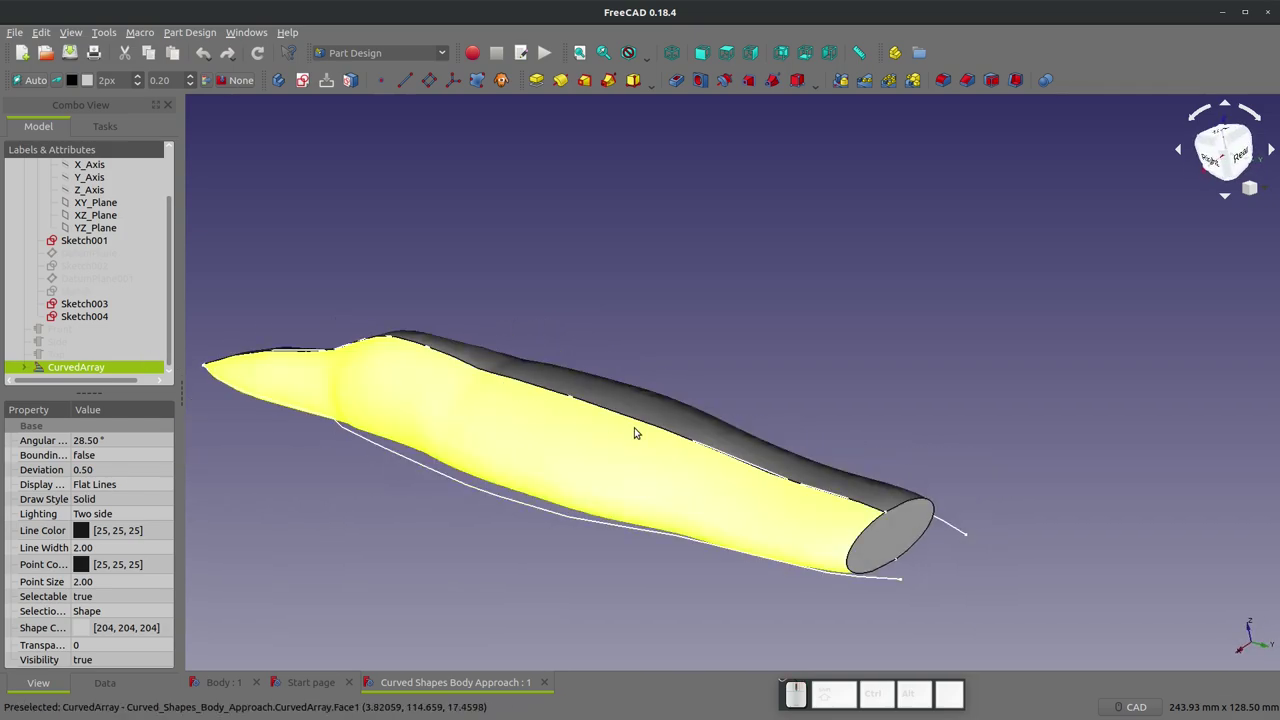
left_click(441, 472)
left_click(849, 497)
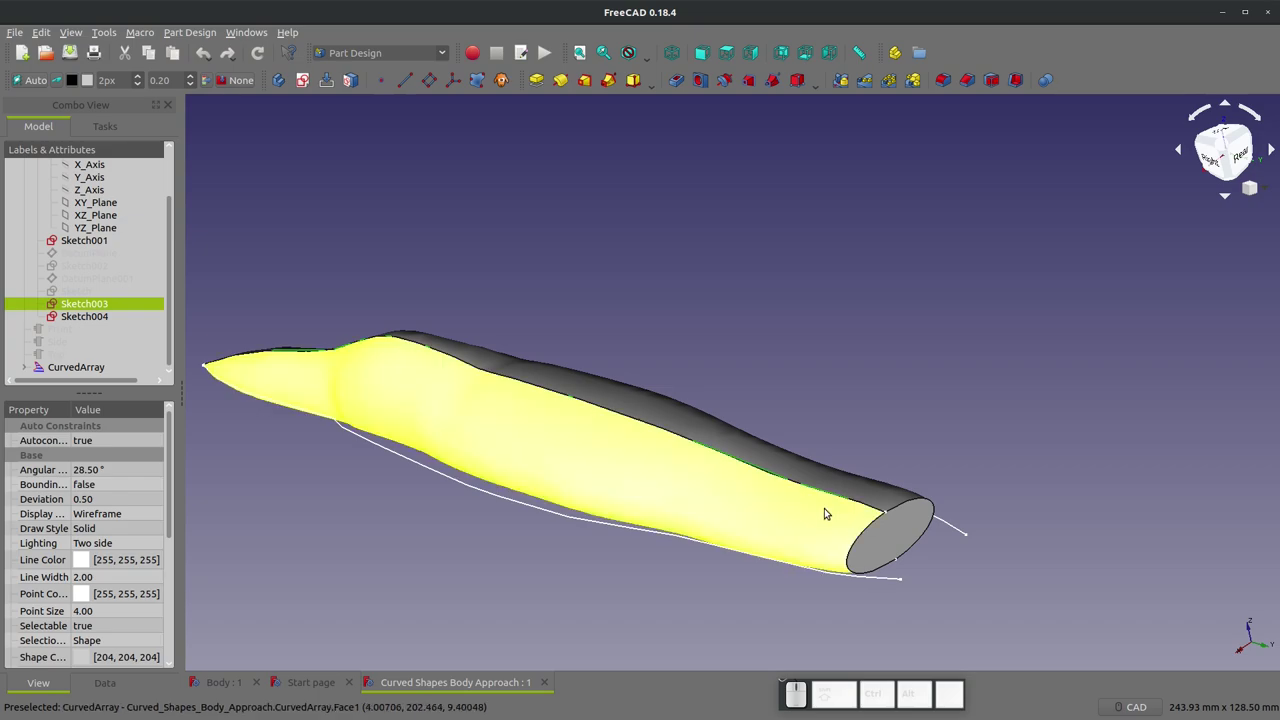
scroll("up", 3)
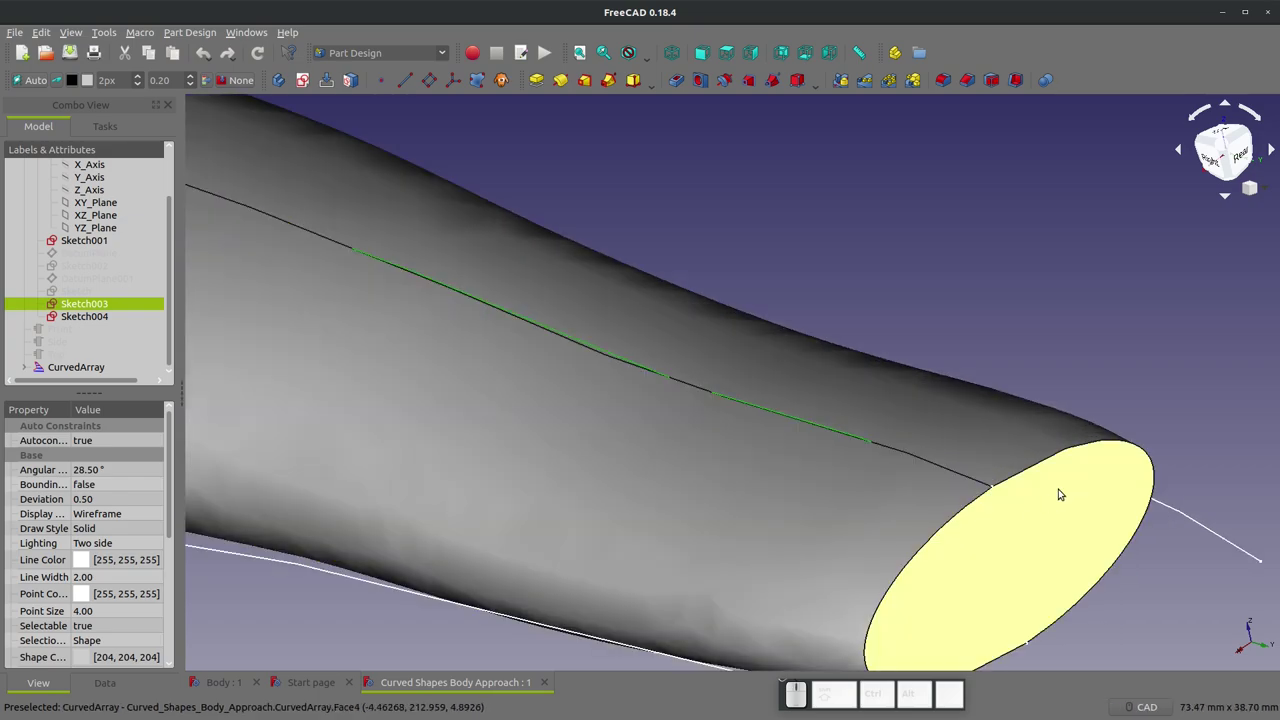